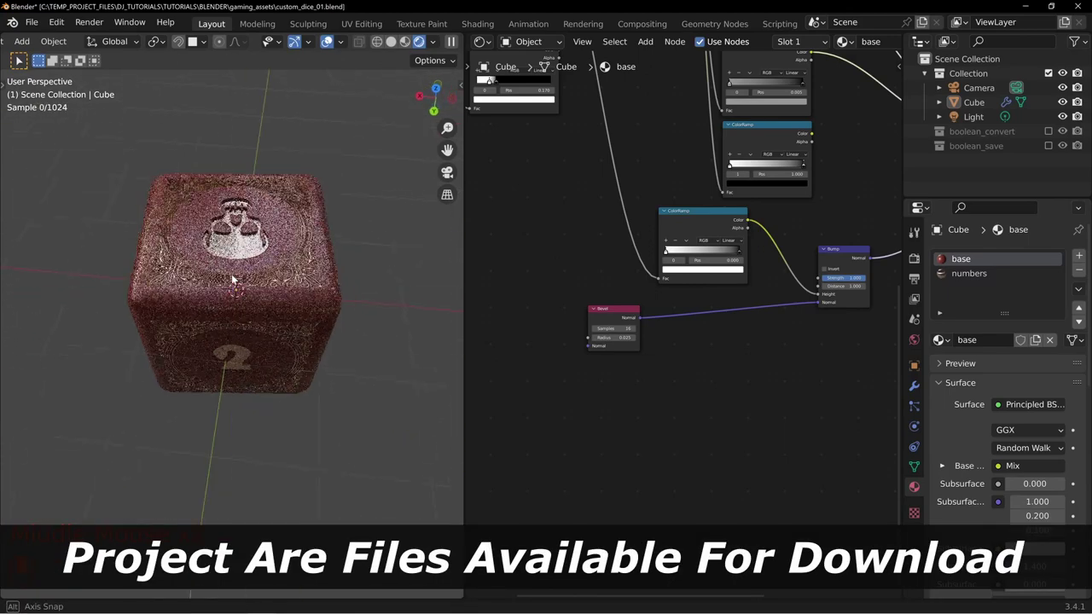
Step: Orbit and zoom around the finished red die to inspect its faces and rounded corners
drag(219, 276, 226, 276)
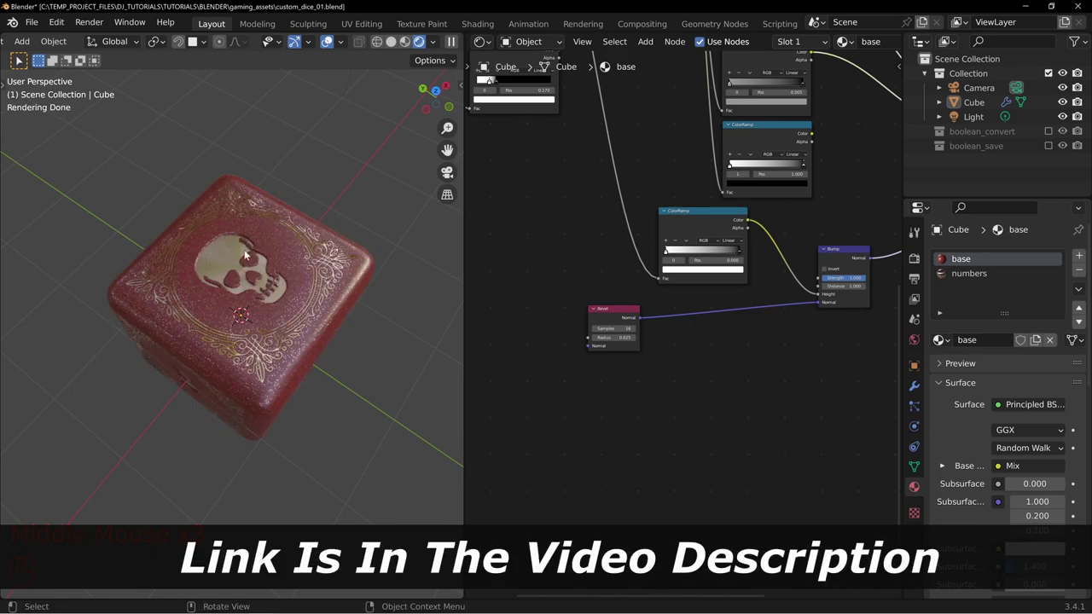
drag(284, 370, 87, 269)
scroll(up, 3)
scroll(up, 3)
drag(201, 258, 340, 247)
middle_click(278, 198)
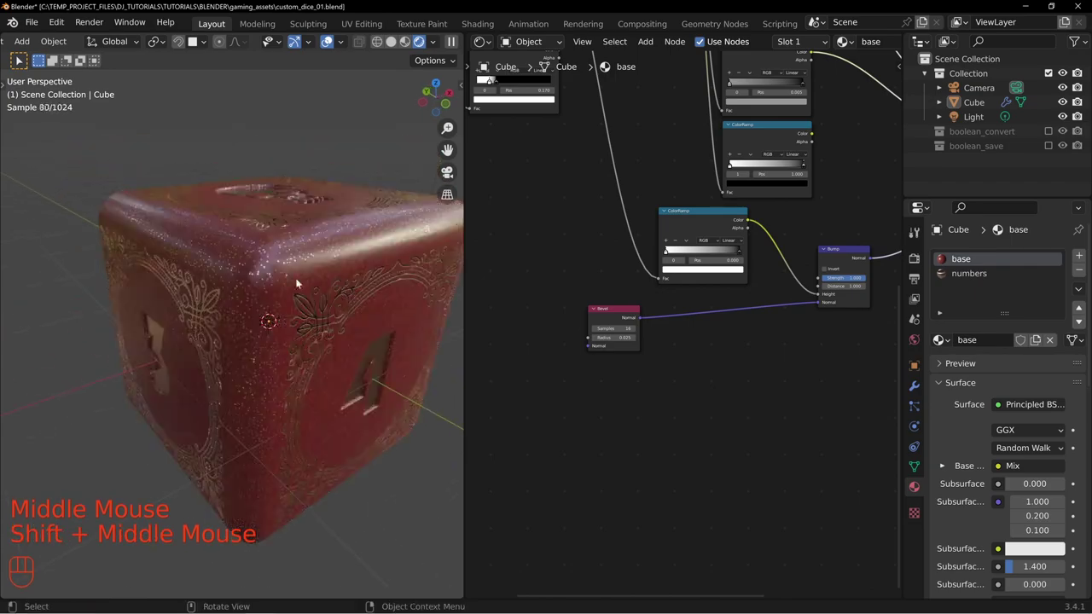
drag(221, 261, 239, 295)
drag(139, 316, 306, 323)
drag(339, 300, 231, 326)
drag(343, 320, 255, 261)
drag(501, 276, 514, 303)
drag(559, 340, 551, 301)
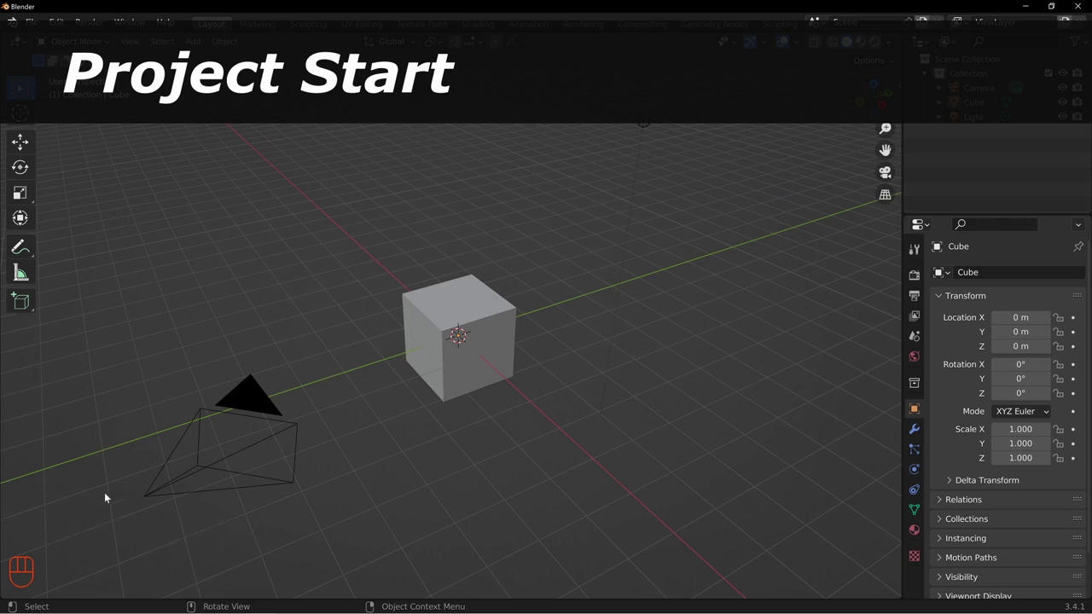
Step: Inspect the default scene and hide the cube
drag(573, 314, 519, 304)
middle_click(456, 317)
scroll(down, 3)
drag(499, 285, 444, 285)
drag(532, 339, 421, 336)
scroll(up, 3)
scroll(down, 3)
click(444, 301)
Step: Add a default Text object reading 'Text' at the world origin
drag(371, 337, 418, 326)
middle_click(471, 280)
drag(474, 273, 456, 307)
drag(503, 317, 498, 336)
drag(530, 345, 530, 360)
drag(515, 352, 577, 337)
drag(423, 320, 454, 350)
scroll(up, 3)
drag(397, 342, 467, 336)
drag(399, 299, 492, 345)
click(1064, 101)
middle_click(428, 290)
drag(451, 285, 500, 292)
Step: Replace the default word with the single character 1 in text edit mode
key(shift+a)
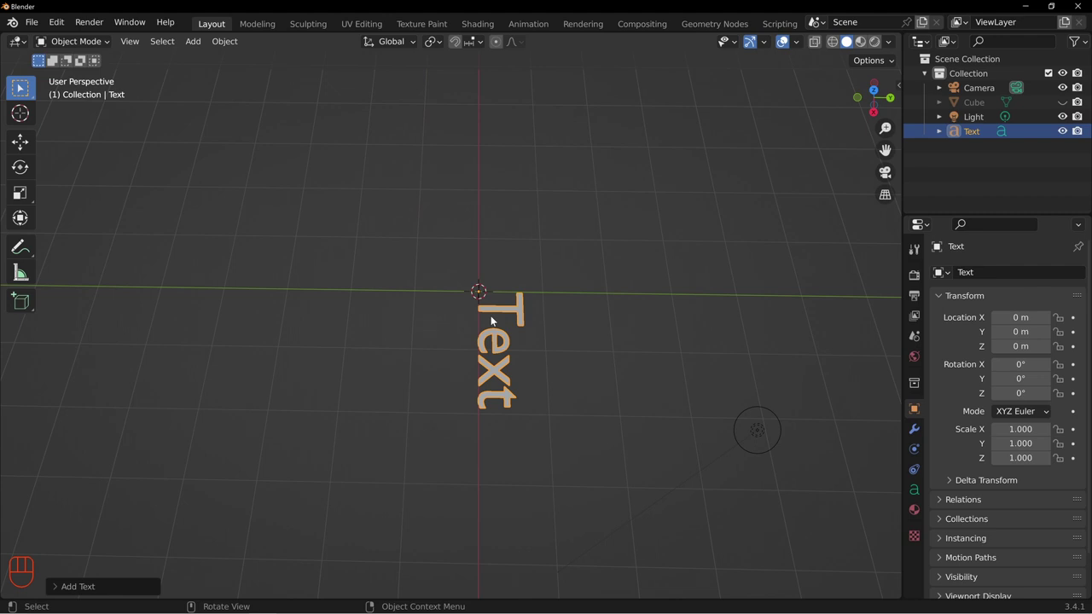
key(KP_7)
scroll(up, 3)
drag(437, 246, 505, 318)
key(Tab)
key(BackSpace)
key(BackSpace)
key(BackSpace)
key(BackSpace)
key(KP_1)
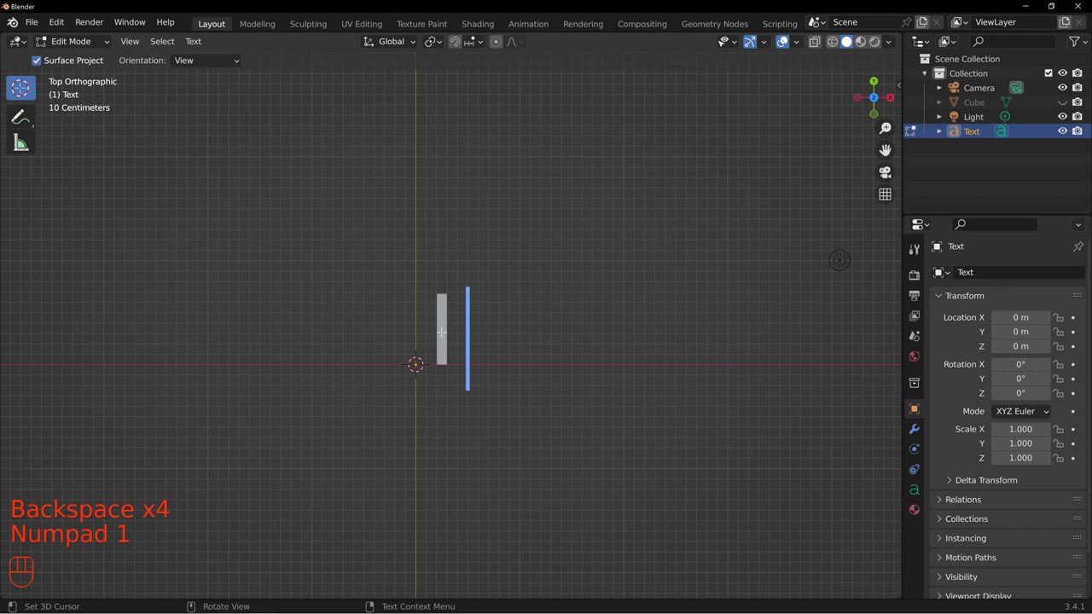
key(Tab)
Step: Load a Bauhaus font file onto the text in its Font properties
click(915, 495)
click(964, 426)
click(964, 423)
click(957, 444)
scroll(down, 3)
click(1064, 435)
scroll(down, 3)
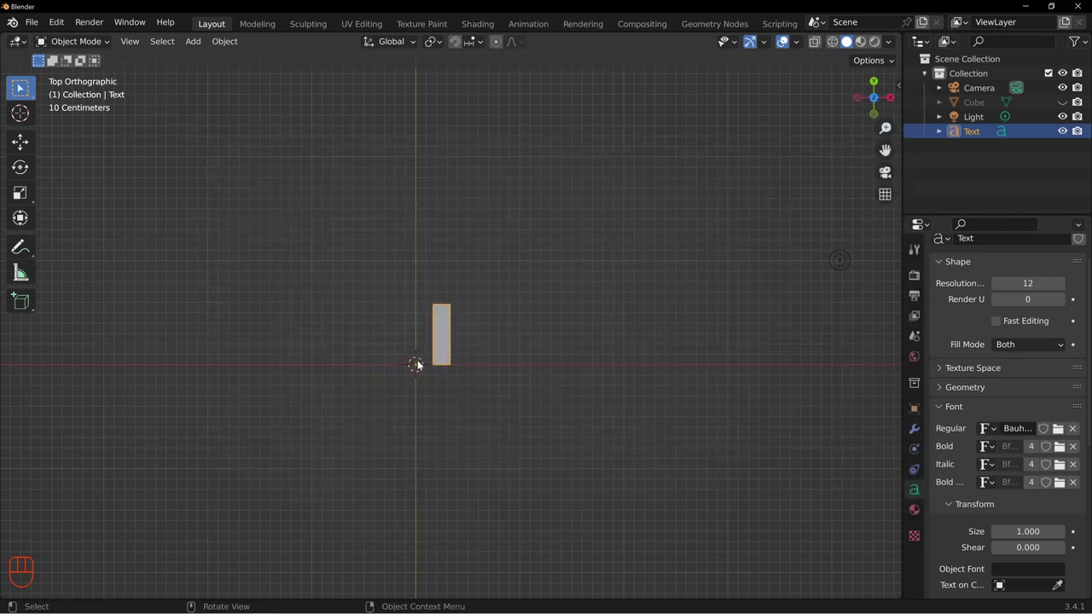
Step: Rotate the character upright and unhide the cube around it
drag(435, 311, 487, 327)
middle_click(501, 283)
scroll(up, 3)
scroll(up, 3)
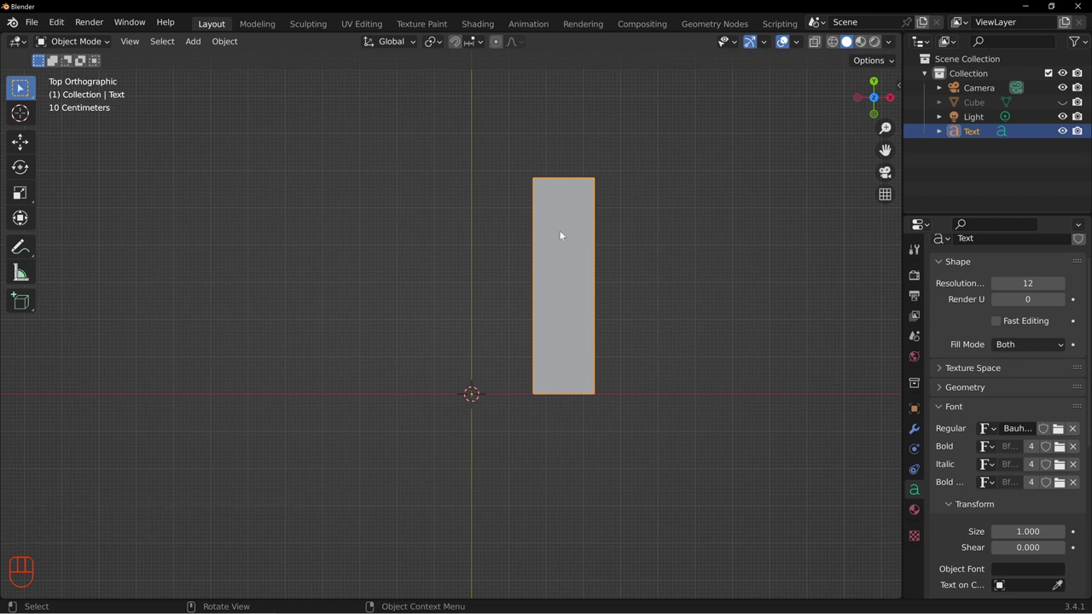
scroll(down, 3)
drag(589, 338, 609, 295)
click(1062, 108)
scroll(up, 3)
drag(679, 416, 520, 350)
drag(454, 382, 417, 276)
drag(421, 274, 516, 311)
drag(413, 237, 432, 274)
drag(429, 230, 514, 238)
drag(595, 249, 578, 270)
key(r)
key(r)
drag(671, 254, 554, 190)
drag(490, 241, 516, 319)
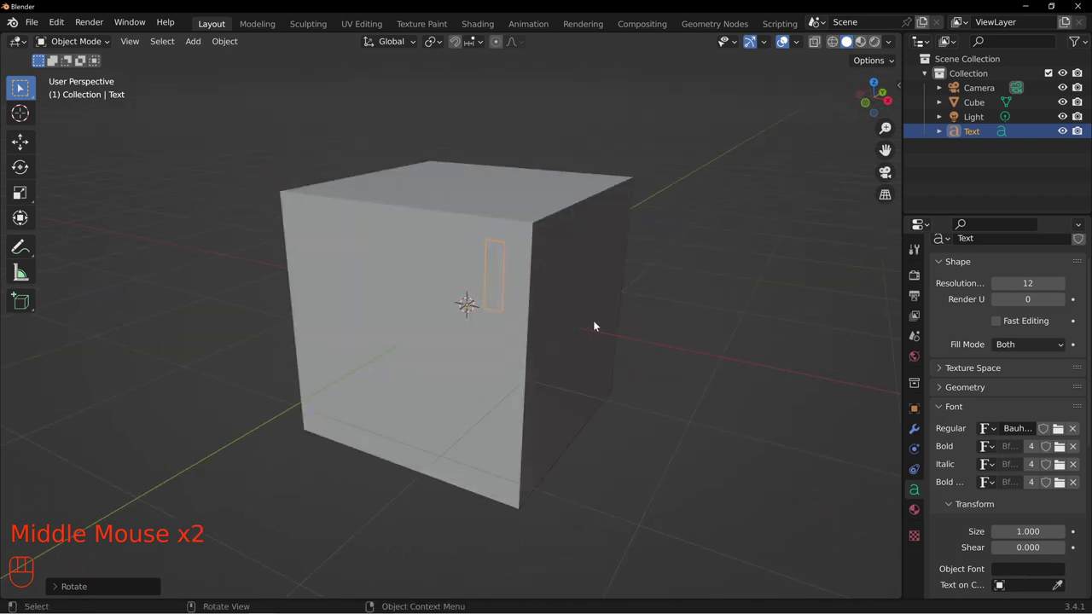
Step: Add an icosphere and raise it along Z to 2.2203 m above the cube
drag(445, 259, 491, 302)
key(shift+a)
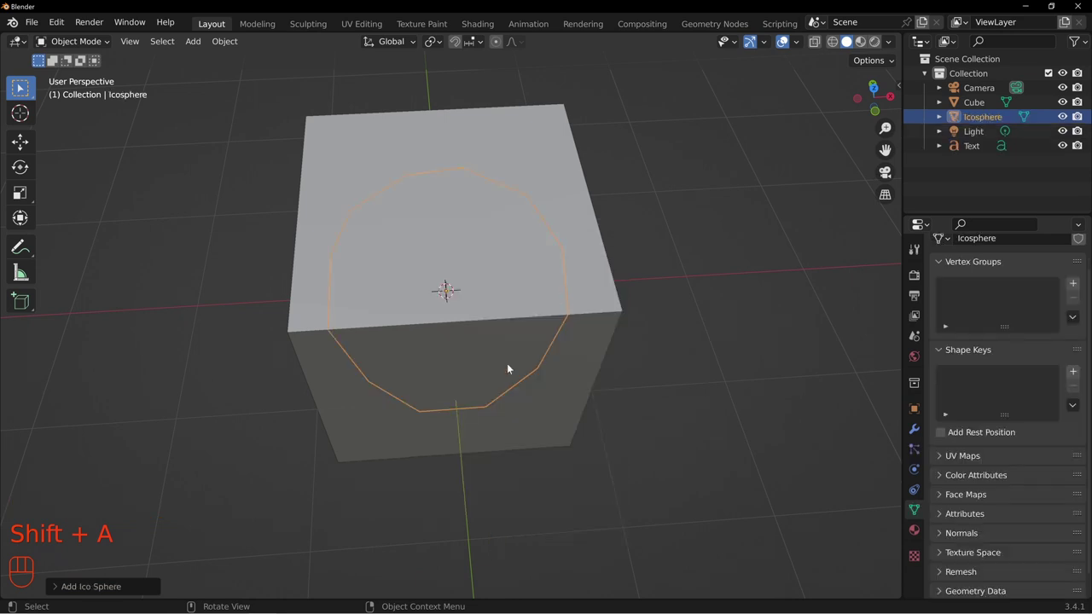
drag(479, 318, 477, 263)
key(g)
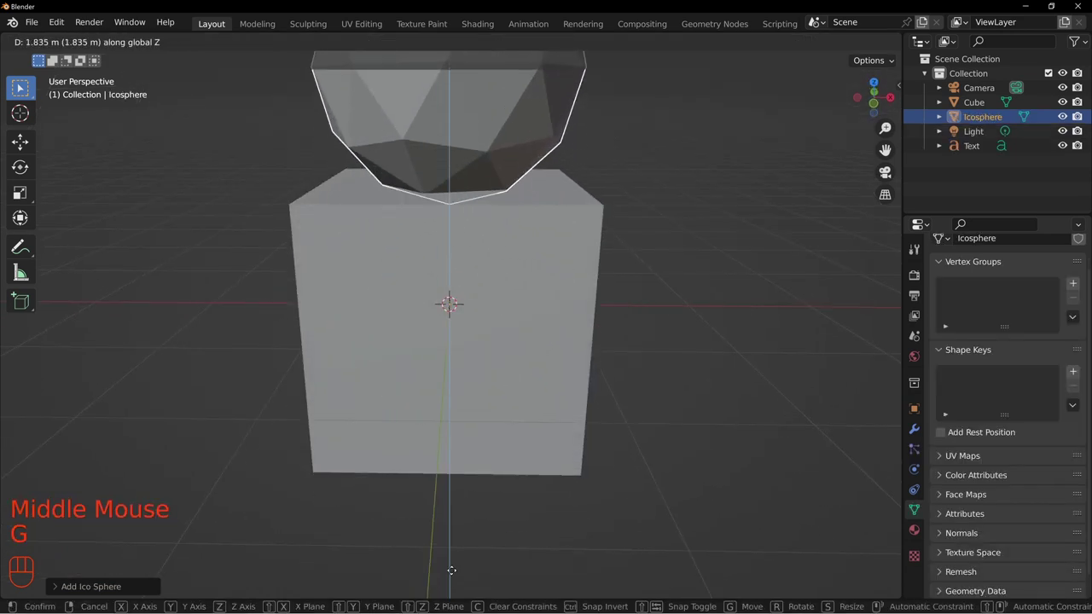
drag(529, 286, 552, 500)
middle_click(639, 400)
scroll(down, 3)
drag(623, 446, 468, 295)
drag(398, 308, 443, 366)
drag(408, 343, 445, 333)
drag(485, 403, 506, 374)
drag(523, 344, 446, 307)
drag(563, 300, 438, 273)
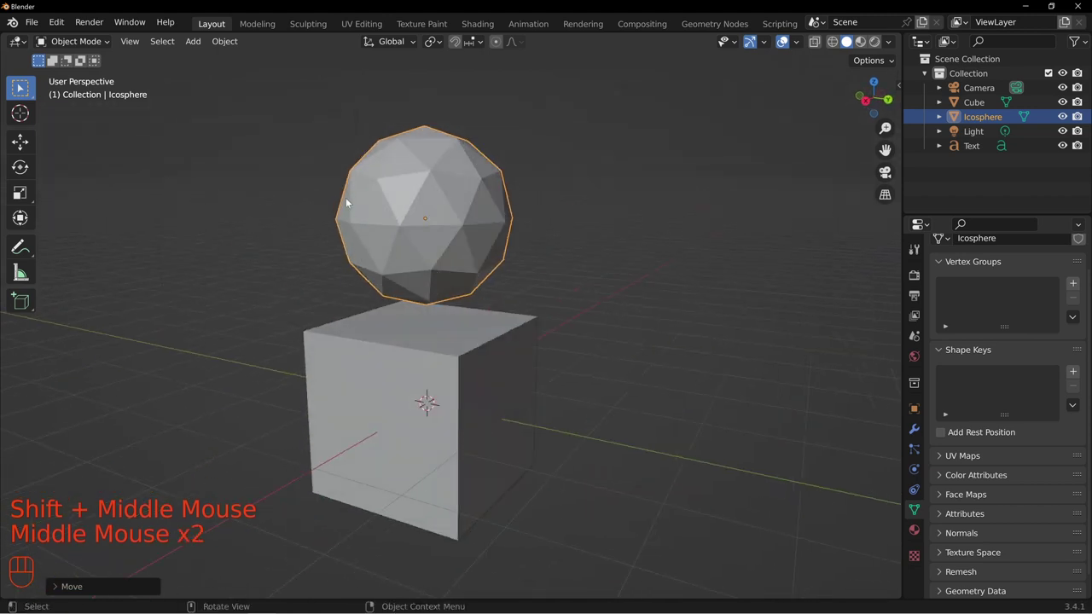
middle_click(398, 272)
drag(377, 260, 540, 294)
drag(531, 410, 582, 296)
Step: Select the text object and clear its rotation and location
click(966, 153)
drag(541, 335, 500, 277)
drag(435, 264, 454, 270)
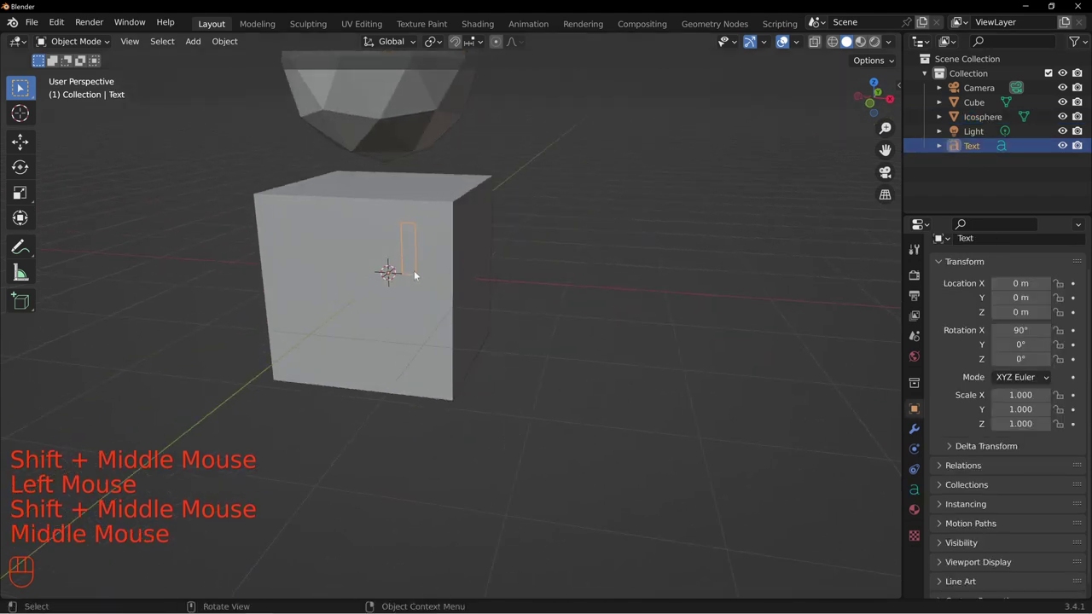
key(alt+r)
drag(475, 235, 476, 307)
drag(457, 294, 445, 330)
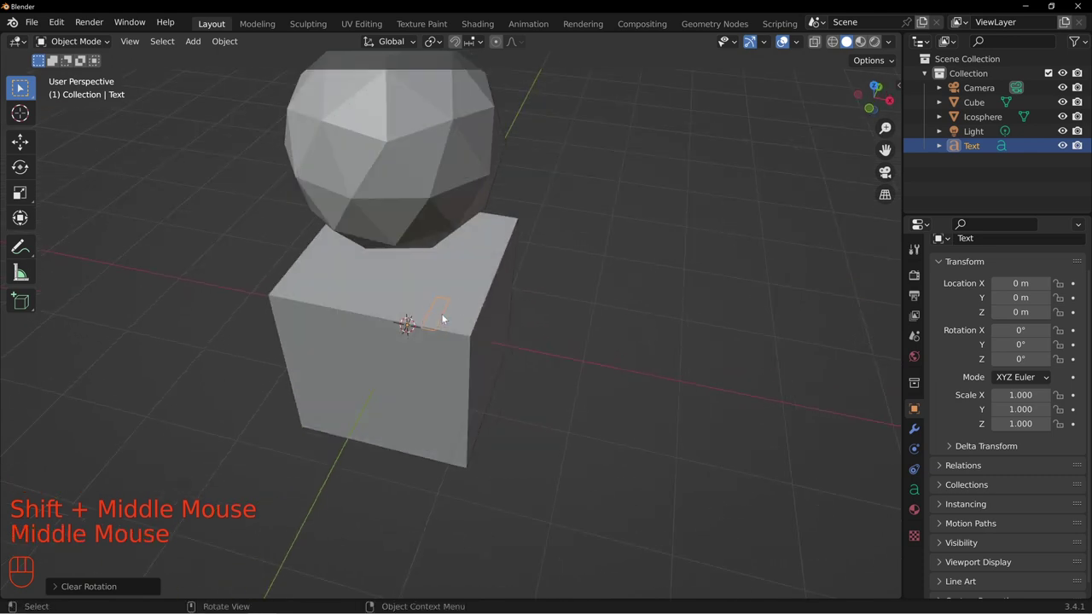
drag(441, 319, 565, 388)
key(alt+g)
drag(598, 363, 468, 320)
drag(410, 321, 475, 321)
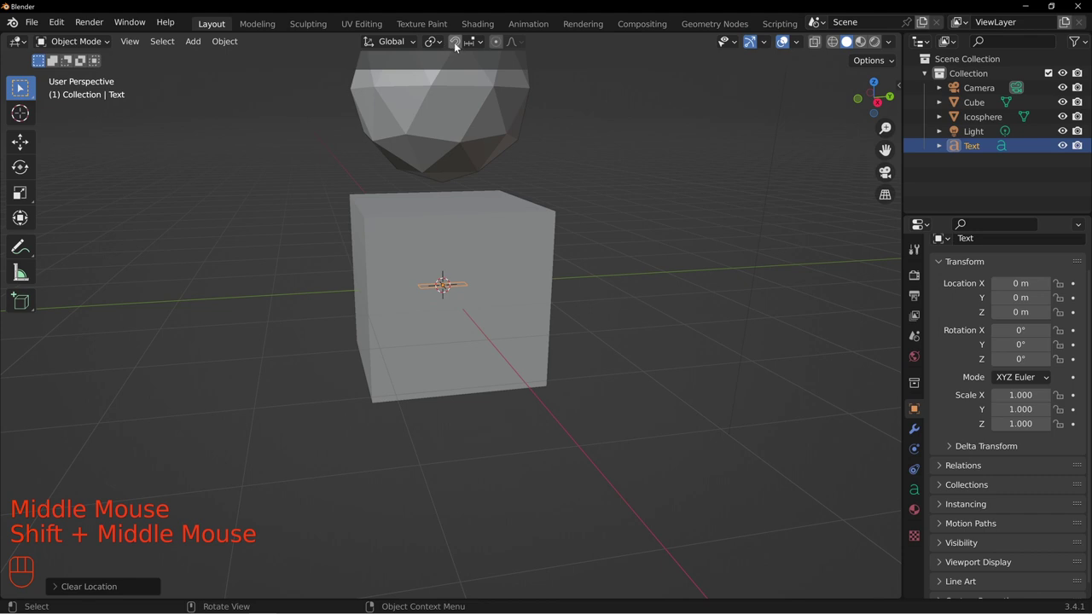
drag(464, 154, 474, 209)
drag(375, 217, 394, 267)
Step: Switch on snapping, choose the snap target, and test it by sliding the icosphere over surfaces
click(467, 211)
drag(370, 241, 325, 298)
scroll(down, 3)
key(g)
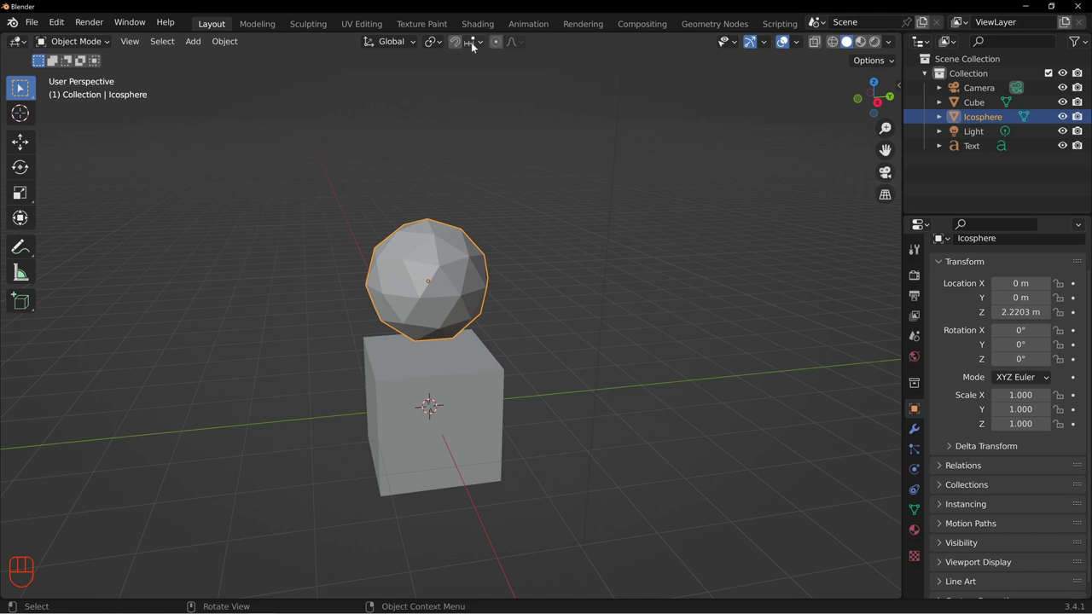
click(457, 47)
key(g)
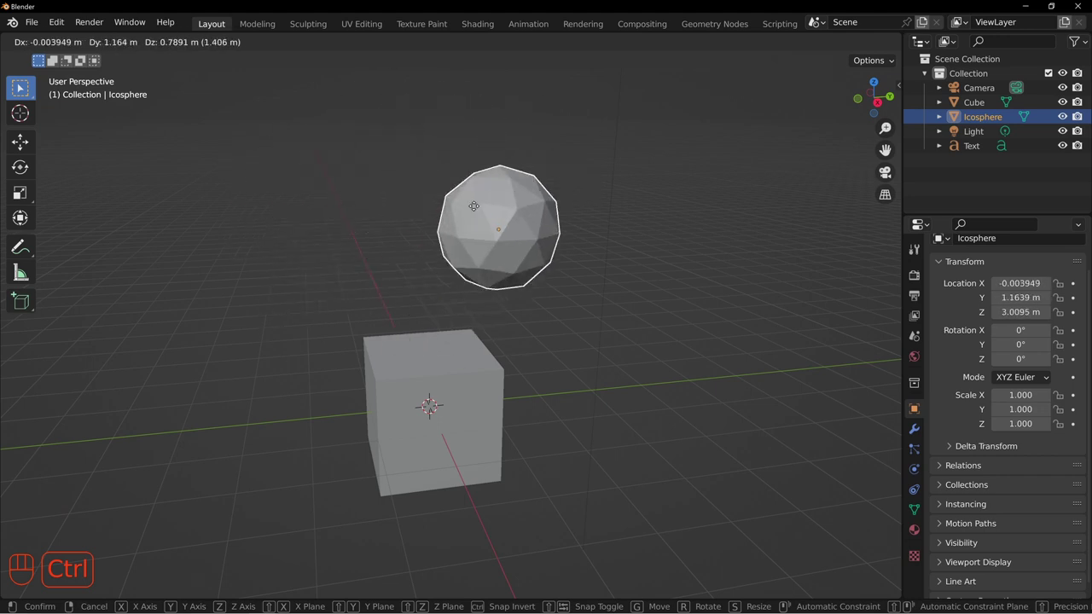
drag(399, 162, 555, 247)
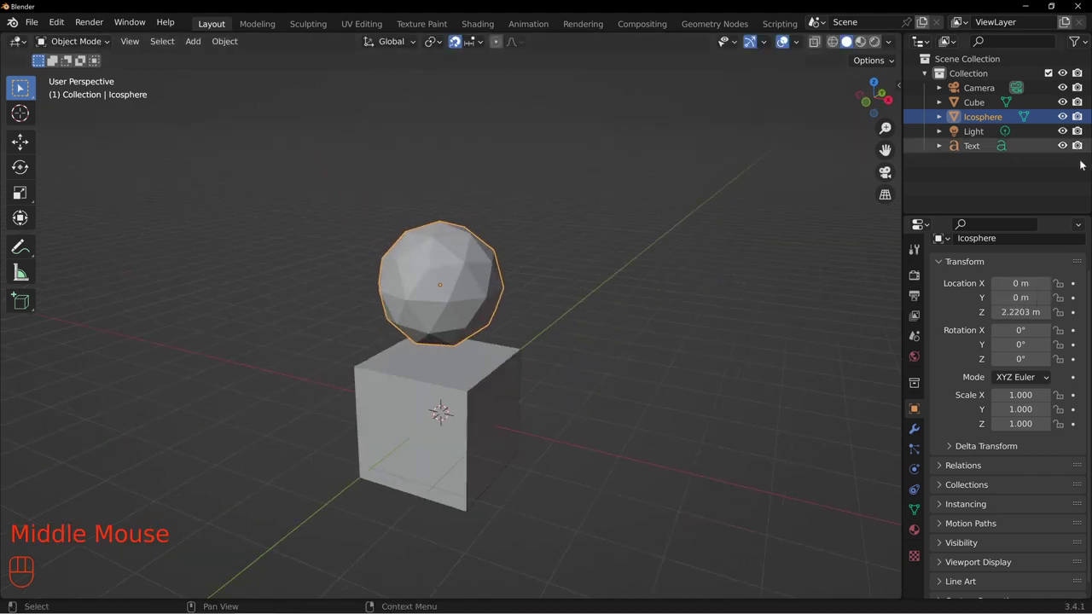
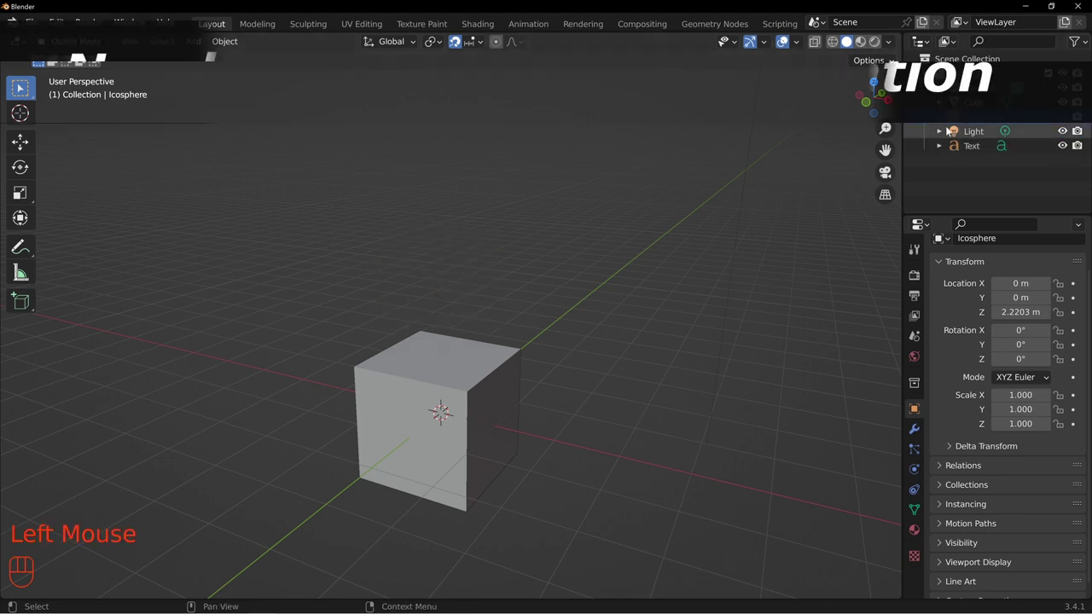
Step: Hide the icosphere and line up a view of the cube's side face
click(972, 147)
drag(496, 296, 446, 194)
scroll(up, 3)
scroll(up, 3)
drag(361, 209, 438, 256)
drag(503, 207, 465, 136)
drag(473, 43, 469, 35)
Step: Move the text 1 m along X onto the +X face and rotate it to lie flat on it
key(g)
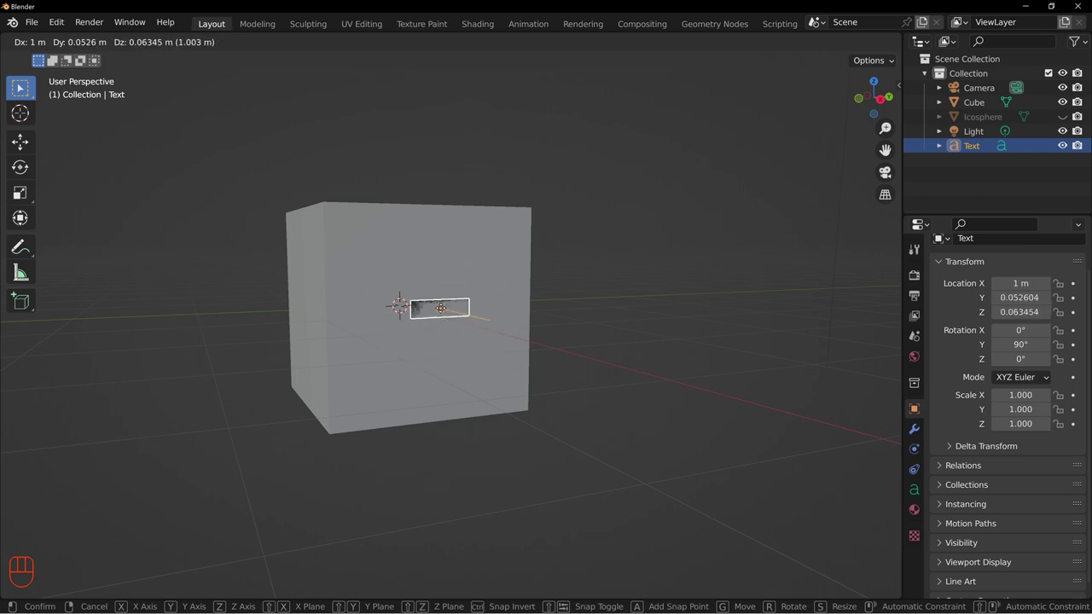
key(KP_3)
key(g)
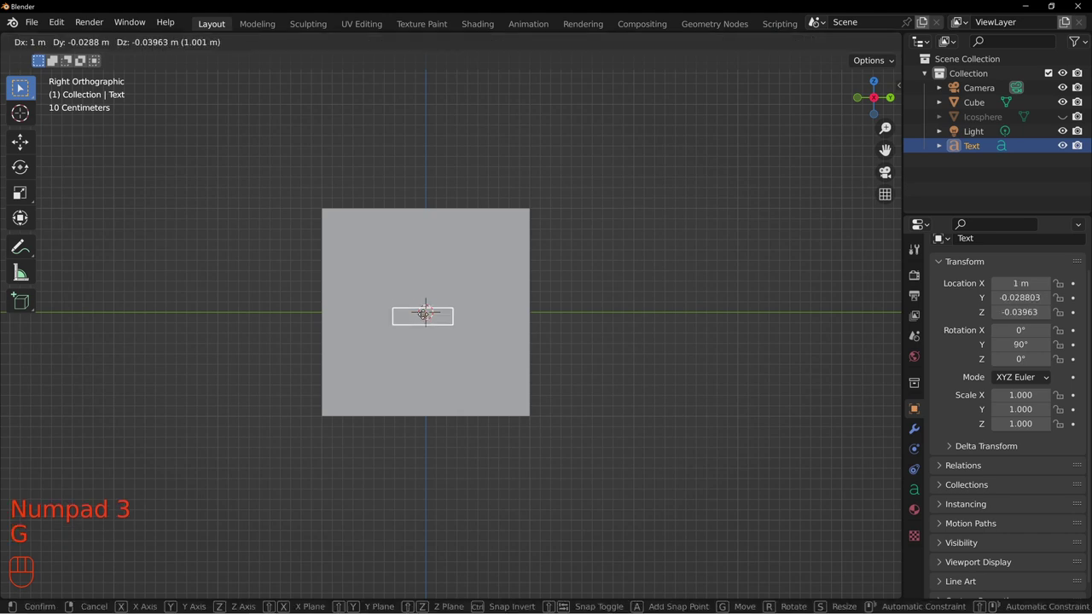
scroll(up, 3)
key(r)
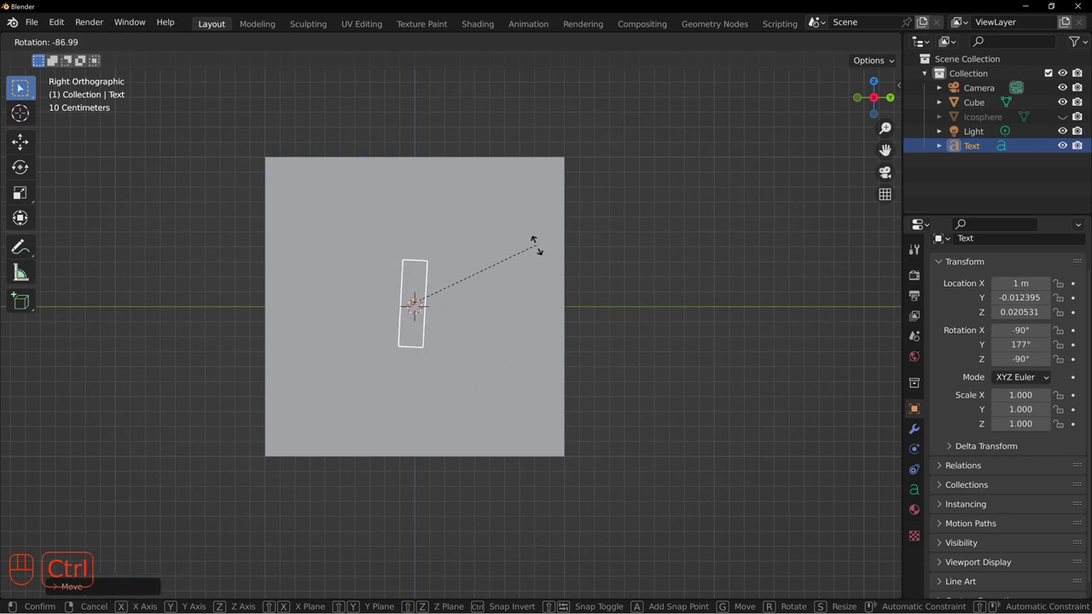
key(r)
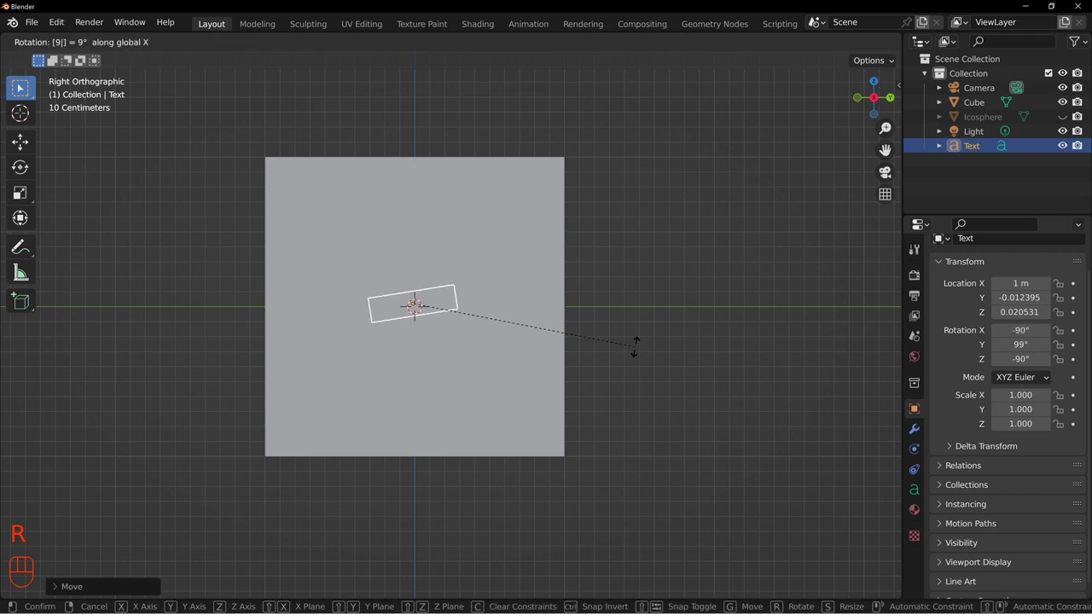
key(r)
drag(440, 294, 485, 273)
drag(442, 233, 490, 271)
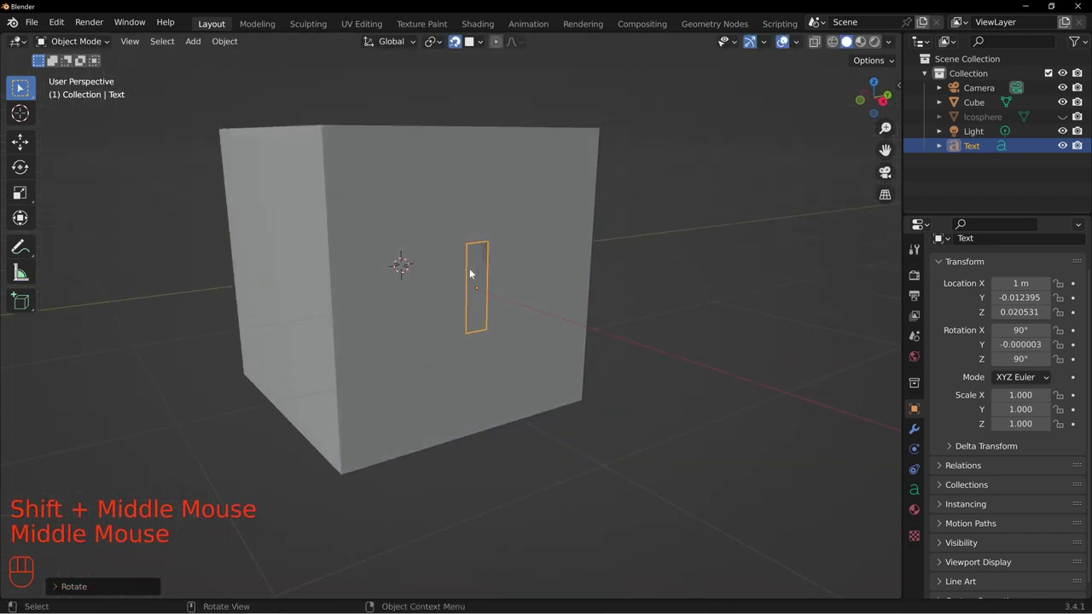
drag(574, 293, 492, 281)
drag(468, 299, 508, 314)
Step: Edit the face's character and duplicate the text for a neighbouring face
key(Tab)
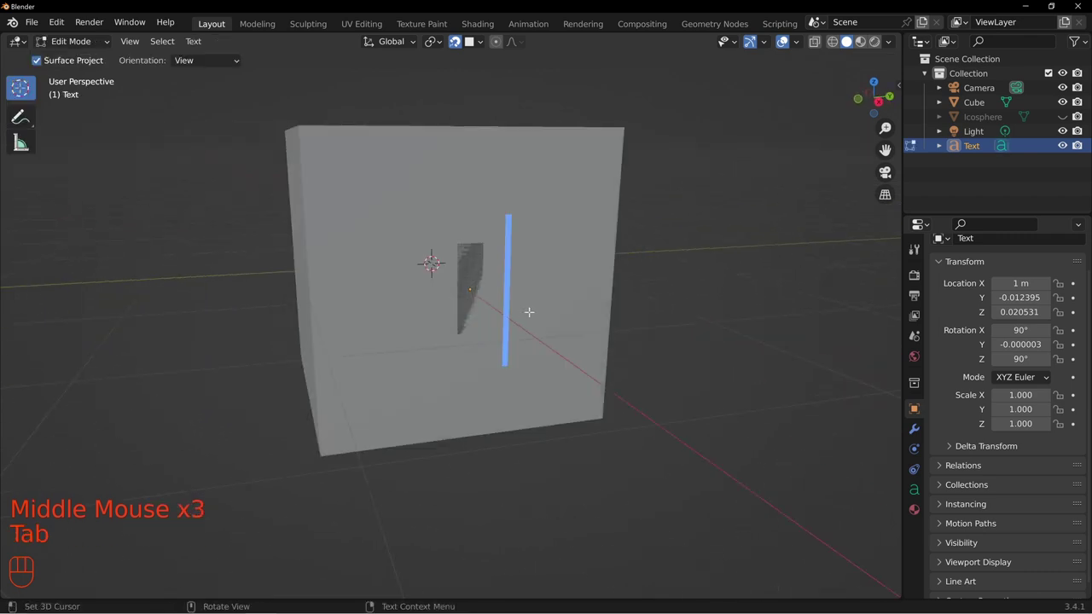
key(Tab)
scroll(down, 3)
drag(591, 290, 445, 310)
drag(410, 288, 497, 292)
drag(592, 305, 452, 300)
key(shift+d)
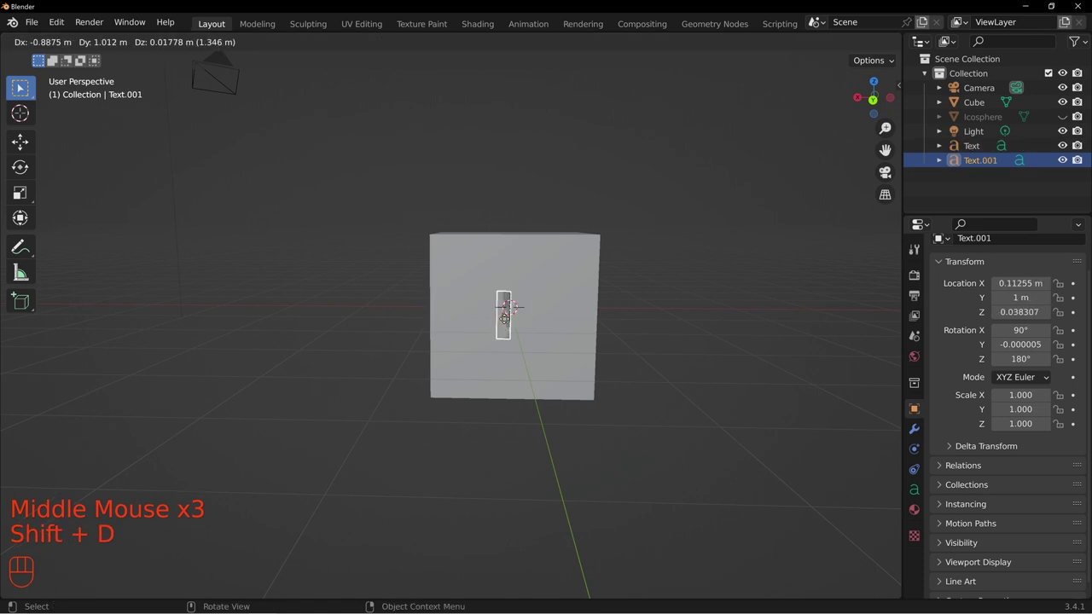
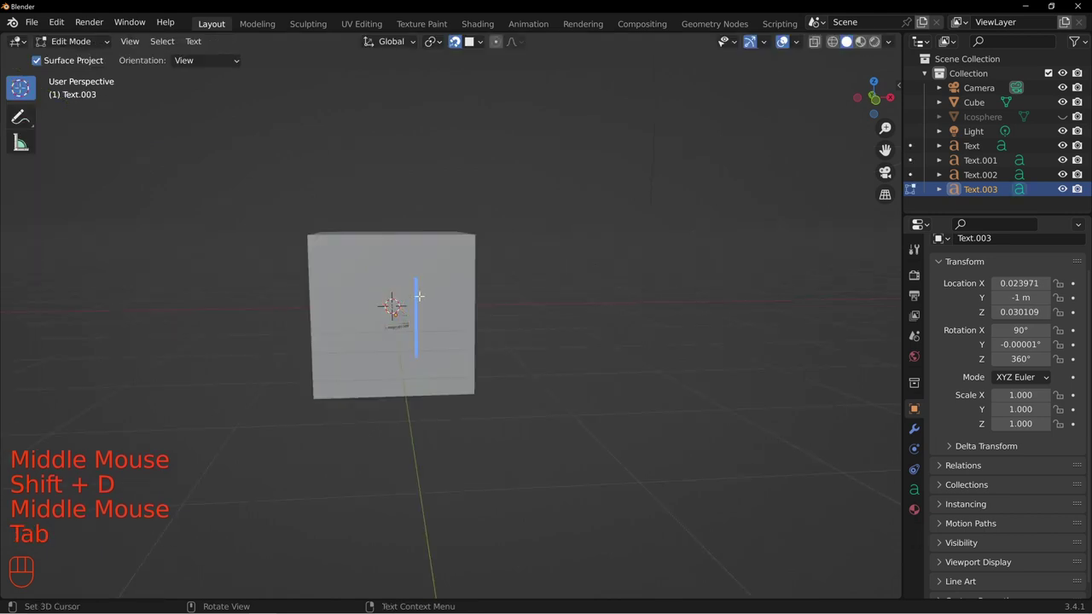
Step: Change the copied text's character to 4
key(BackSpace)
key(KP_4)
key(KP_Enter)
key(Tab)
Step: Orbit around the cube to check the four characters on its side faces
drag(428, 278, 426, 337)
drag(446, 367, 600, 328)
drag(415, 348, 516, 370)
middle_click(446, 307)
drag(594, 325, 463, 357)
drag(585, 366, 537, 330)
drag(569, 296, 545, 326)
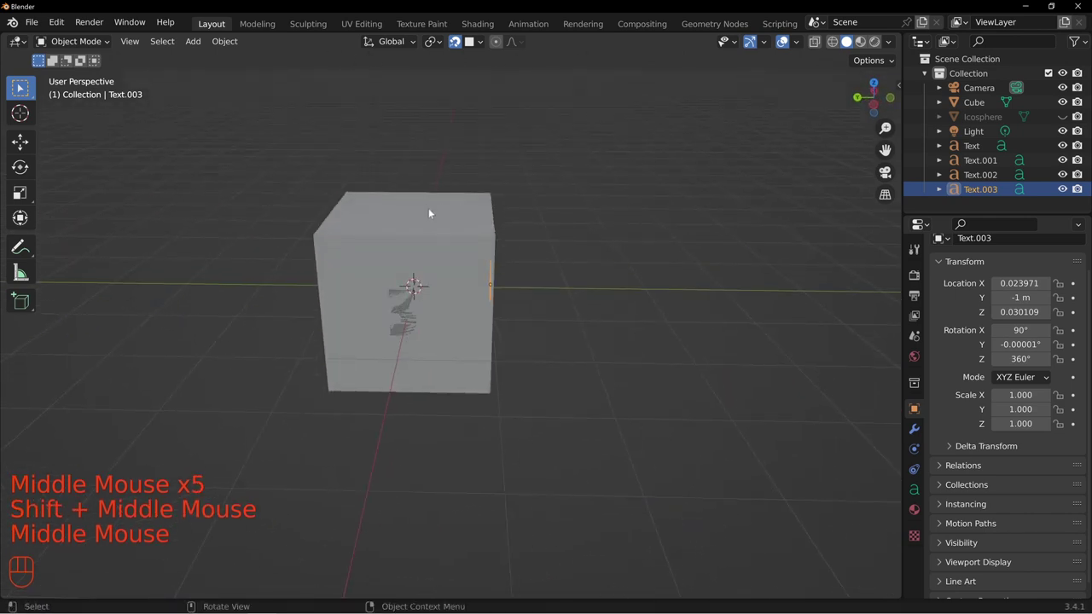
middle_click(405, 193)
drag(379, 295, 482, 260)
drag(522, 240, 325, 269)
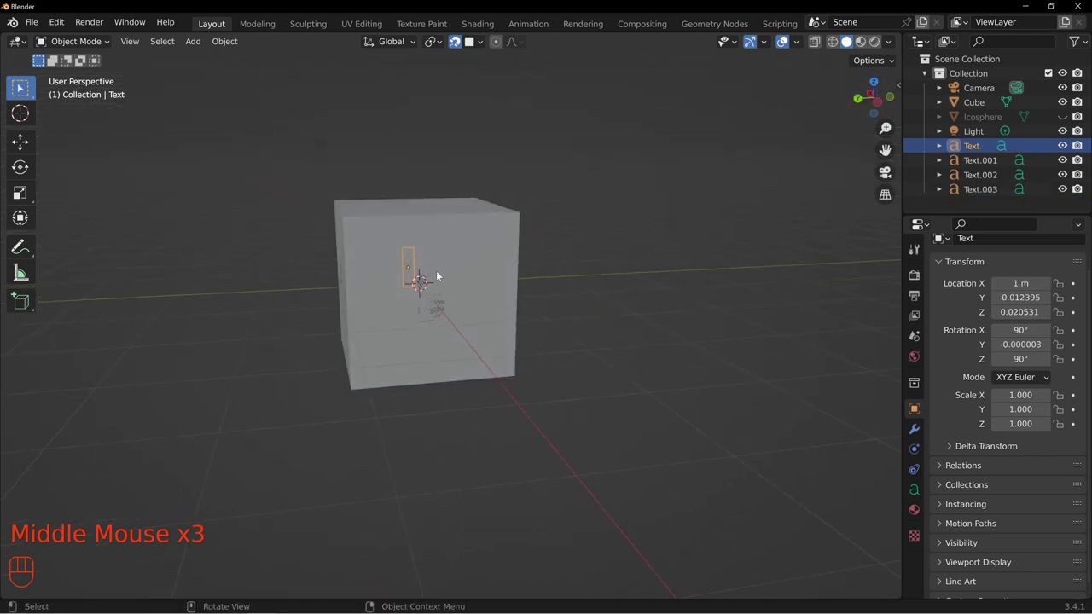
drag(555, 268, 460, 282)
click(478, 283)
drag(574, 291, 506, 289)
click(468, 291)
drag(564, 289, 506, 287)
drag(558, 306, 564, 329)
drag(583, 332, 483, 310)
click(479, 235)
drag(377, 259, 513, 249)
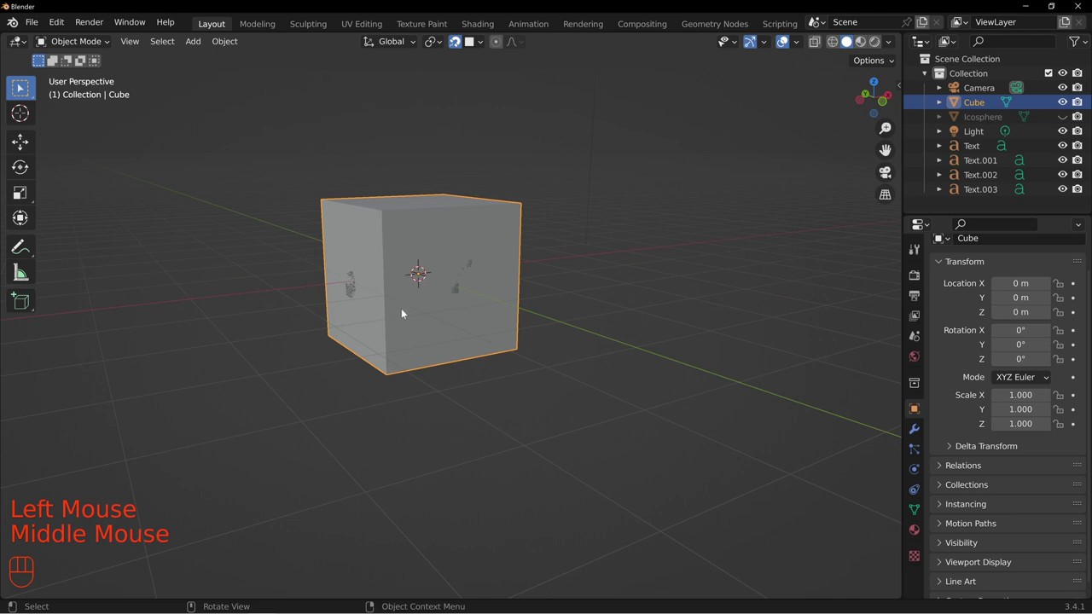
drag(406, 243, 489, 253)
drag(377, 243, 461, 278)
drag(377, 273, 453, 277)
drag(429, 285, 465, 255)
drag(444, 258, 443, 267)
drag(538, 289, 471, 289)
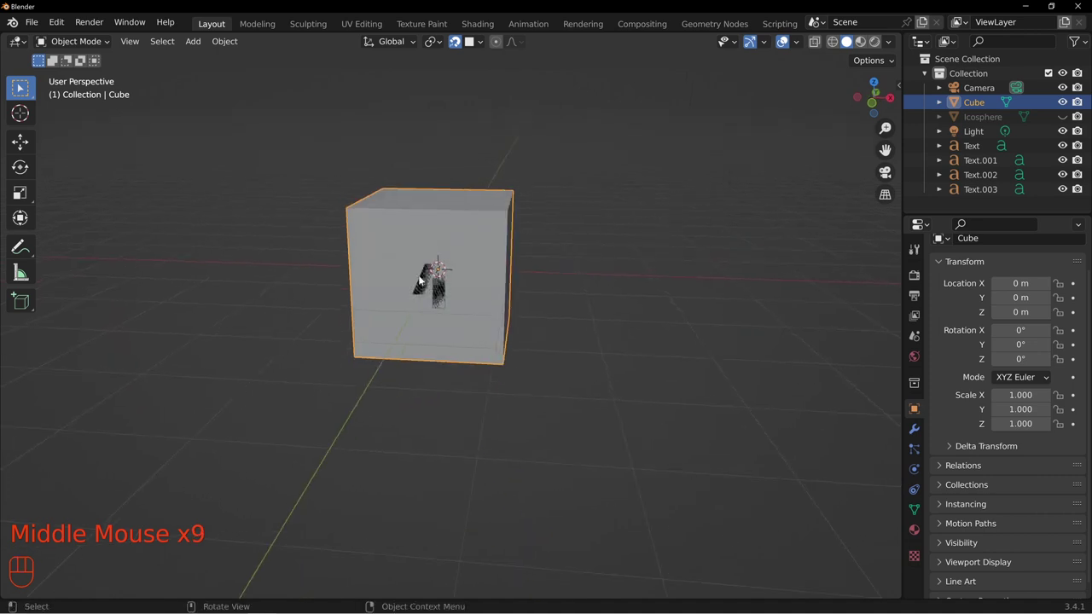
drag(423, 263, 468, 298)
drag(415, 289, 423, 296)
drag(351, 268, 421, 270)
drag(373, 281, 461, 266)
click(475, 264)
drag(414, 263, 383, 278)
drag(380, 260, 466, 290)
drag(408, 259, 476, 278)
drag(461, 248, 488, 277)
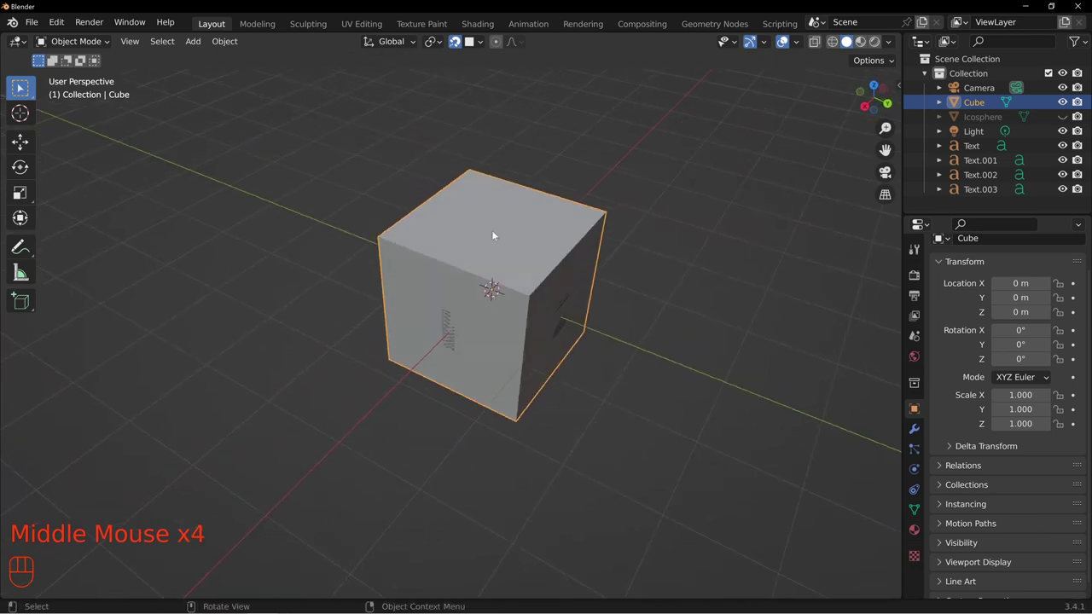
drag(505, 372, 477, 328)
drag(620, 274, 580, 332)
drag(659, 349, 570, 288)
drag(485, 323, 479, 292)
drag(573, 246, 501, 223)
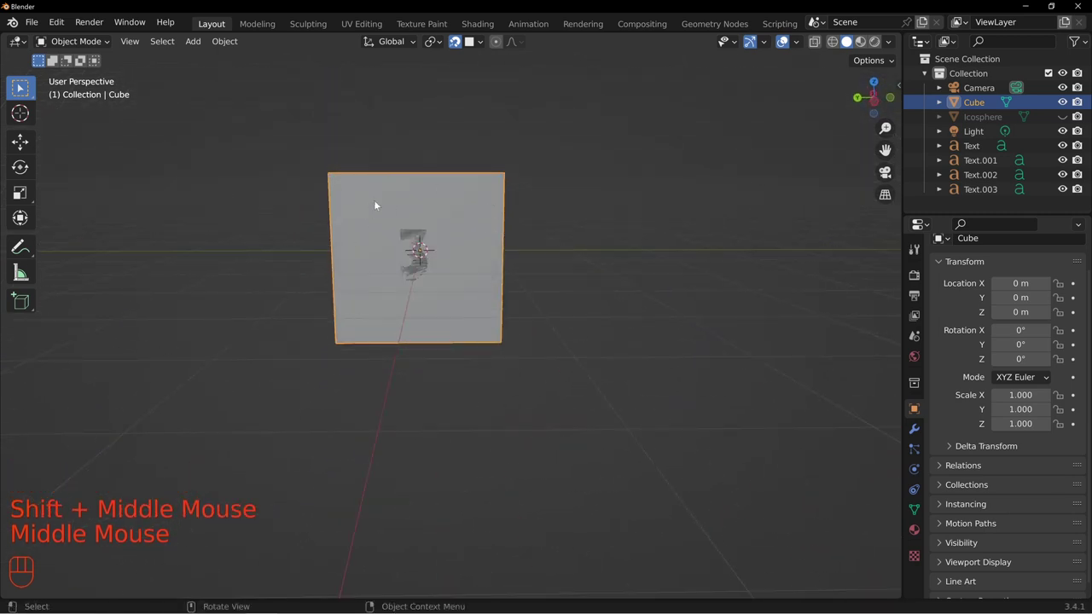
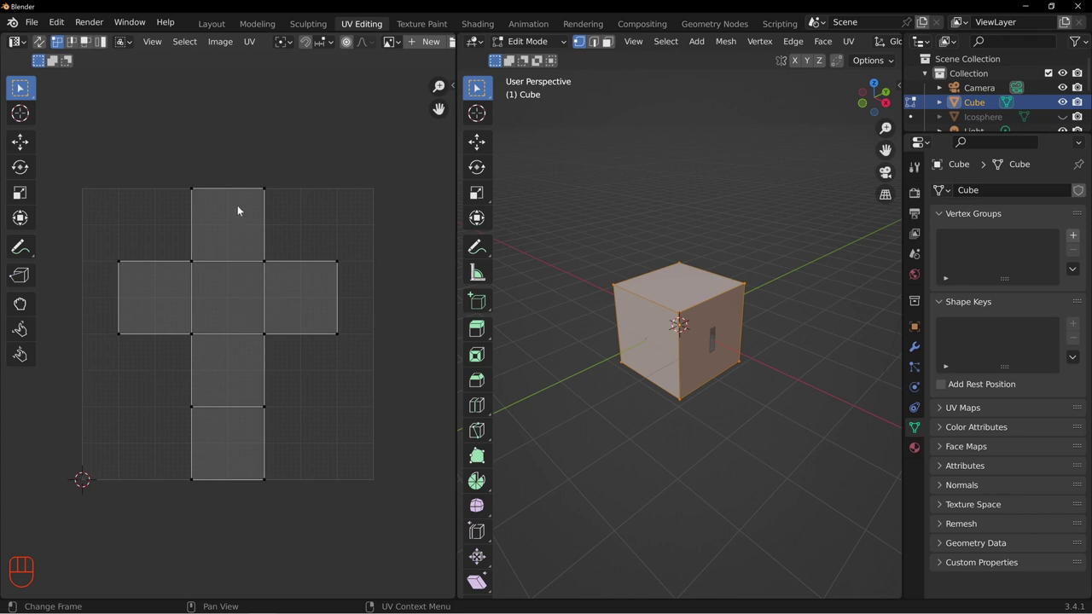
Step: Split the 3D viewport in UV Editing and turn the upper area into the Shader Editor
middle_click(477, 87)
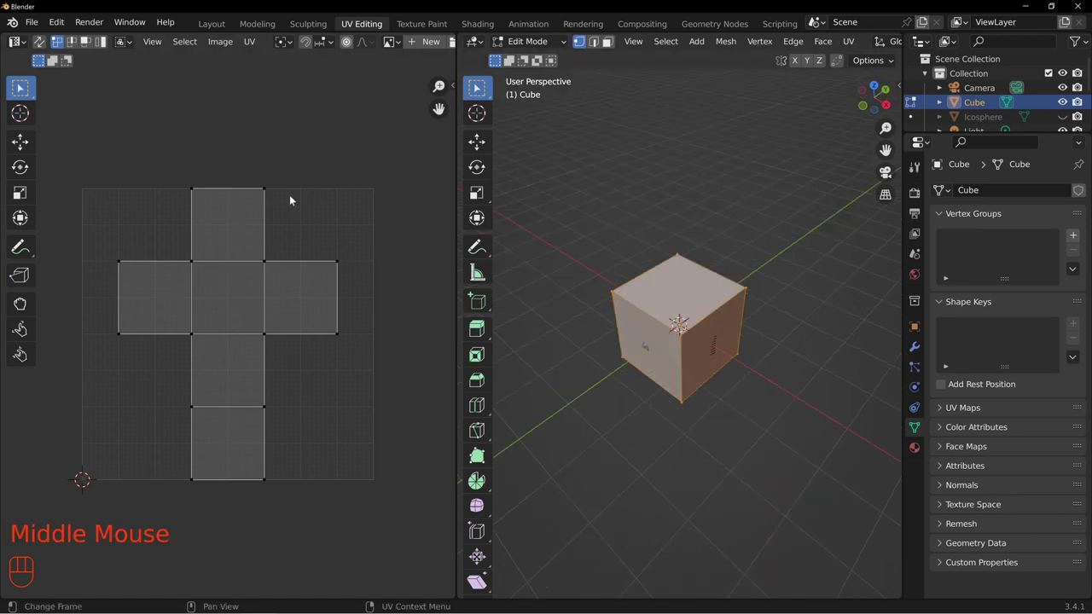
middle_click(477, 87)
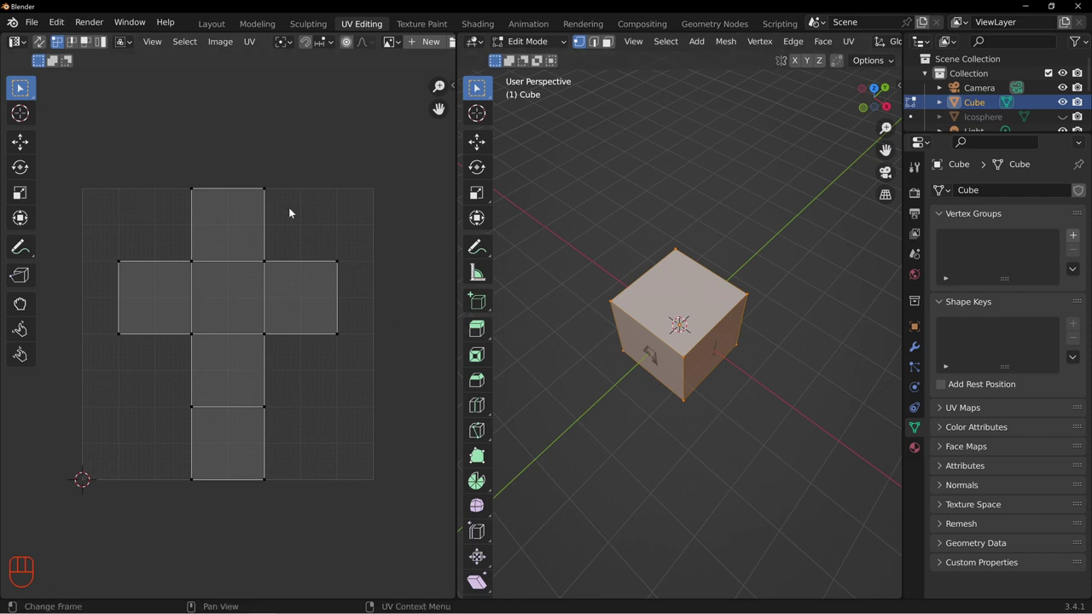
middle_click(476, 87)
middle_click(476, 87)
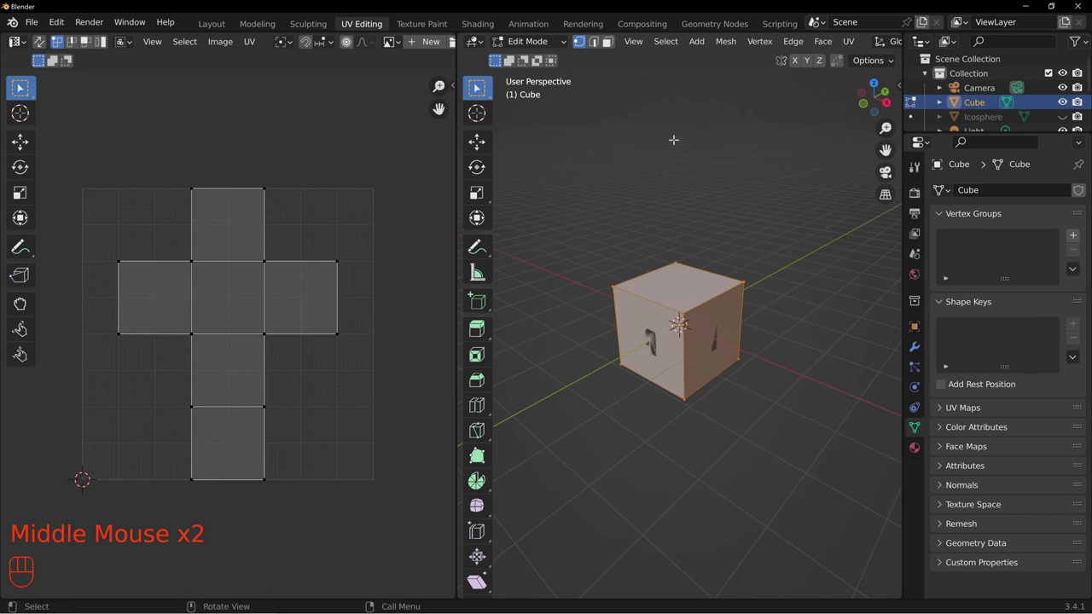
drag(477, 87, 477, 87)
key(t)
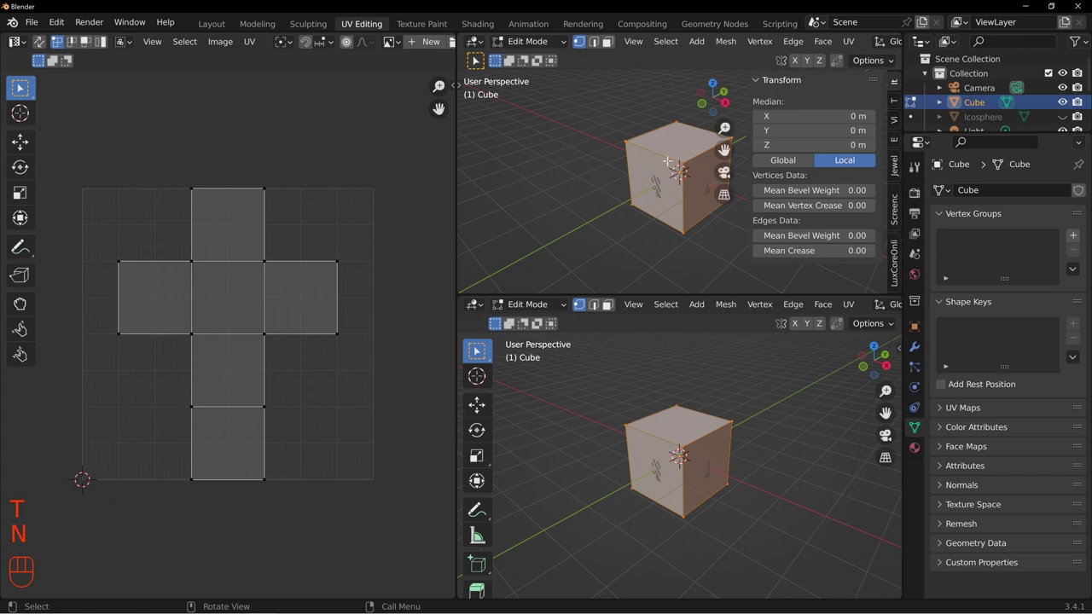
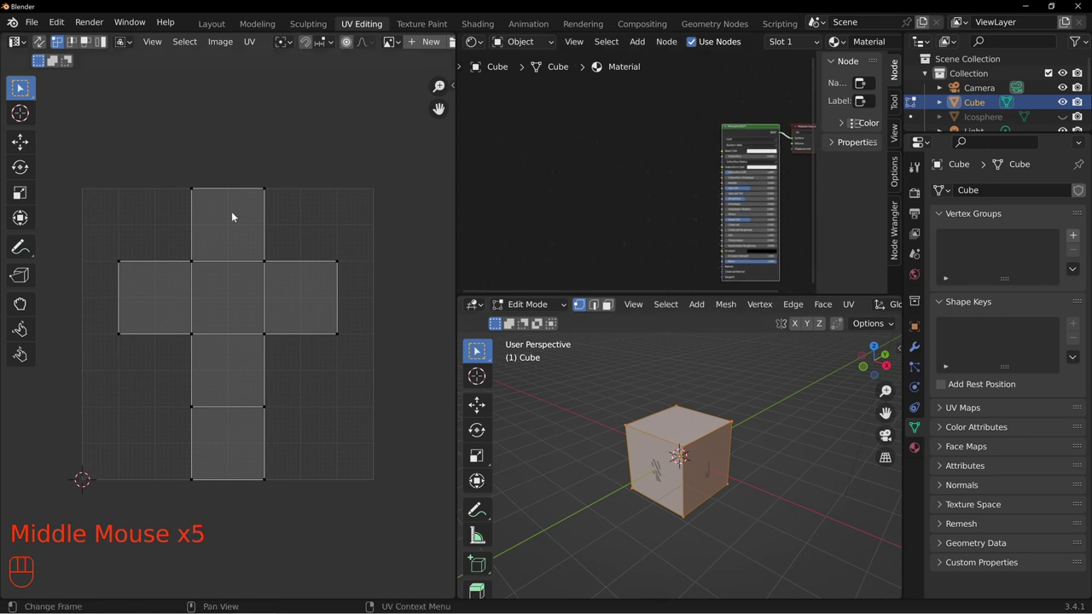
Step: Add an Image Texture node to the cube's material via Shift+A > Texture
middle_click(582, 163)
middle_click(593, 154)
scroll(up, 3)
middle_click(577, 138)
scroll(up, 3)
click(566, 161)
key(shift+a)
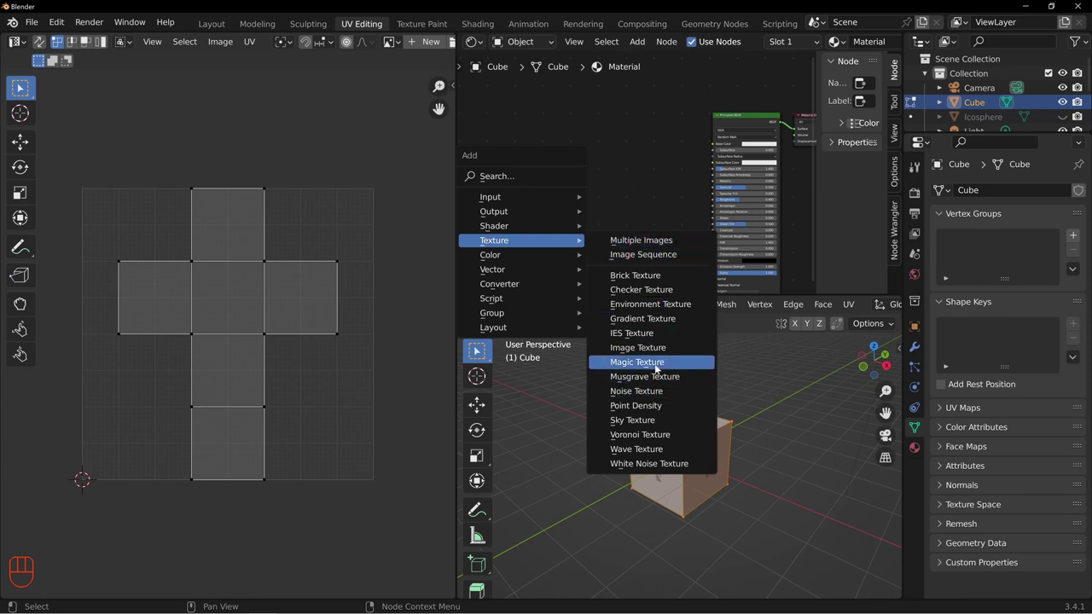
scroll(up, 3)
middle_click(620, 164)
click(654, 154)
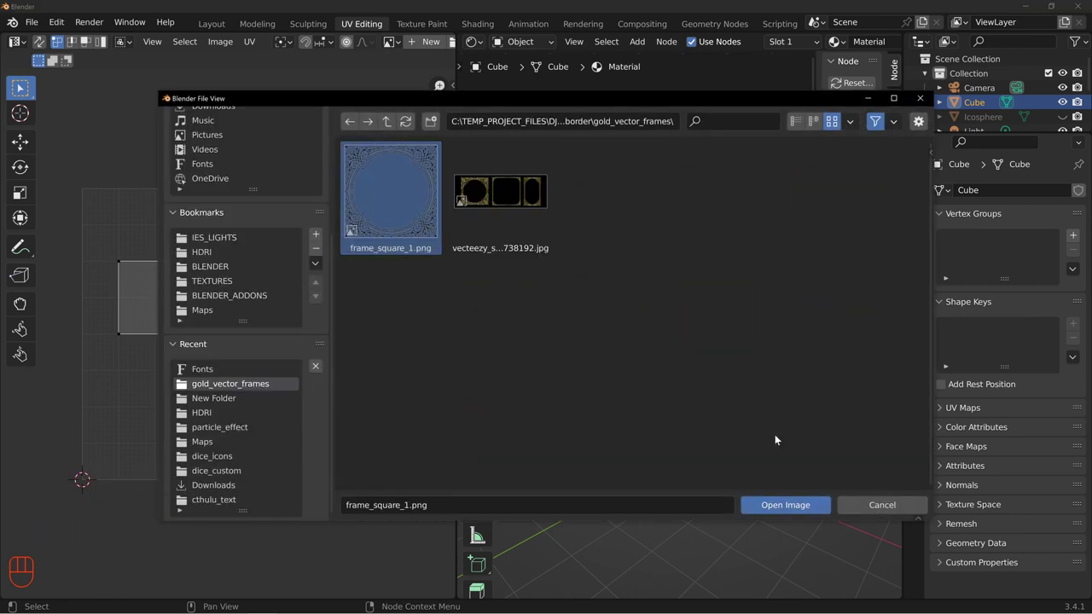
Step: Load frame_square_1.png into the node and wire its Color into the Principled BSDF Base Color
middle_click(774, 509)
scroll(down, 3)
drag(592, 124, 711, 144)
middle_click(615, 166)
click(631, 125)
middle_click(731, 127)
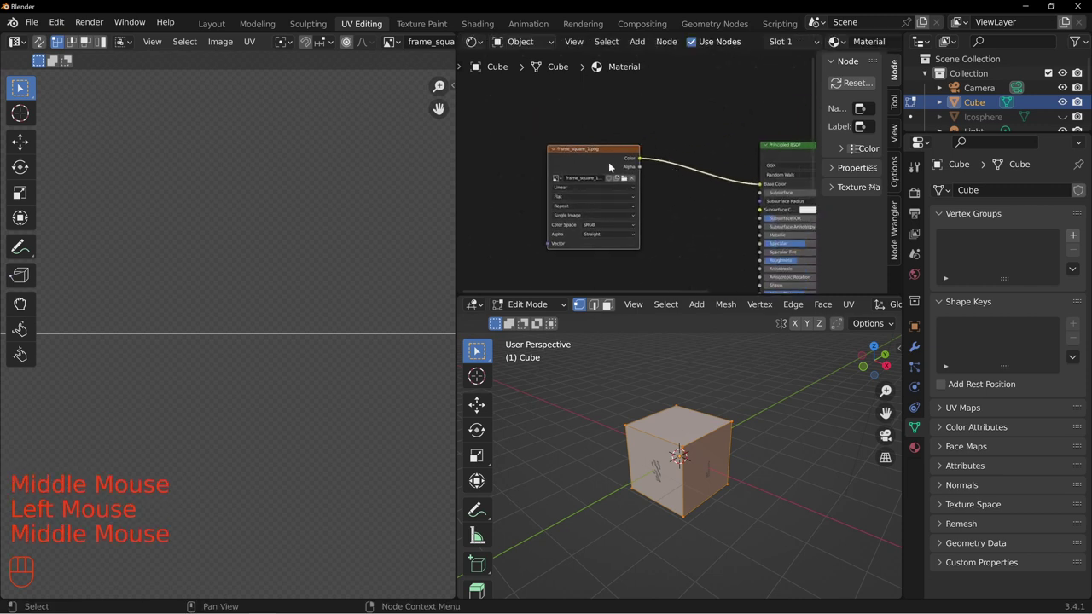
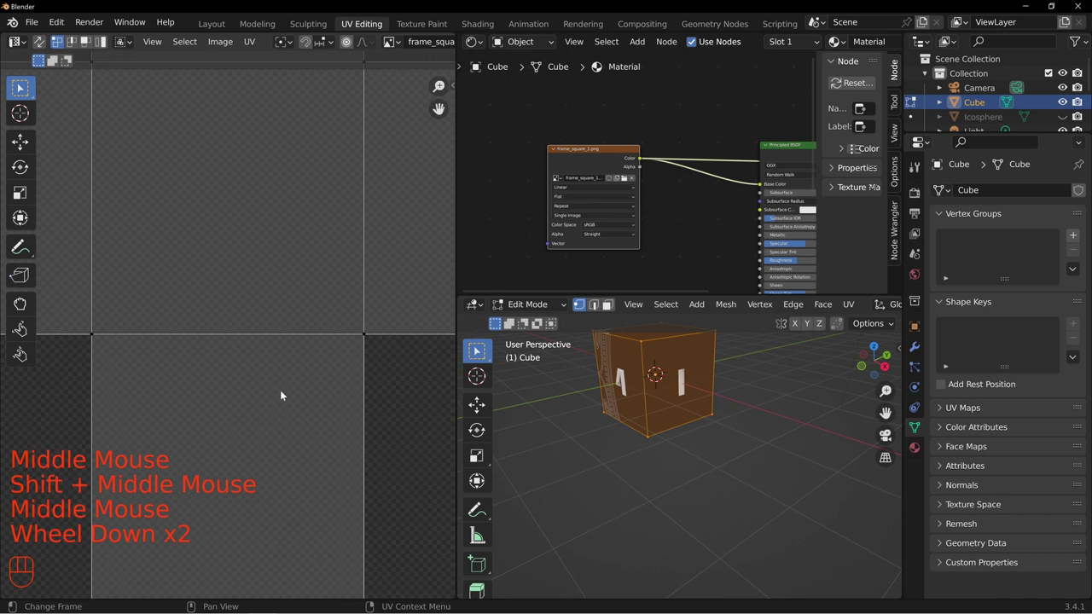
scroll(up, 3)
Step: In Object Mode, add a Bevel modifier with Amount 0.1 m and 4 segments
scroll(up, 3)
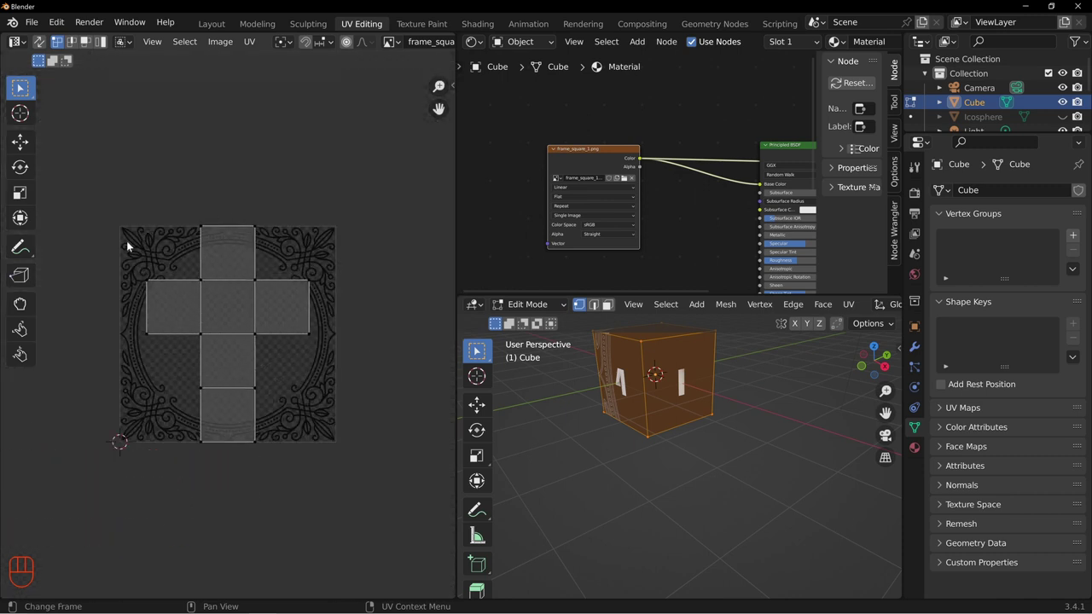
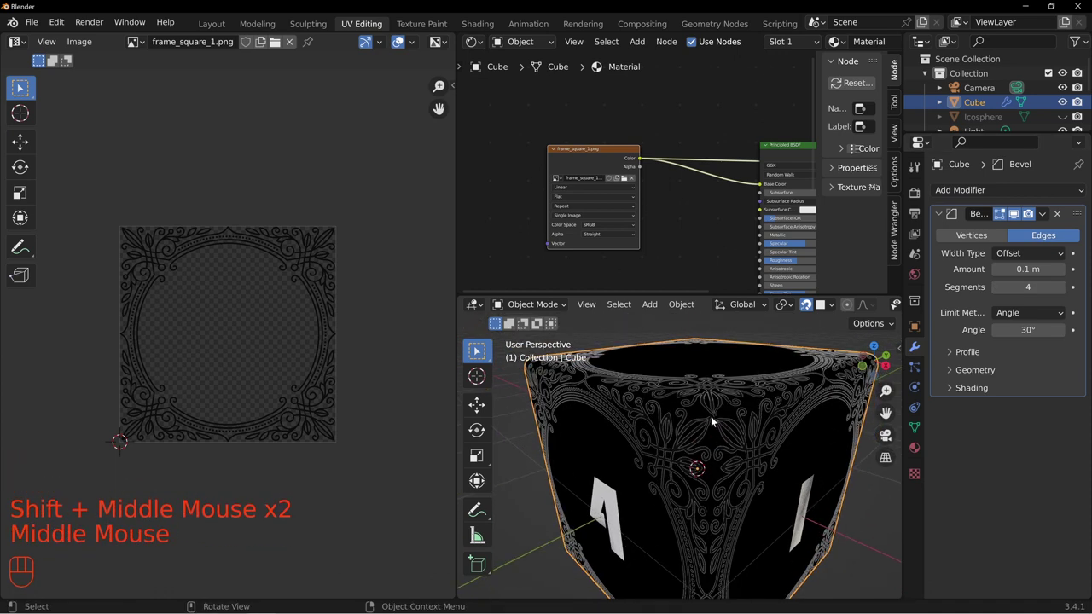
Step: In Edit Mode select all faces and scale their UVs over the frame image
key(Tab)
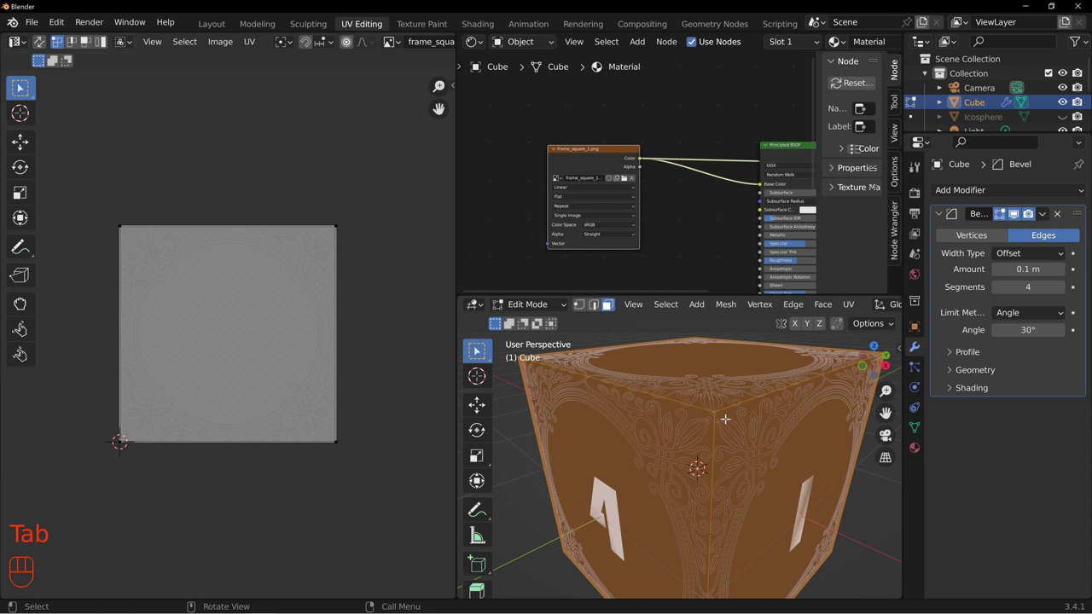
scroll(down, 3)
key(a)
key(a)
key(a)
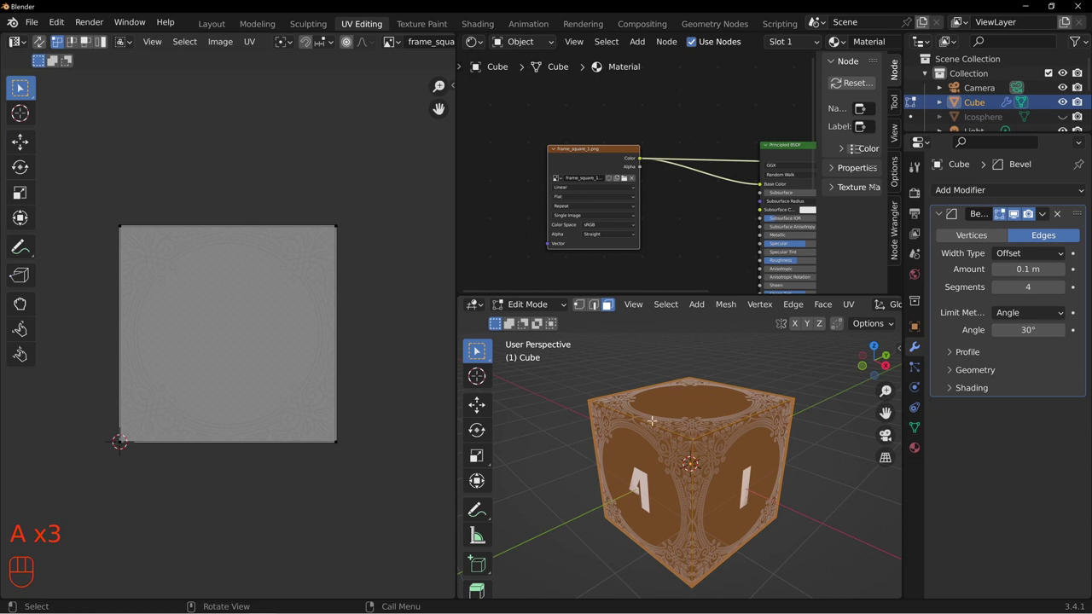
key(a)
key(s)
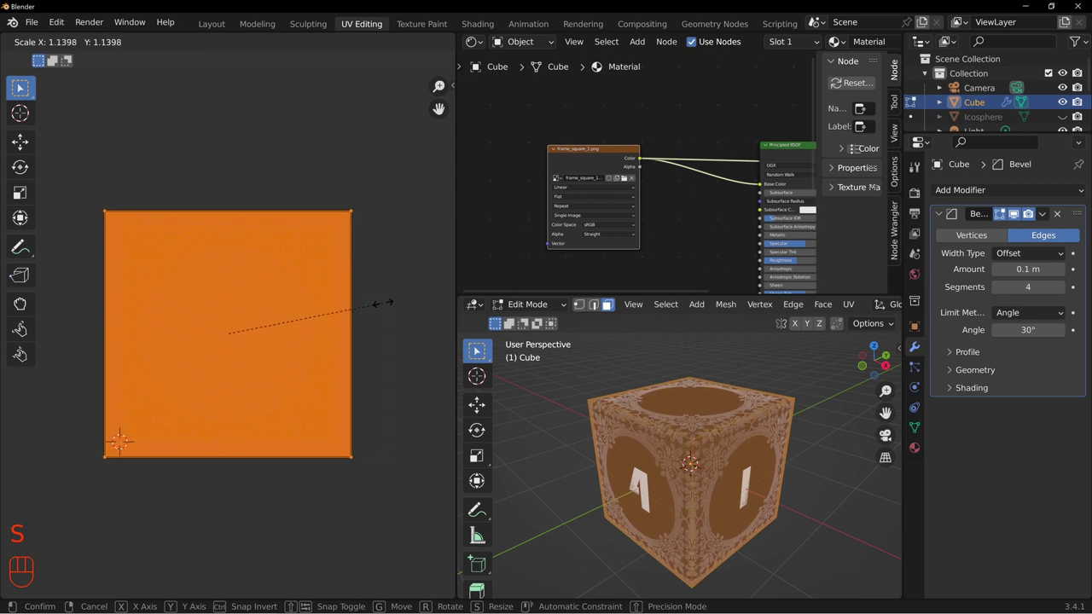
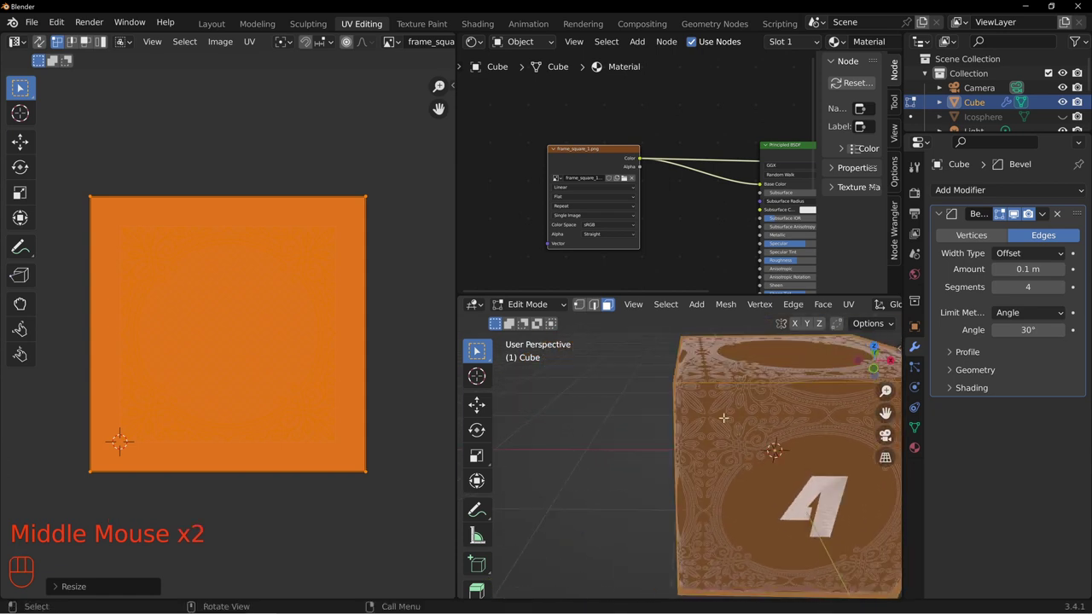
Step: Set the Image Texture extension to Clip, fit the UVs to the frame, and return to Object Mode
drag(577, 154, 570, 139)
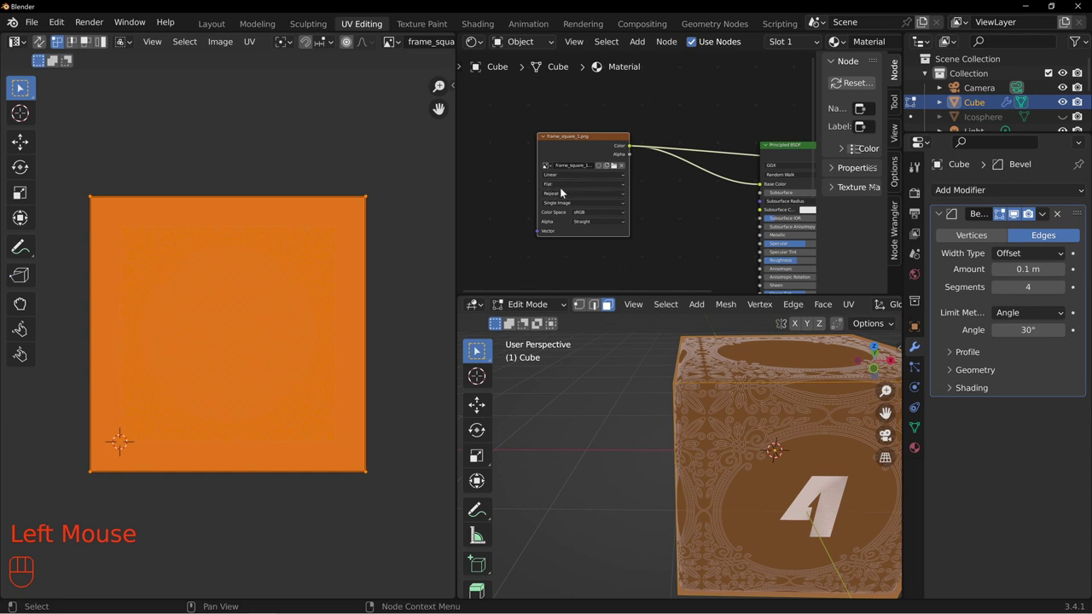
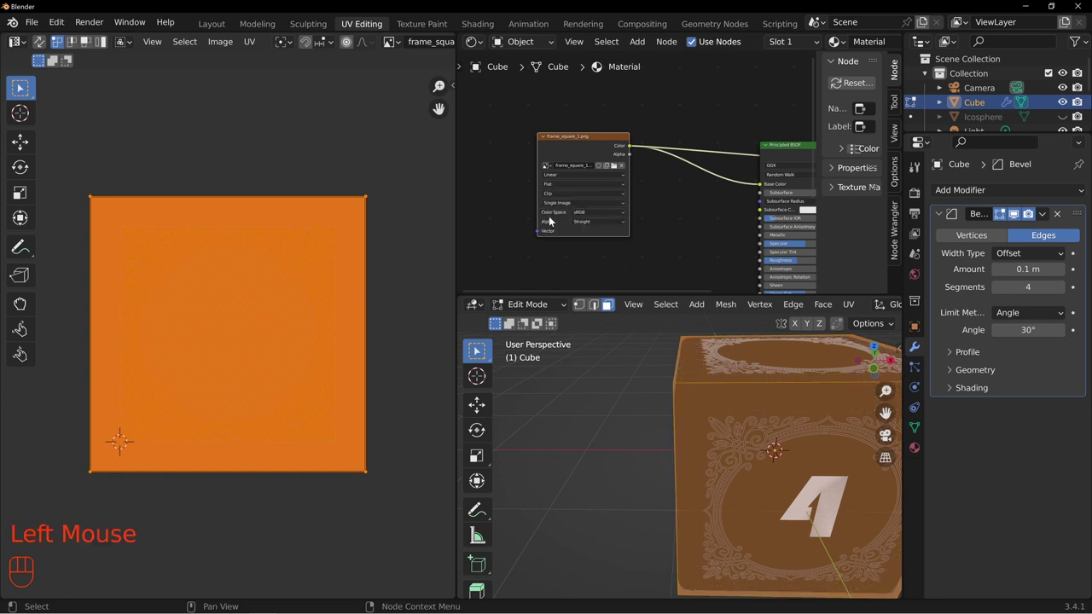
scroll(down, 3)
middle_click(611, 306)
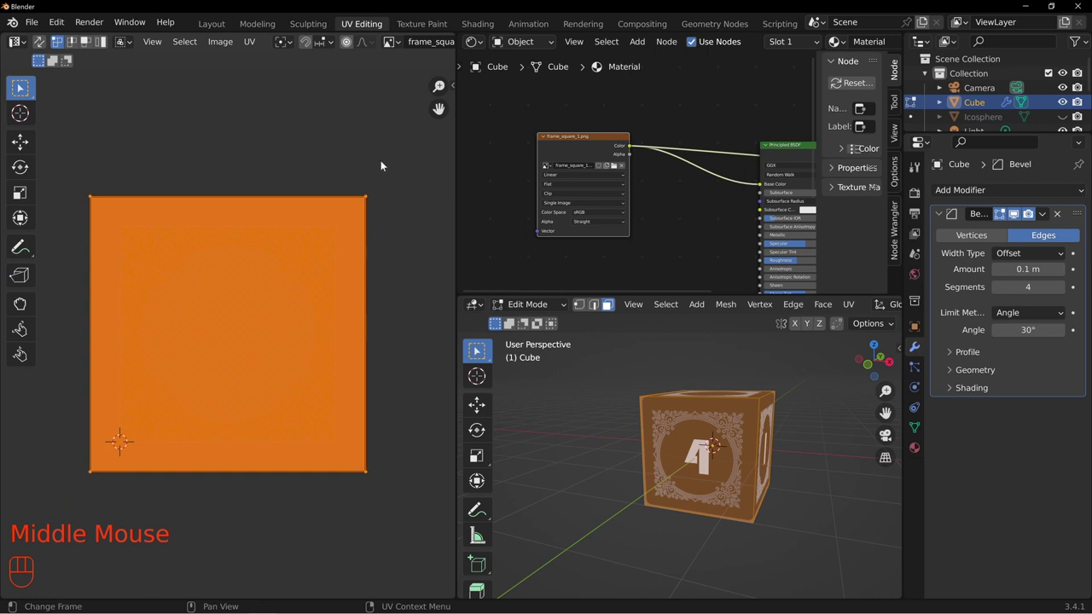
key(s)
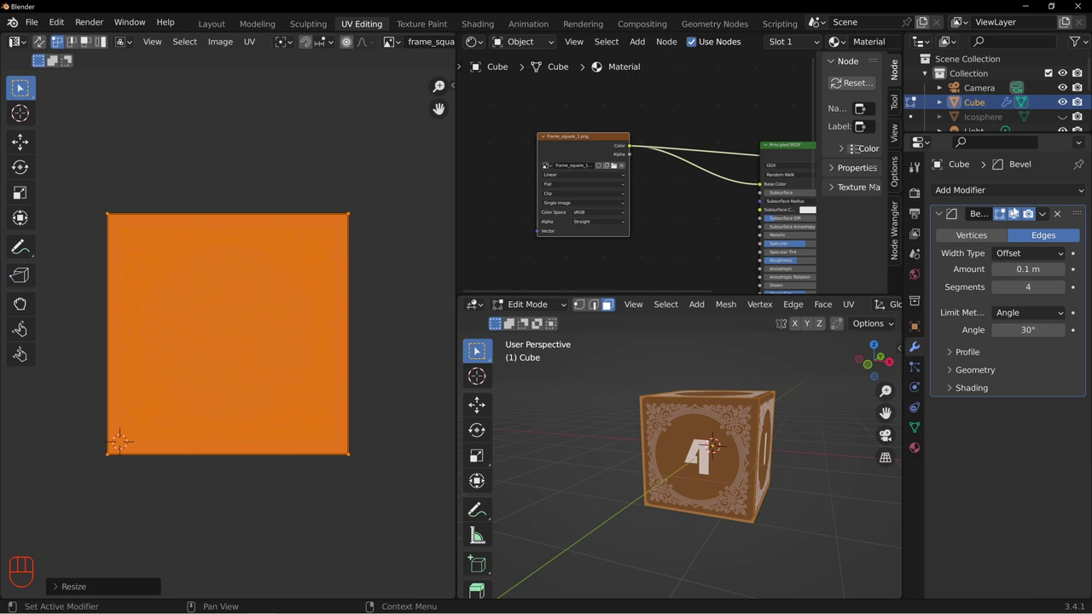
key(Tab)
scroll(up, 3)
drag(801, 420, 735, 459)
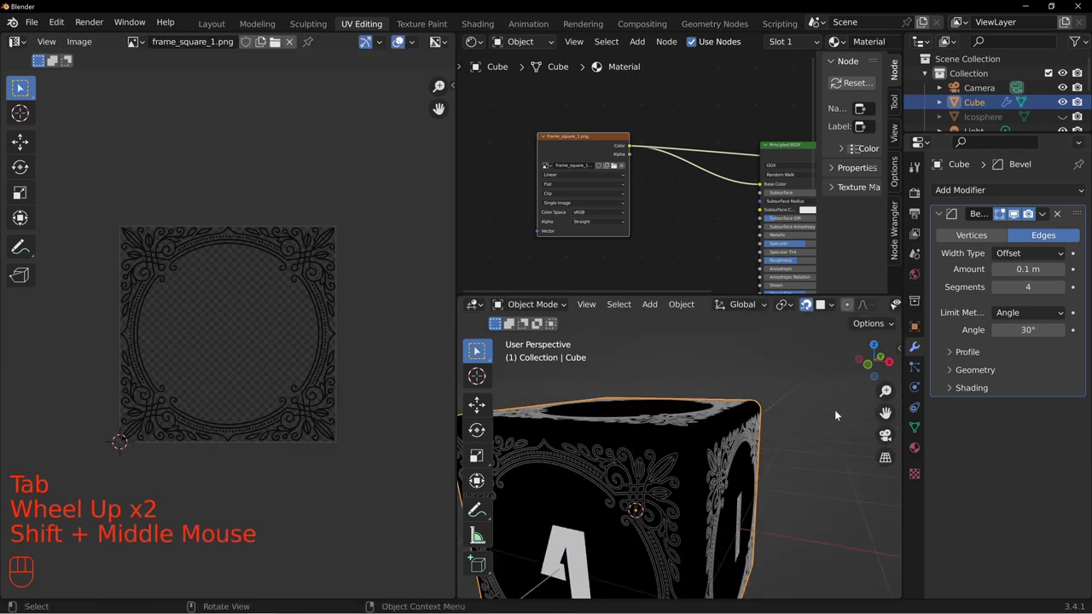
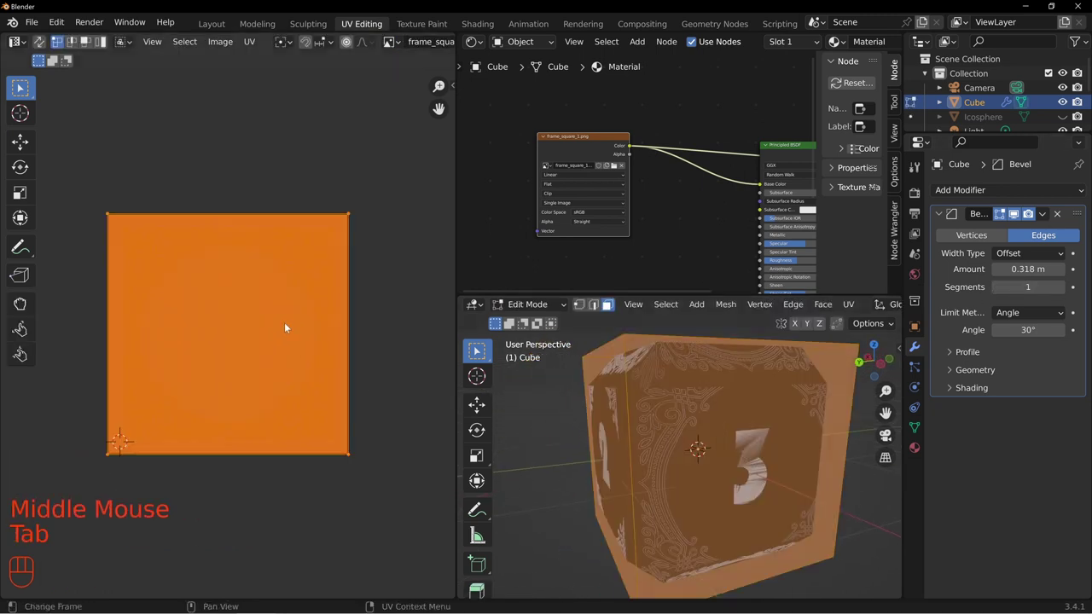
Step: Widen the Bevel to 0.318 m and enlarge the face UVs so the frame fits each face
key(s)
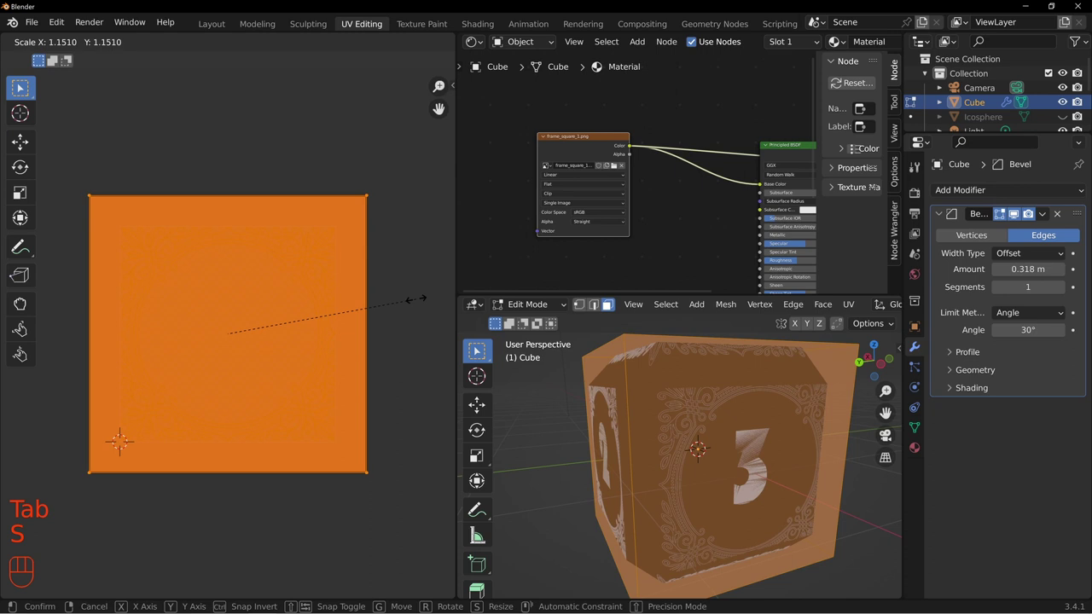
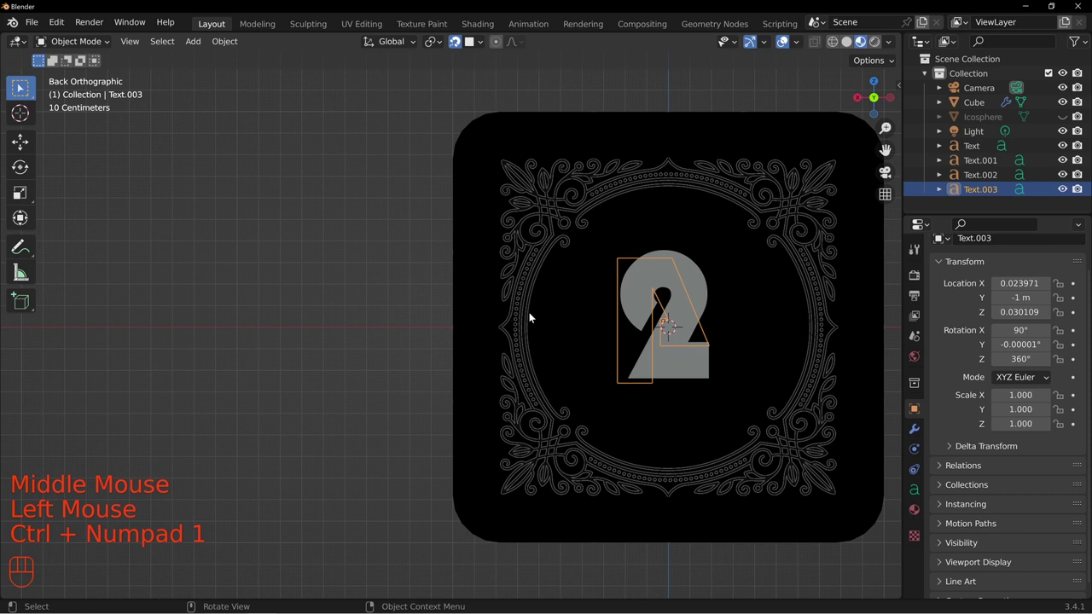
Step: From front view, move the number 4 text to the centre of its frame
key(KP_1)
drag(316, 337, 428, 361)
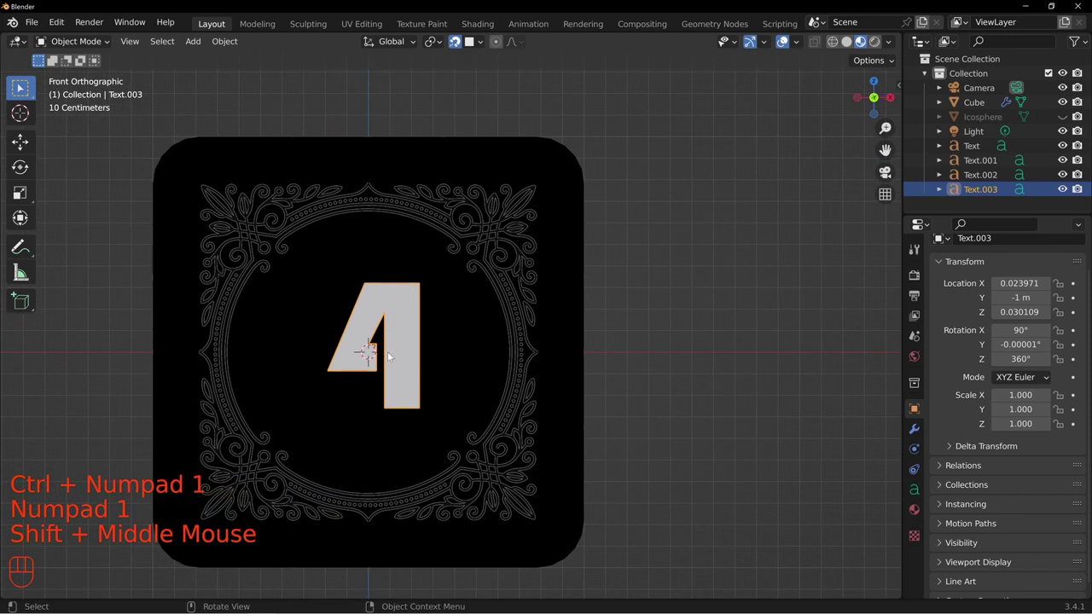
key(g)
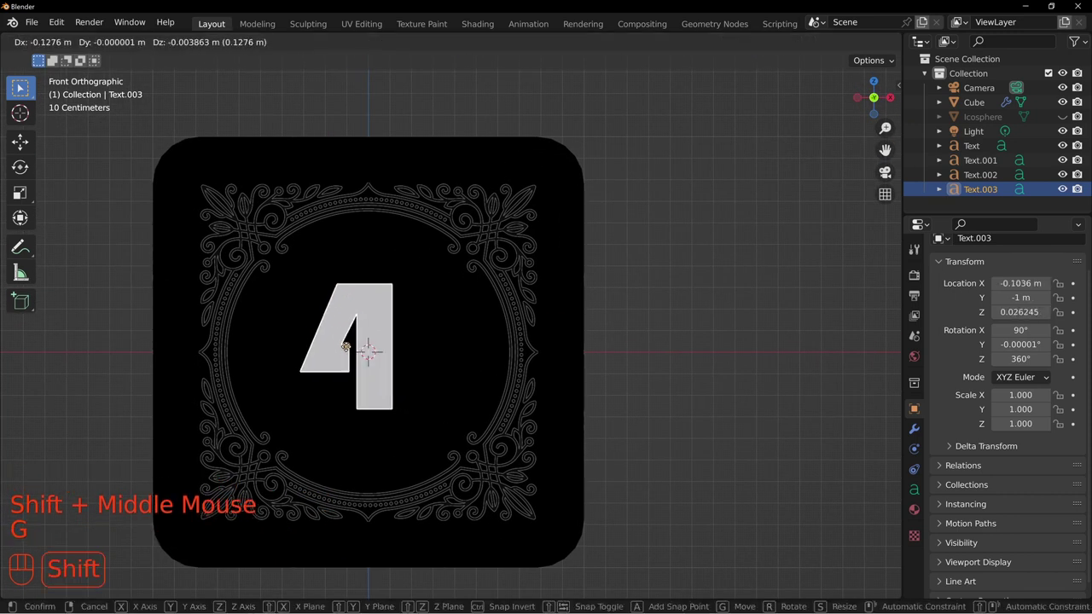
drag(383, 329, 441, 323)
drag(361, 309, 424, 335)
Step: Select the number 3 and reposition it inside its frame, then pick the next numeral
click(412, 336)
middle_click(412, 350)
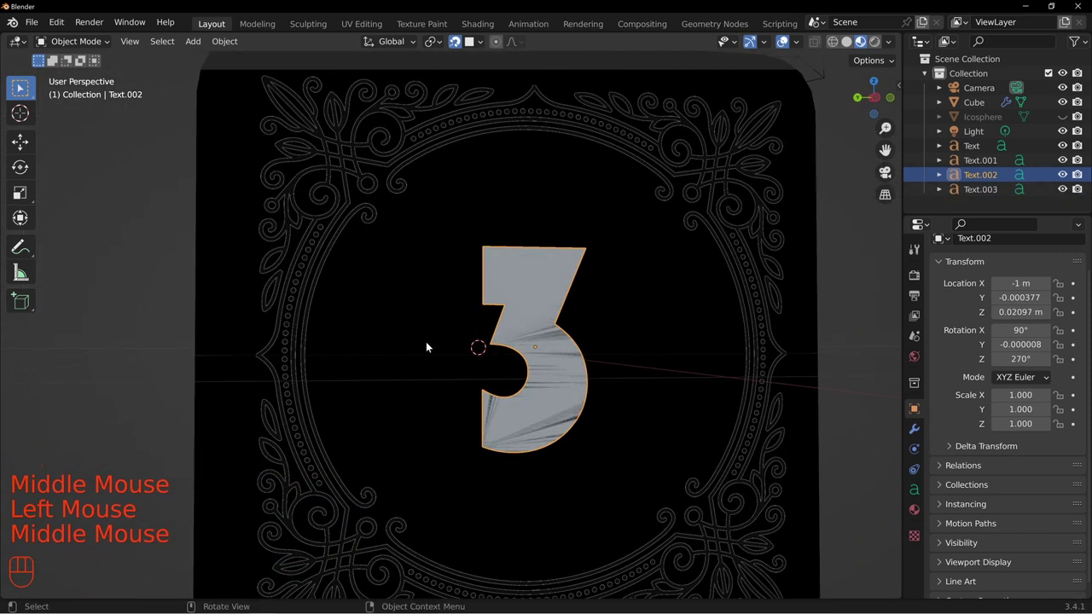
key(KP_1)
drag(655, 380, 502, 376)
click(456, 339)
Step: Orbit around the die to check every numeral sits inside its frame
scroll(down, 3)
drag(427, 273, 502, 313)
scroll(up, 3)
drag(335, 376, 384, 375)
drag(328, 330, 380, 311)
drag(347, 306, 530, 264)
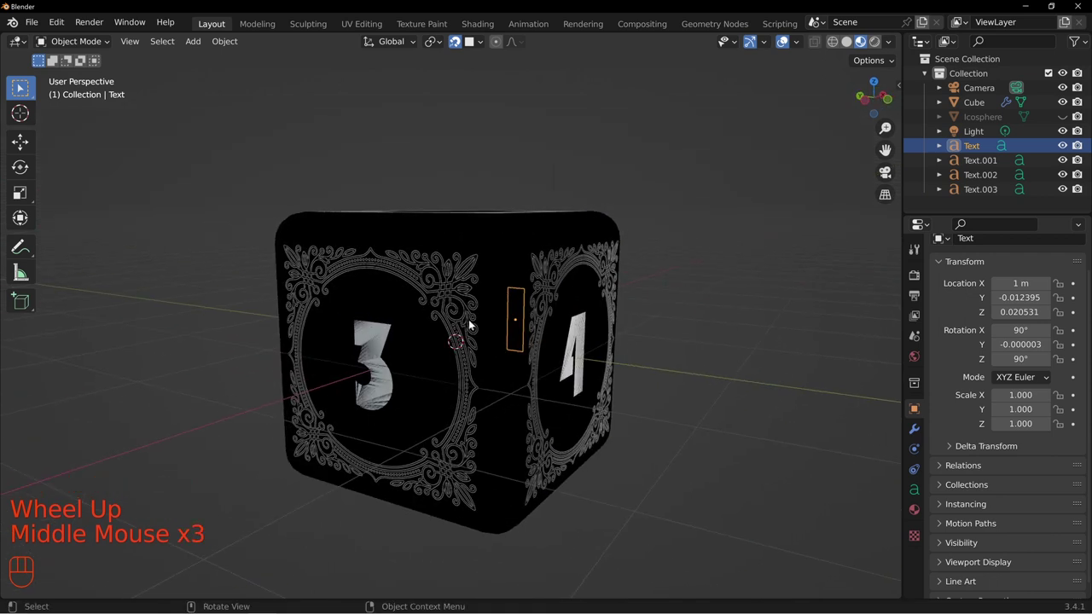
drag(354, 296, 540, 253)
drag(376, 335, 430, 373)
drag(373, 346, 455, 340)
drag(395, 357, 475, 350)
drag(419, 265, 528, 313)
middle_click(532, 412)
scroll(down, 3)
middle_click(470, 417)
drag(484, 449, 534, 356)
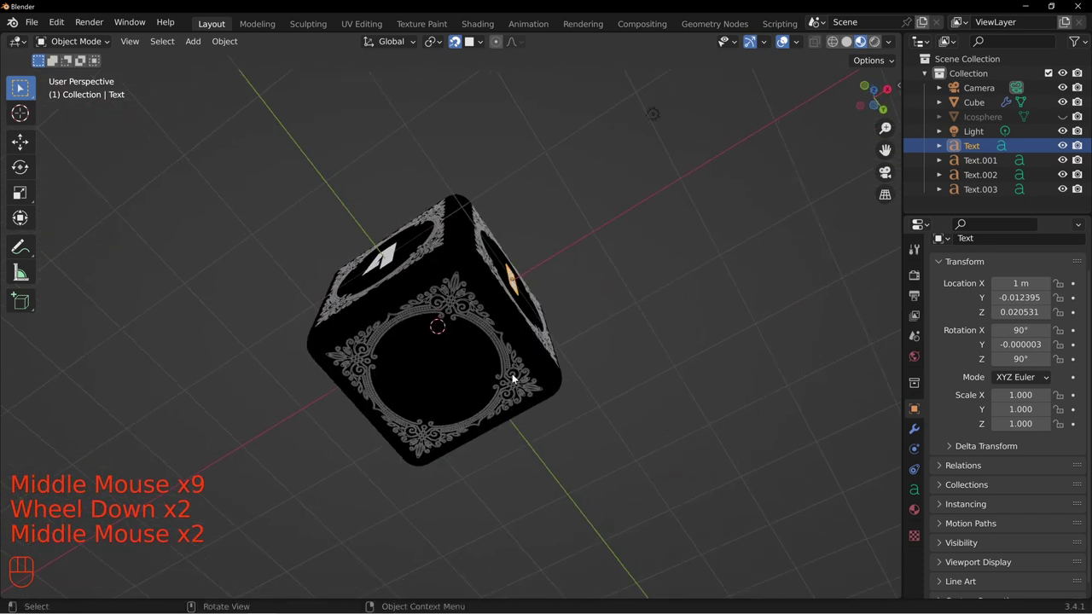
drag(465, 271, 428, 430)
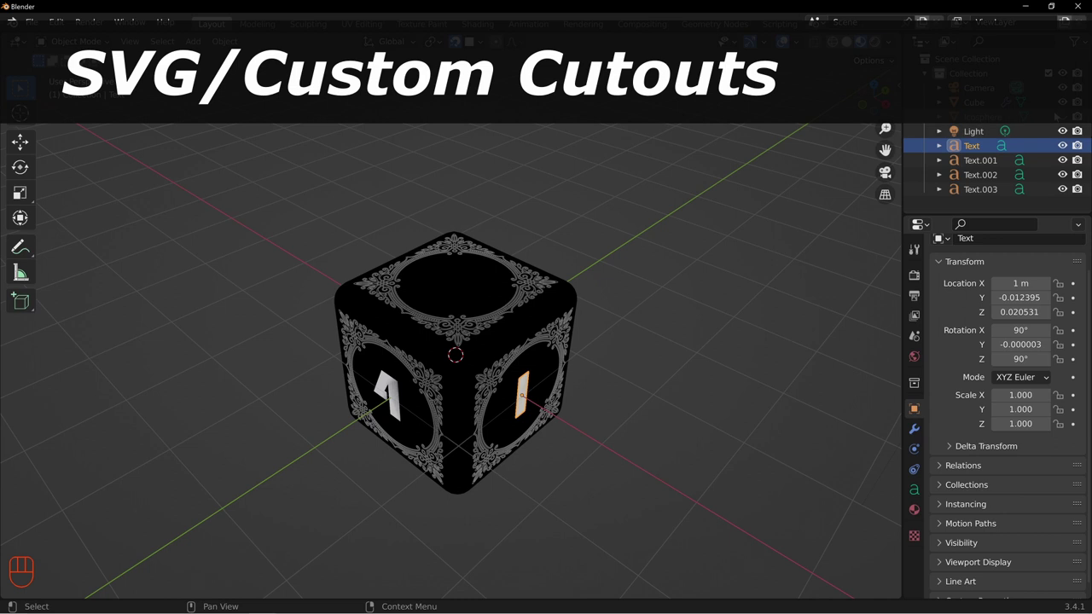
Step: Hide the die and other objects, then start an SVG import browsed to the dice_icons folder
click(1061, 103)
click(1062, 154)
drag(488, 316, 491, 286)
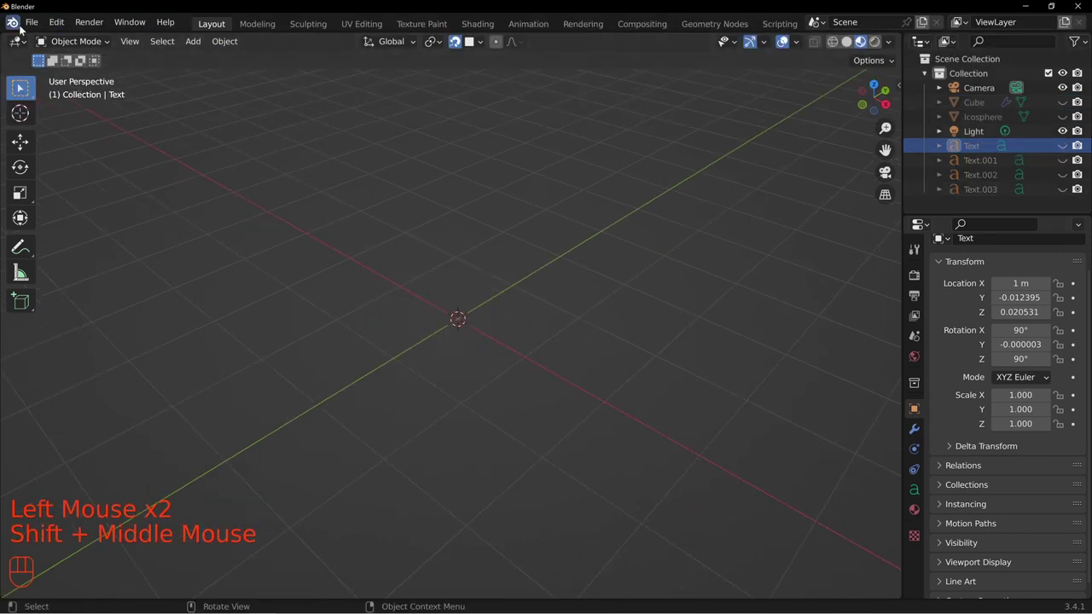
drag(31, 31, 277, 321)
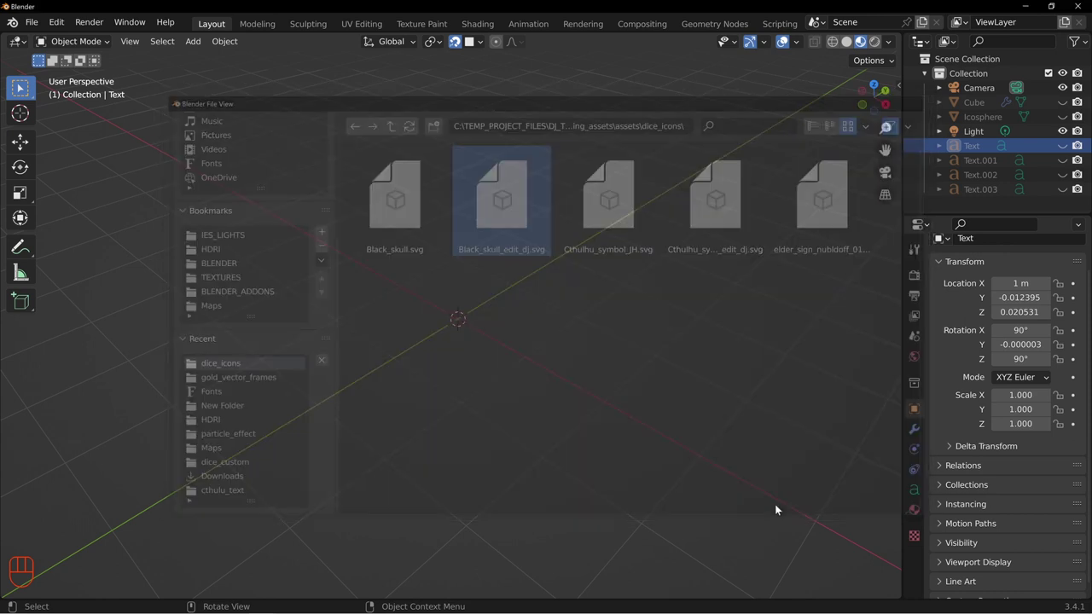
Step: Import Black_skull_edit_dj.svg and inspect the flat curve from top view
drag(457, 255, 485, 331)
click(464, 313)
key(KP_7)
scroll(up, 3)
drag(484, 182, 443, 439)
scroll(down, 3)
scroll(up, 3)
scroll(up, 3)
scroll(down, 3)
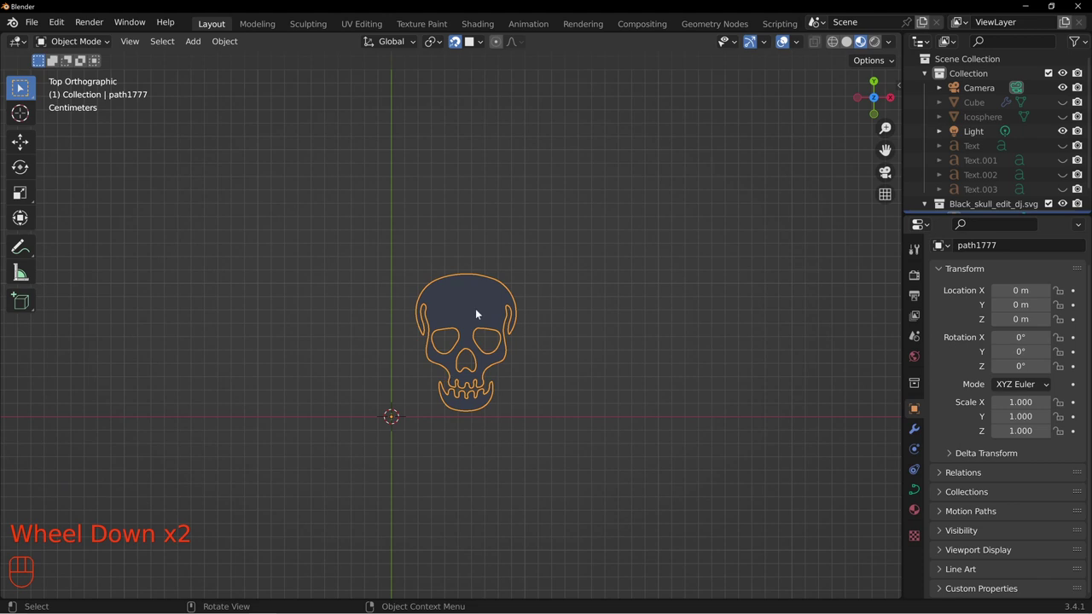
scroll(up, 3)
drag(542, 423, 483, 252)
Step: Select the skull curve and clear its location (Alt+G) so it sits at the world origin
click(451, 374)
click(470, 474)
drag(547, 241, 497, 361)
scroll(down, 3)
drag(449, 460, 542, 397)
scroll(down, 3)
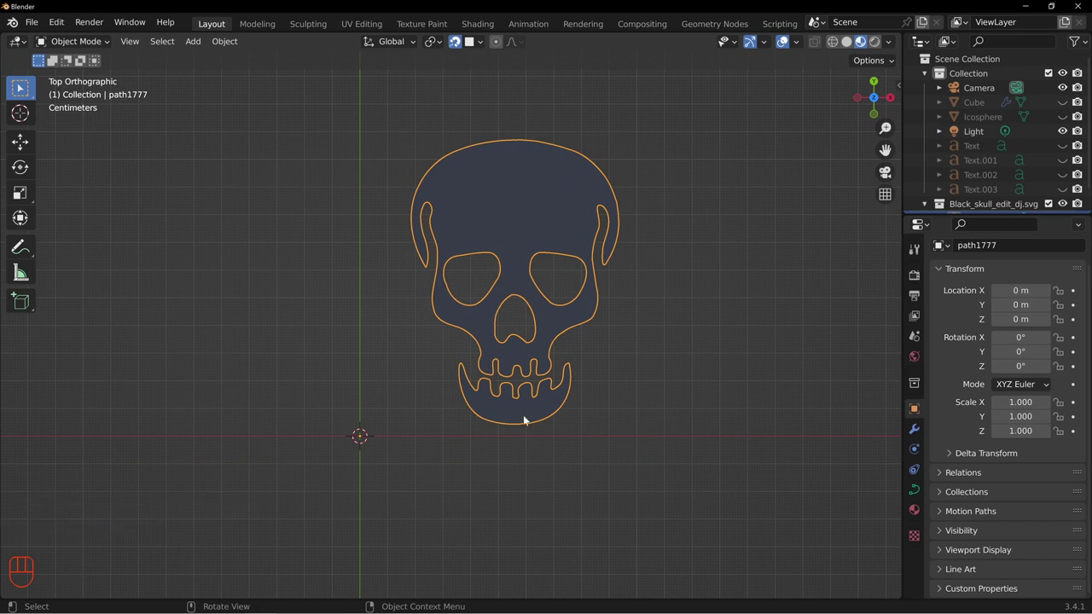
middle_click(606, 388)
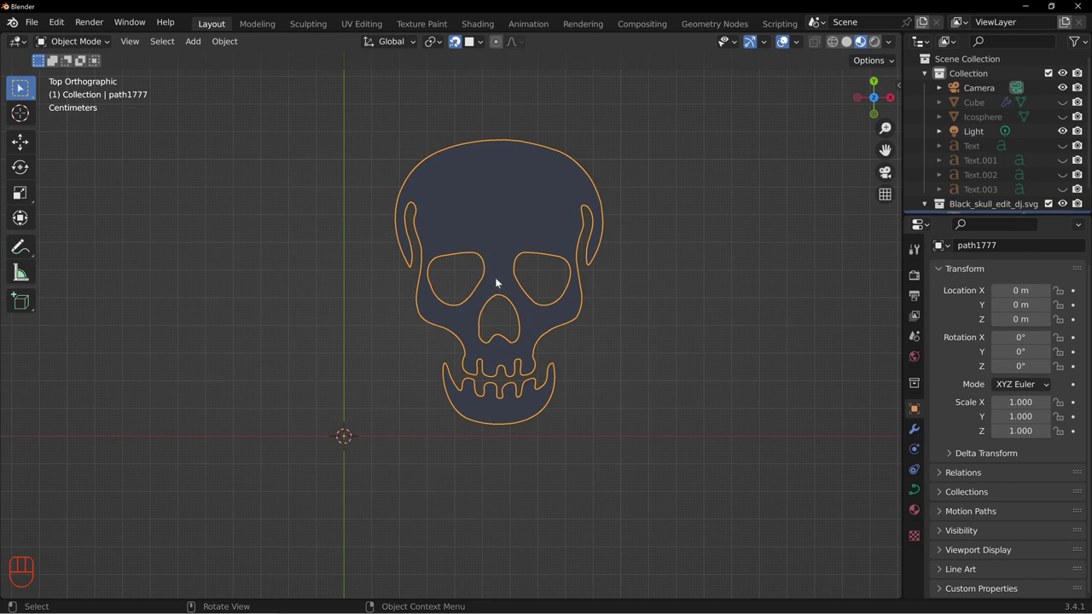
drag(501, 281, 496, 298)
key(alt+g)
Step: Orbit away from top-down to view the skull outline at an angle
drag(353, 438, 487, 343)
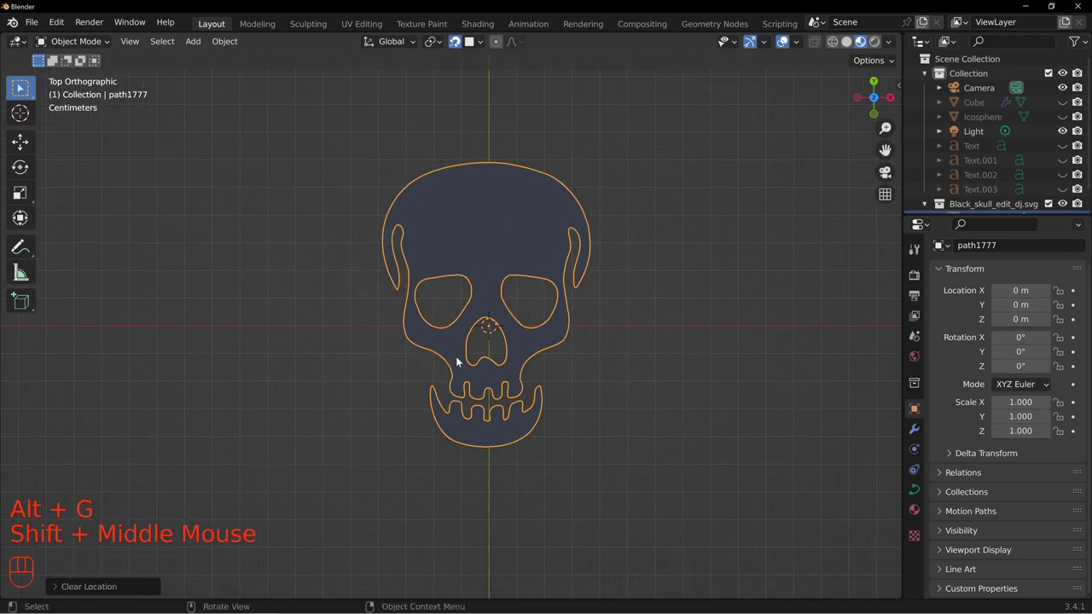
drag(399, 347, 528, 244)
scroll(up, 3)
middle_click(584, 312)
drag(618, 317, 581, 305)
scroll(down, 3)
drag(467, 284, 443, 347)
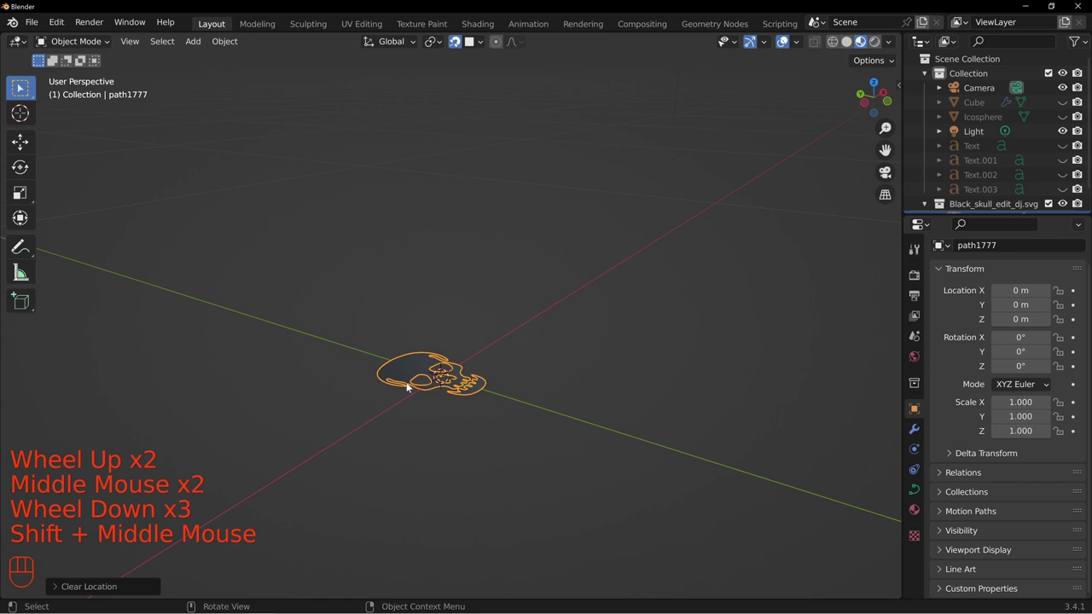
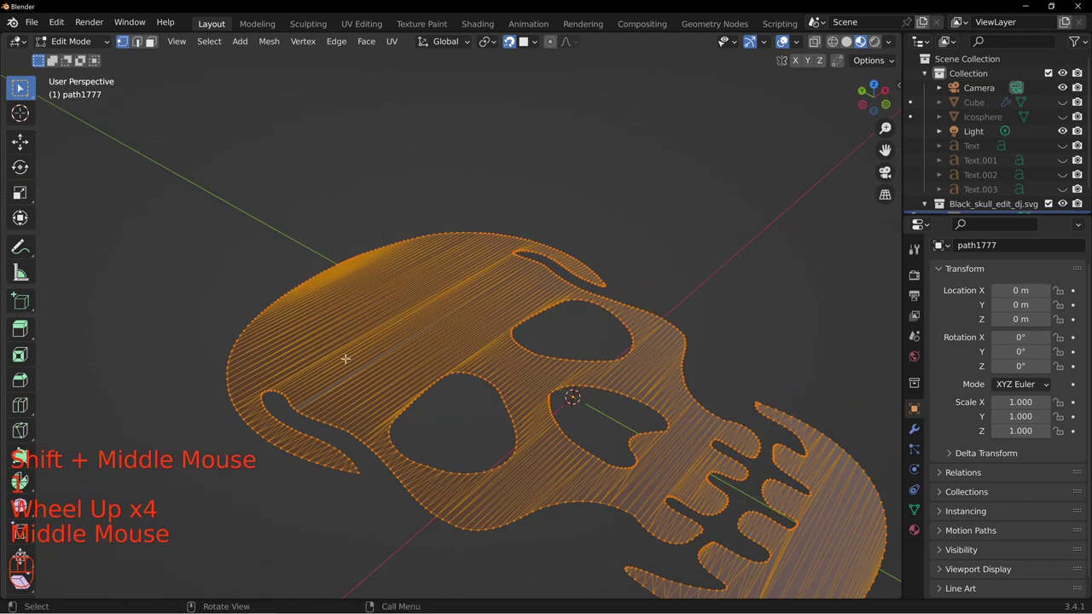
Step: Merge the skull mesh vertices by distance, select all and extrude the faces for thickness
key(m)
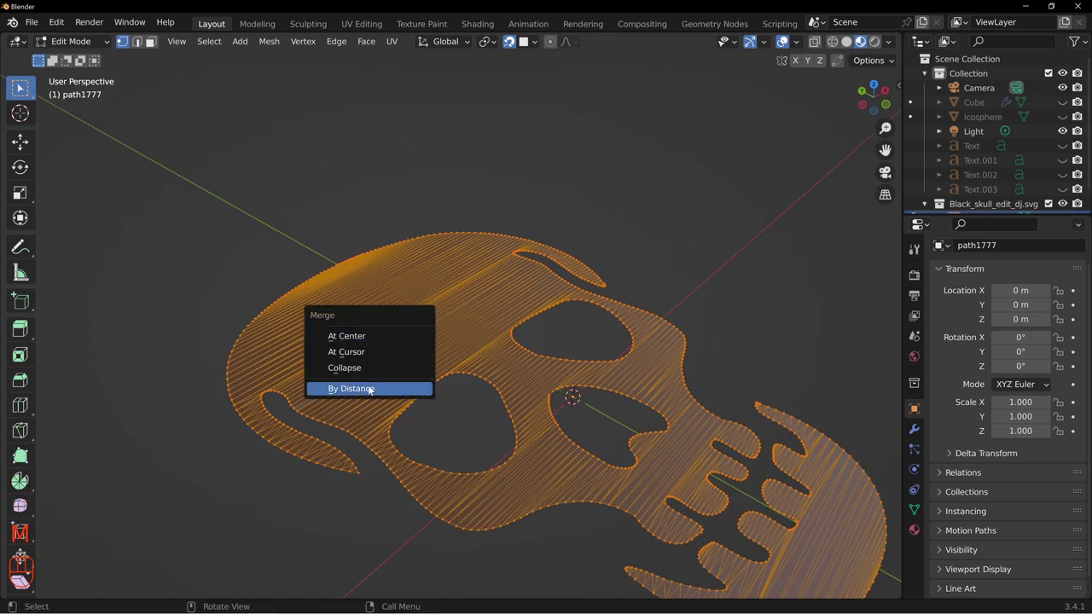
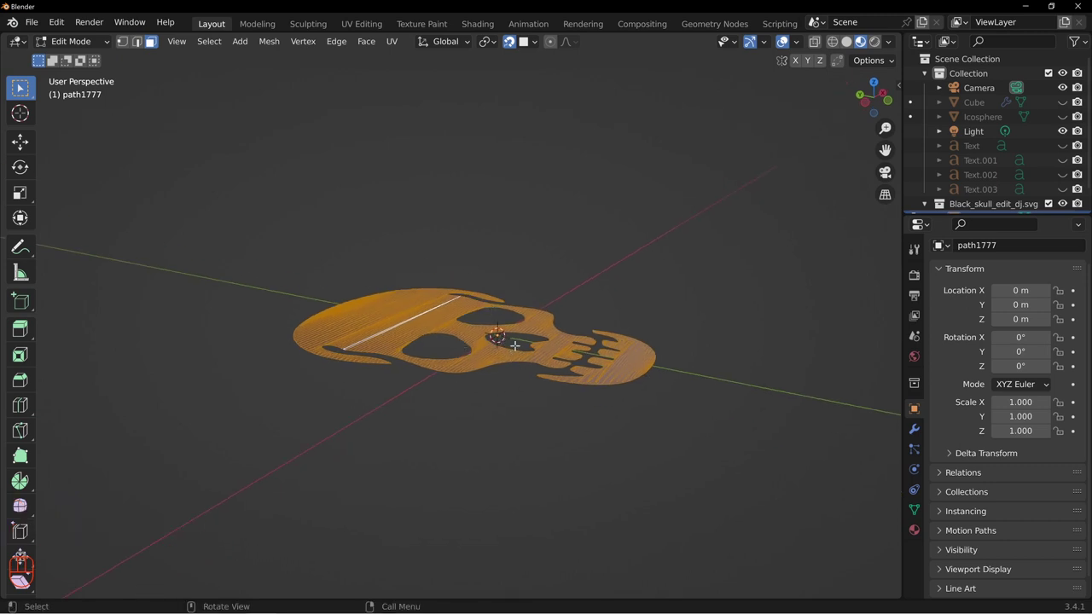
key(a)
key(e)
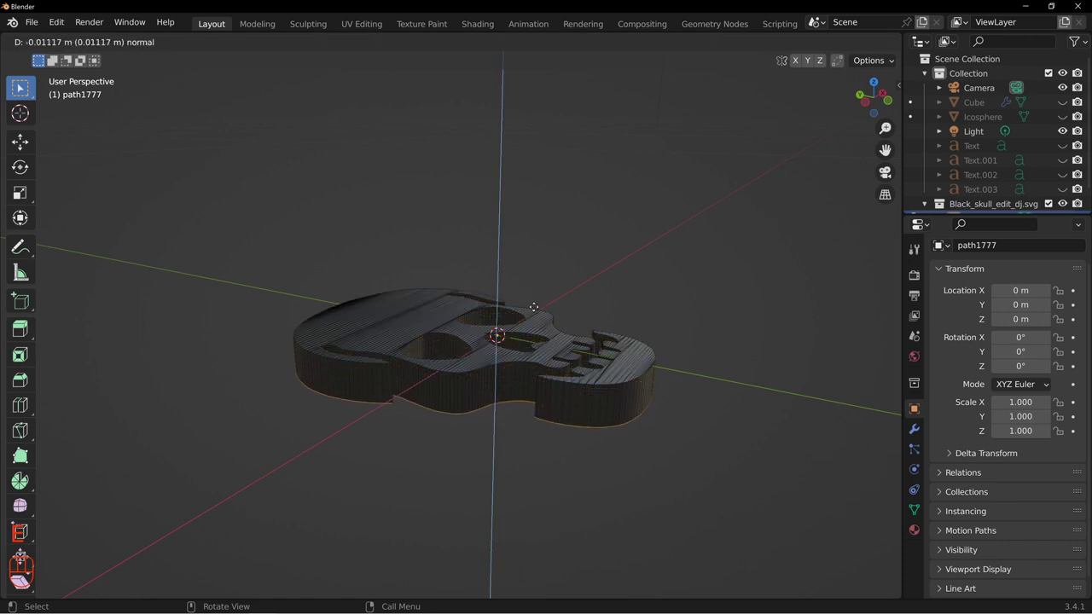
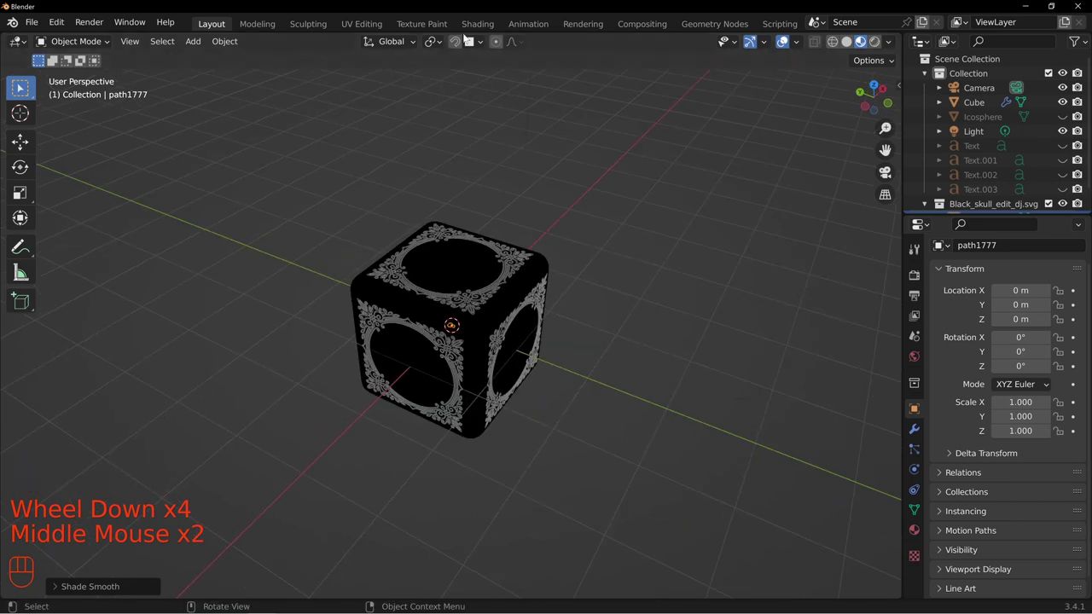
Step: With snapping on, move the skull onto the die's top face from top view
click(461, 45)
drag(578, 215, 546, 228)
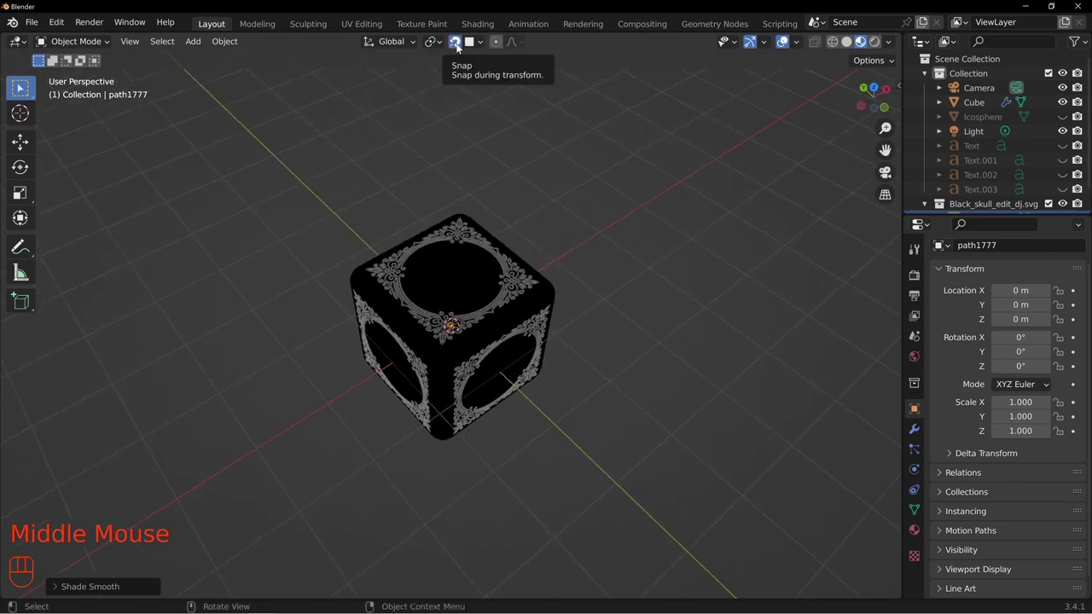
key(KP_7)
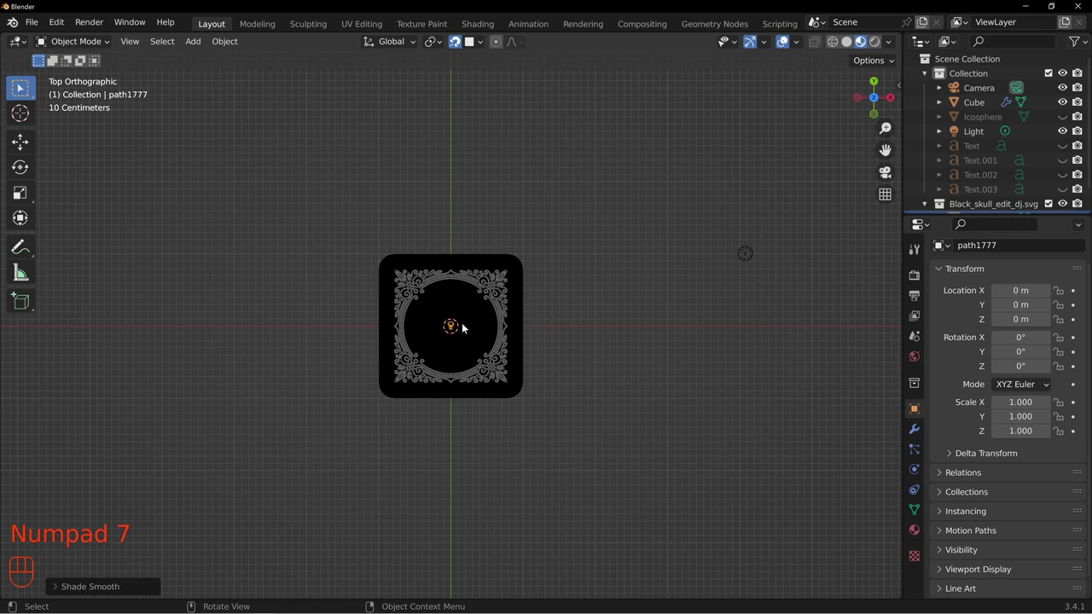
scroll(up, 3)
key(g)
drag(508, 357, 575, 210)
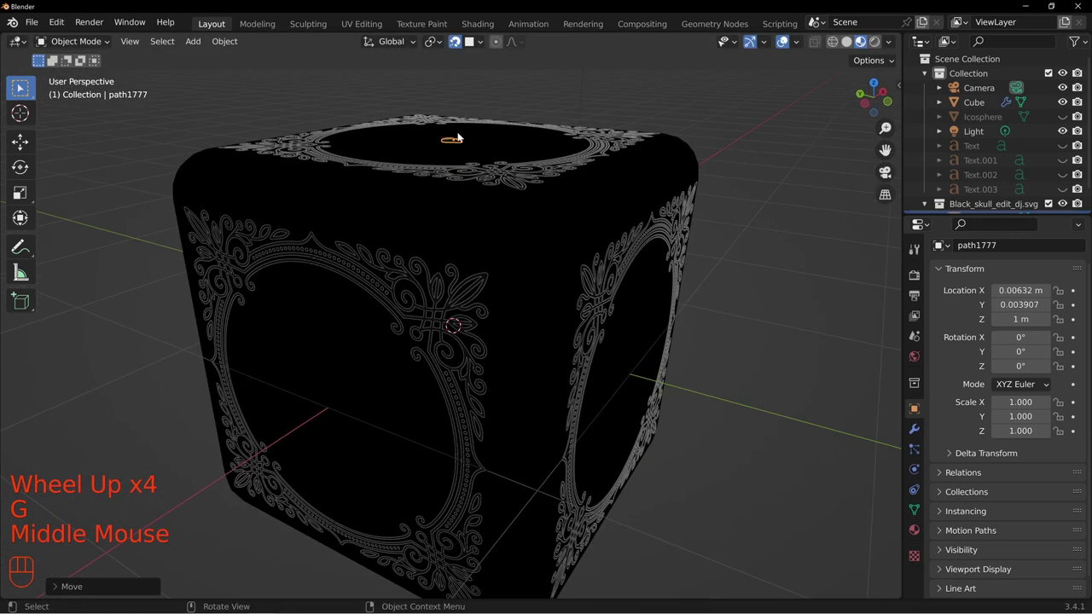
drag(514, 172, 576, 226)
Step: Scale the skull up to fill the circular frame on the top face
key(s)
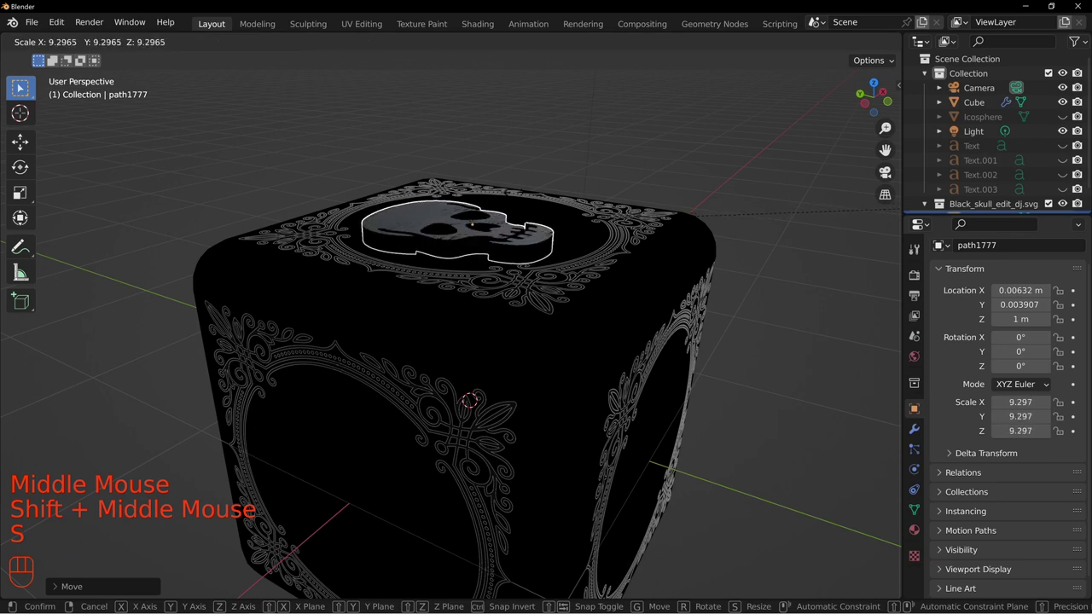
drag(461, 277, 550, 296)
scroll(up, 3)
drag(560, 232, 597, 328)
drag(609, 315, 547, 285)
drag(430, 342, 499, 326)
drag(508, 334, 527, 321)
drag(537, 311, 565, 338)
Step: Check the skull from several angles and raise it slightly along Z above the face
middle_click(503, 358)
drag(571, 302, 601, 301)
drag(550, 277, 526, 355)
drag(629, 374, 553, 381)
drag(433, 386, 498, 301)
middle_click(442, 313)
drag(511, 280, 502, 313)
middle_click(504, 318)
middle_click(489, 404)
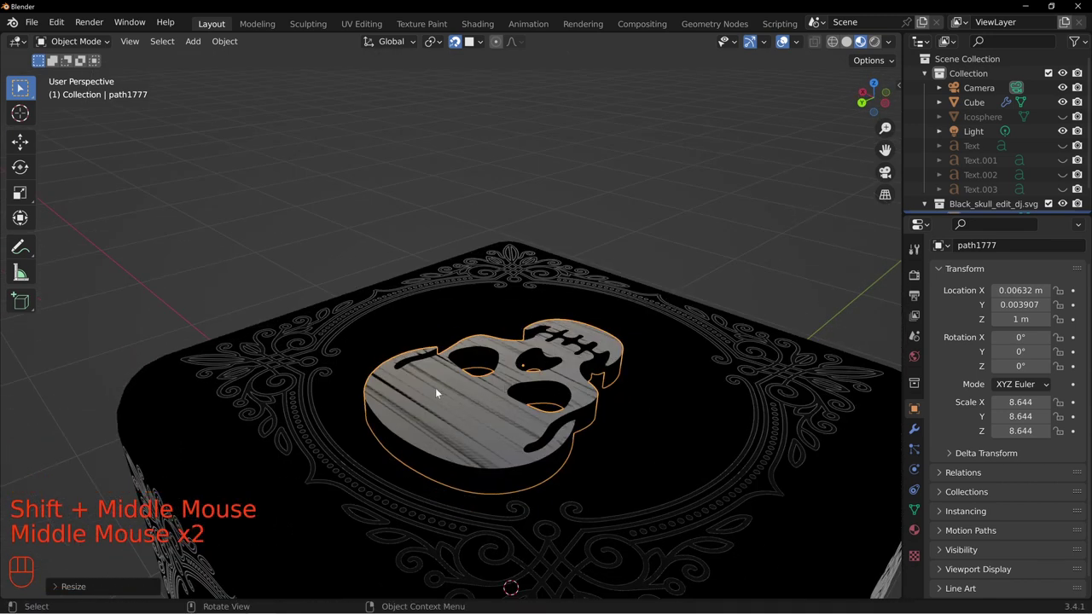
middle_click(518, 407)
key(g)
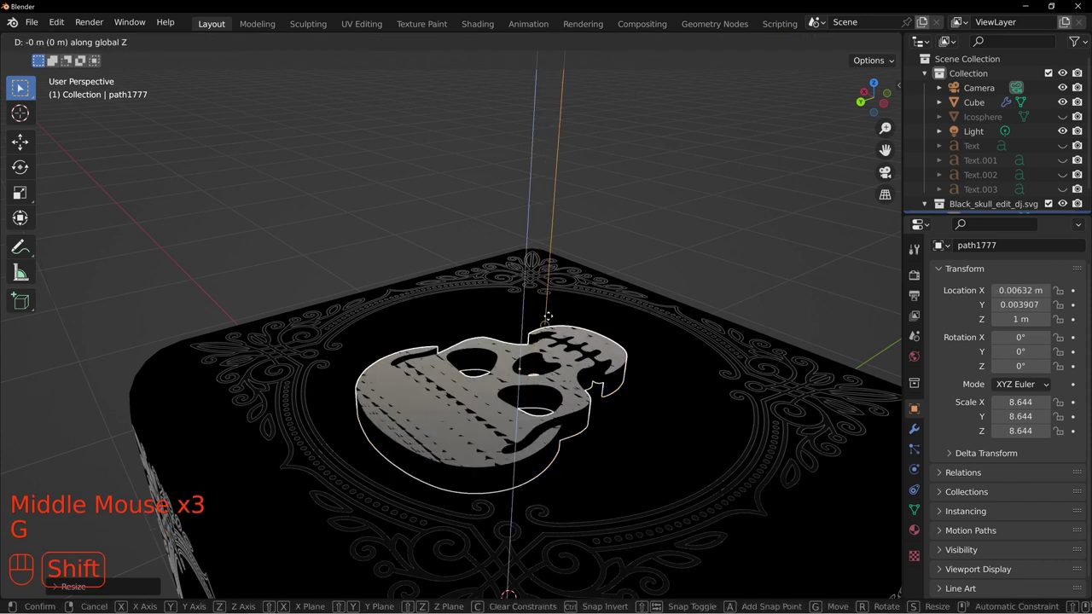
click(460, 45)
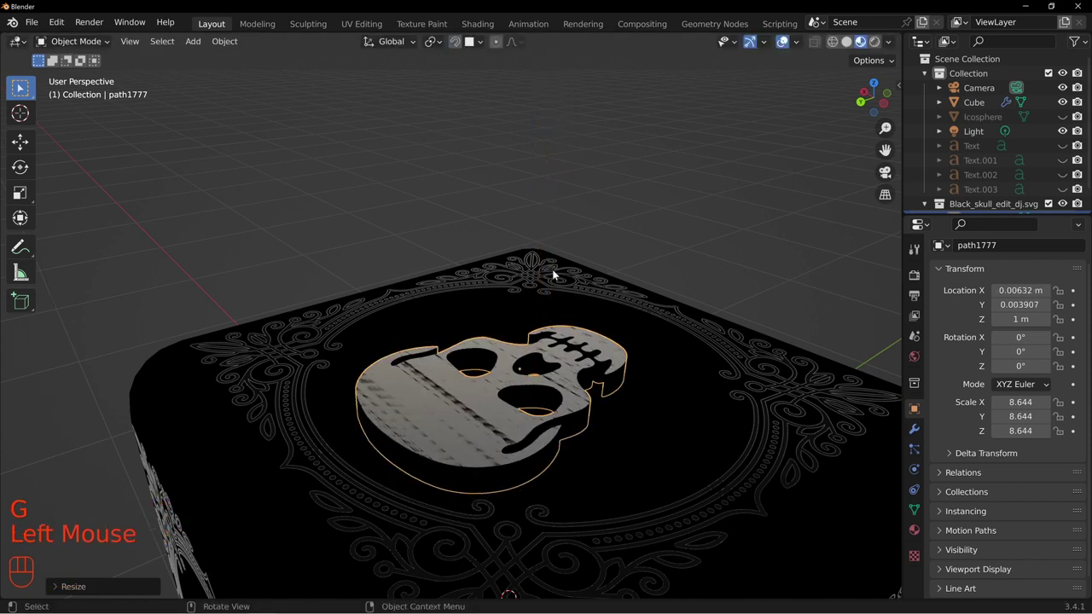
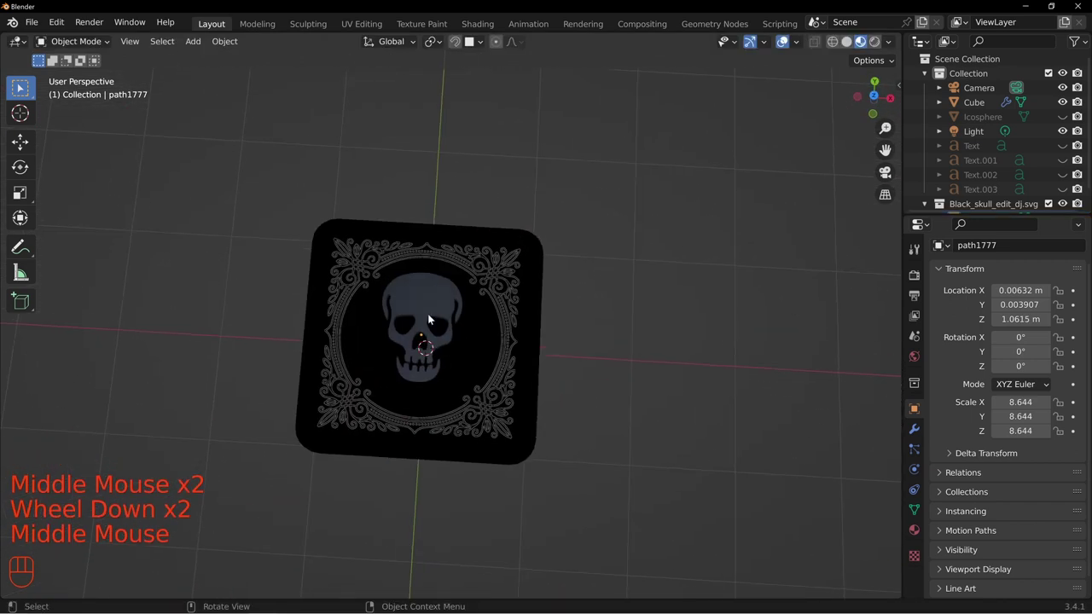
Step: Add a Mirror modifier to the skull with Cube as mirror object across the Z axis
drag(403, 444, 549, 311)
scroll(down, 3)
drag(485, 330, 463, 411)
drag(447, 337, 453, 348)
drag(477, 451, 440, 347)
drag(447, 500, 465, 476)
middle_click(551, 391)
click(915, 439)
drag(1014, 276, 782, 444)
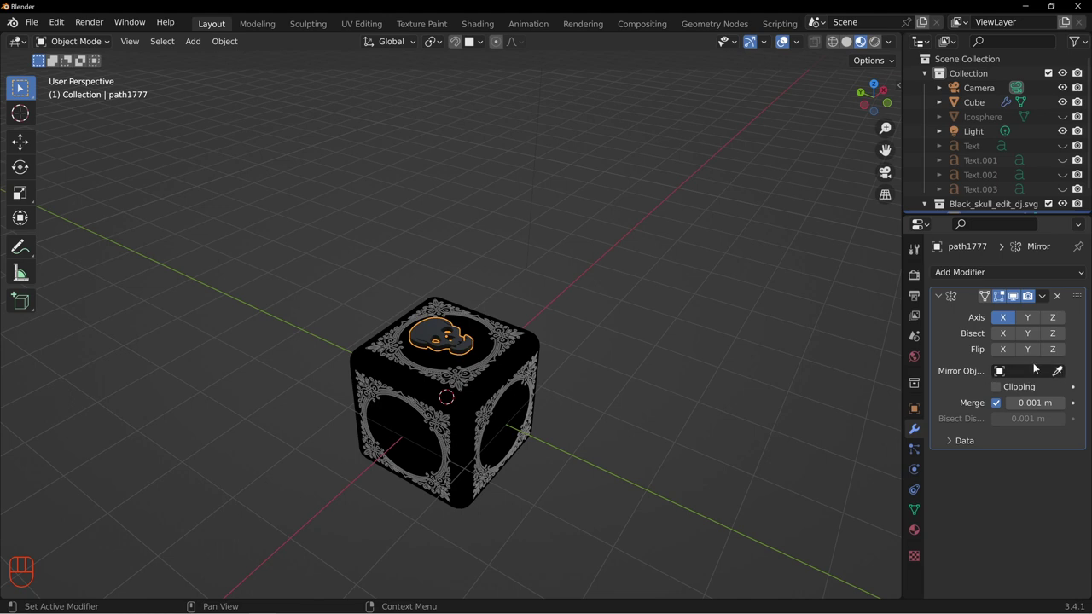
click(1060, 373)
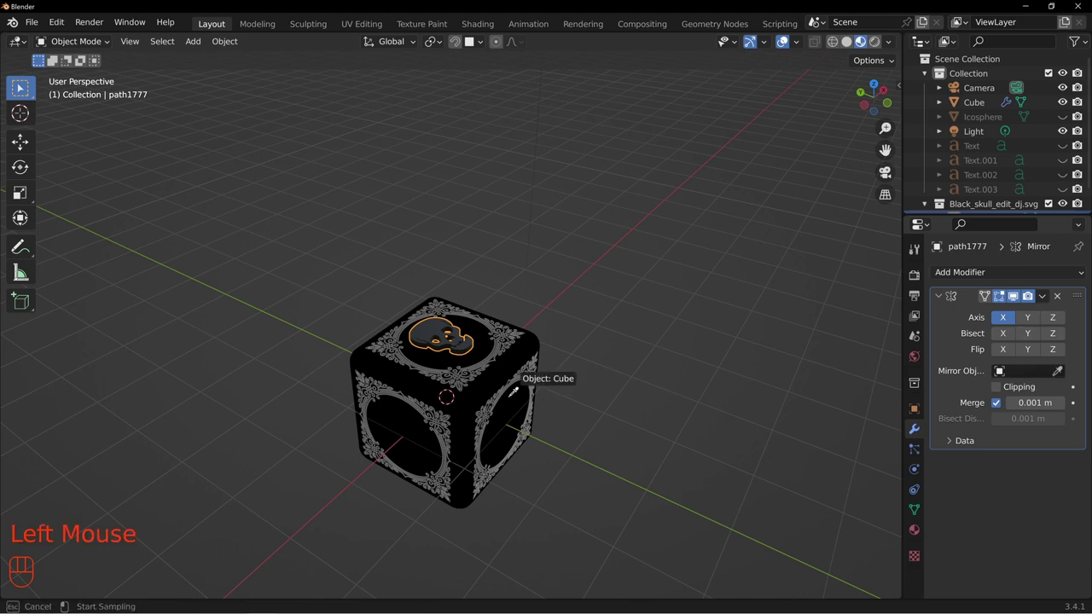
drag(519, 443, 570, 385)
drag(1010, 322, 1032, 318)
click(1060, 319)
drag(494, 450, 569, 383)
drag(435, 407, 473, 354)
drag(548, 264, 479, 398)
Step: Apply the mirror and separate the skull copies into individual objects by loose parts
key(KP_7)
scroll(up, 3)
key(g)
scroll(up, 3)
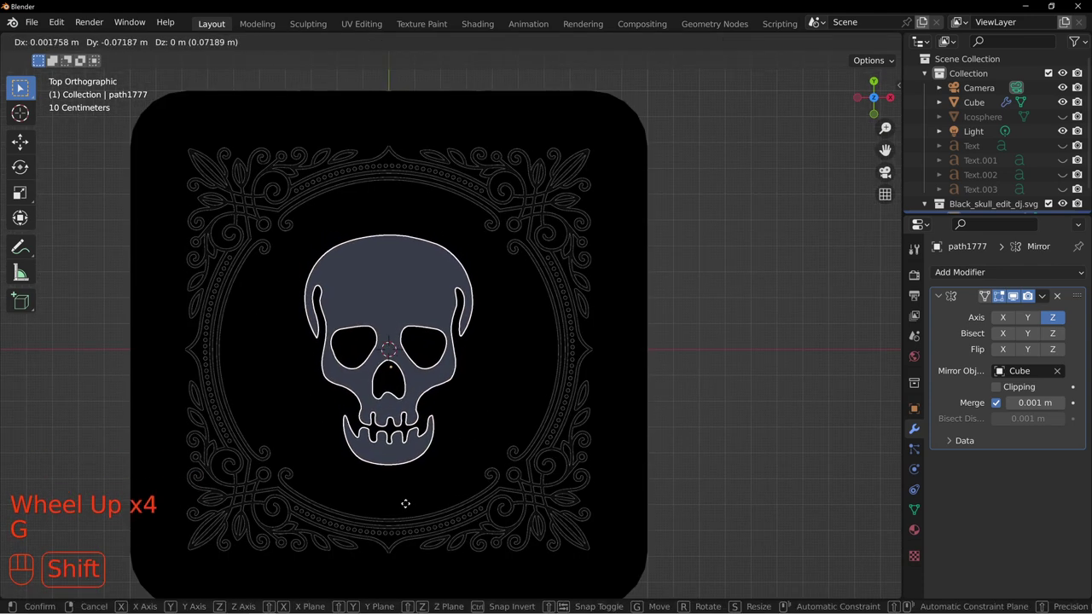
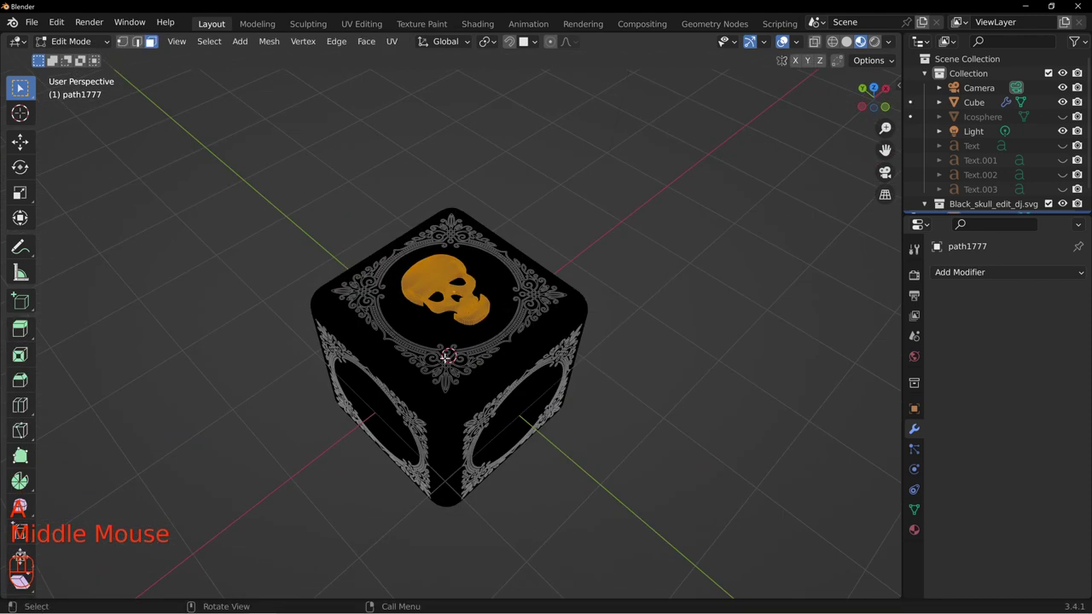
key(p)
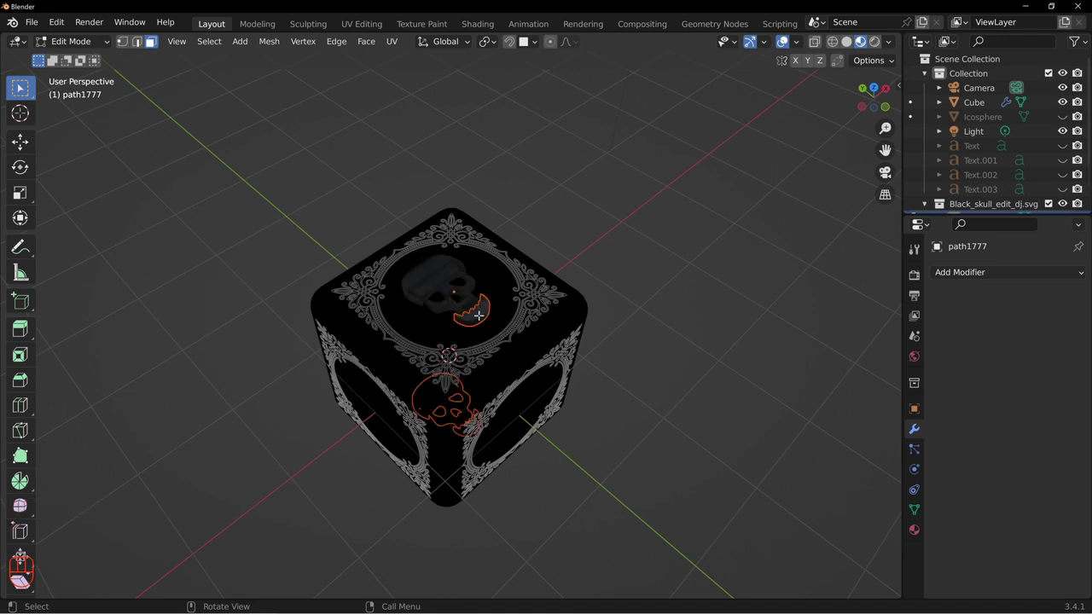
key(Tab)
click(461, 287)
click(475, 317)
scroll(up, 3)
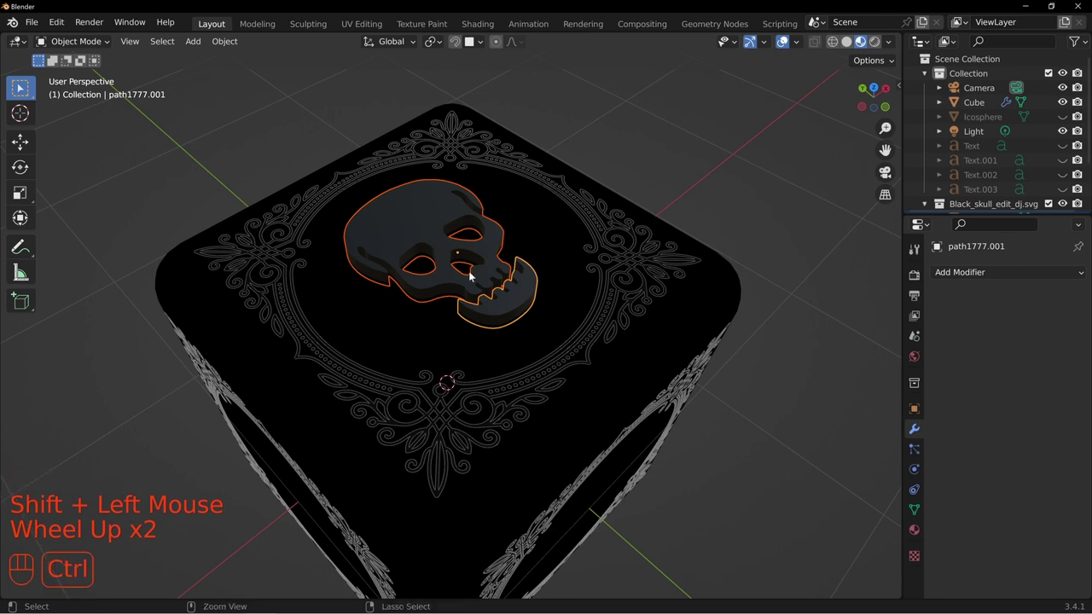
key(ctrl+j)
Step: Select the skull on the die's bottom face to confirm it is its own object
middle_click(530, 405)
drag(476, 442, 549, 307)
drag(510, 424, 587, 237)
click(487, 343)
click(636, 353)
click(626, 342)
click(518, 350)
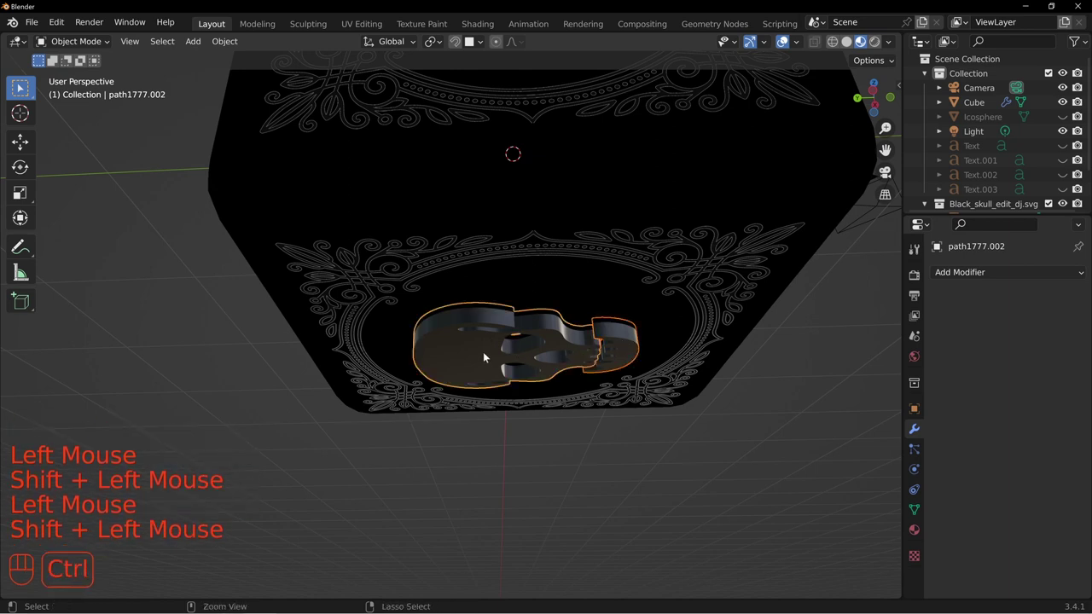
key(ctrl+j)
key(alt+a)
Step: Select the top skull to confirm the original remains a separate object
drag(668, 233, 621, 342)
scroll(down, 3)
drag(433, 402, 512, 247)
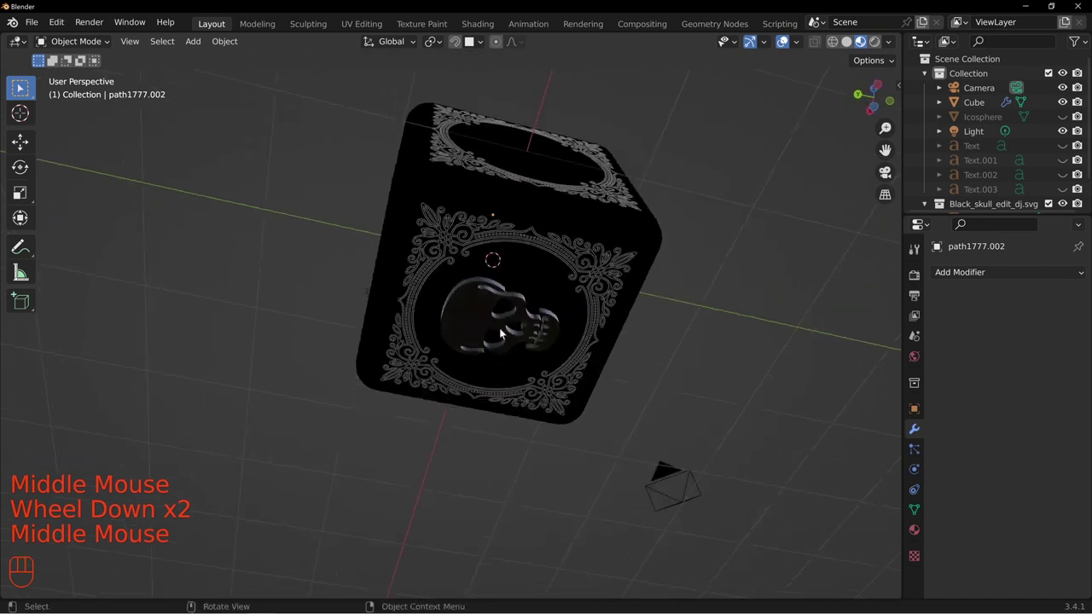
click(483, 307)
drag(617, 122, 528, 316)
click(438, 168)
drag(535, 356, 565, 261)
drag(599, 210, 529, 269)
drag(475, 235, 539, 272)
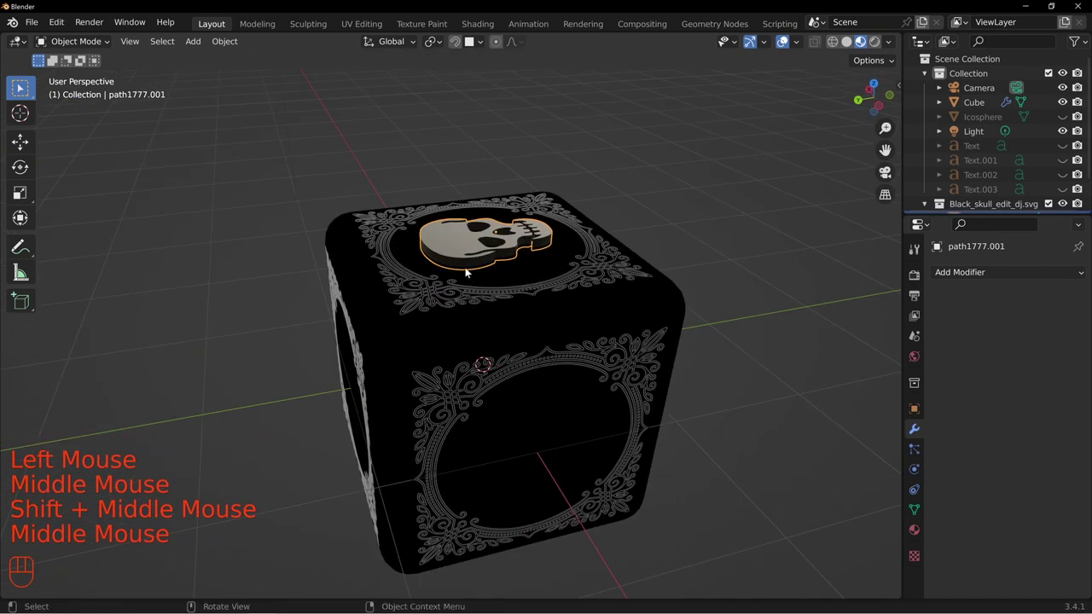
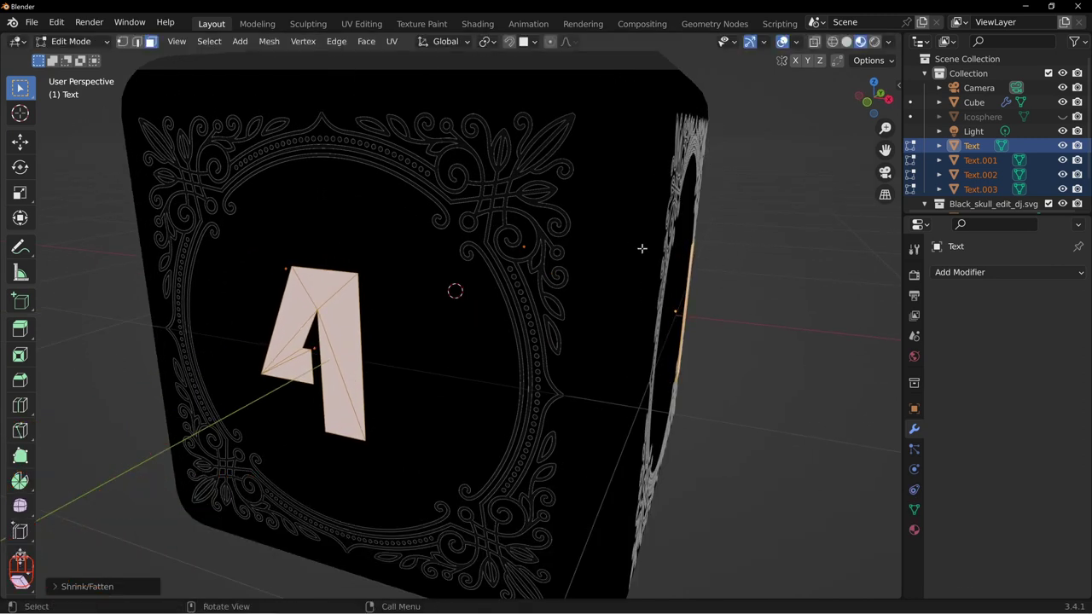
Step: Shrink/Fatten the number meshes along normals and scale them so they pierce the die's faces
key(alt+s)
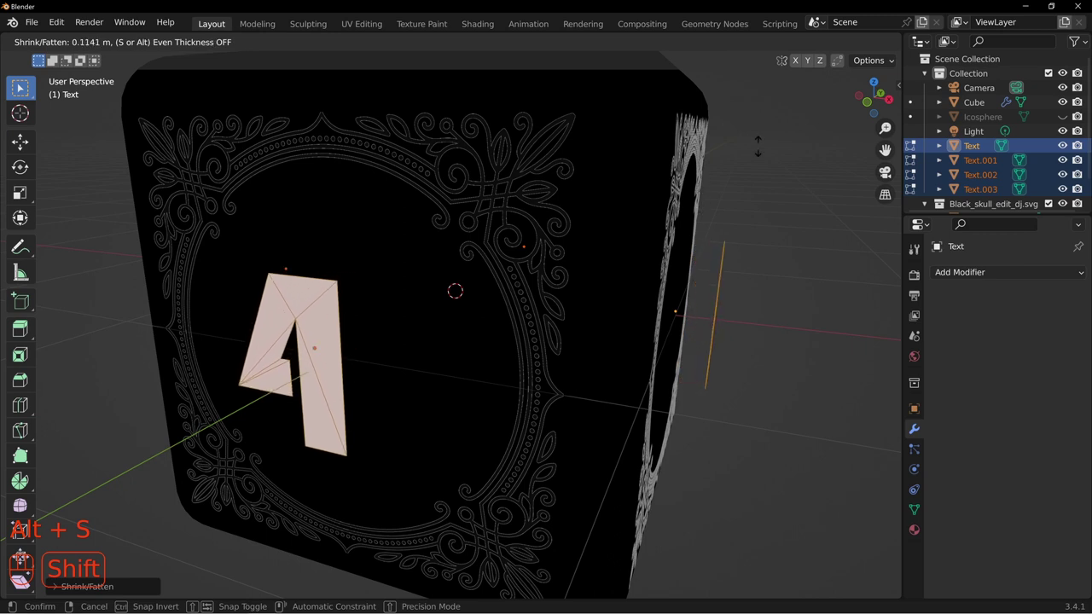
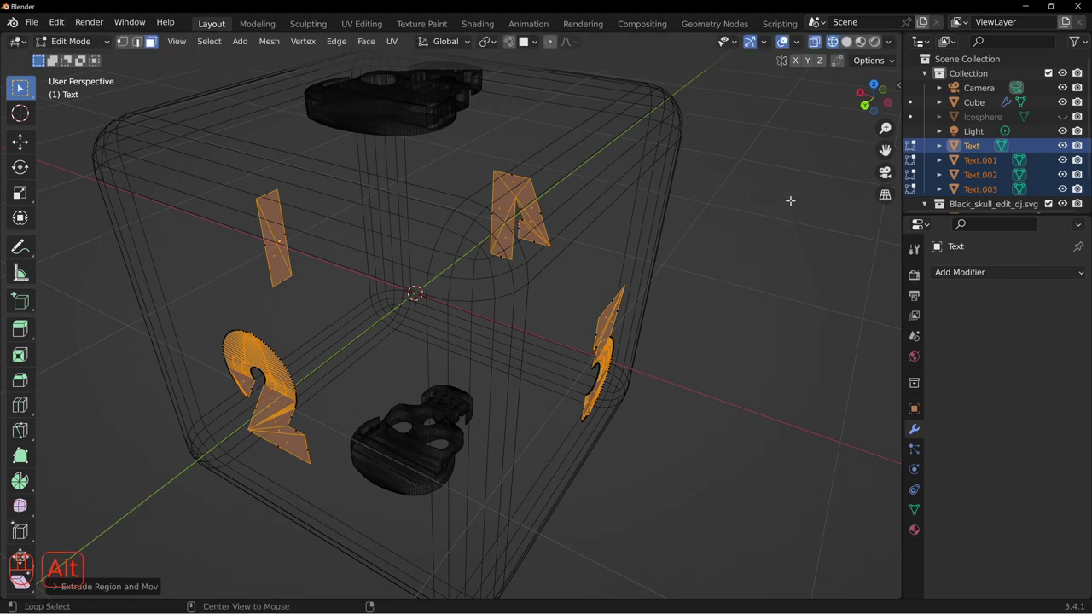
key(alt+s)
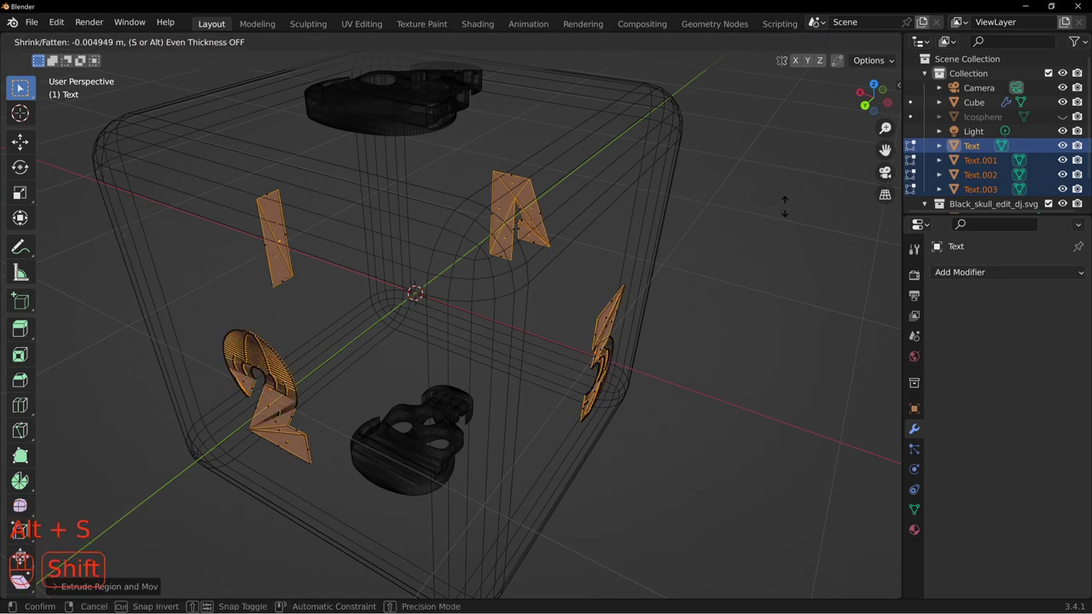
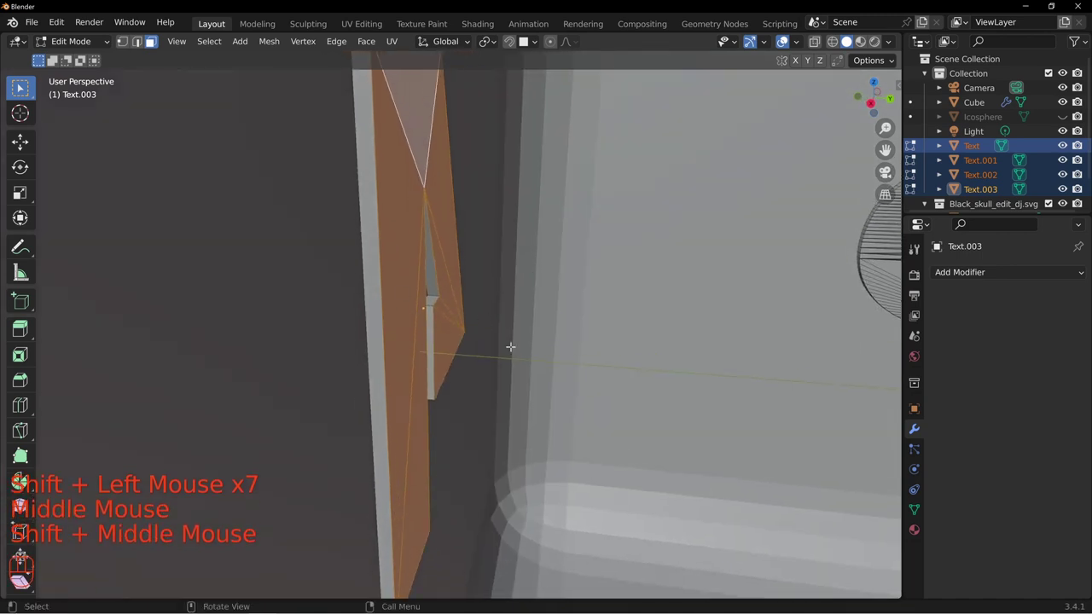
key(s)
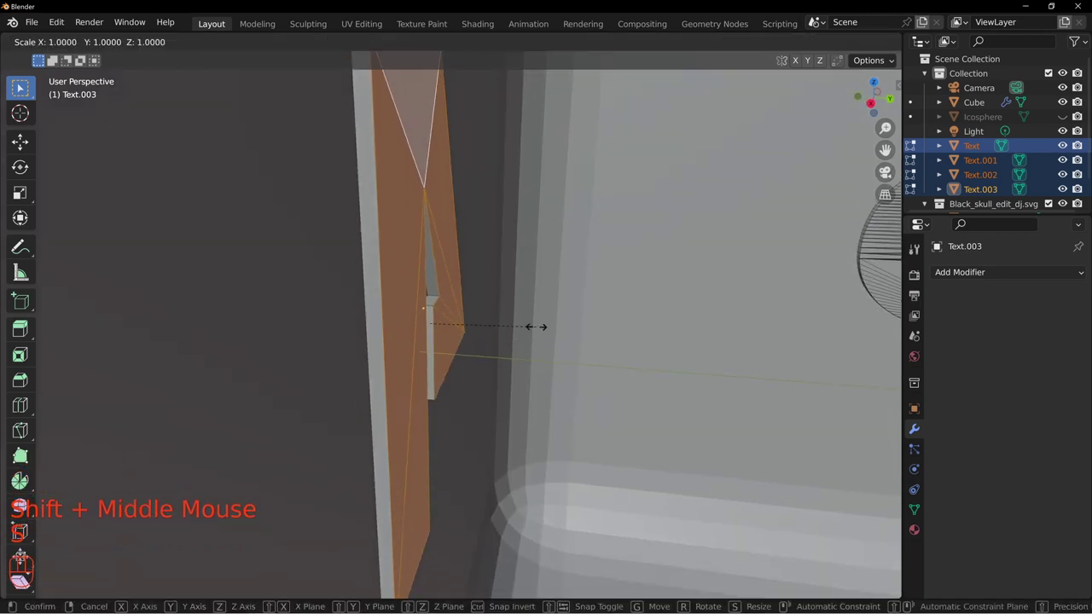
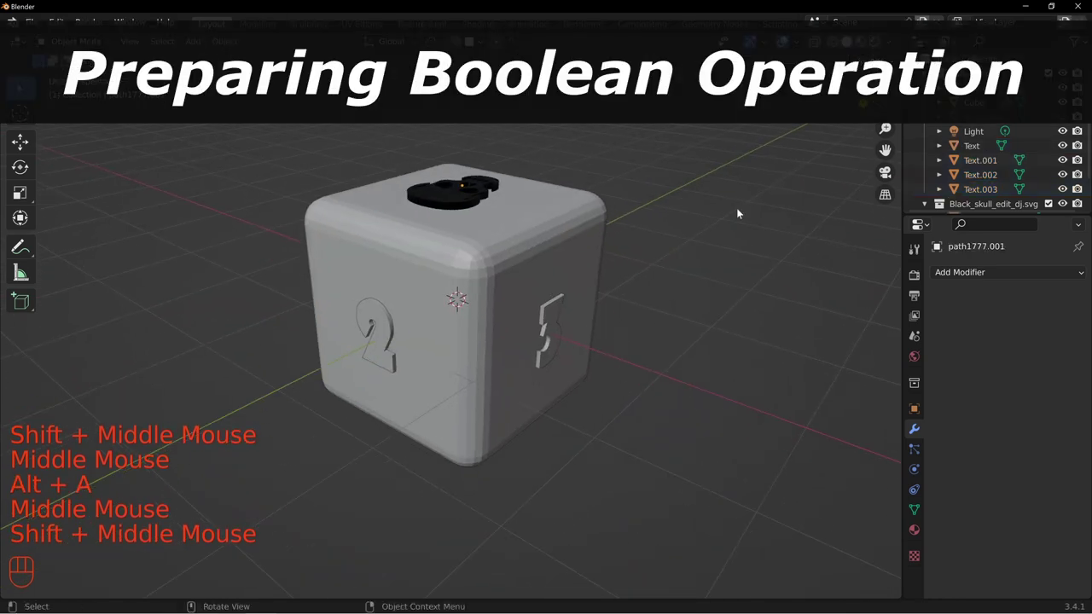
Step: Select all the number cutter objects around the die
drag(624, 378, 520, 383)
drag(376, 305, 484, 311)
middle_click(572, 329)
click(398, 330)
drag(650, 350, 541, 324)
drag(509, 306, 525, 310)
drag(709, 322, 528, 335)
click(484, 318)
drag(586, 404, 476, 347)
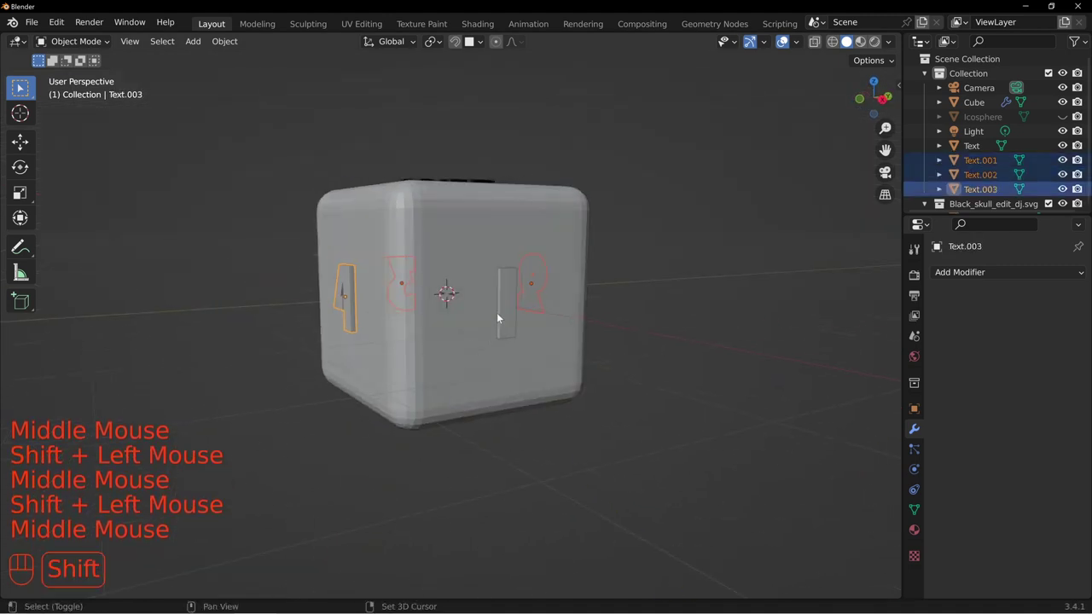
click(509, 316)
drag(412, 399, 472, 326)
click(448, 400)
drag(490, 186, 479, 343)
click(448, 192)
Step: Add the skull cutter to the selection
drag(456, 232, 568, 268)
drag(570, 187, 568, 215)
drag(552, 309, 529, 286)
middle_click(503, 332)
drag(445, 344, 481, 292)
drag(465, 285, 468, 330)
drag(546, 221, 515, 277)
drag(452, 236, 429, 277)
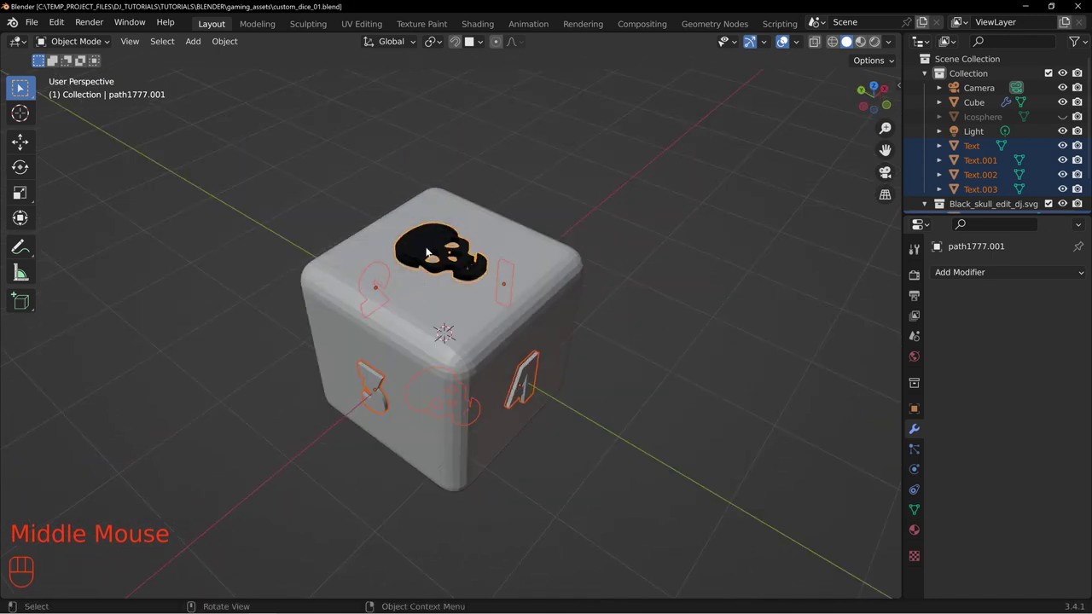
middle_click(428, 315)
middle_click(407, 325)
drag(440, 280, 426, 299)
drag(390, 299, 431, 267)
drag(385, 241, 396, 276)
drag(406, 295, 366, 329)
drag(485, 272, 445, 273)
Step: Duplicate the selected cutters and move the copies into a new collection named boolean_save
key(shift+d)
key(m)
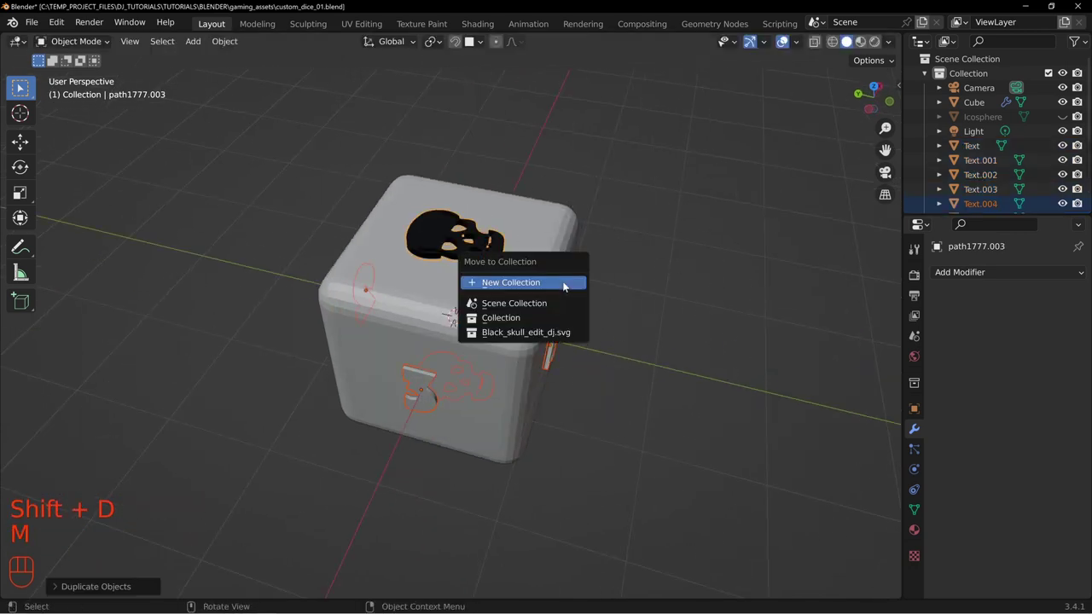
key(o)
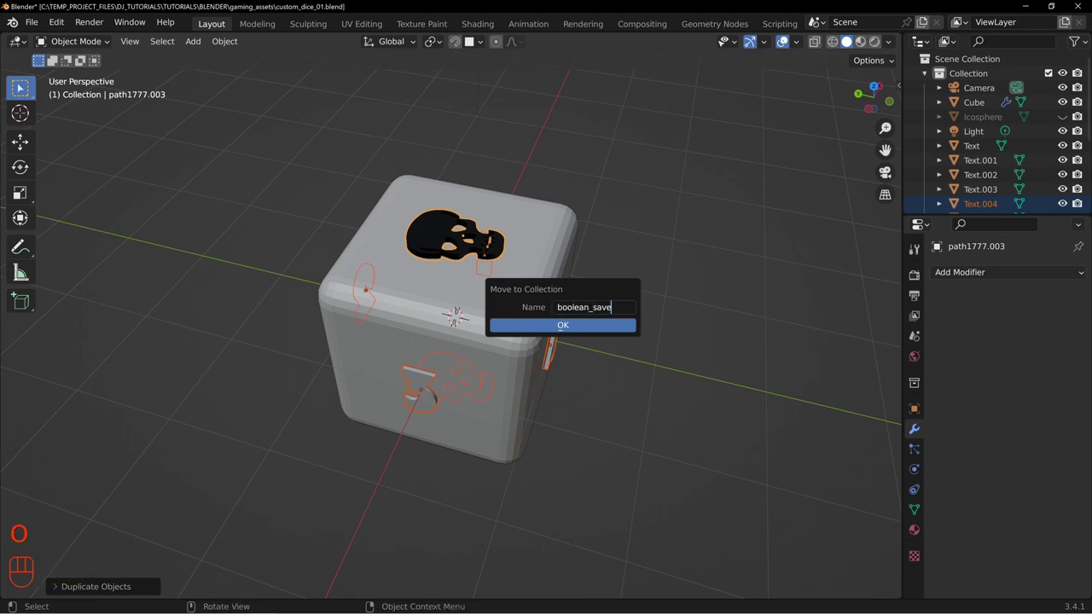
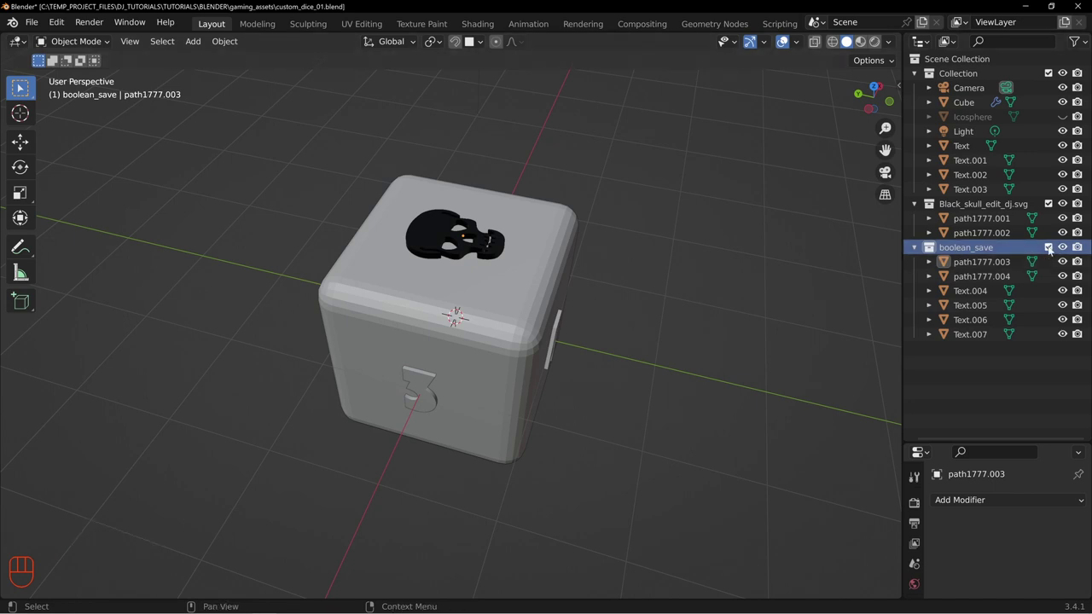
Step: Exclude boolean_save from the scene and select the original skull and number cutters
click(1052, 251)
click(436, 235)
drag(502, 389, 511, 344)
click(415, 456)
drag(701, 327, 565, 369)
click(544, 345)
drag(381, 317, 411, 346)
click(401, 349)
drag(364, 311, 503, 336)
click(362, 359)
drag(377, 305, 452, 355)
click(374, 368)
Step: Move the selected cutters into a new collection named boolean_operation
key(m)
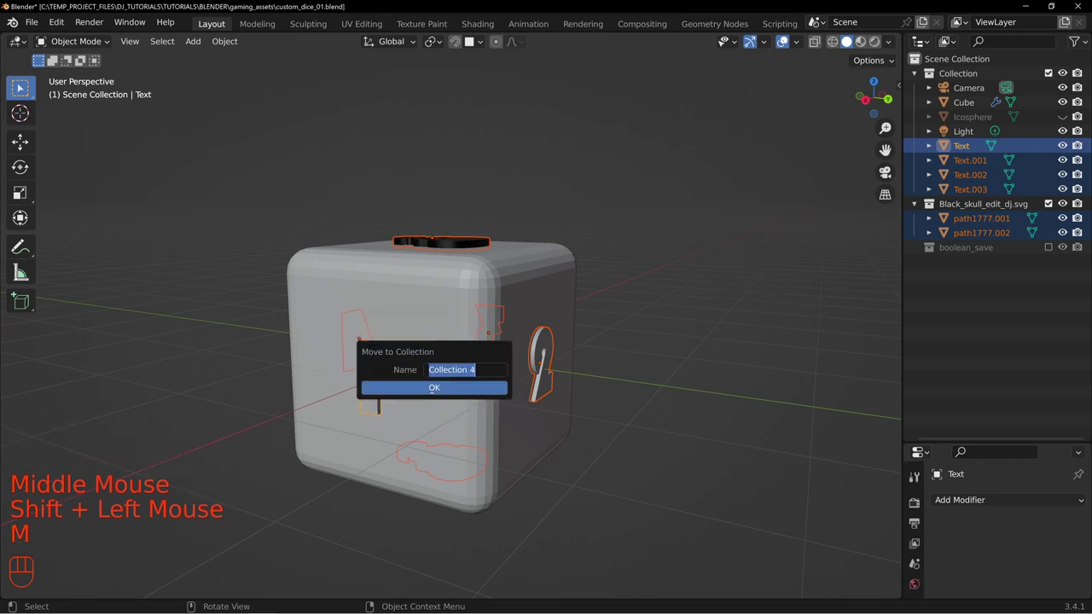
key(o)
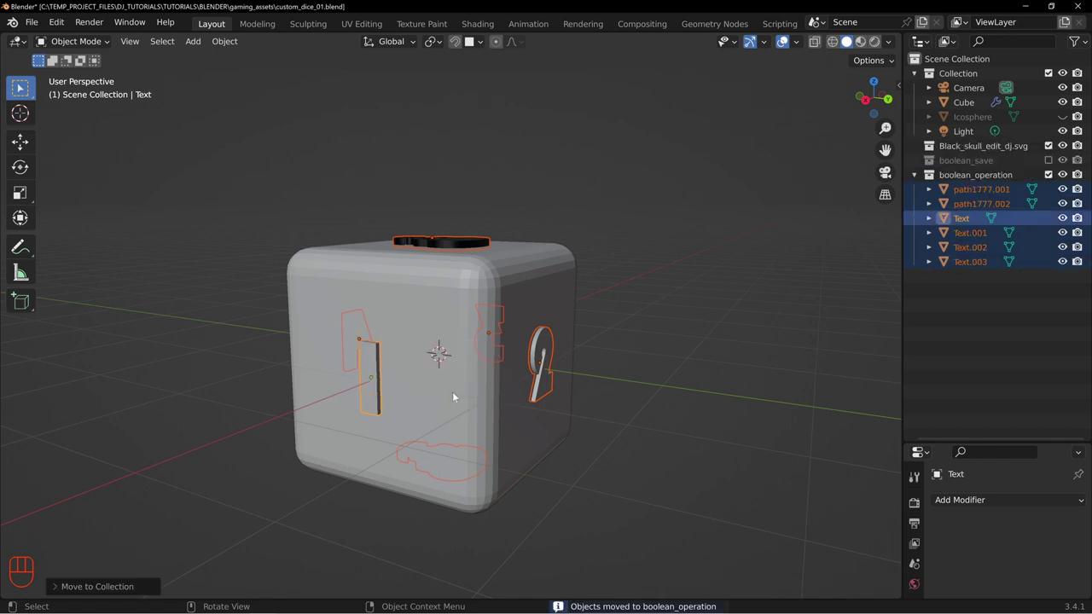
drag(625, 221, 614, 262)
drag(463, 345, 463, 345)
middle_click(538, 328)
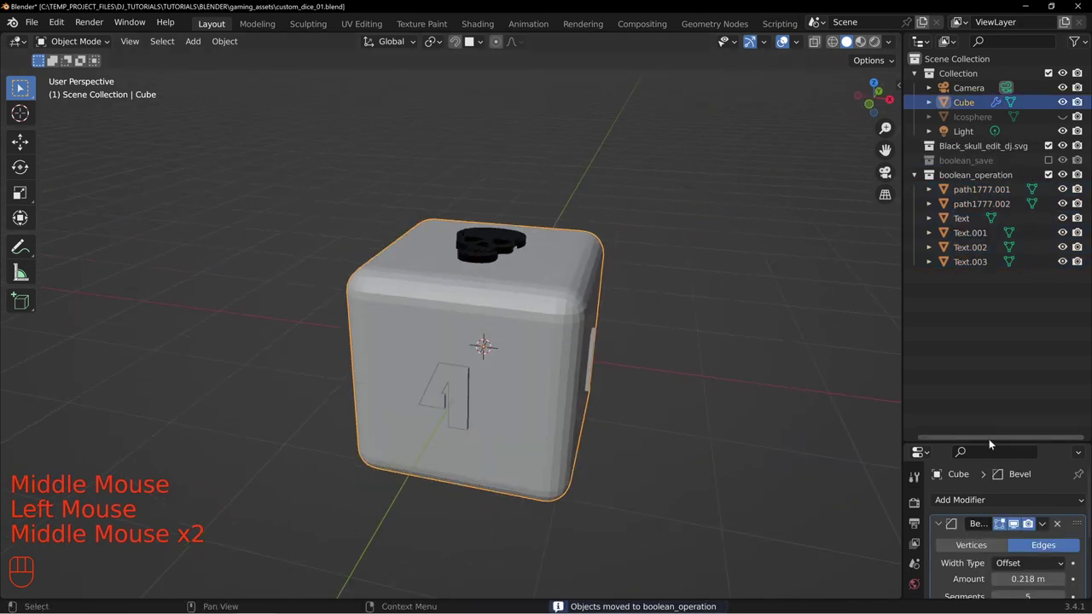
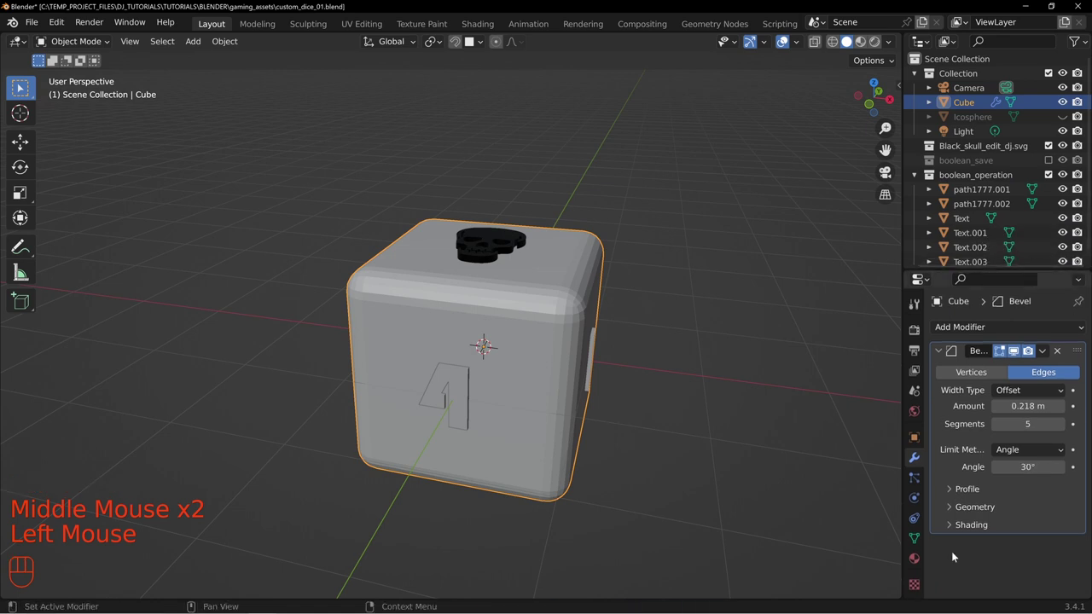
Step: Delete the empty skull SVG collection and select the die cube
click(1001, 149)
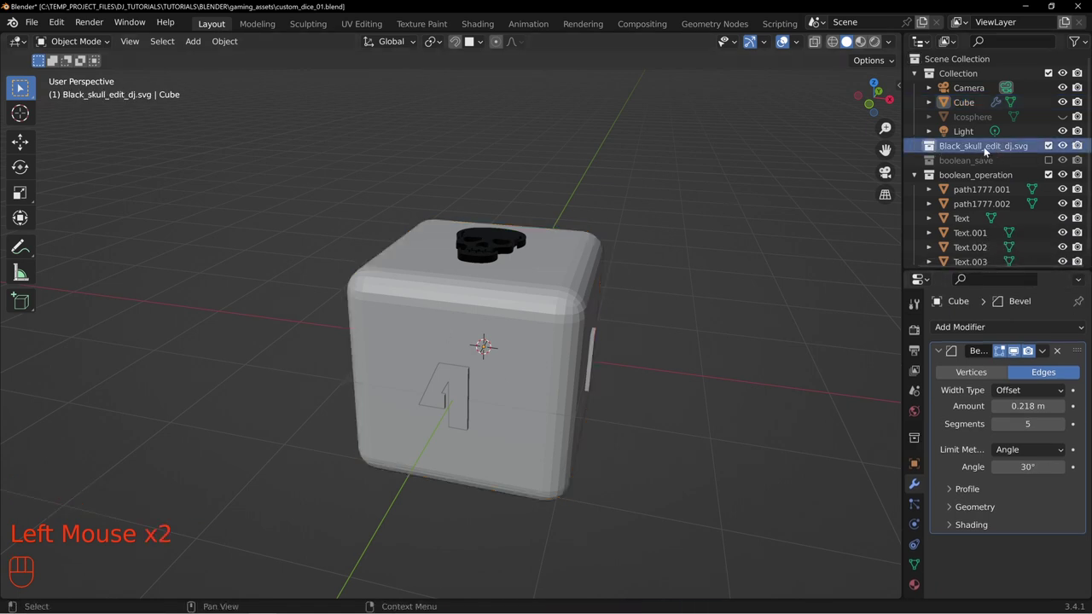
drag(973, 146, 902, 368)
middle_click(580, 275)
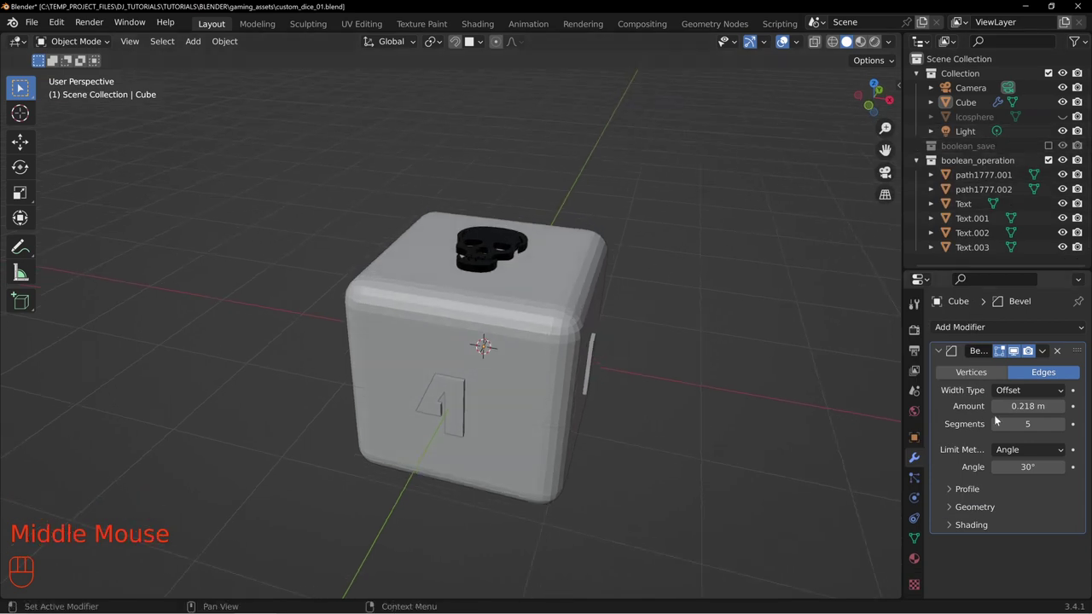
click(940, 352)
Step: Add a Boolean Difference modifier to the cube using the boolean_operation collection as cutter
drag(973, 332, 794, 51)
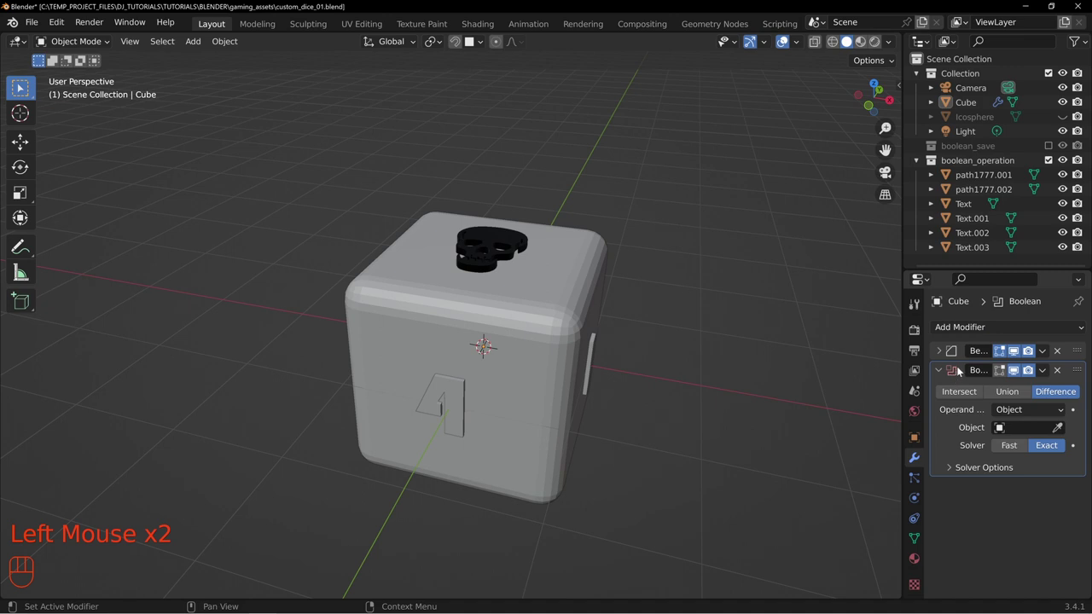
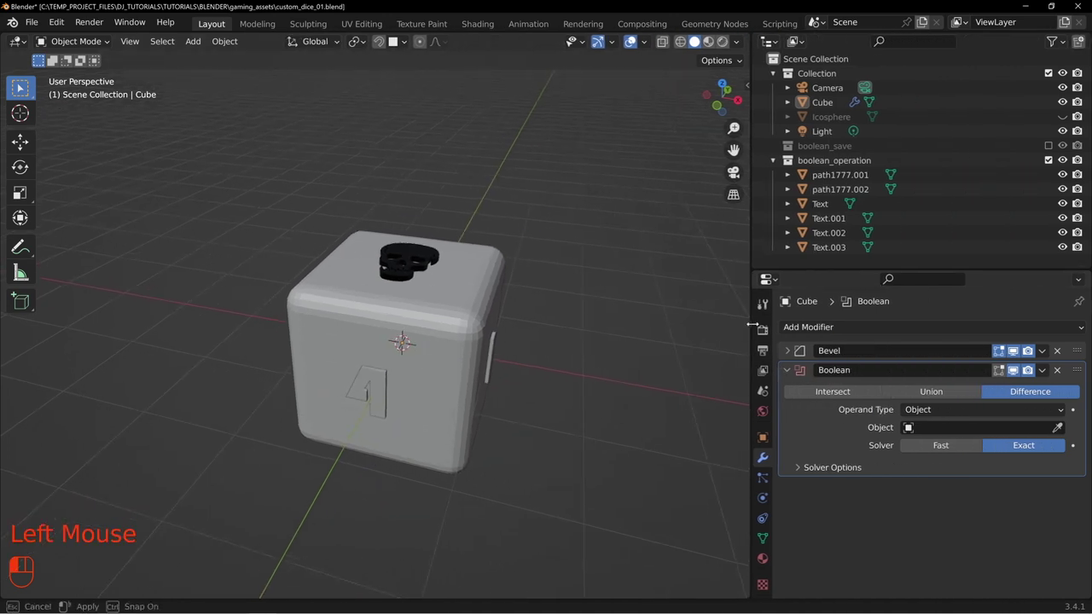
click(991, 531)
drag(926, 414, 933, 443)
drag(934, 431, 959, 454)
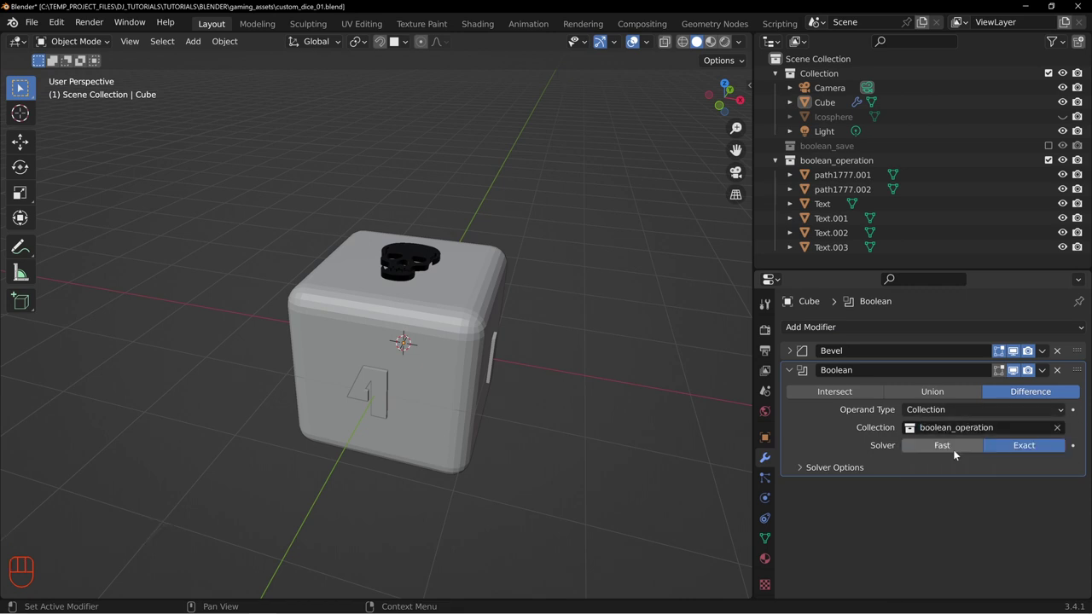
Step: Keep the Exact solver for the Boolean modifier
drag(394, 344, 454, 331)
drag(442, 291, 447, 396)
click(421, 390)
drag(324, 355, 438, 334)
click(357, 364)
drag(311, 325, 464, 325)
click(322, 375)
drag(274, 322, 397, 333)
click(383, 325)
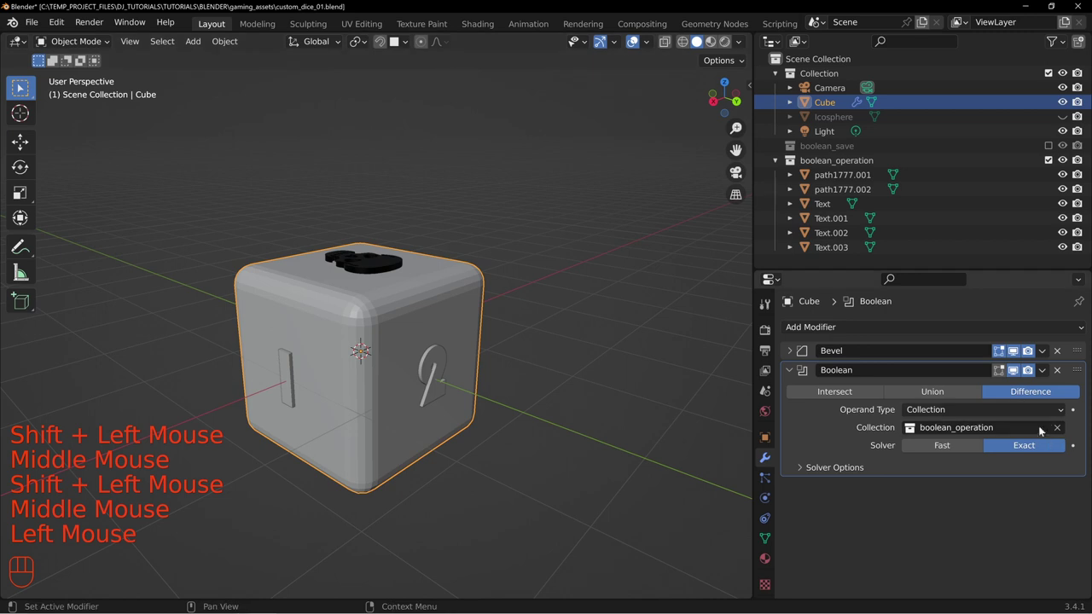
Step: Merge overlapping vertices by distance across all number cutter meshes
click(1017, 374)
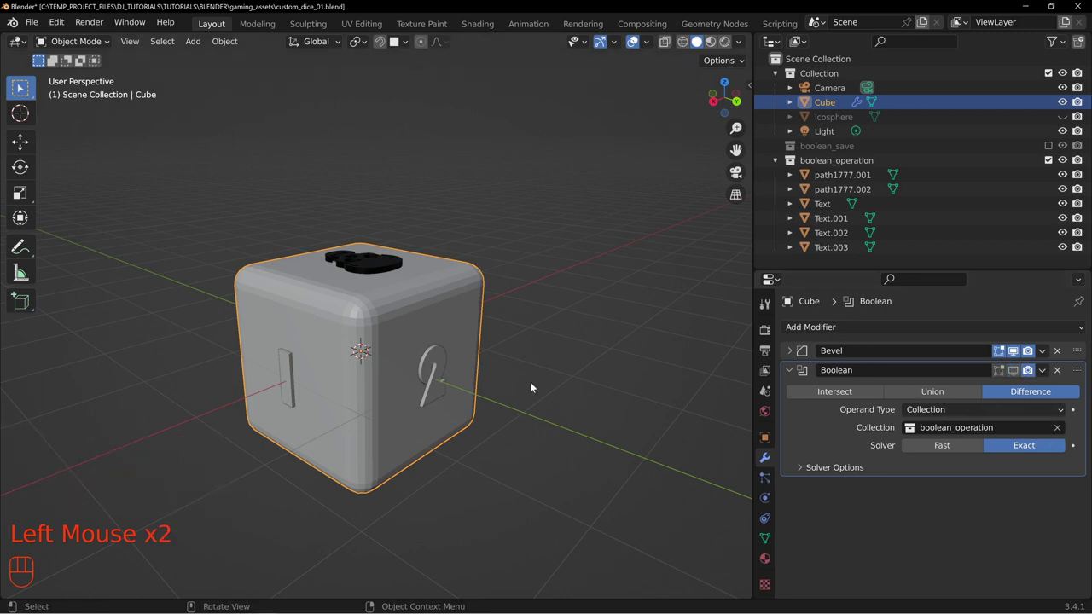
click(291, 374)
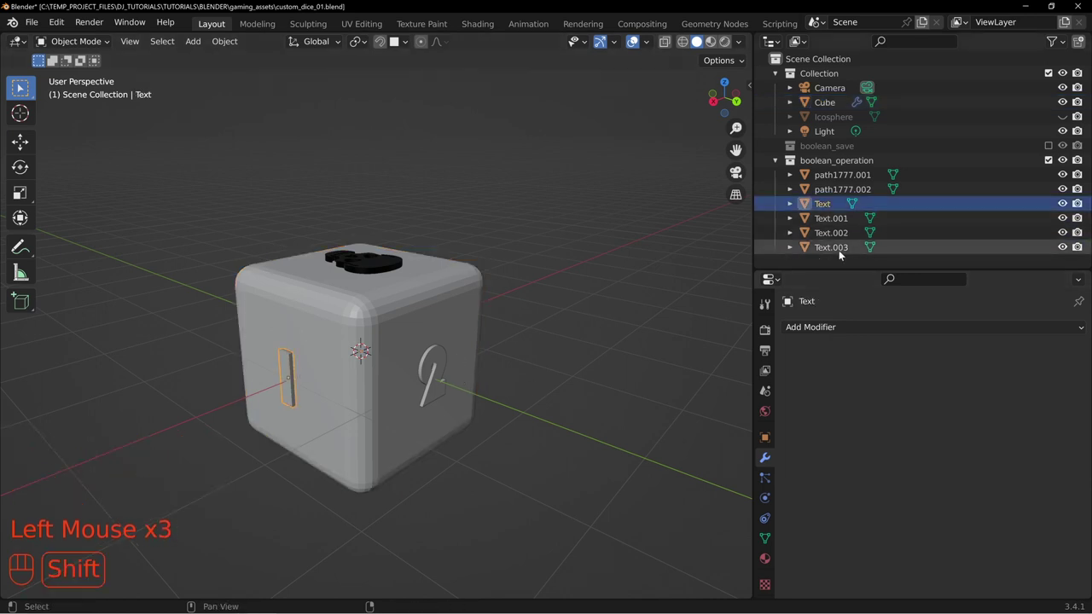
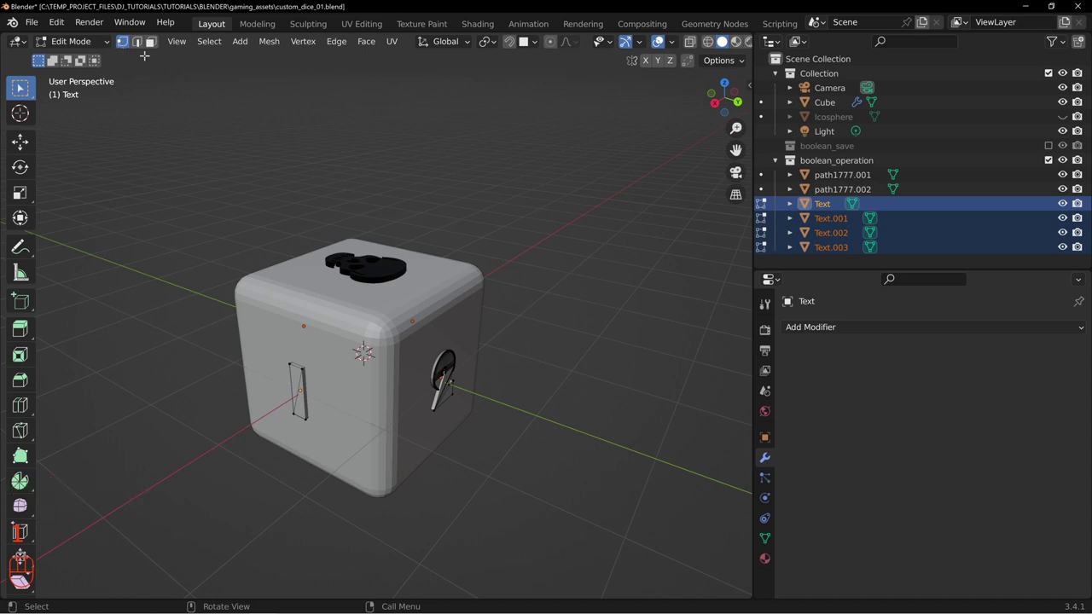
key(p)
key(a)
key(m)
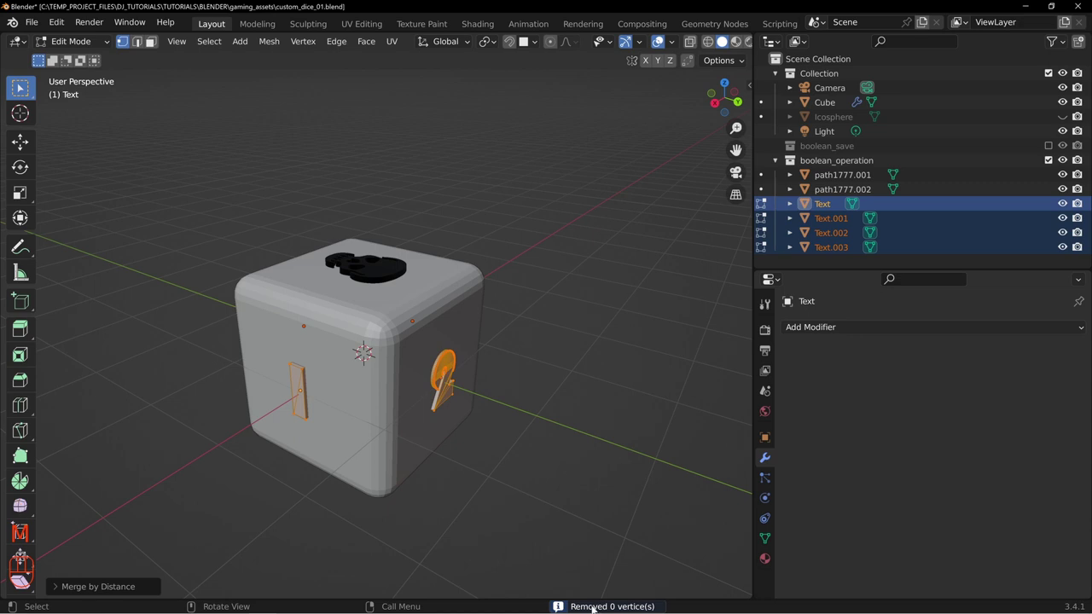
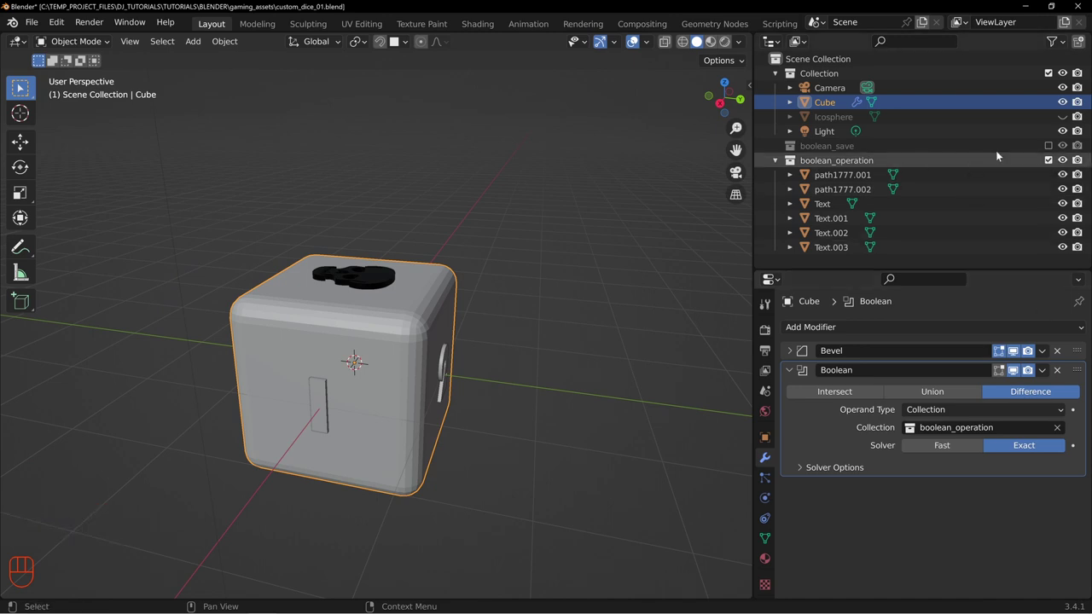
Step: Hide the cutter collection and switch the Boolean to the Fast solver before applying it
click(1051, 161)
drag(399, 371, 396, 309)
drag(338, 300, 464, 339)
scroll(up, 3)
drag(443, 338, 533, 357)
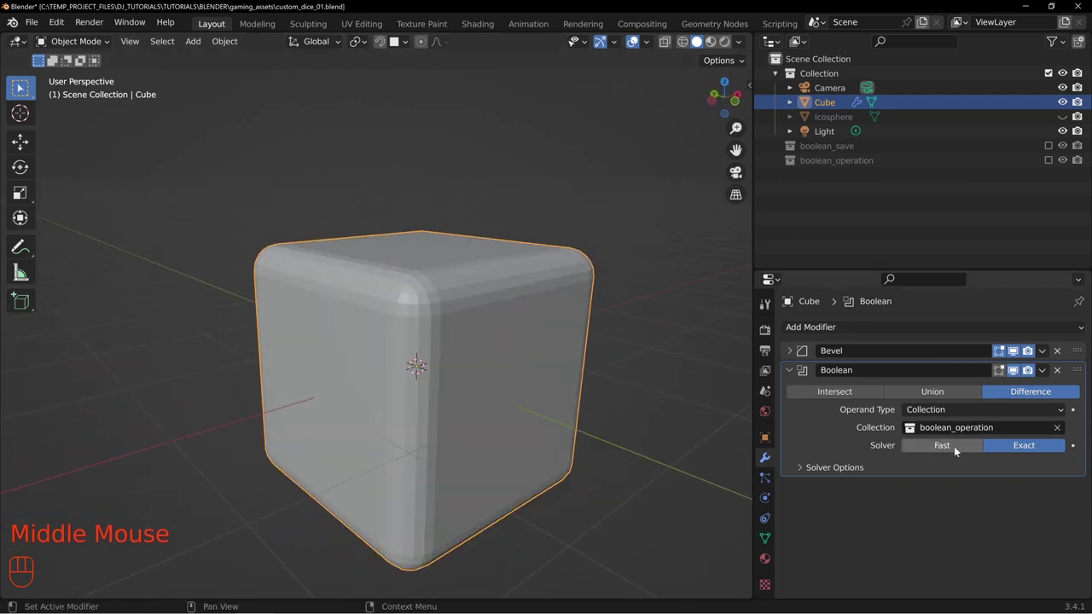
click(956, 449)
drag(533, 335, 538, 358)
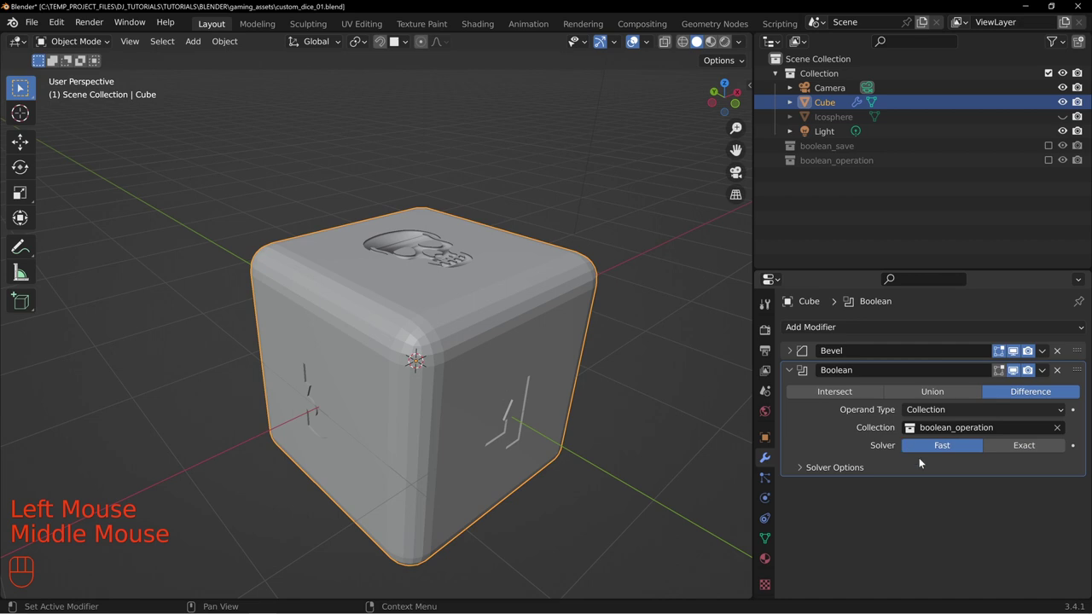
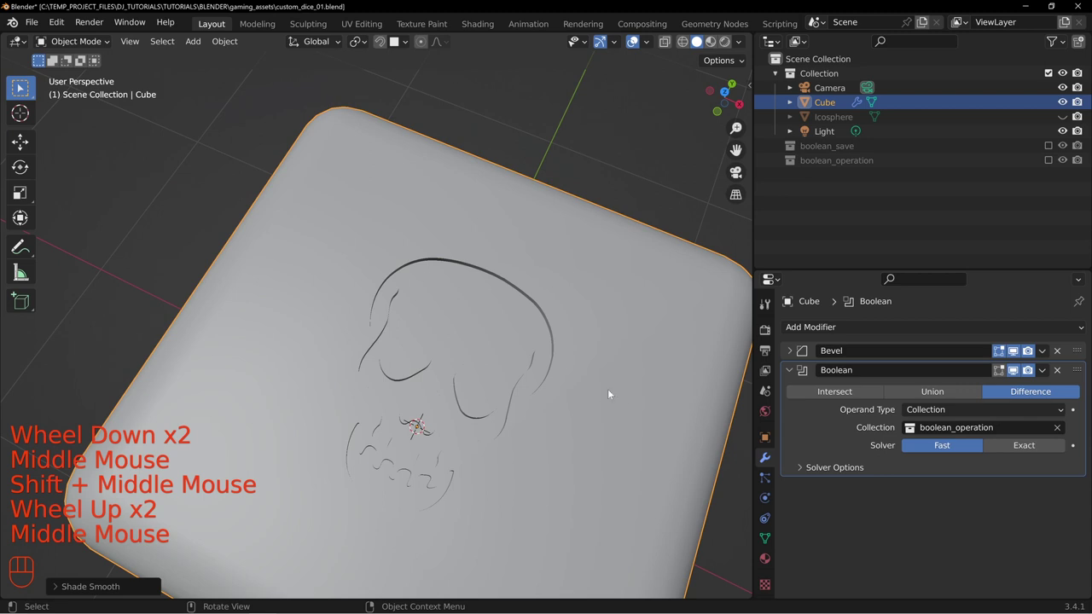
Step: Move in close and orbit to inspect the engraved skull on the die
drag(556, 374, 531, 348)
drag(490, 364, 488, 333)
drag(557, 142, 546, 203)
drag(521, 265, 515, 230)
middle_click(482, 246)
scroll(down, 3)
drag(401, 370, 433, 316)
scroll(down, 3)
drag(417, 247, 466, 296)
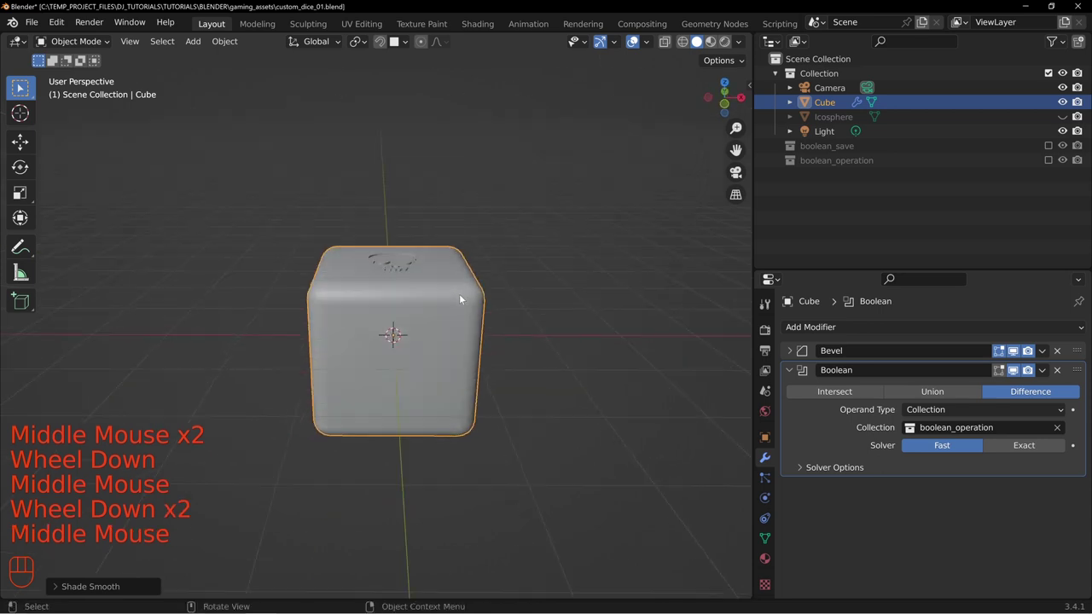
Step: Preview the die with materials shown, orbiting around it, then return to solid shading
key(z)
drag(391, 228, 390, 352)
scroll(up, 3)
drag(559, 396, 505, 277)
drag(376, 227, 403, 167)
drag(350, 255, 416, 276)
drag(333, 222, 499, 353)
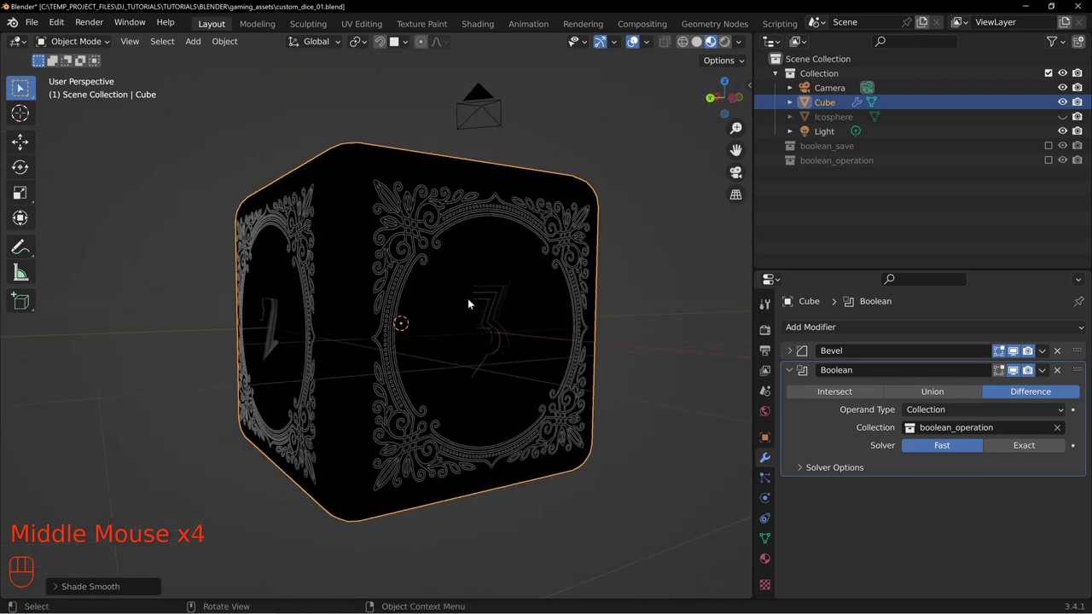
drag(337, 287, 411, 255)
drag(398, 240, 344, 267)
key(z)
Step: Orbit around the cube to check the engraved numerals on each face
middle_click(451, 236)
drag(519, 265, 503, 210)
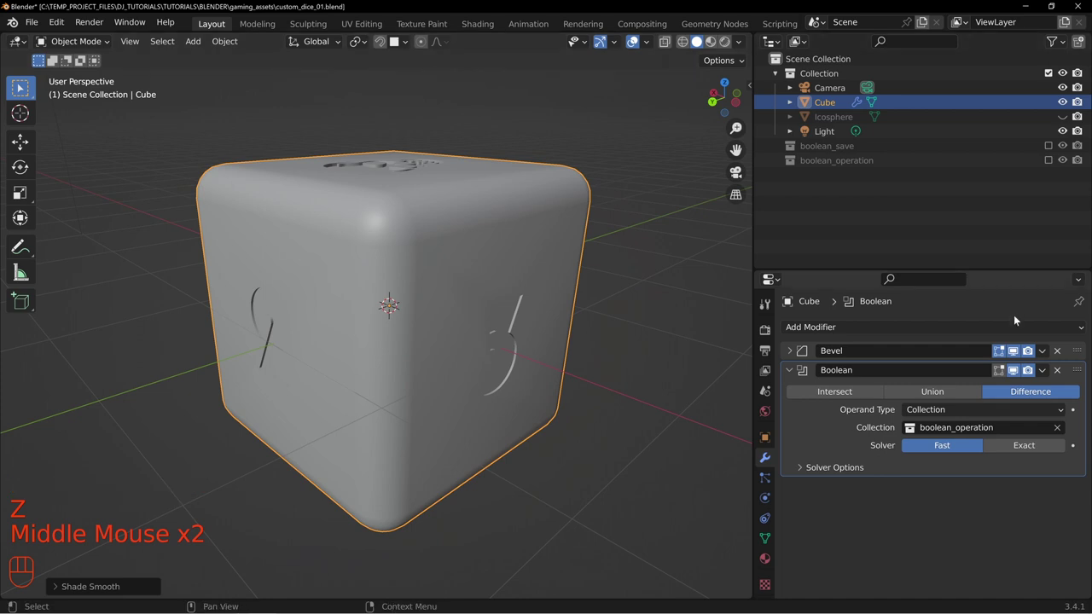
drag(1049, 376, 971, 392)
drag(489, 176, 473, 254)
scroll(down, 3)
middle_click(399, 287)
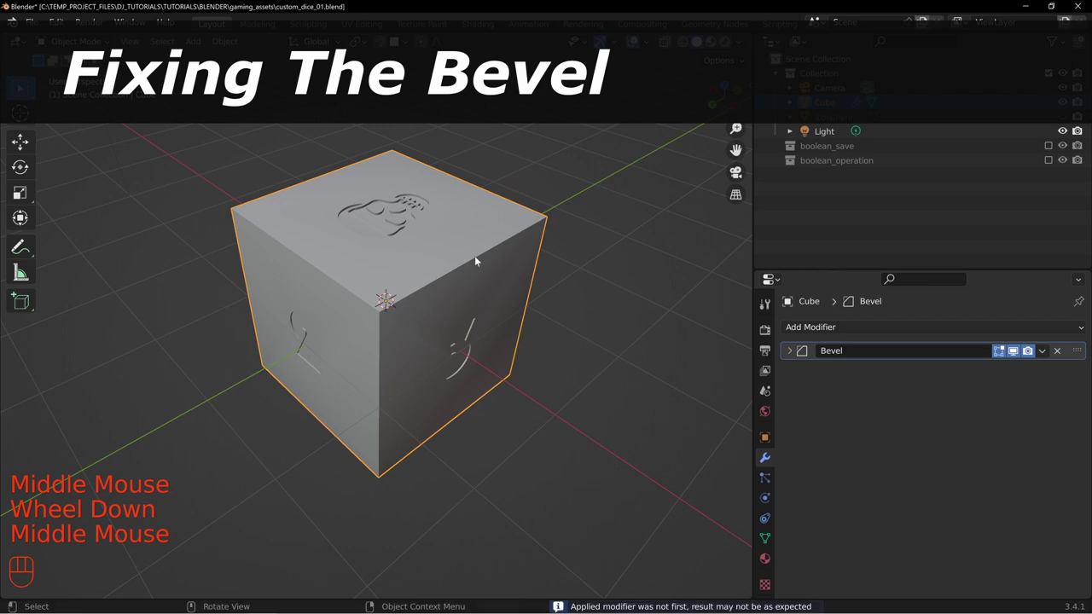
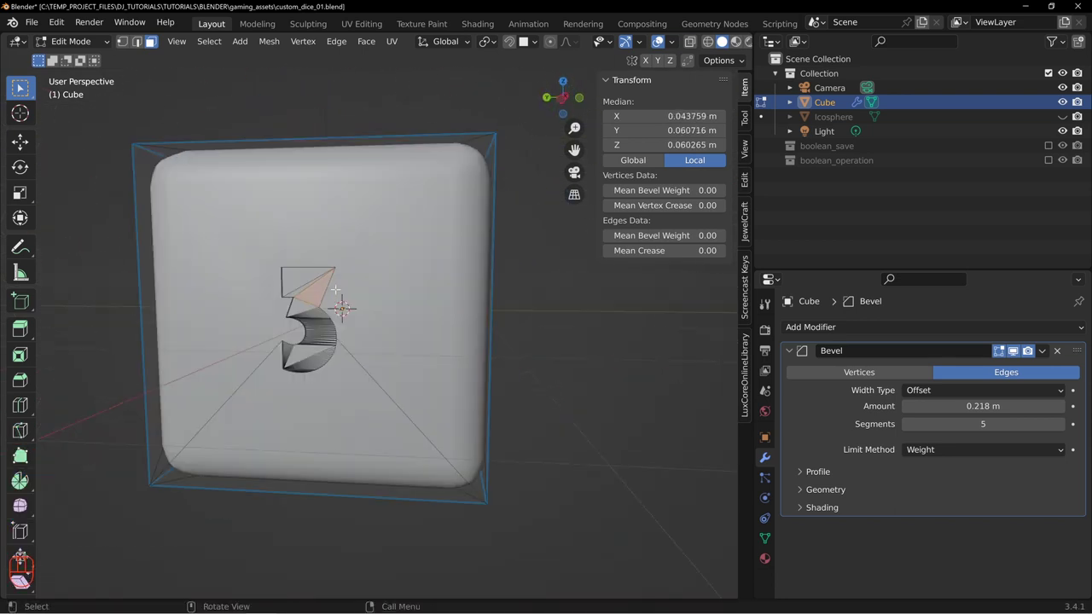
Step: Select the numeral faces via F3 search and shrink them inward along their normals with Alt+S
key(F3)
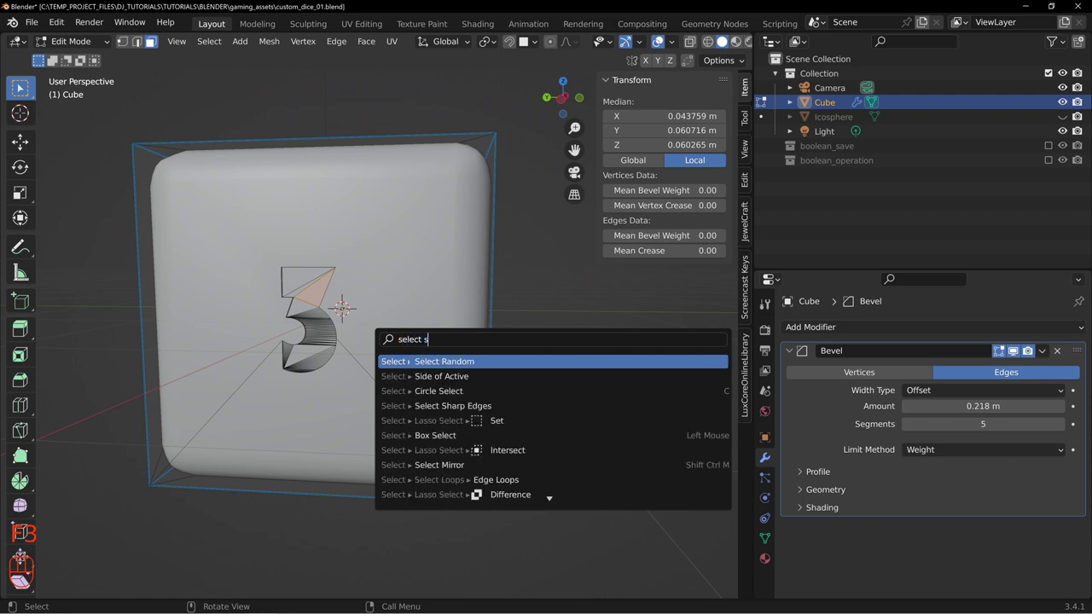
key(Down)
click(55, 592)
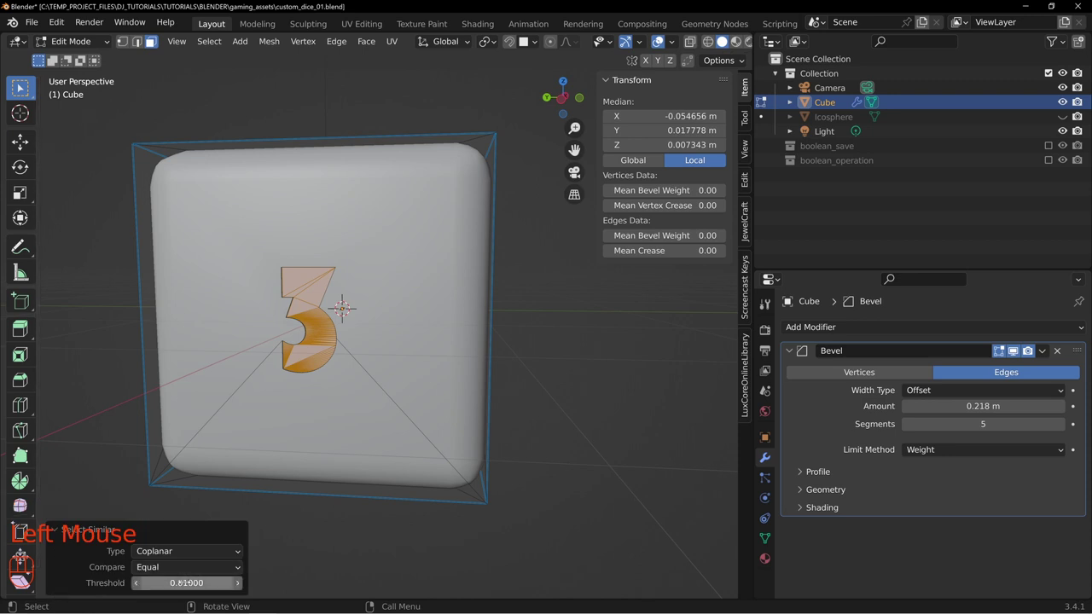
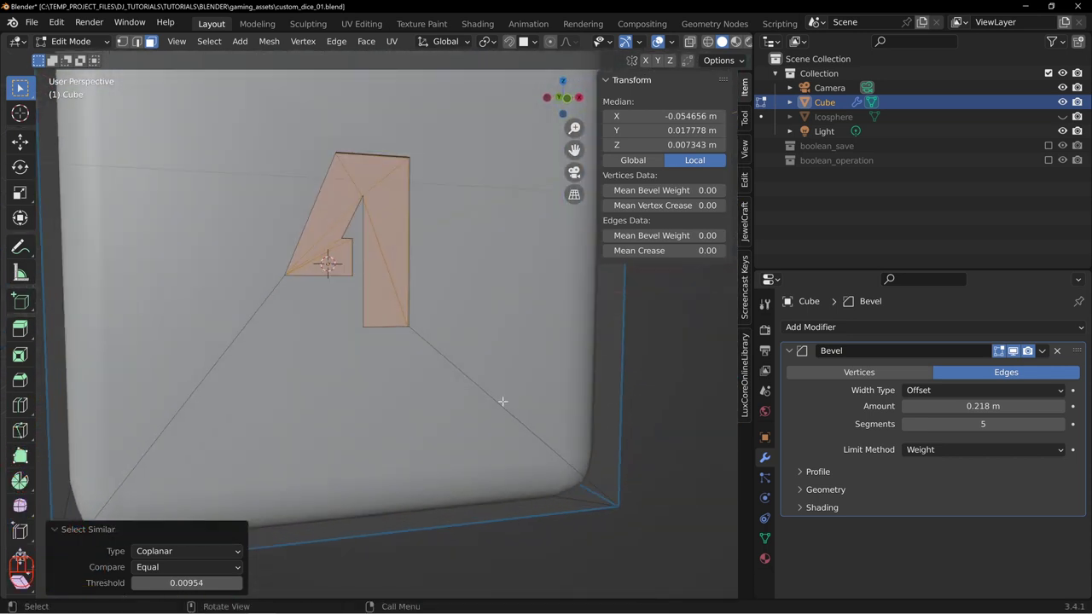
key(alt+s)
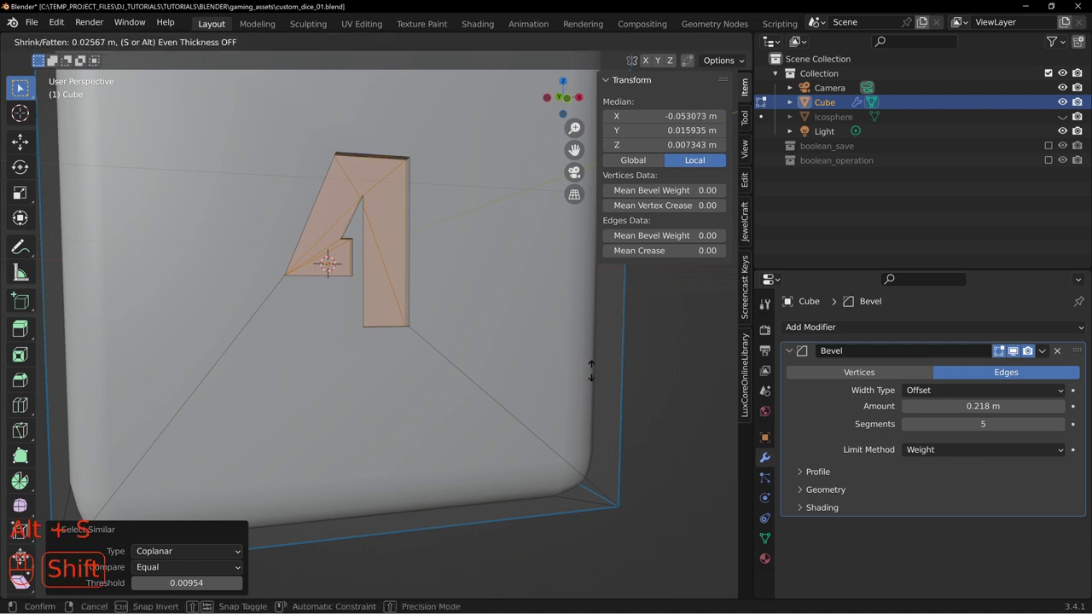
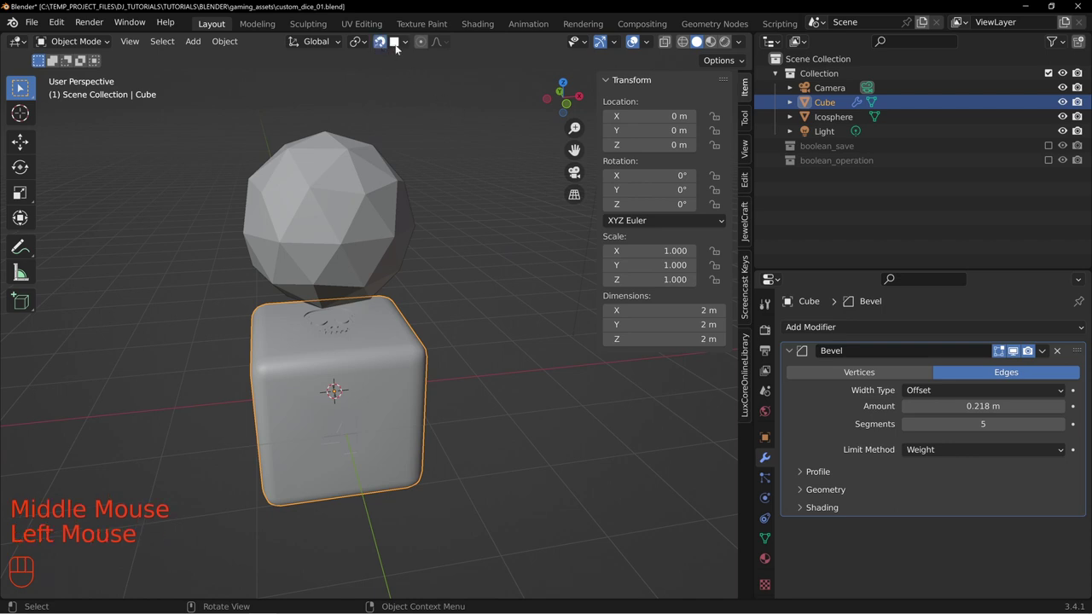
Step: Add a circle mesh to the scene via Shift+A > Mesh
drag(472, 317, 469, 364)
key(shift+a)
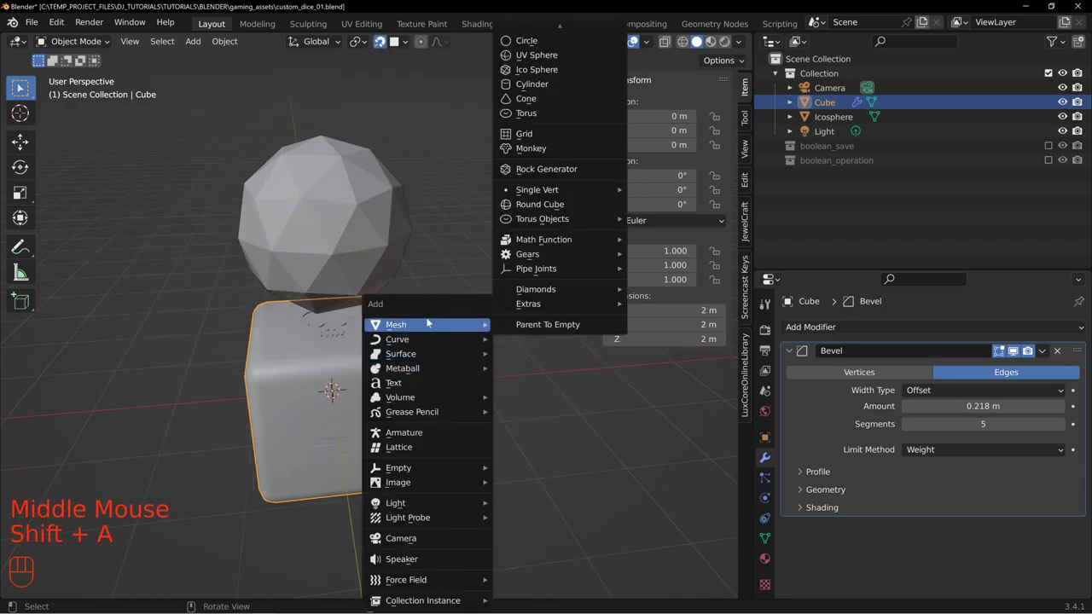
drag(402, 285, 348, 346)
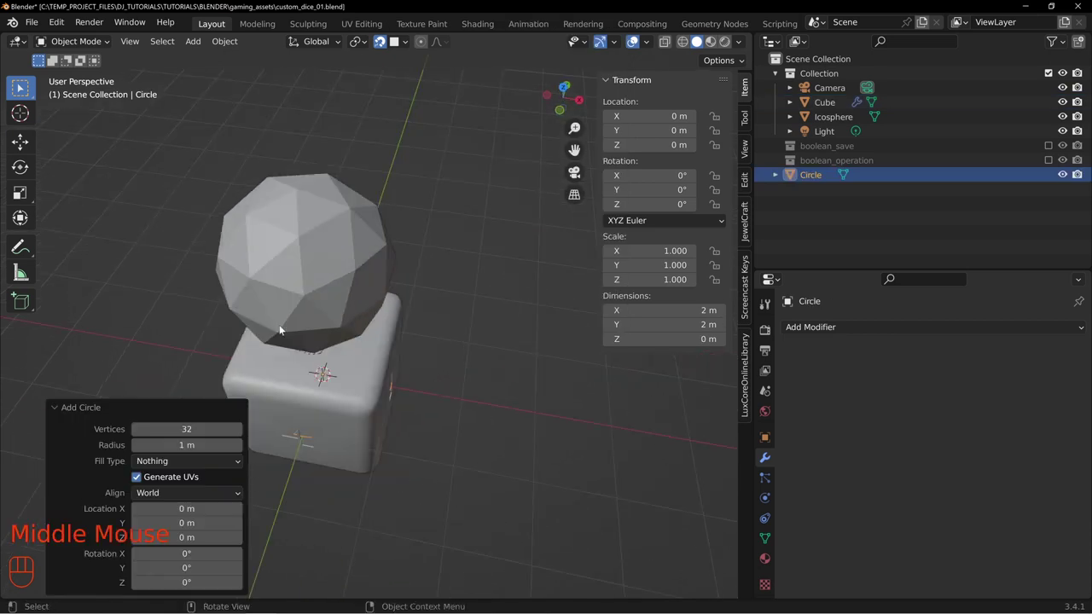
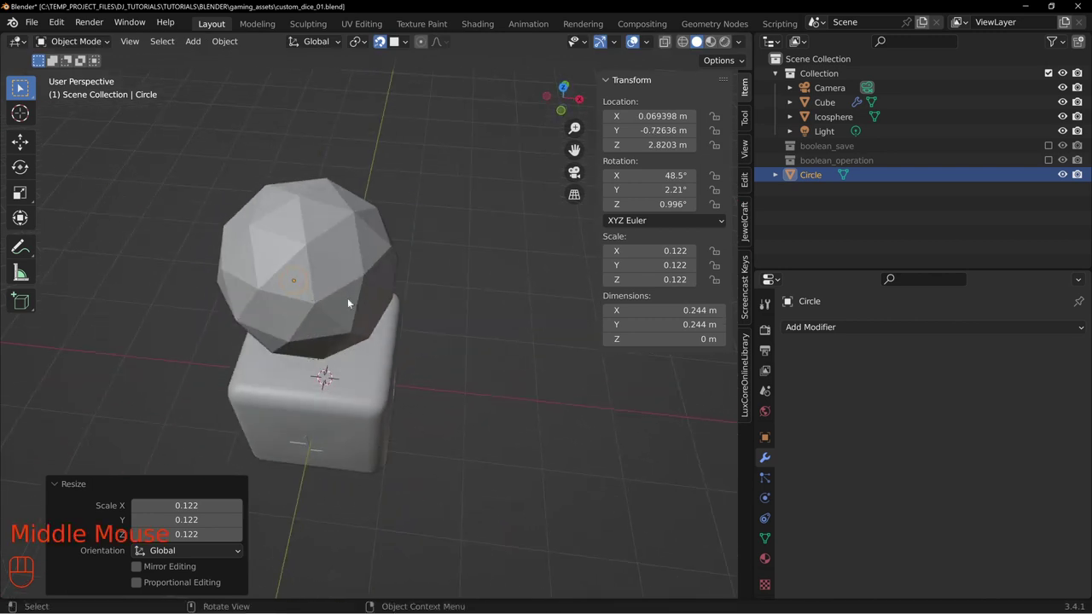
Step: Orbit around the icosphere to check the placed circle on its face
drag(321, 257, 381, 209)
drag(300, 227, 327, 201)
middle_click(389, 202)
drag(359, 226, 291, 242)
middle_click(335, 258)
drag(484, 328, 533, 332)
middle_click(565, 330)
drag(459, 366, 590, 356)
drag(658, 367, 520, 403)
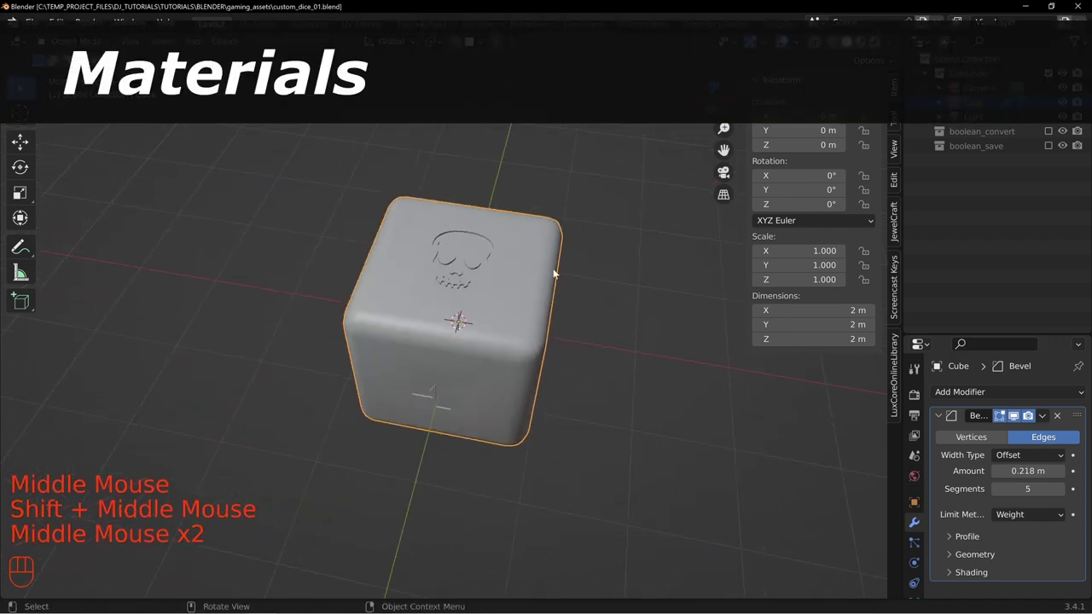
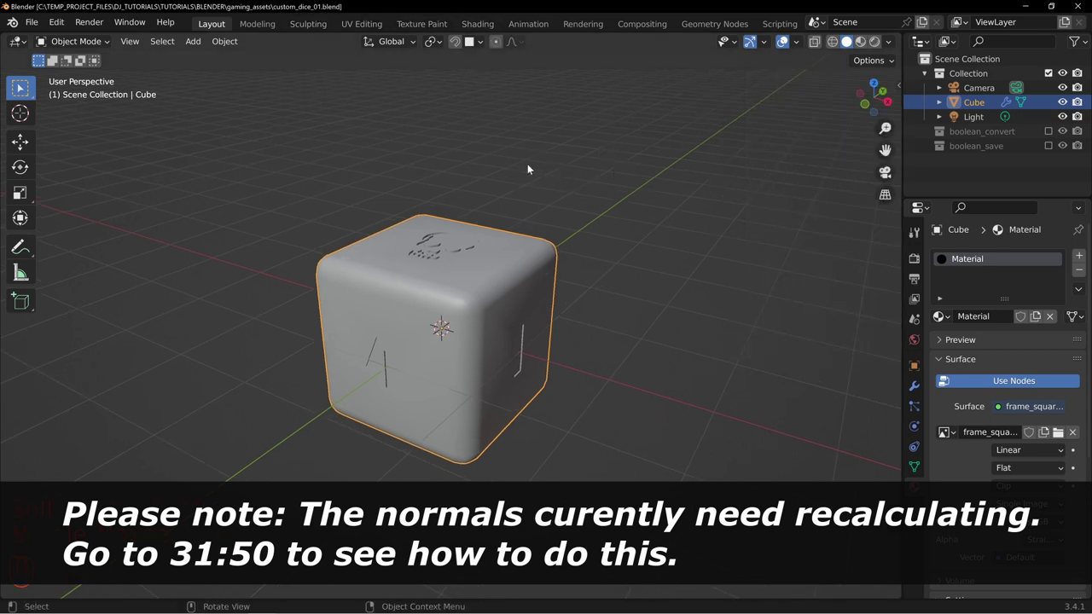
Step: Toggle the sidebar and orbit around the cube to view its material
middle_click(536, 170)
key(n)
drag(407, 175, 386, 245)
middle_click(369, 203)
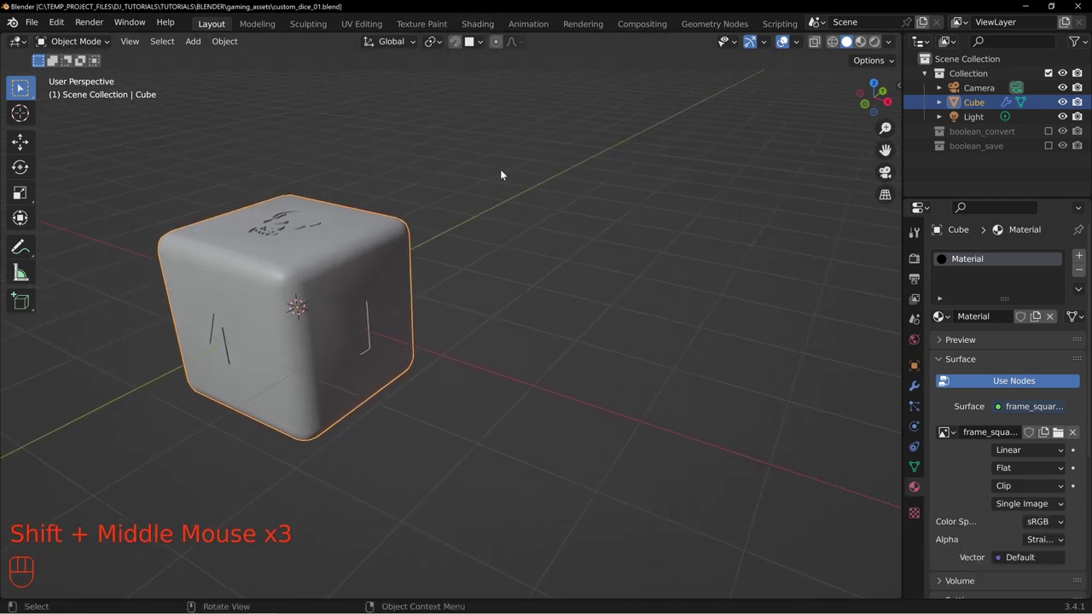
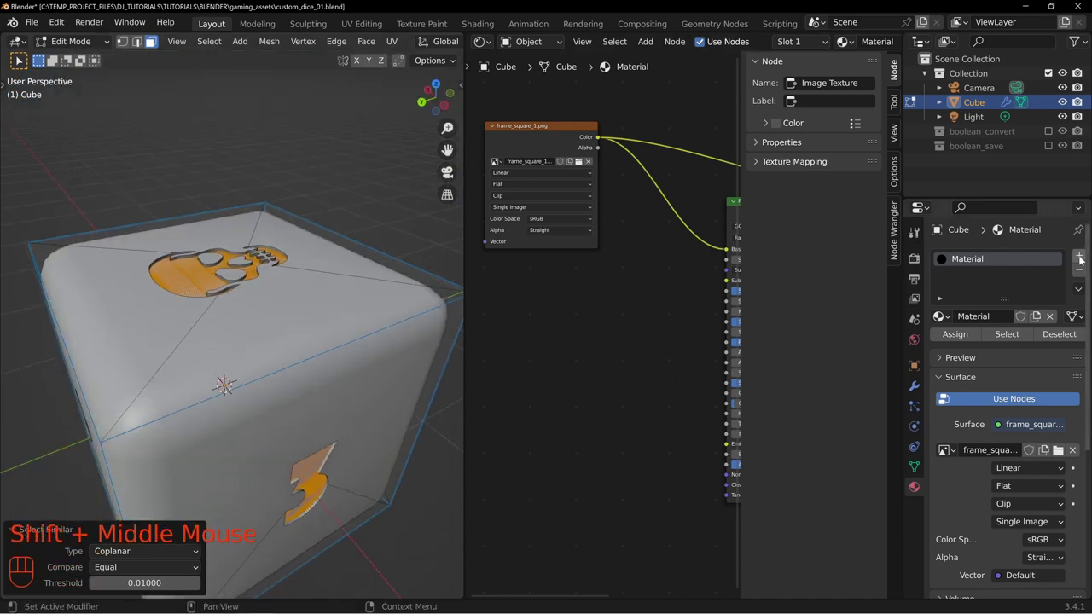
Step: Add a second material slot to the cube
click(1082, 260)
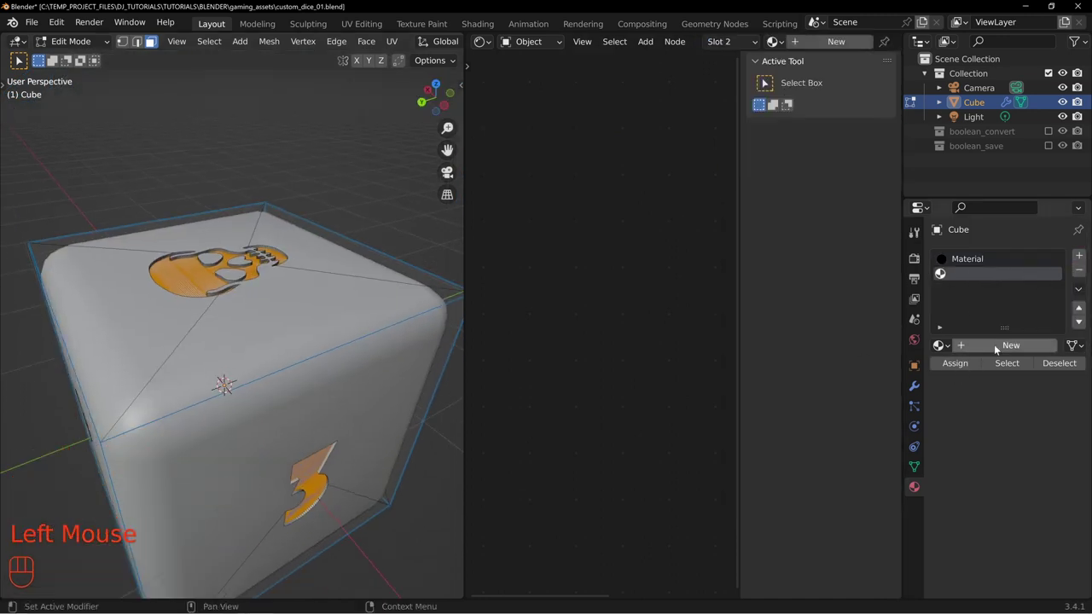
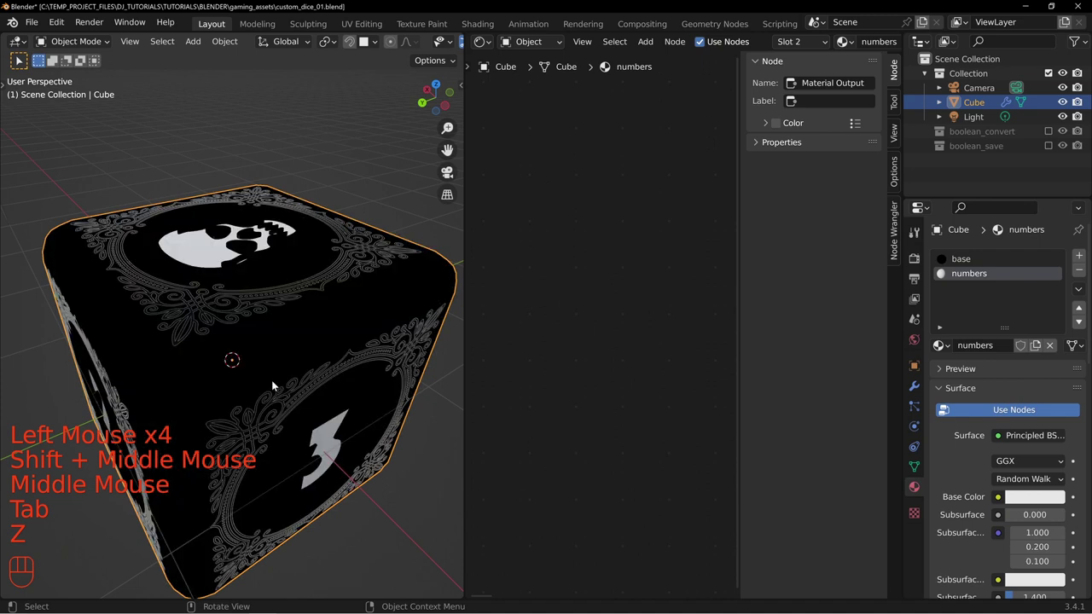
Step: Orbit over the die's top and side faces to inspect the two materials
drag(308, 303, 311, 267)
drag(228, 284, 237, 322)
middle_click(268, 367)
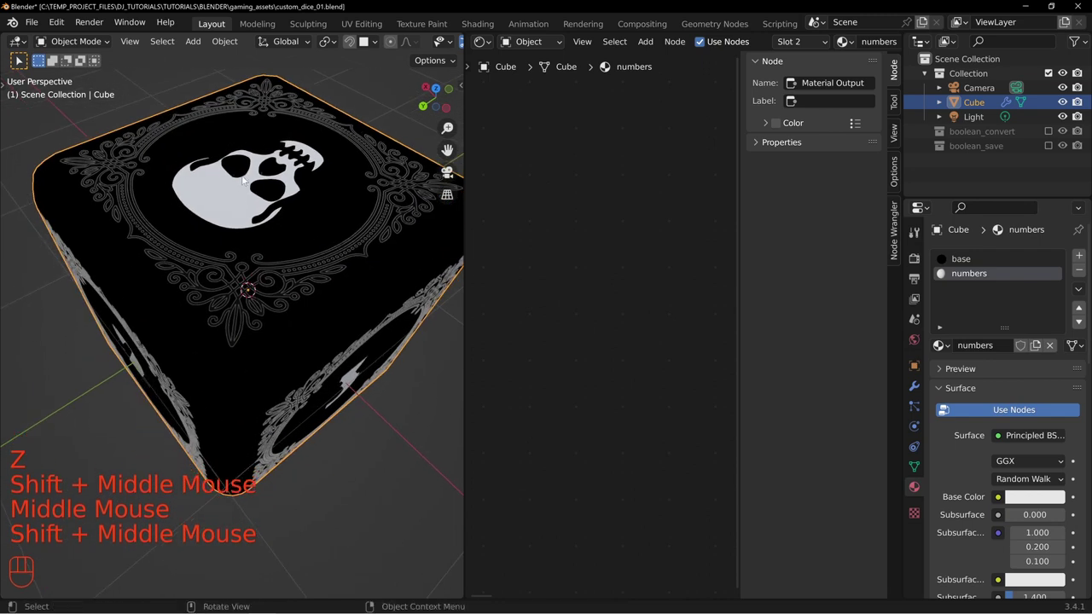
drag(249, 310, 279, 244)
middle_click(278, 225)
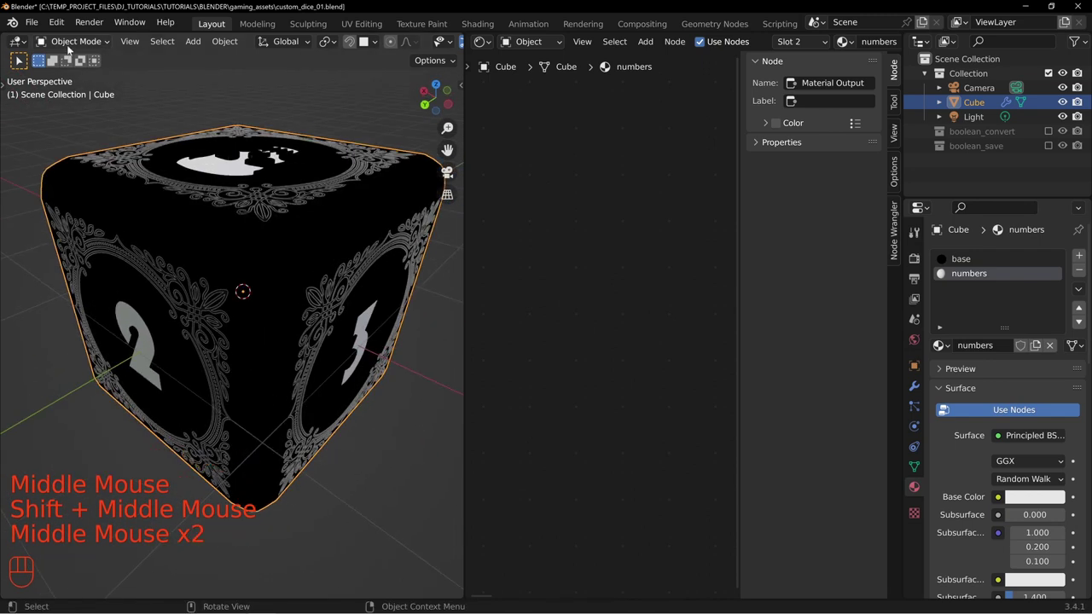
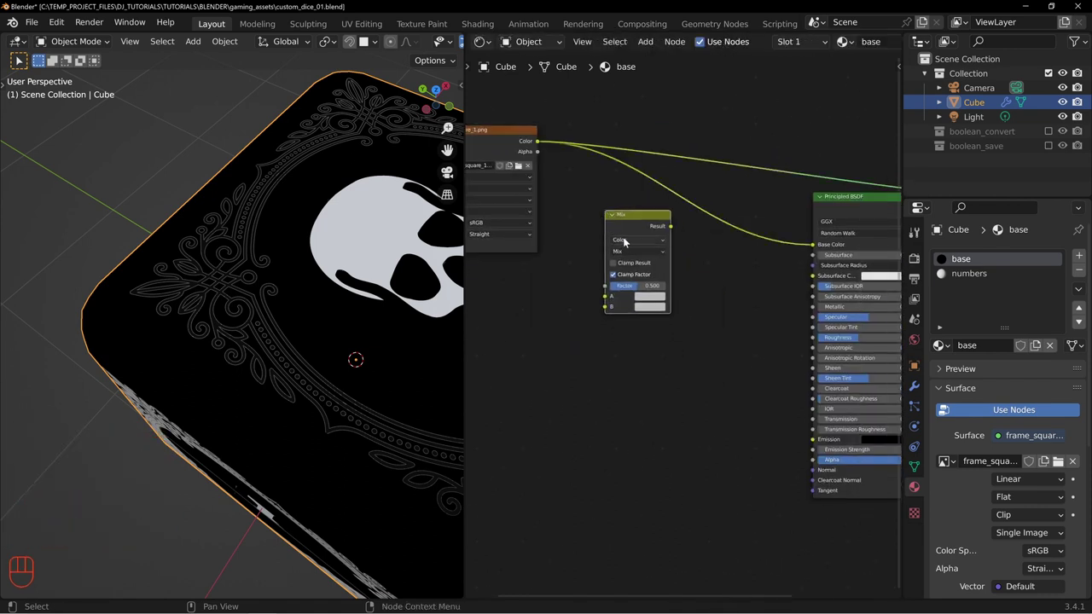
Step: Wire the image Alpha into the Mix factor and the Mix result into Base Color
middle_click(577, 190)
scroll(up, 3)
drag(614, 126, 688, 274)
middle_click(806, 276)
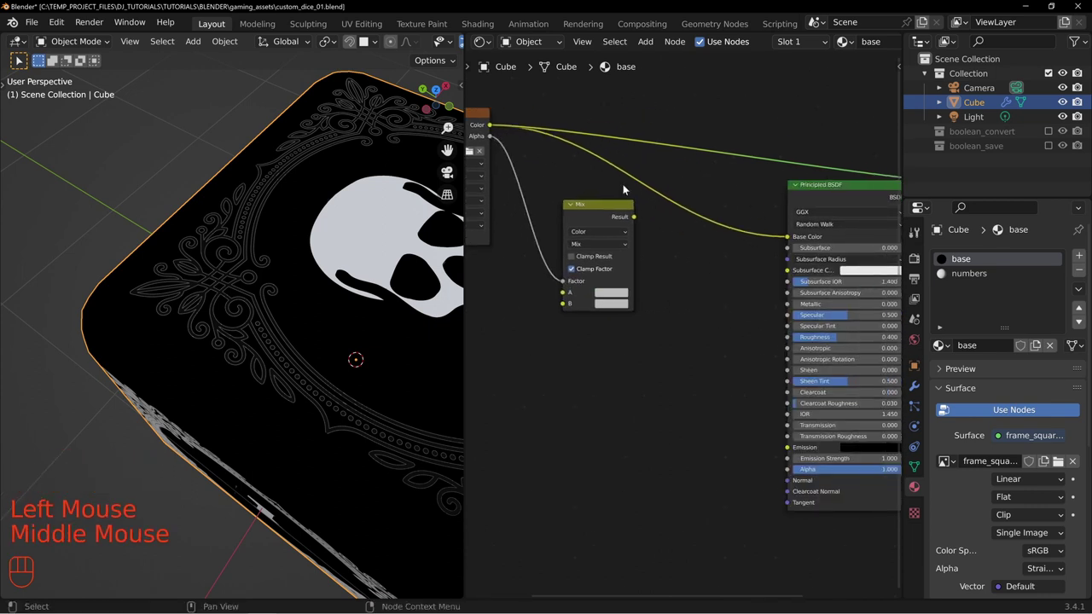
drag(605, 216, 619, 224)
Step: Set Mix input B to a light tan and brighten input A to white
click(615, 298)
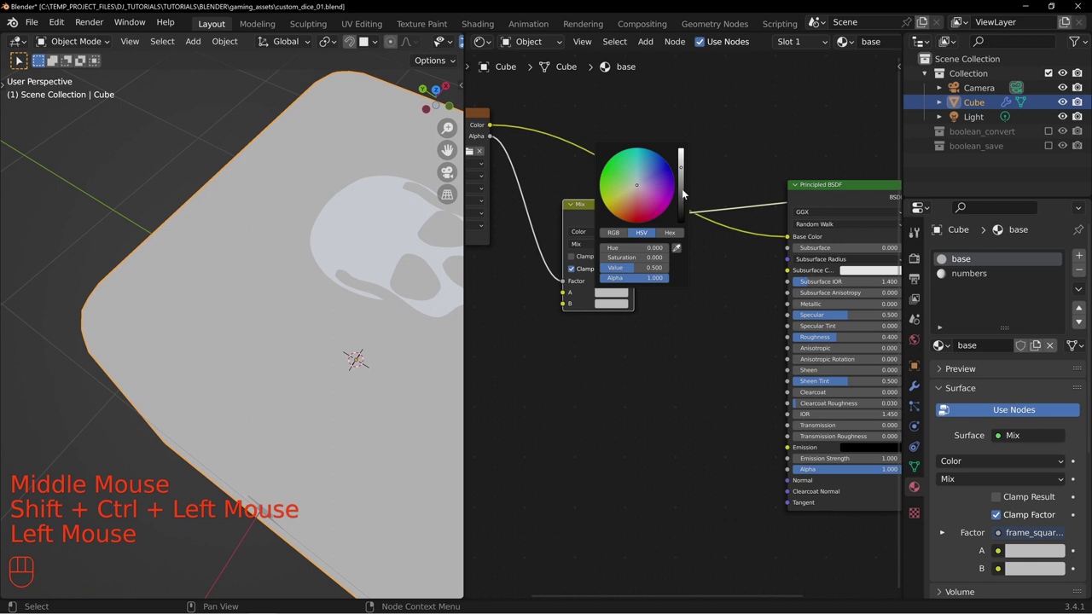
click(620, 308)
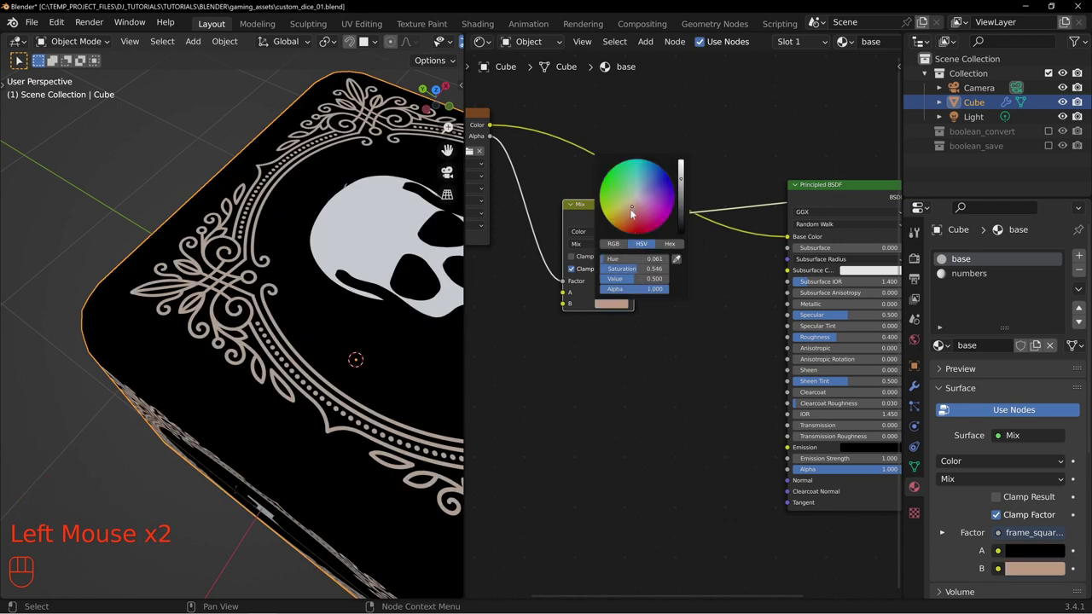
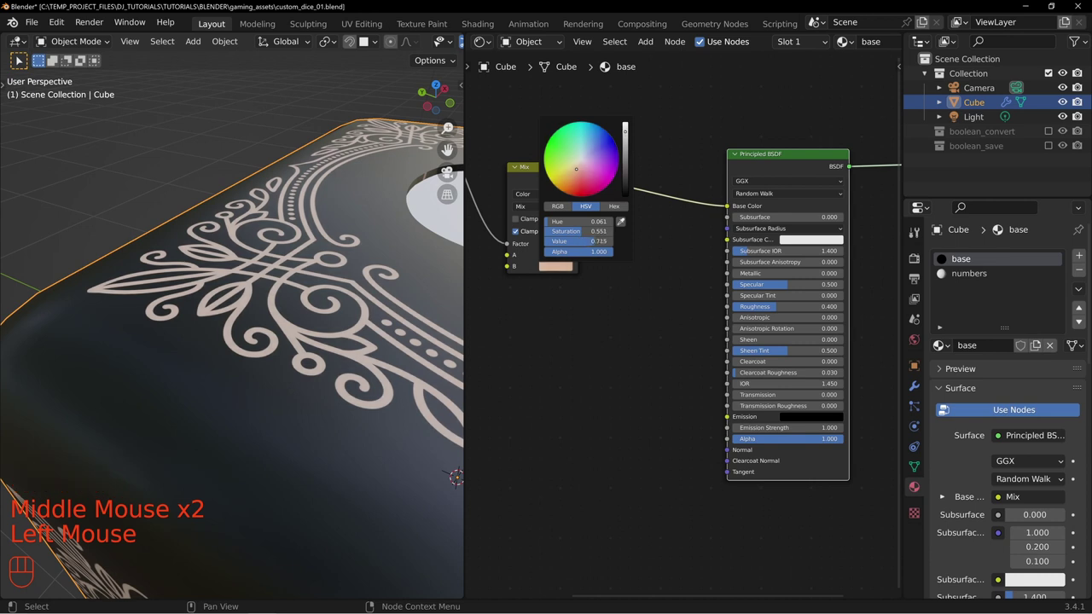
click(442, 182)
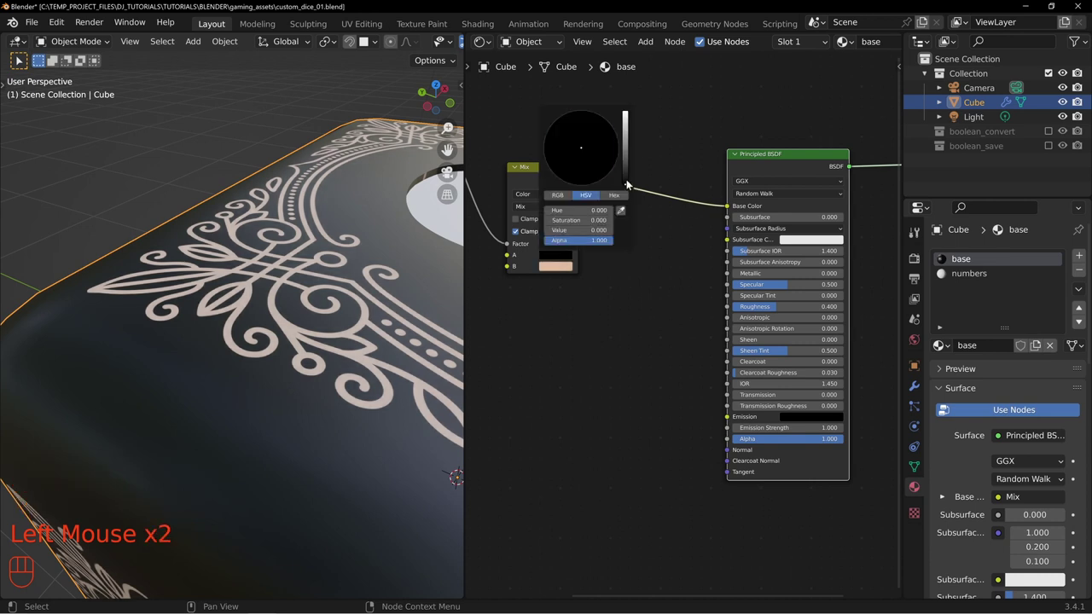
drag(638, 321, 608, 313)
Step: Lighten the tan ornament colour further in the colour picker
click(552, 271)
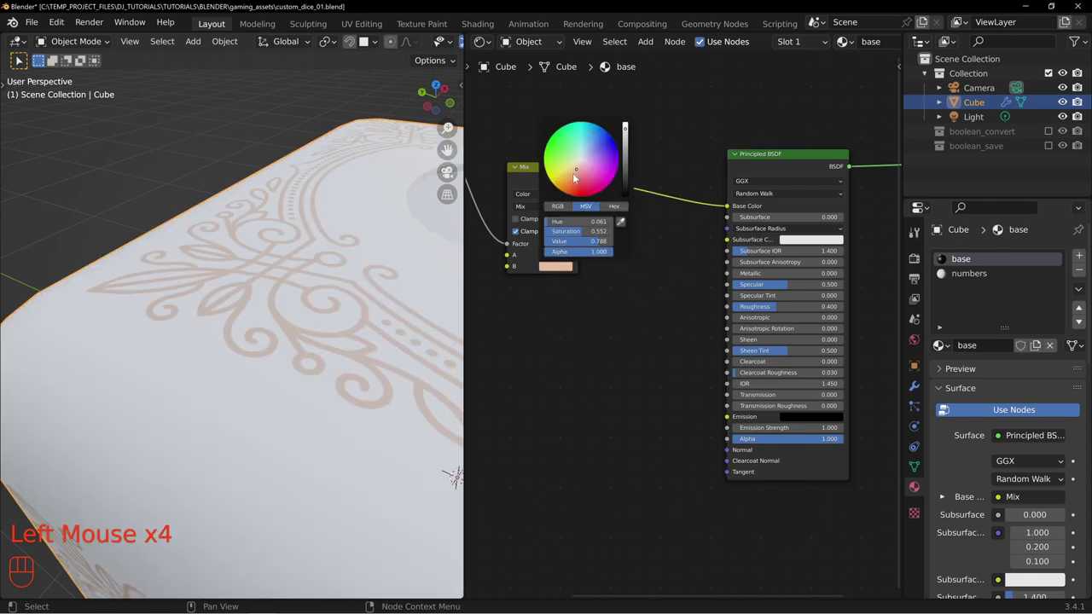
click(442, 181)
middle_click(442, 182)
click(442, 181)
middle_click(442, 182)
click(442, 182)
click(442, 182)
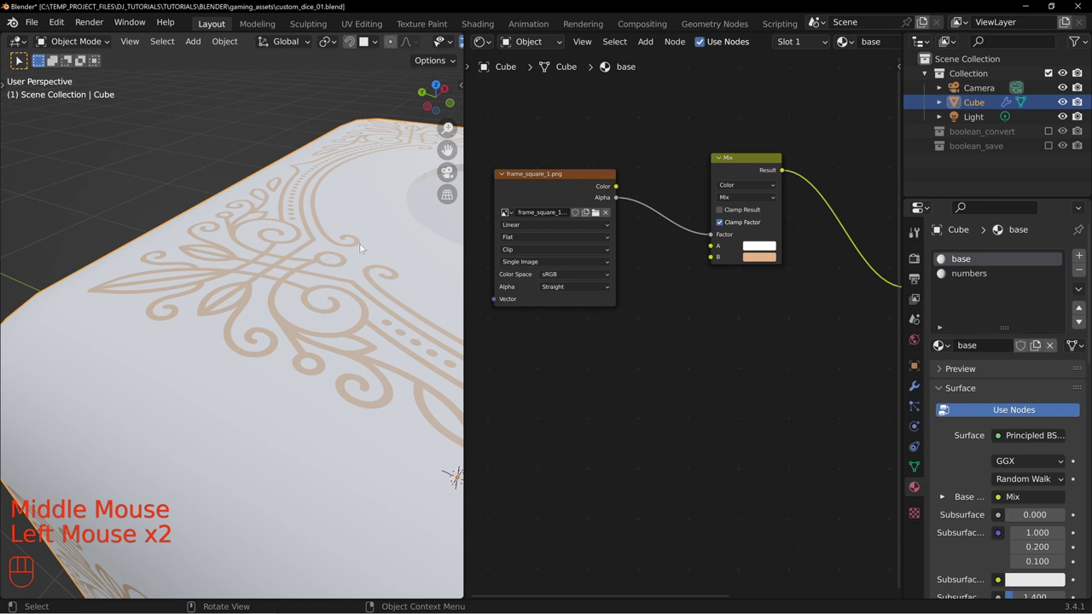
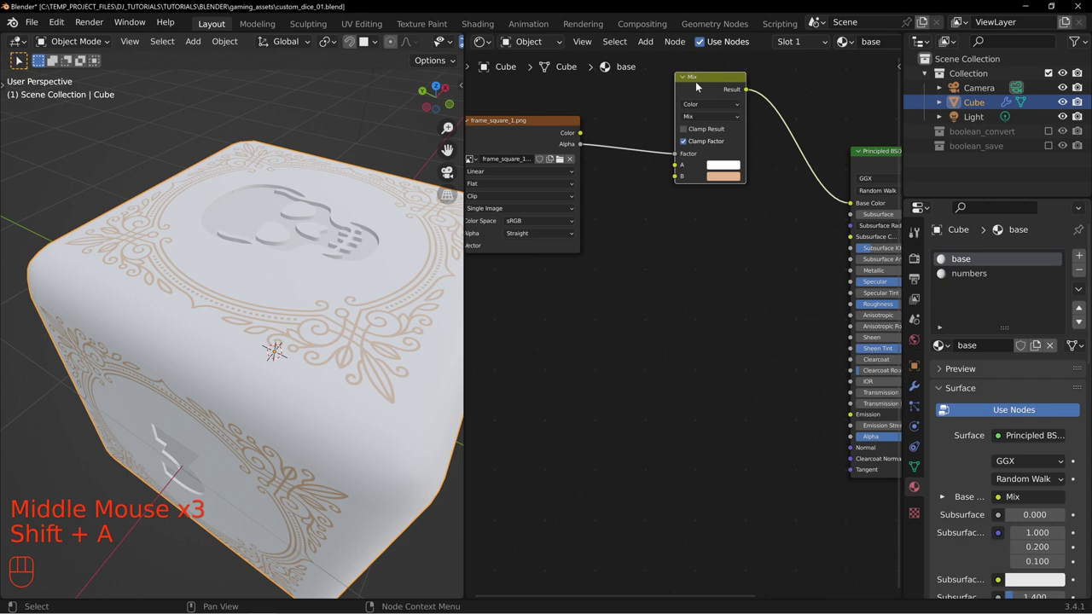
Step: Add a ColorRamp node and adjust its stop positions for the frame alpha mask
key(shift+a)
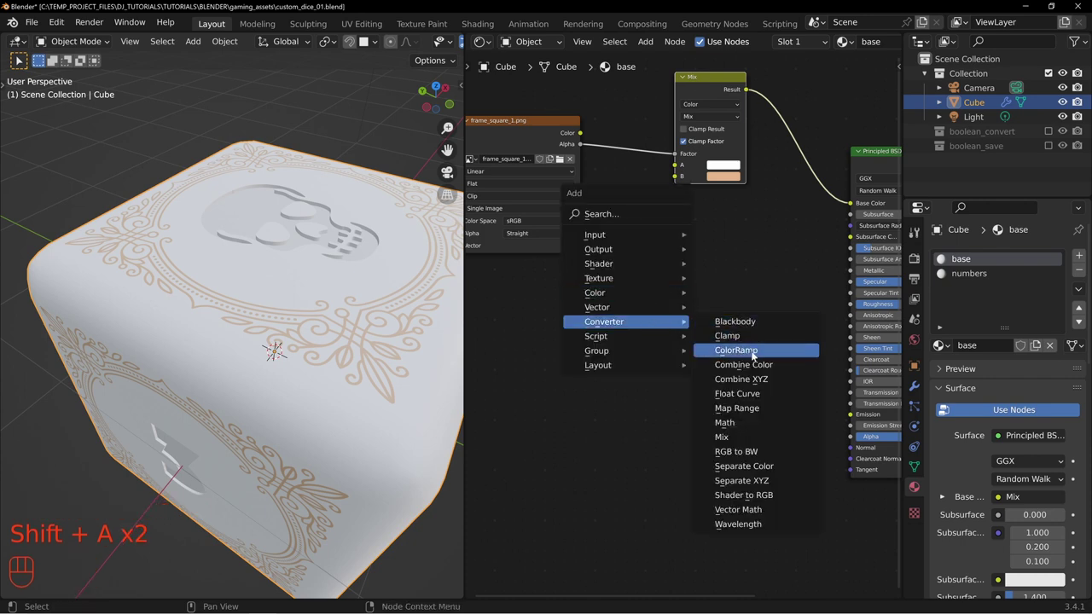
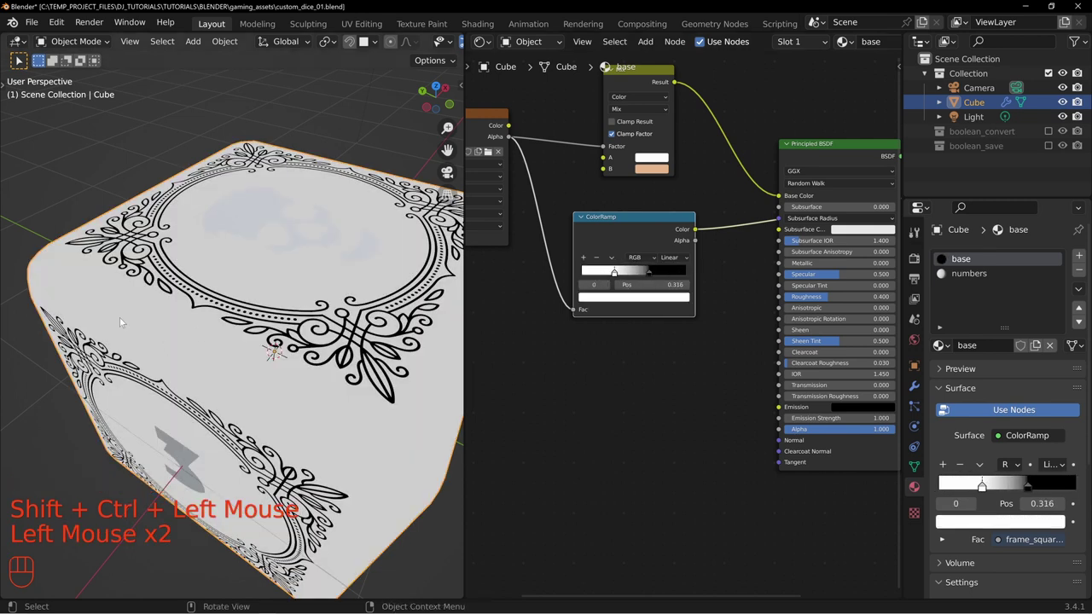
drag(614, 274, 581, 275)
drag(652, 273, 708, 280)
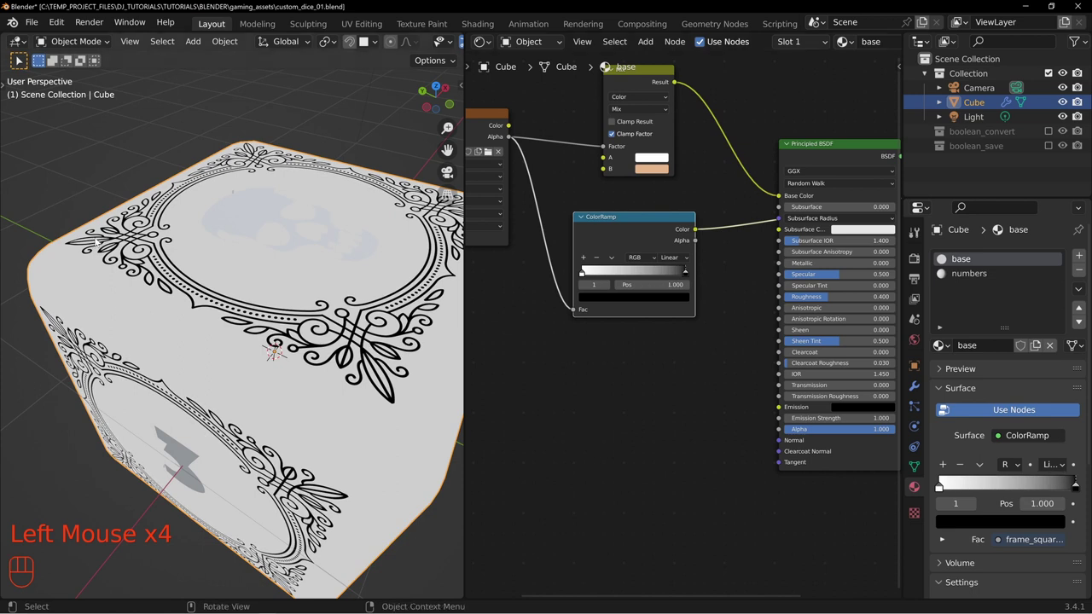
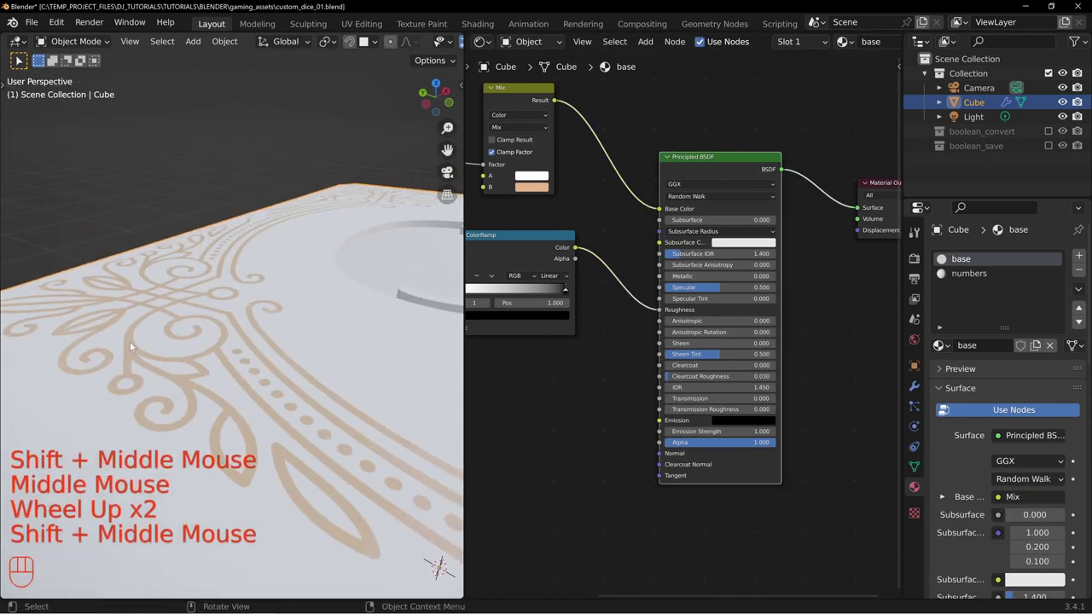
scroll(down, 3)
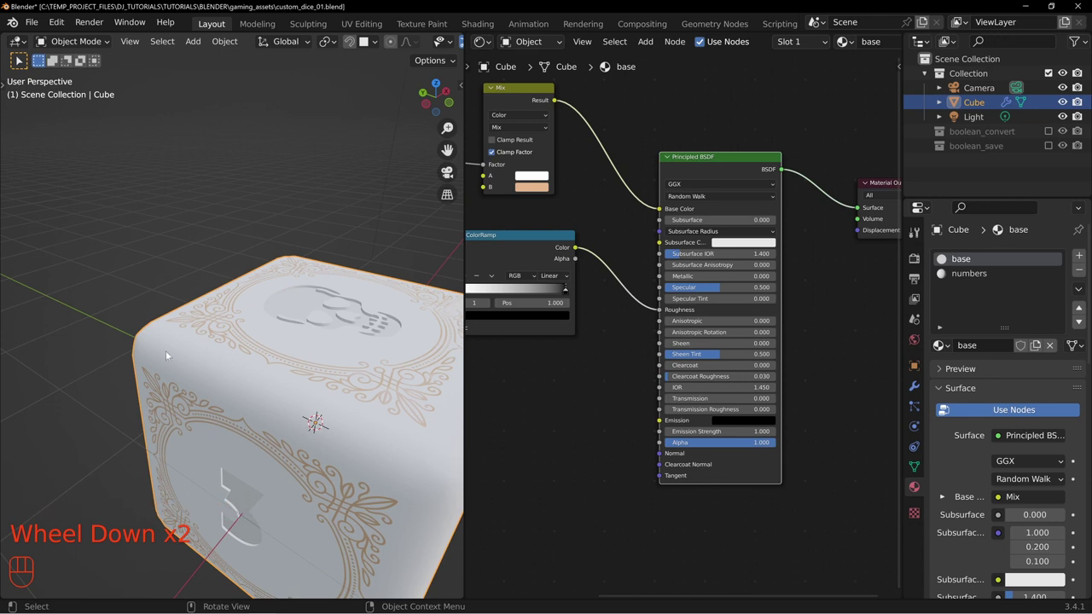
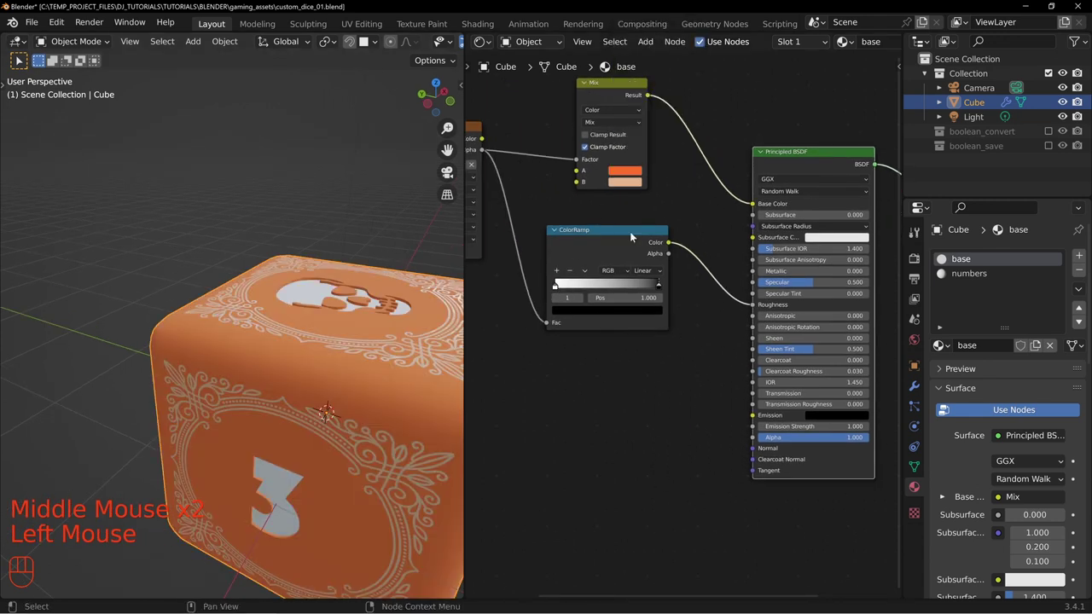
Step: Orbit the view around the orange die
scroll(up, 3)
middle_click(212, 338)
middle_click(158, 249)
middle_click(234, 352)
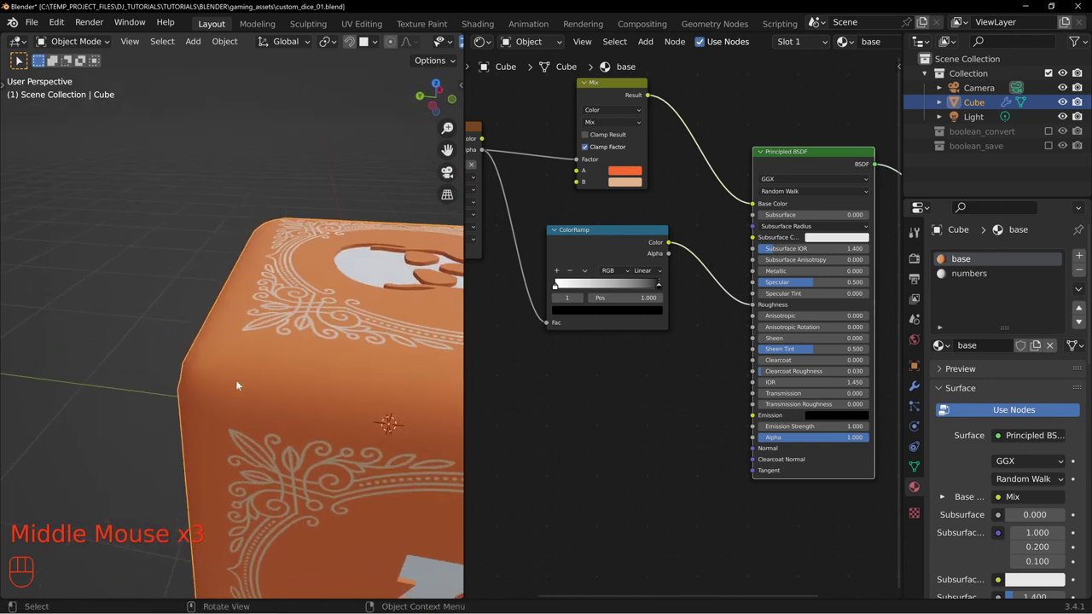
Step: Select the ColorRamp's colour stops and adjust their colours for a sharper mask
click(567, 286)
drag(574, 315, 575, 313)
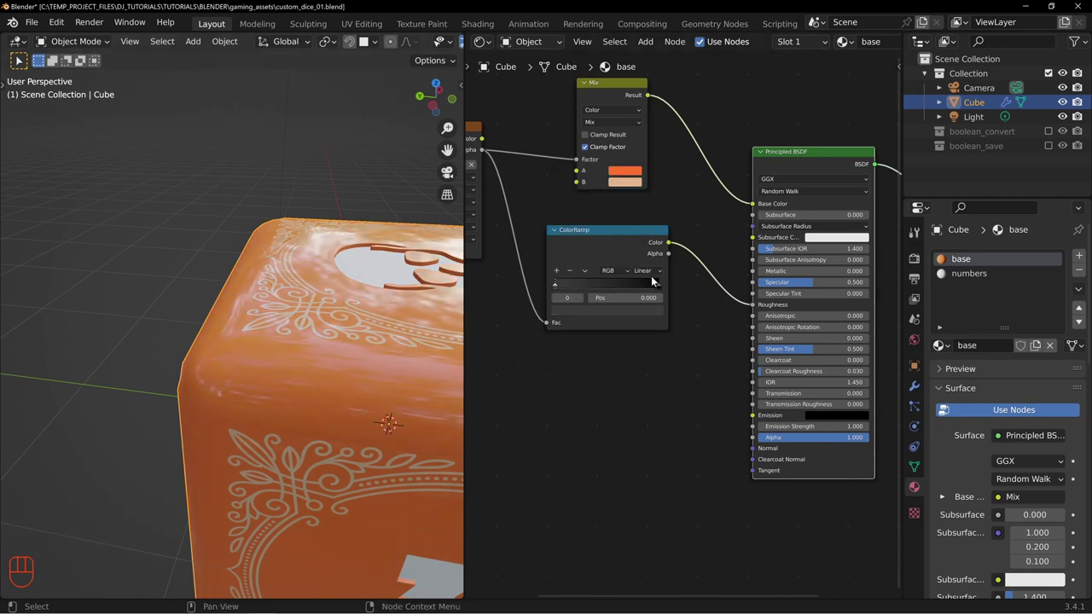
click(653, 287)
click(629, 314)
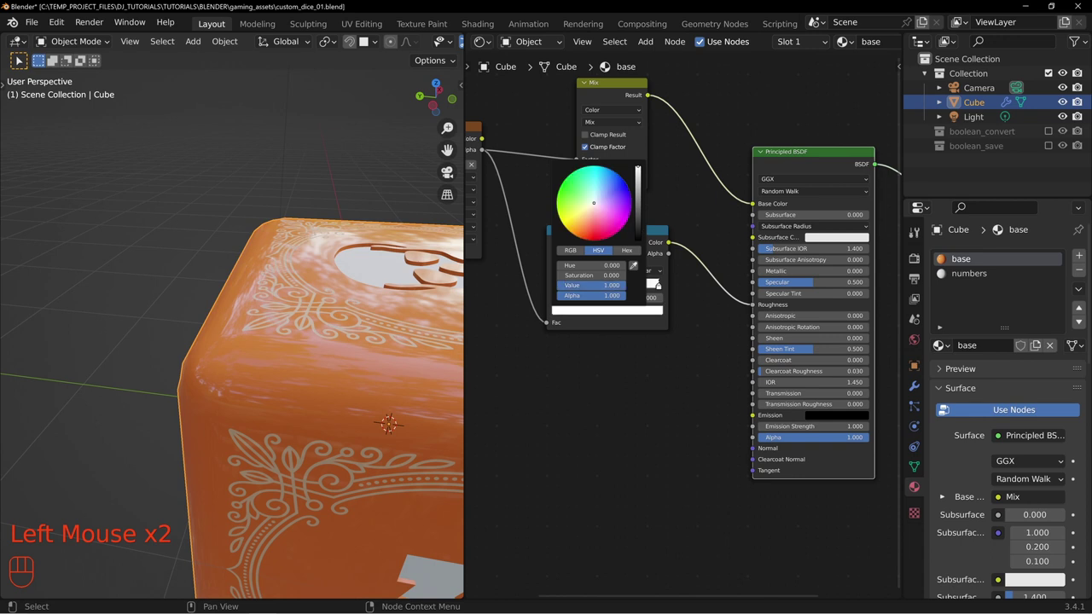
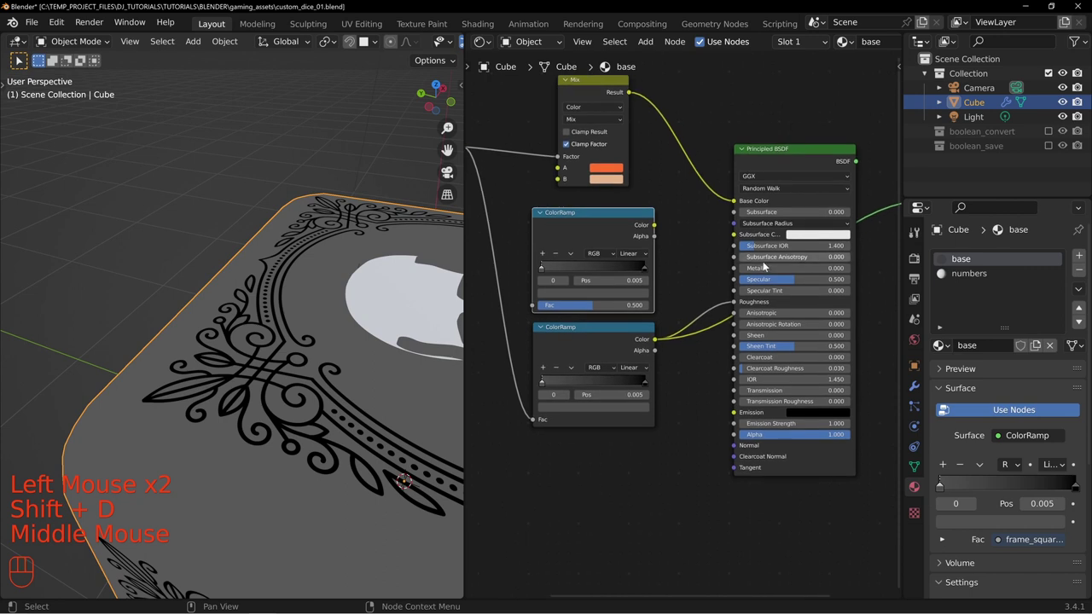
Step: Wire a ColorRamp output into the Principled BSDF and show the render settings
drag(738, 274, 712, 260)
middle_click(682, 239)
drag(524, 148, 594, 309)
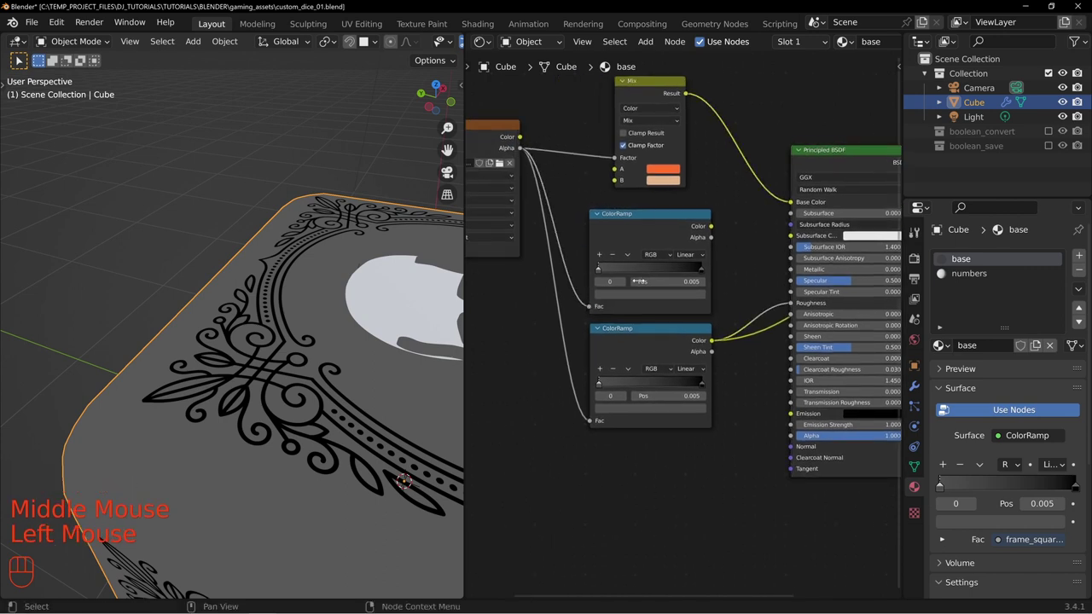
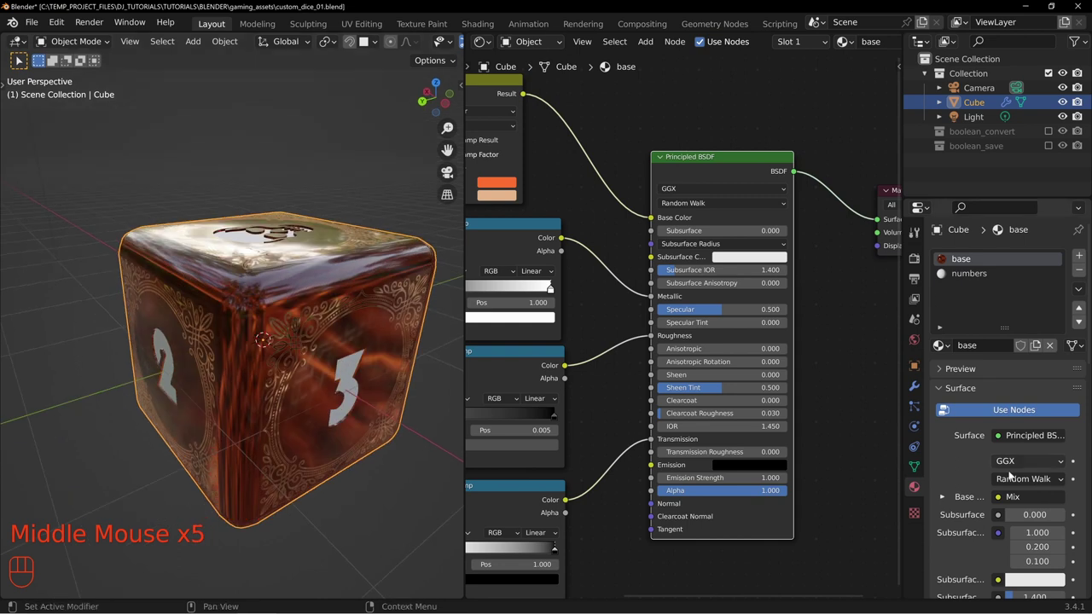
click(918, 266)
Step: Switch the render engine to Cycles, show the viewport as a live render, and save the file
drag(1050, 256, 1009, 308)
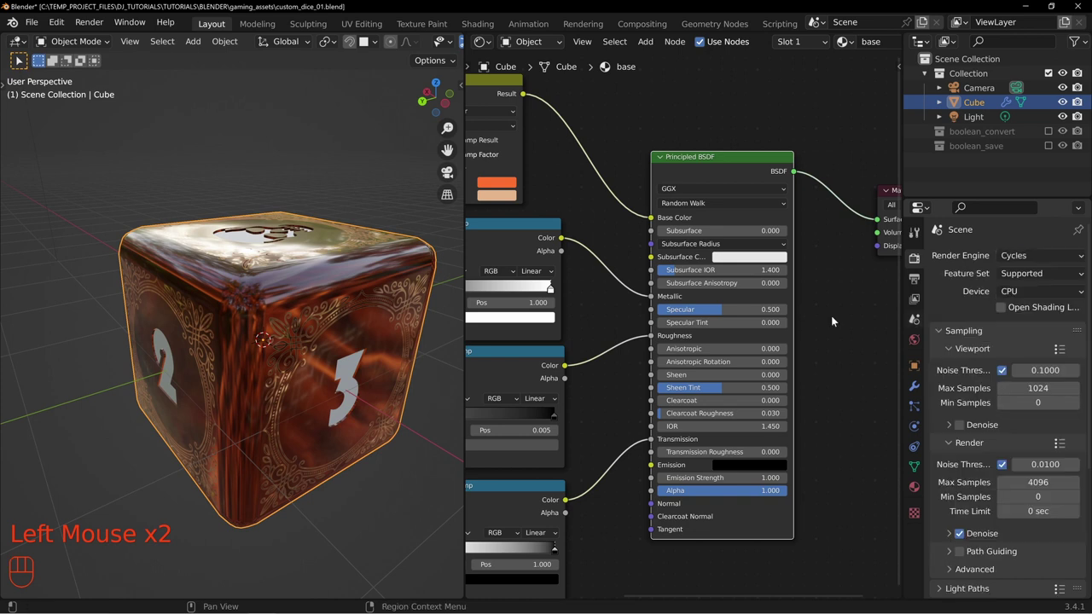
middle_click(307, 183)
key(z)
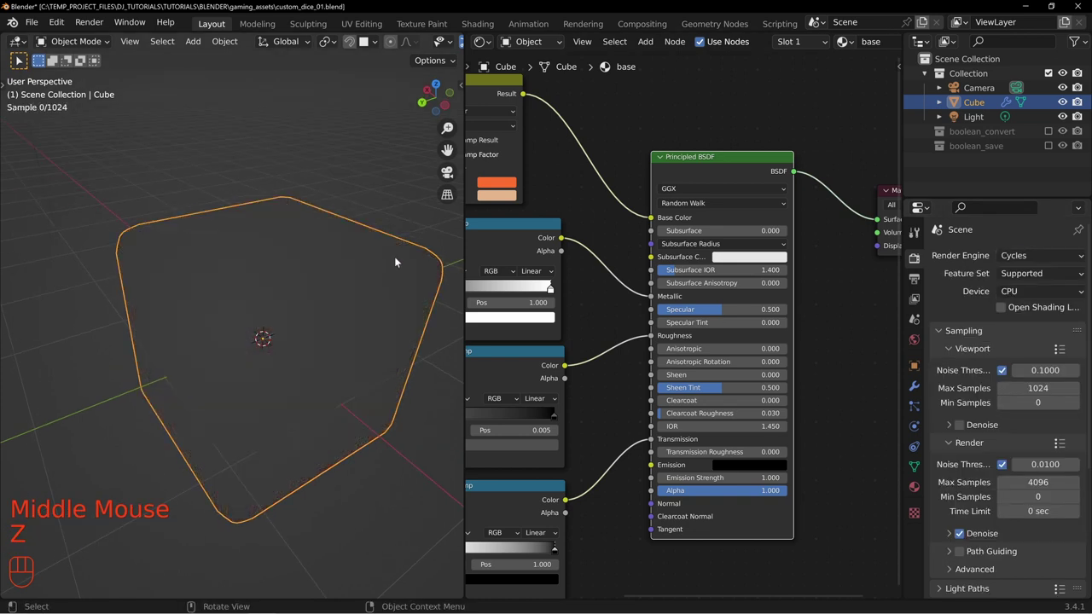
key(ctrl+s)
Step: Set the Cycles render device to GPU Compute in Render Properties
middle_click(347, 282)
scroll(down, 3)
scroll(down, 3)
click(357, 43)
scroll(down, 3)
scroll(down, 3)
drag(437, 45, 358, 364)
click(360, 364)
scroll(up, 3)
middle_click(274, 301)
drag(276, 324, 286, 308)
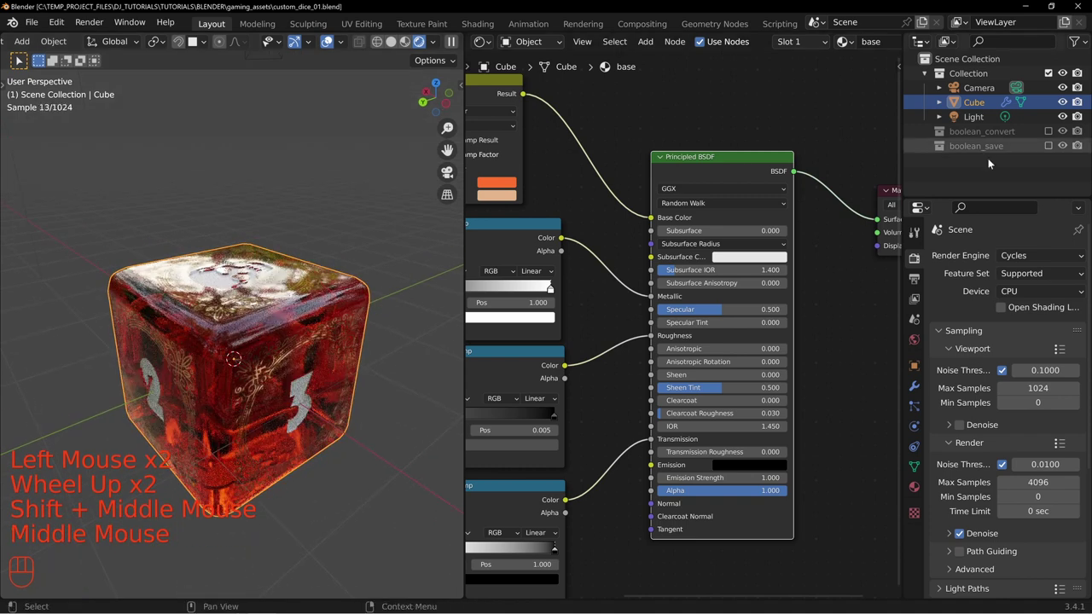
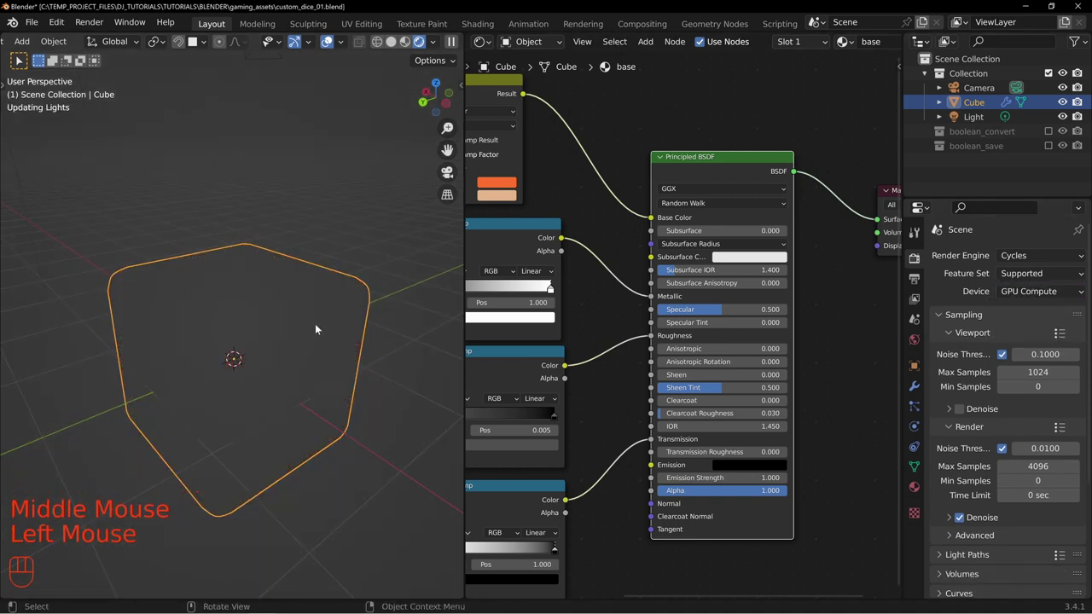
middle_click(290, 366)
scroll(up, 3)
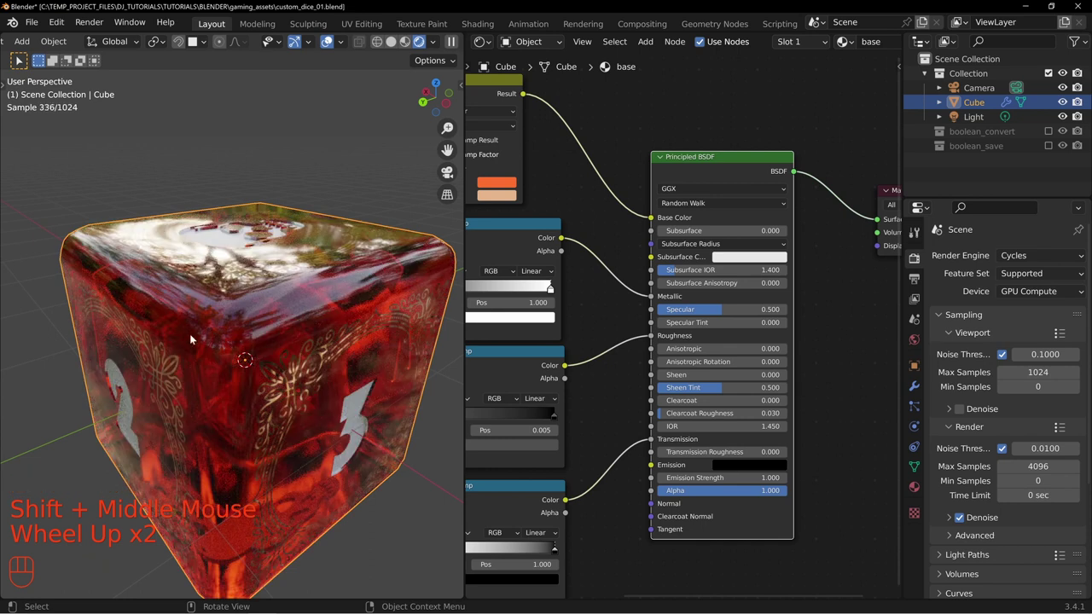
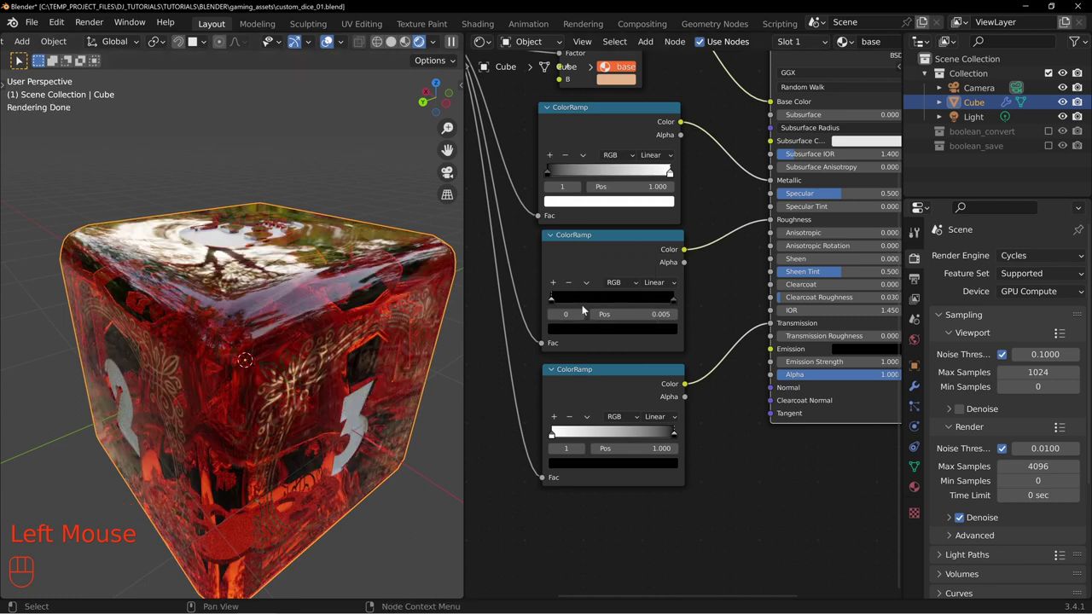
Step: Swap the second ColorRamp's stop colours so it fades black to white
drag(590, 331, 596, 330)
click(611, 330)
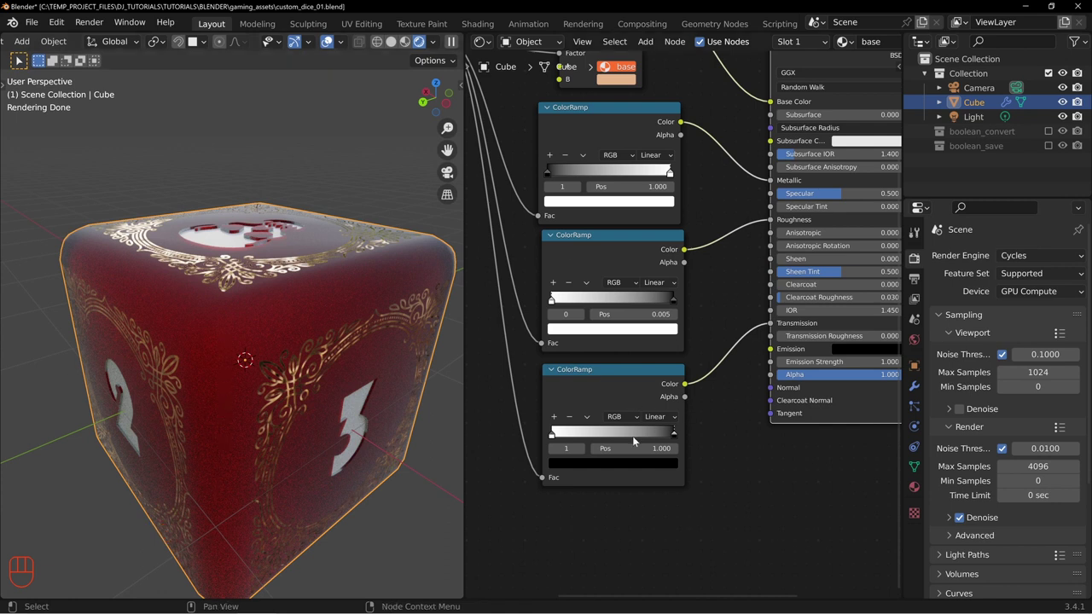
middle_click(759, 366)
Step: Pan the node editor to bring the Principled BSDF inputs into view
drag(570, 423, 640, 422)
drag(655, 422, 585, 428)
drag(578, 423, 650, 420)
drag(604, 424, 539, 424)
drag(648, 427, 679, 420)
click(619, 376)
middle_click(667, 273)
middle_click(727, 296)
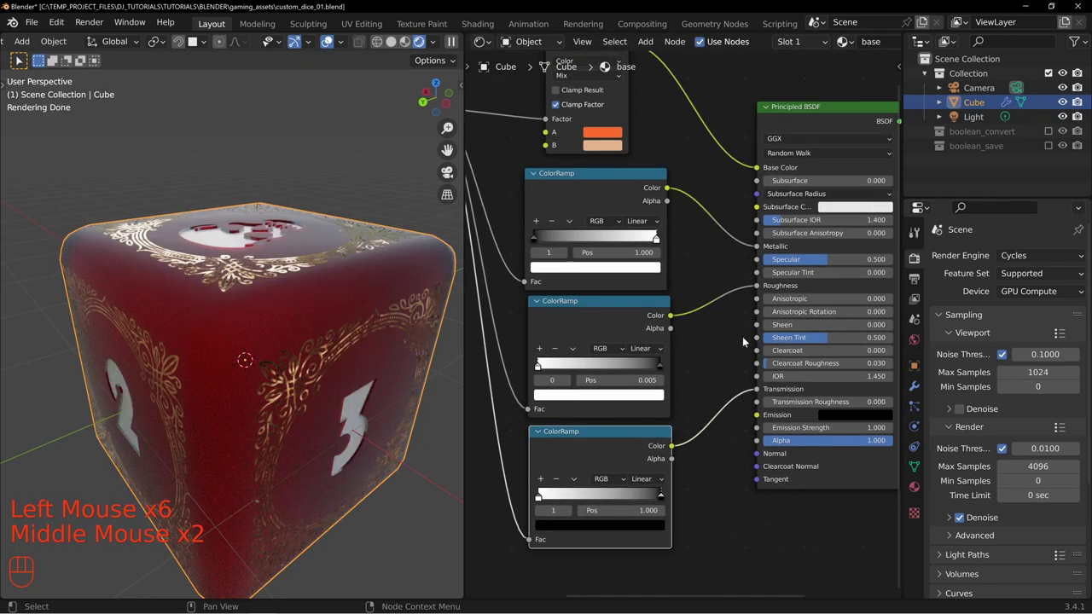
Step: Shift the node layout into view around the Bump and Principled BSDF nodes
middle_click(721, 332)
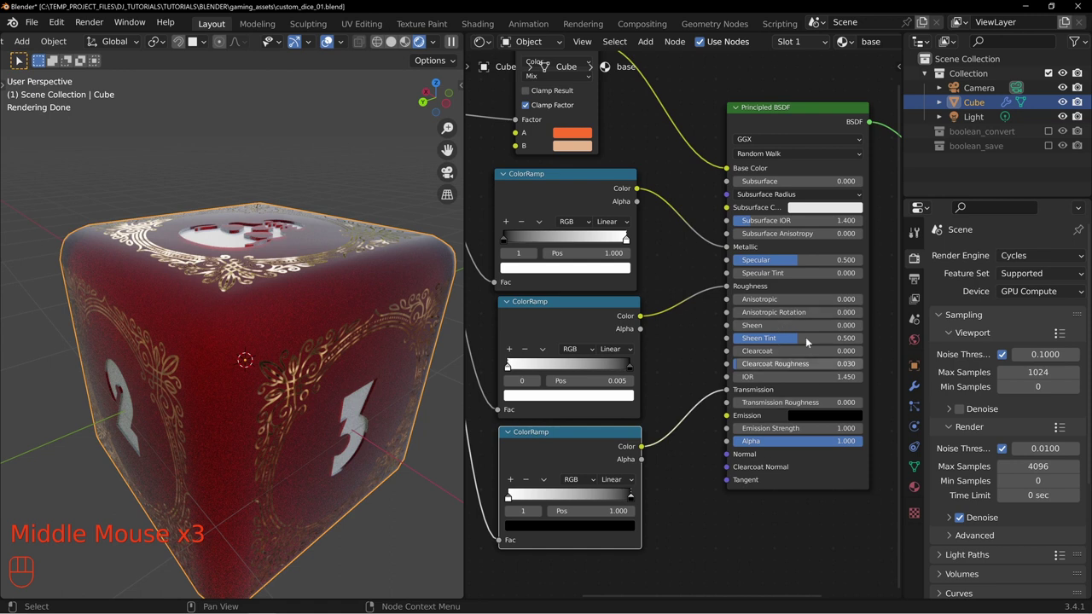
middle_click(681, 293)
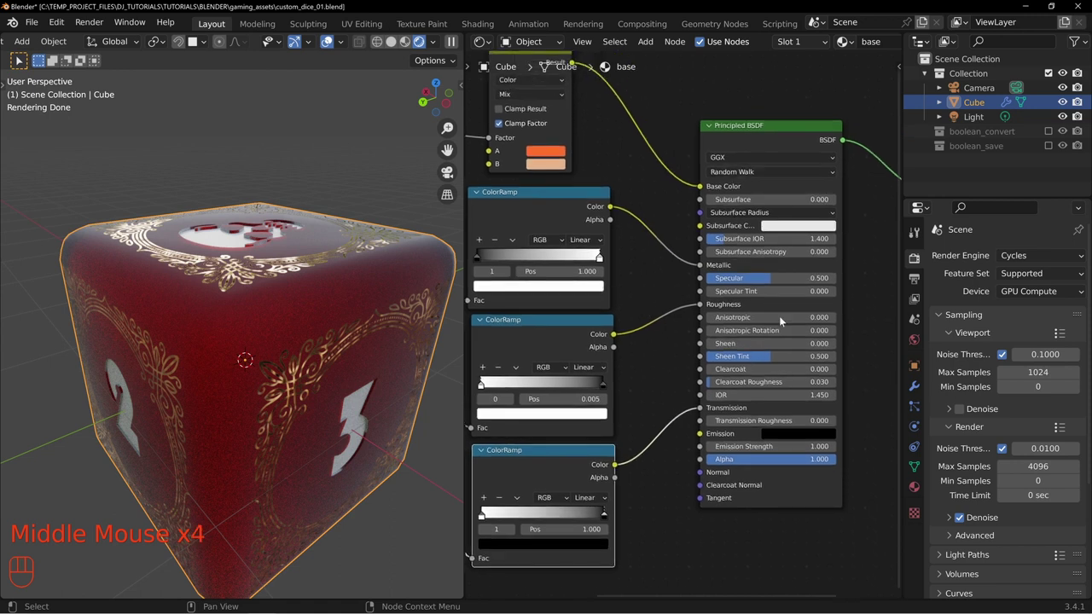
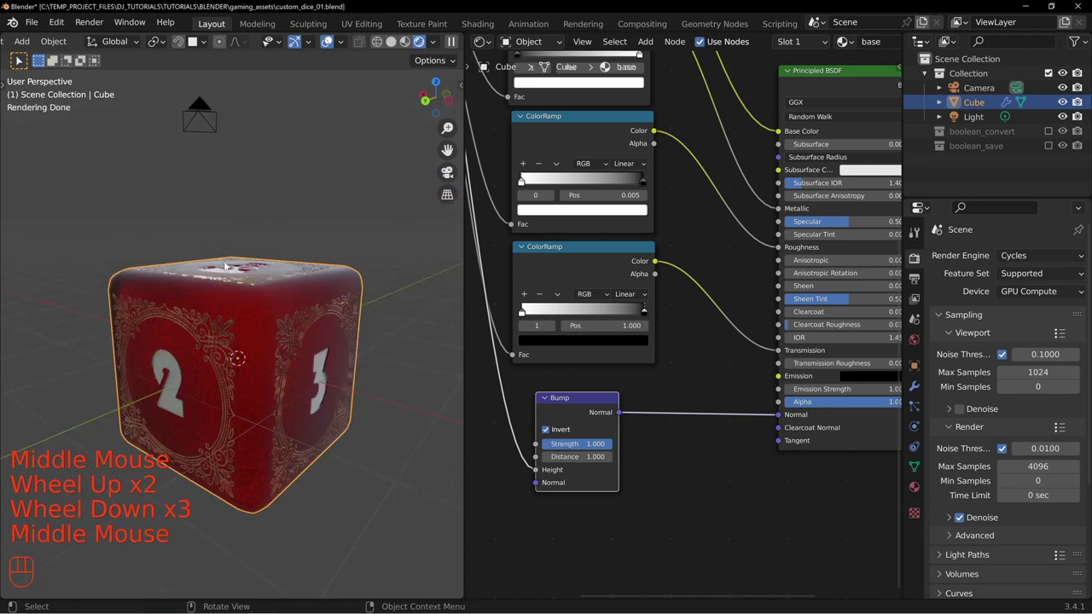
Step: Preview the Bump node's output on the die in the viewport
click(579, 404)
scroll(up, 3)
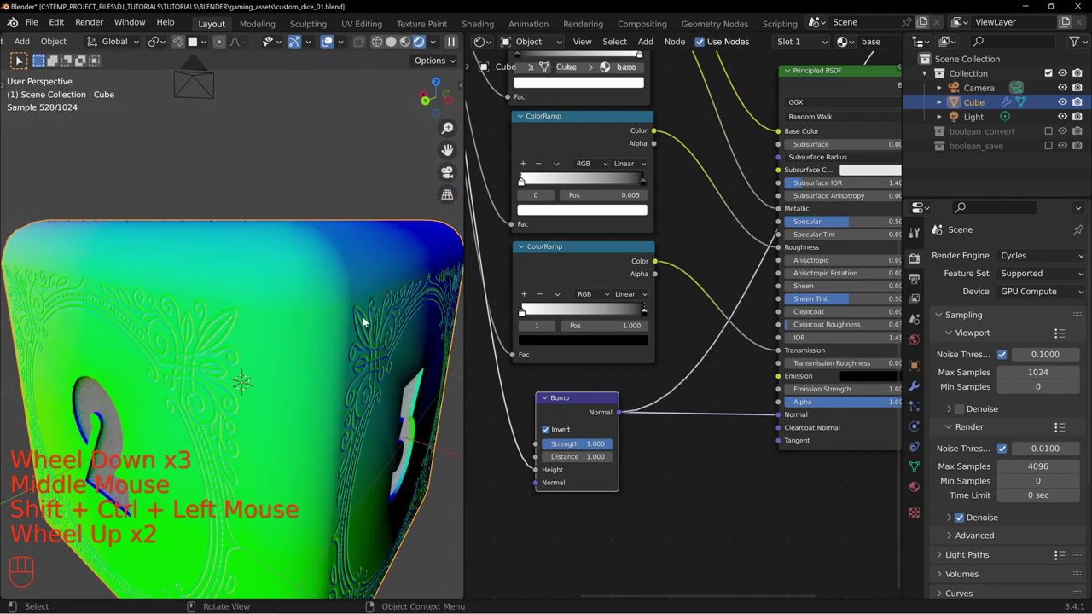
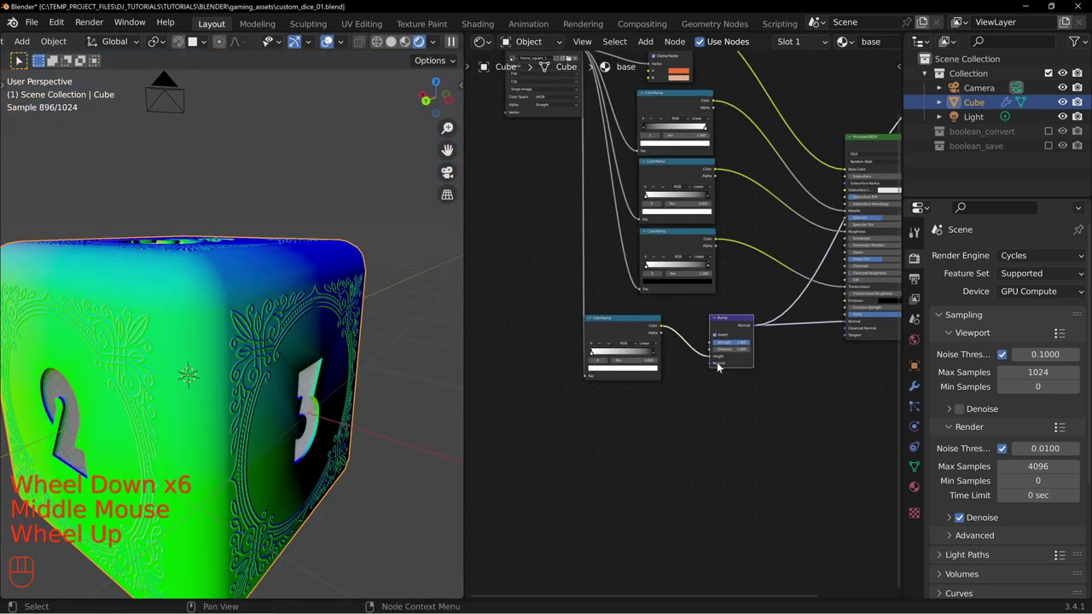
scroll(up, 3)
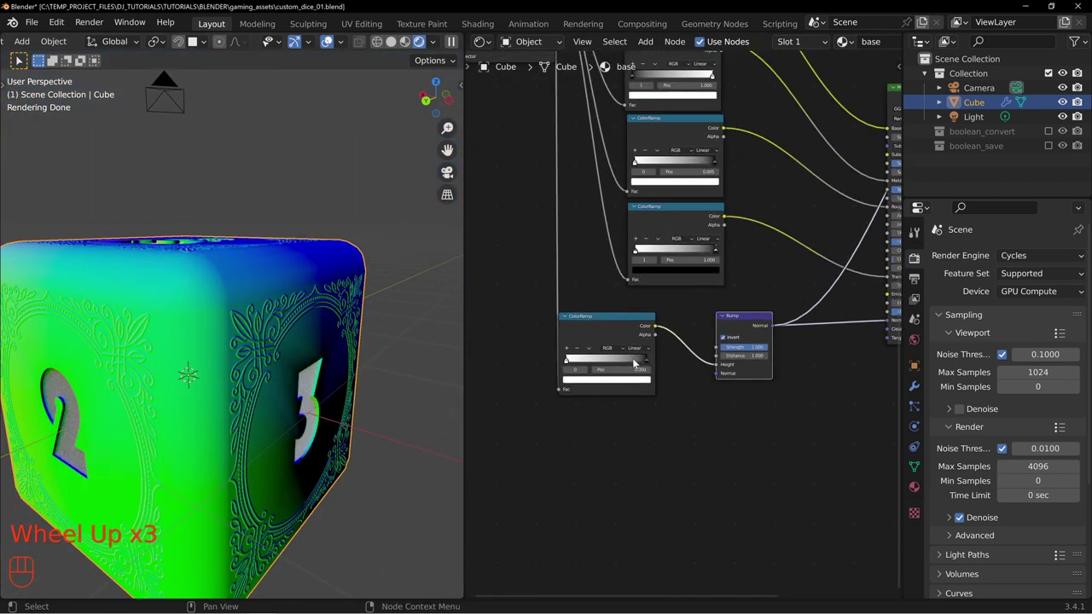
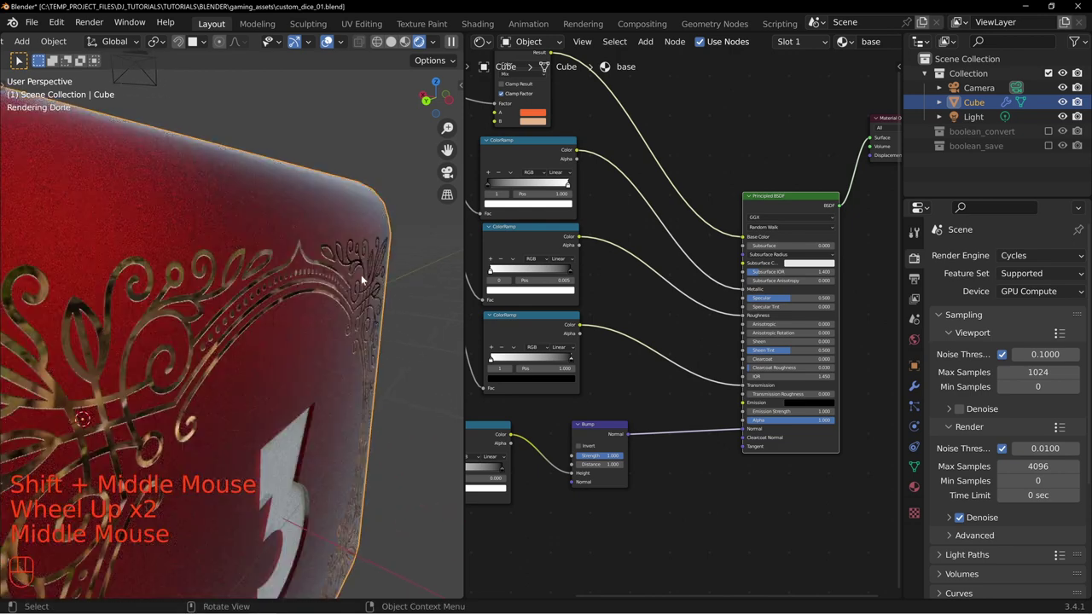
scroll(down, 3)
middle_click(195, 337)
Step: Orbit the die to inspect the engraved ornament on its top face
drag(188, 294, 224, 326)
middle_click(191, 321)
middle_click(257, 383)
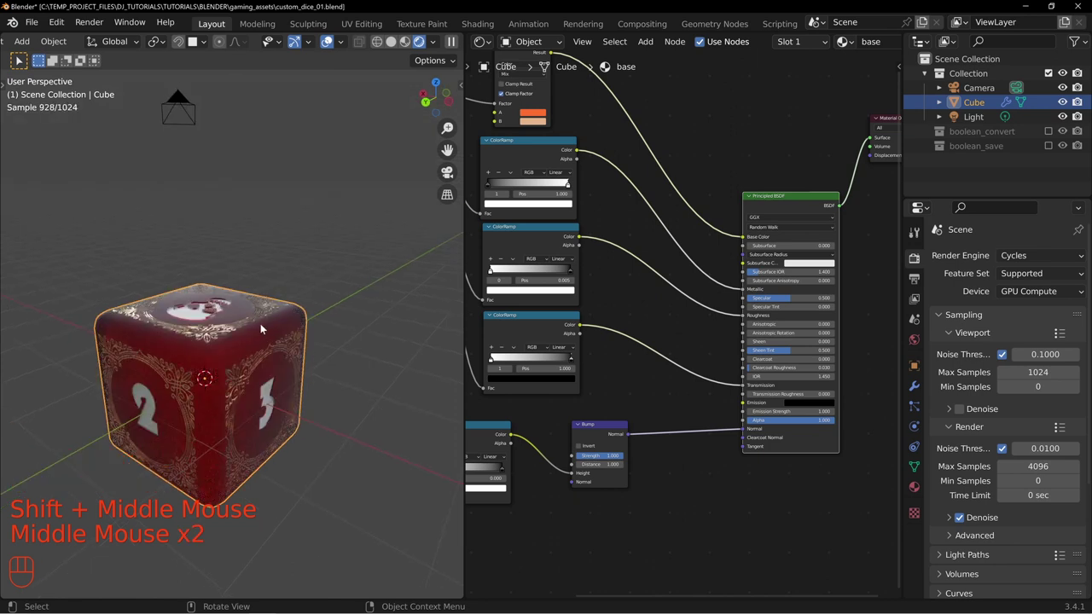
middle_click(307, 311)
scroll(up, 3)
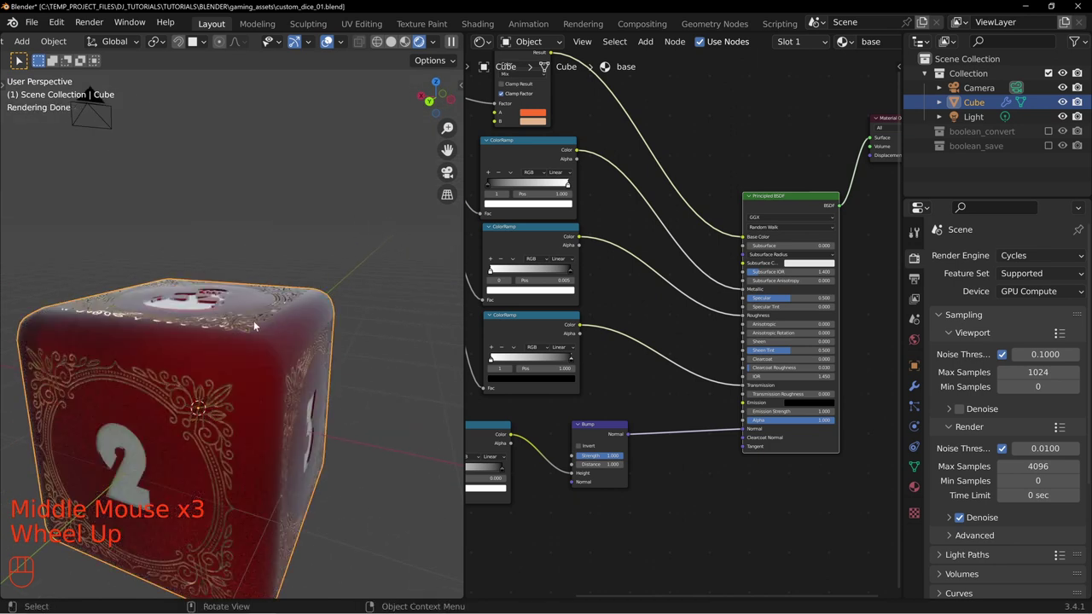
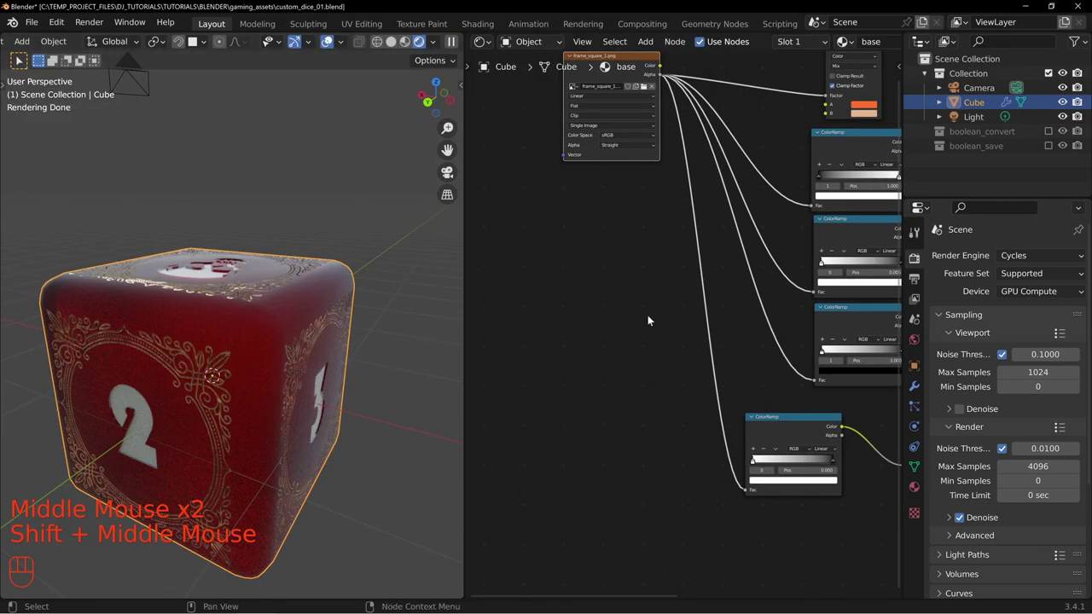
Step: Add a Voronoi Texture node beside the frame image texture via Shift+A
middle_click(626, 280)
middle_click(597, 270)
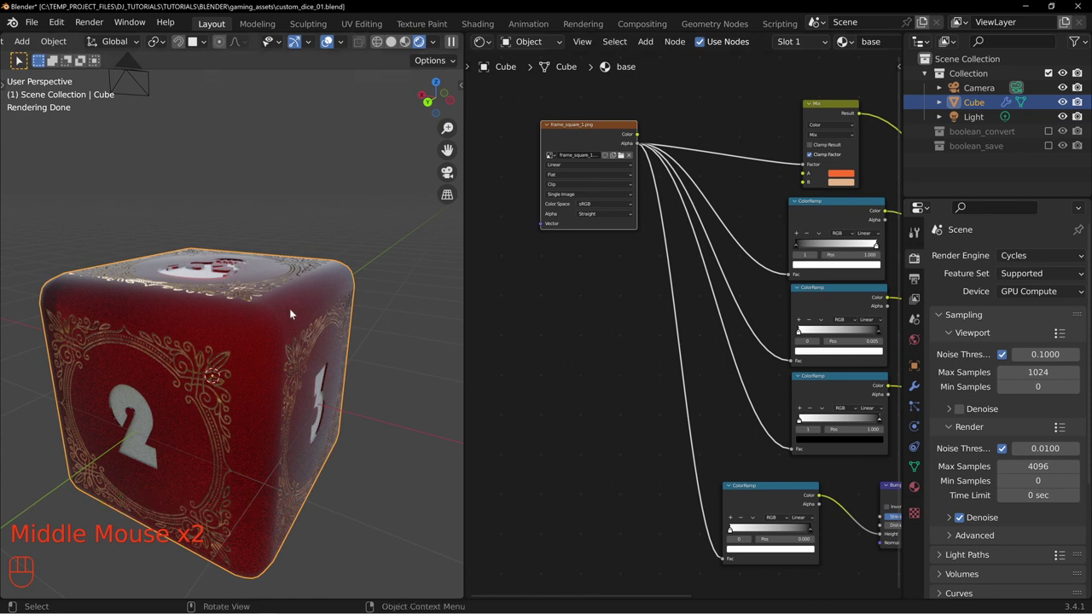
drag(269, 297, 249, 321)
drag(323, 376, 169, 349)
key(shift+a)
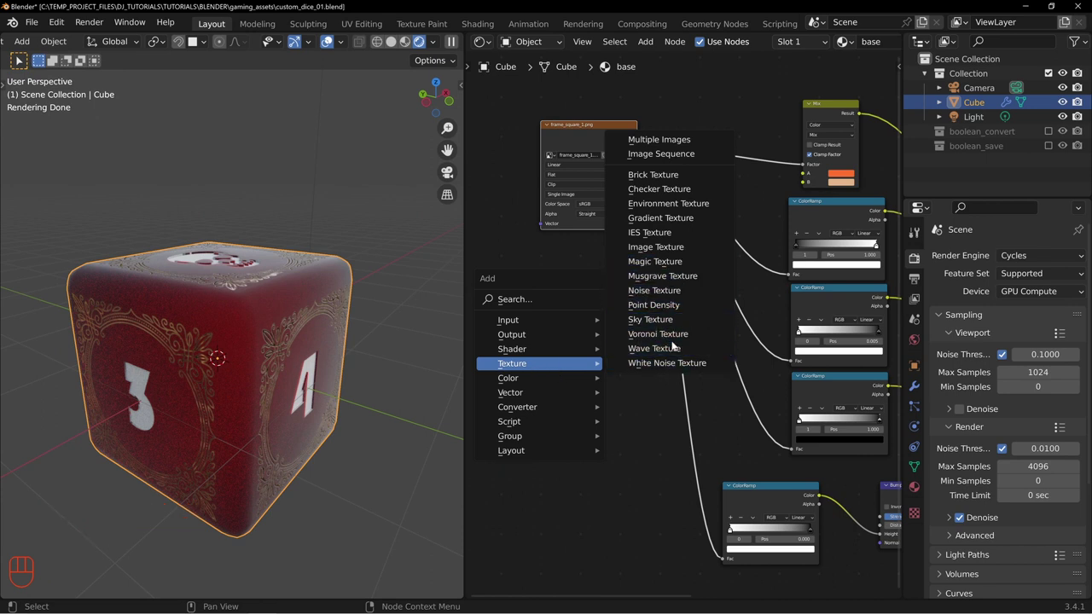
middle_click(624, 391)
click(599, 315)
Step: Preview the Voronoi distance pattern on the die
scroll(up, 3)
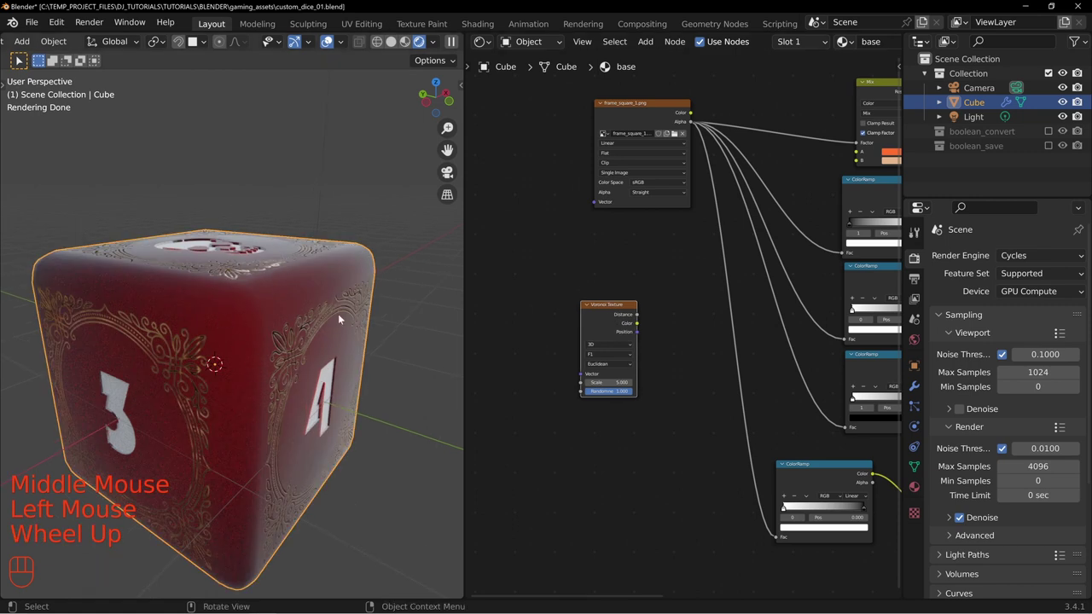
middle_click(588, 387)
scroll(up, 3)
click(592, 321)
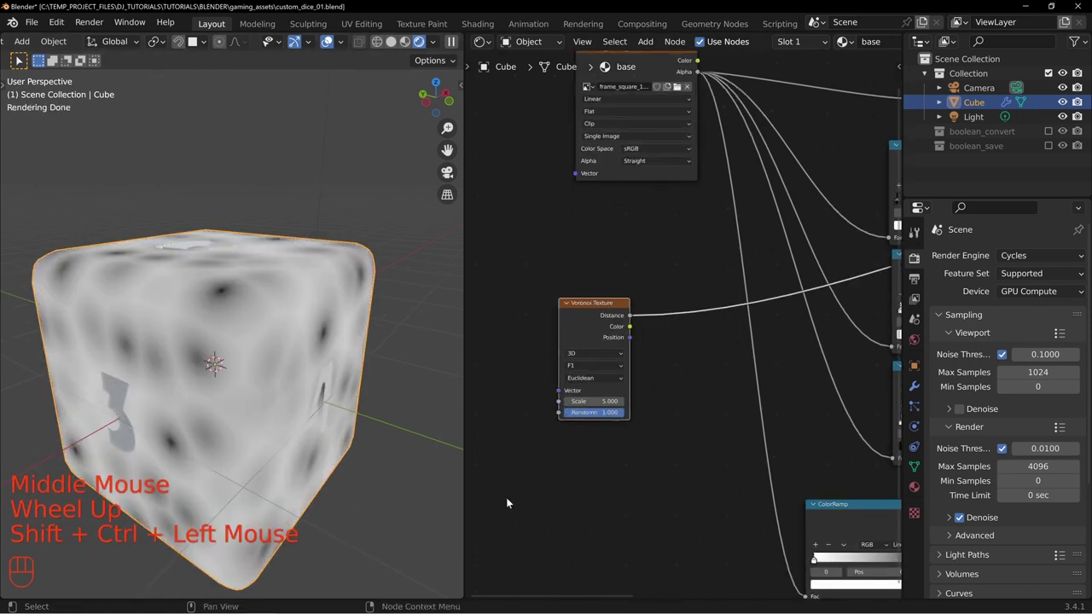
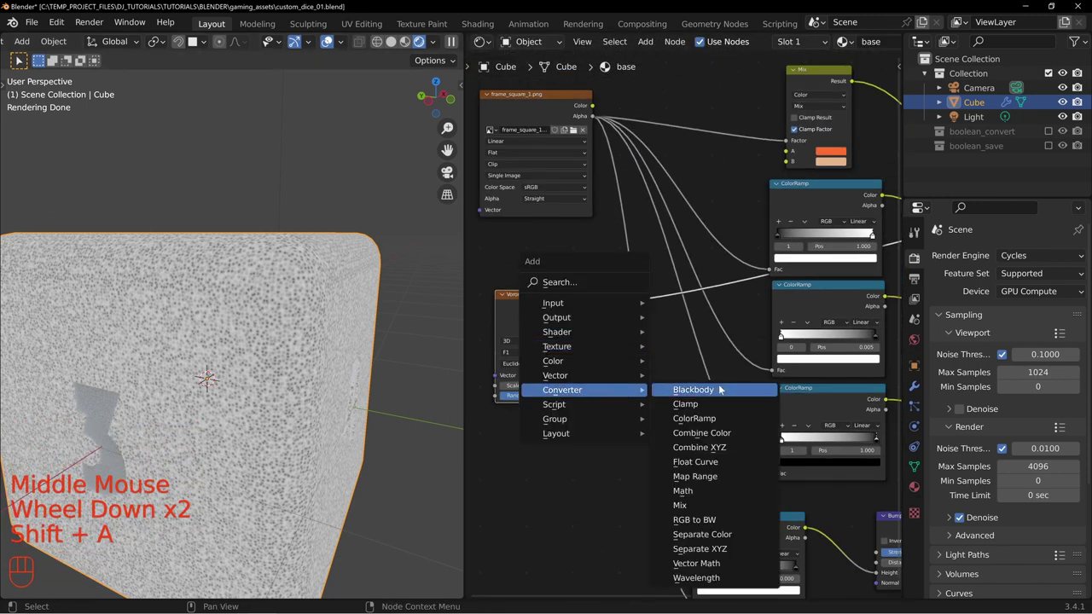
Step: Add a ColorRamp fed by the Voronoi distance and send its result onward
click(546, 304)
middle_click(525, 394)
click(612, 221)
drag(561, 231, 637, 425)
drag(706, 355, 662, 271)
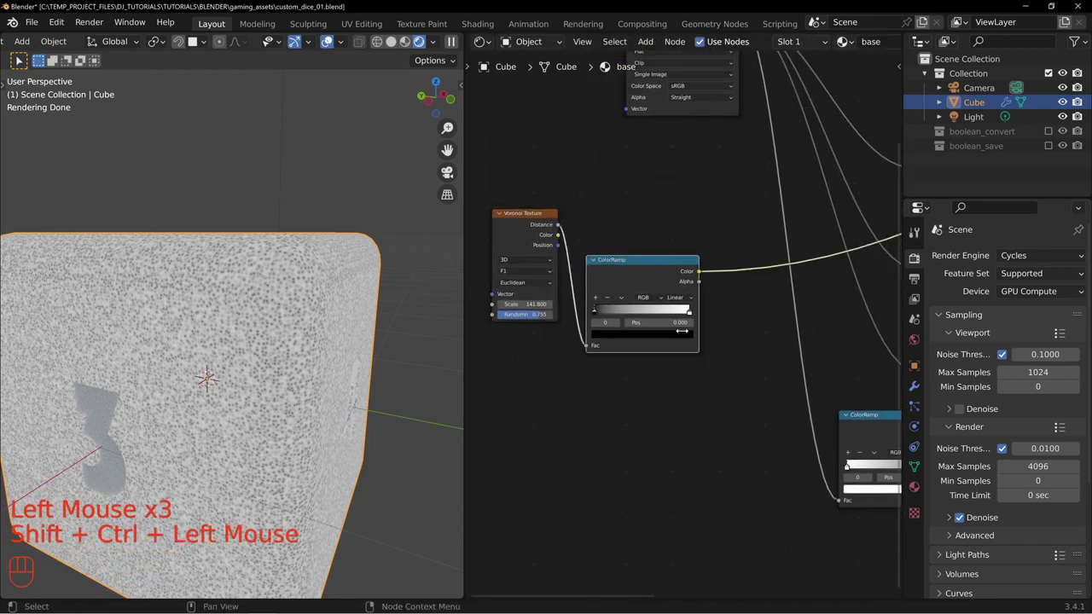
Step: Slide the ramp's black stop to about 0.21 so the flecks become sparse specks
drag(599, 311, 693, 314)
drag(676, 317, 632, 319)
drag(608, 316, 625, 316)
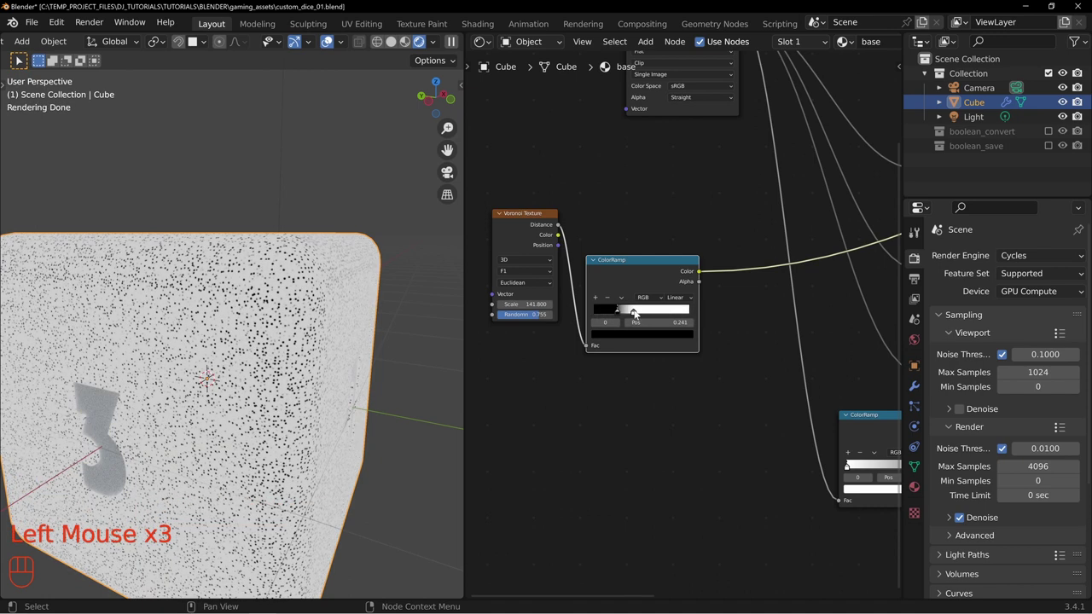
click(639, 314)
click(621, 317)
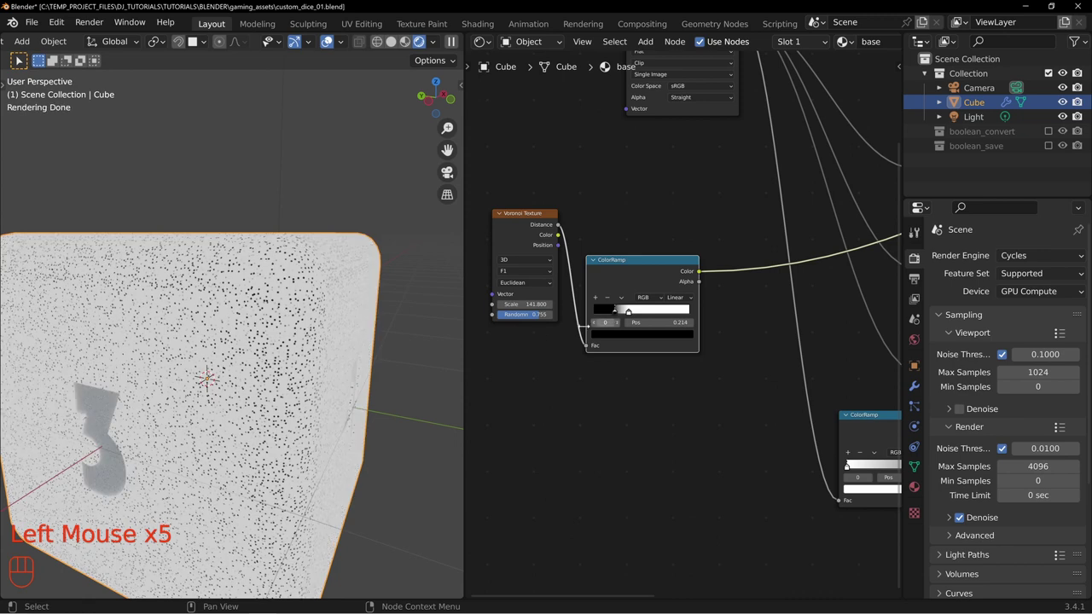
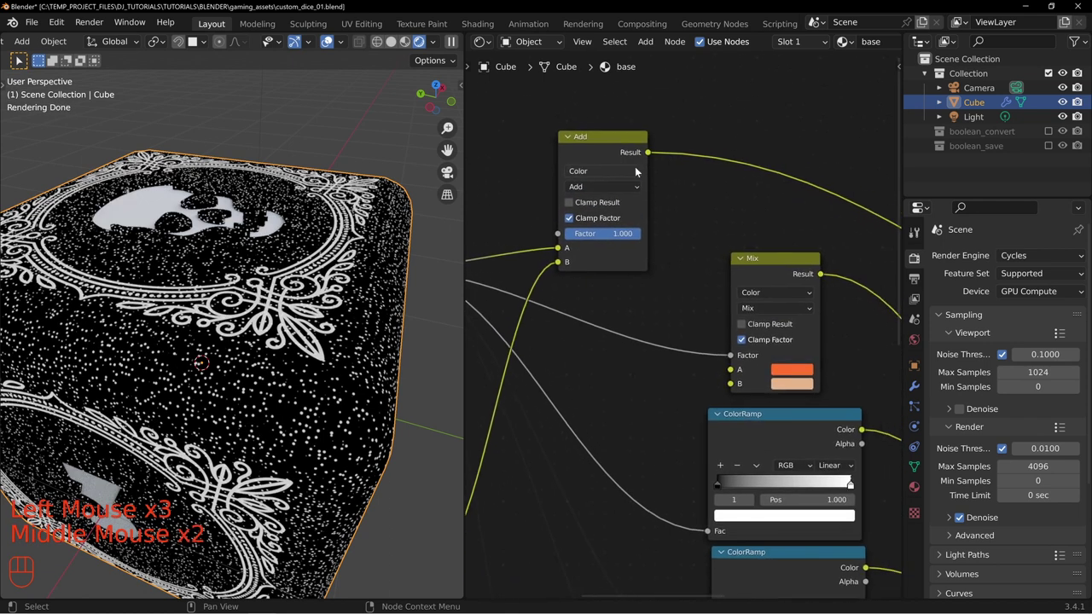
Step: Route the Add node's combined mask into the ramps feeding the Principled BSDF
drag(617, 152, 636, 160)
middle_click(699, 226)
middle_click(732, 210)
drag(635, 148, 709, 340)
middle_click(669, 358)
scroll(down, 3)
middle_click(805, 312)
middle_click(730, 264)
click(812, 282)
Step: Link the combined mask into the colour Mix node and its factor, previewing pale flecks on the die
middle_click(321, 313)
scroll(down, 3)
middle_click(321, 313)
click(699, 166)
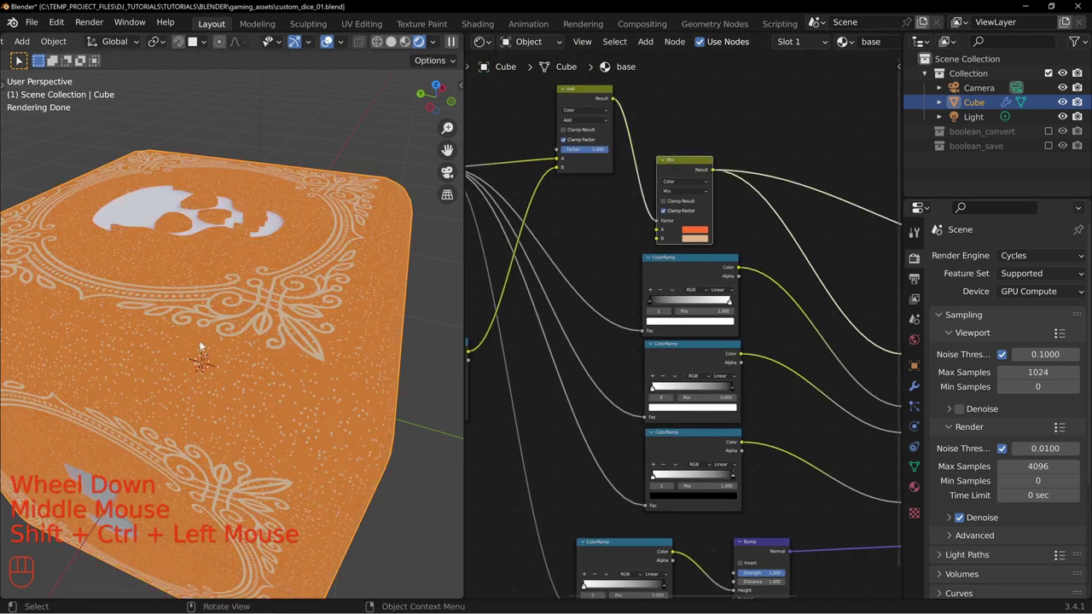
middle_click(563, 249)
click(625, 115)
drag(648, 140, 685, 343)
drag(648, 141, 686, 432)
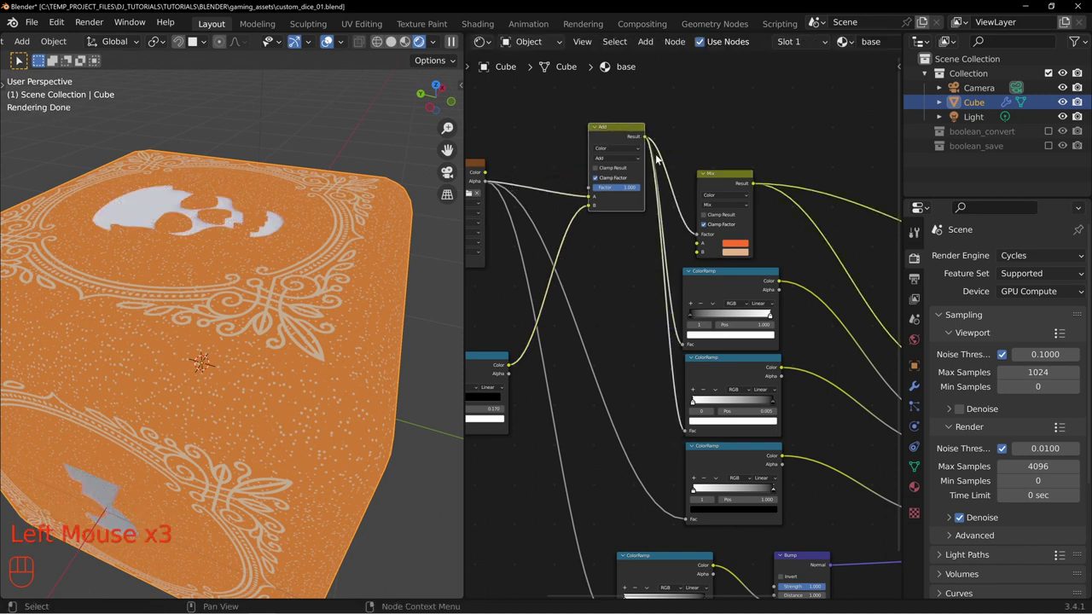
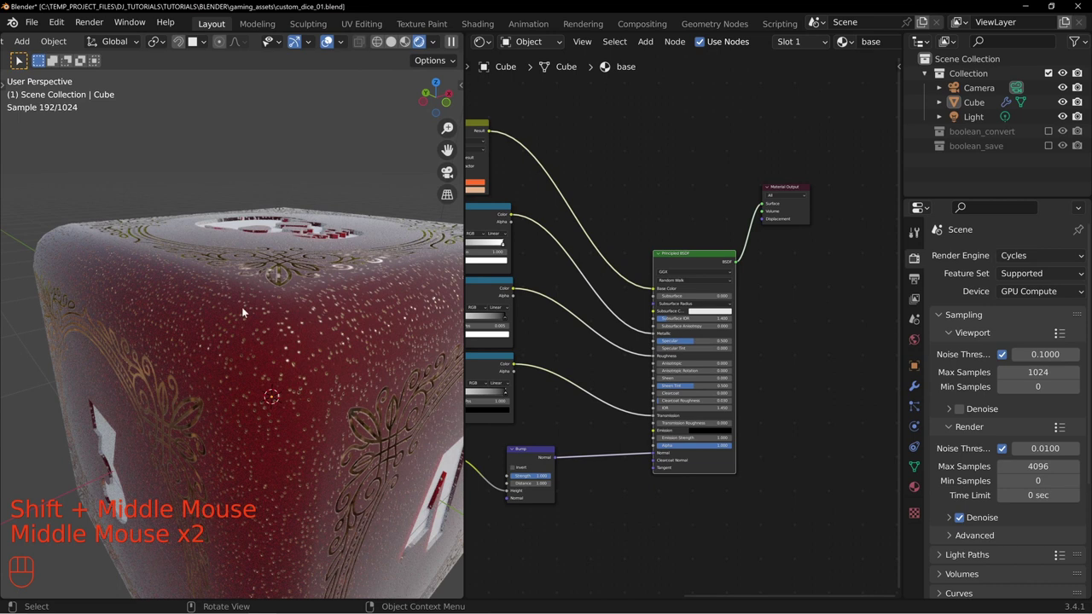
Step: Pan the node editor to bring the lower nodes into view
middle_click(326, 358)
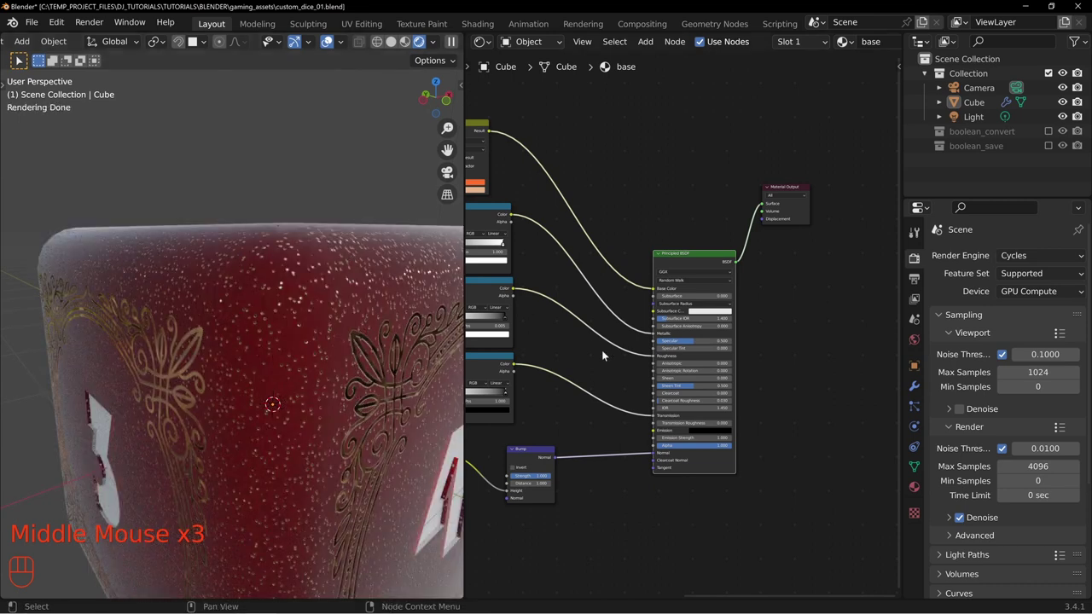
middle_click(519, 389)
middle_click(560, 334)
scroll(up, 3)
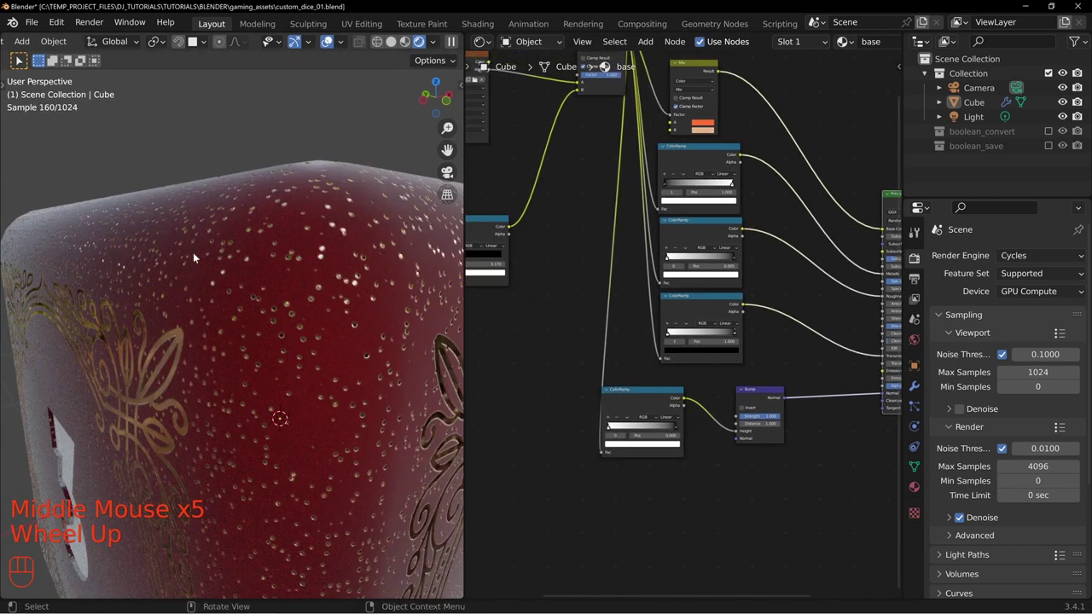
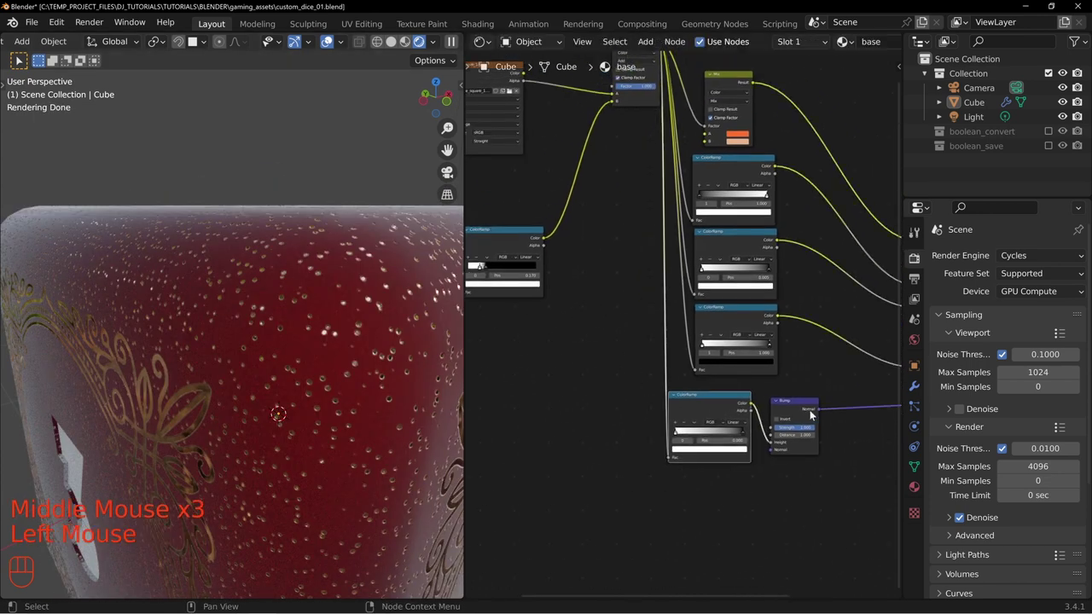
middle_click(568, 119)
scroll(down, 3)
drag(541, 111, 680, 458)
Step: Orbit the die to inspect the top face, the flecks and the skull ornament
middle_click(246, 318)
scroll(down, 3)
middle_click(208, 314)
middle_click(215, 310)
drag(184, 334, 223, 327)
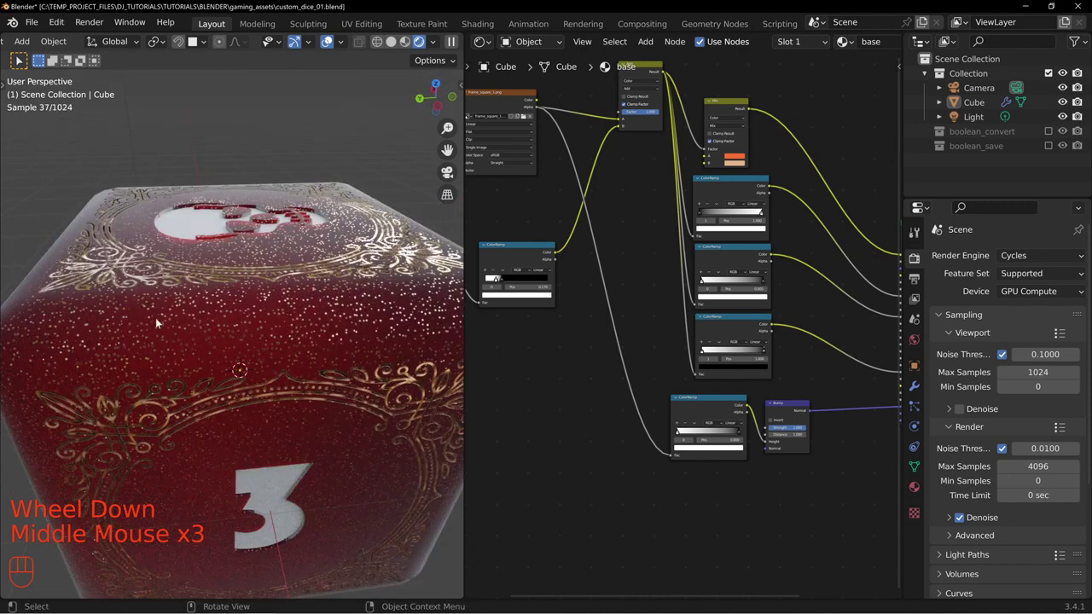
drag(231, 309, 275, 302)
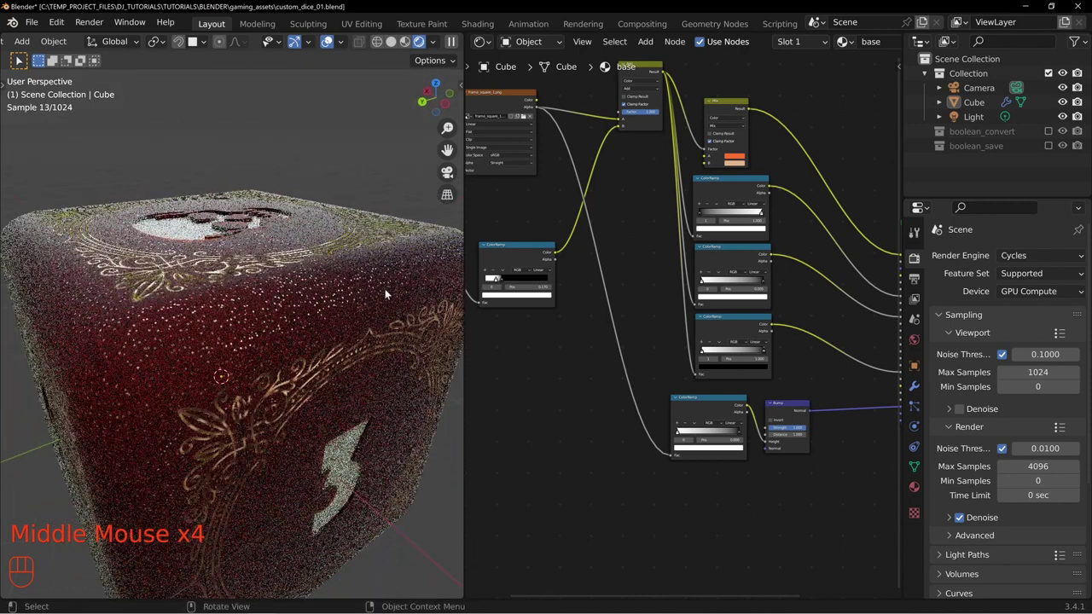
drag(307, 279, 317, 313)
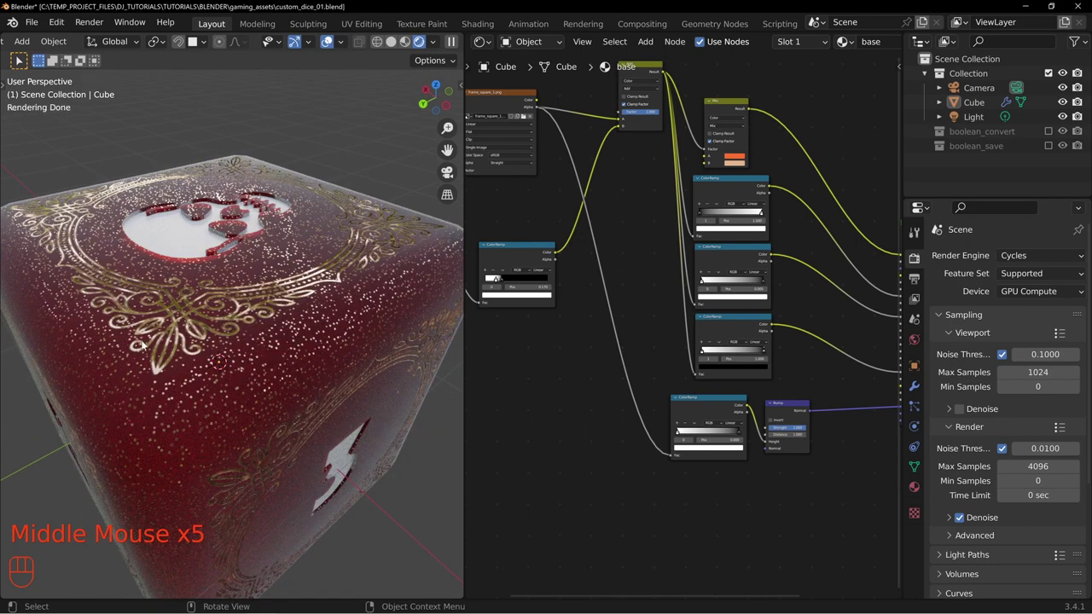
drag(289, 313, 295, 334)
scroll(down, 3)
Step: View the whole die, then bring up the Mix node's A swatch for the red body colour
middle_click(256, 337)
middle_click(329, 293)
drag(350, 327, 367, 304)
middle_click(336, 328)
drag(176, 305, 168, 335)
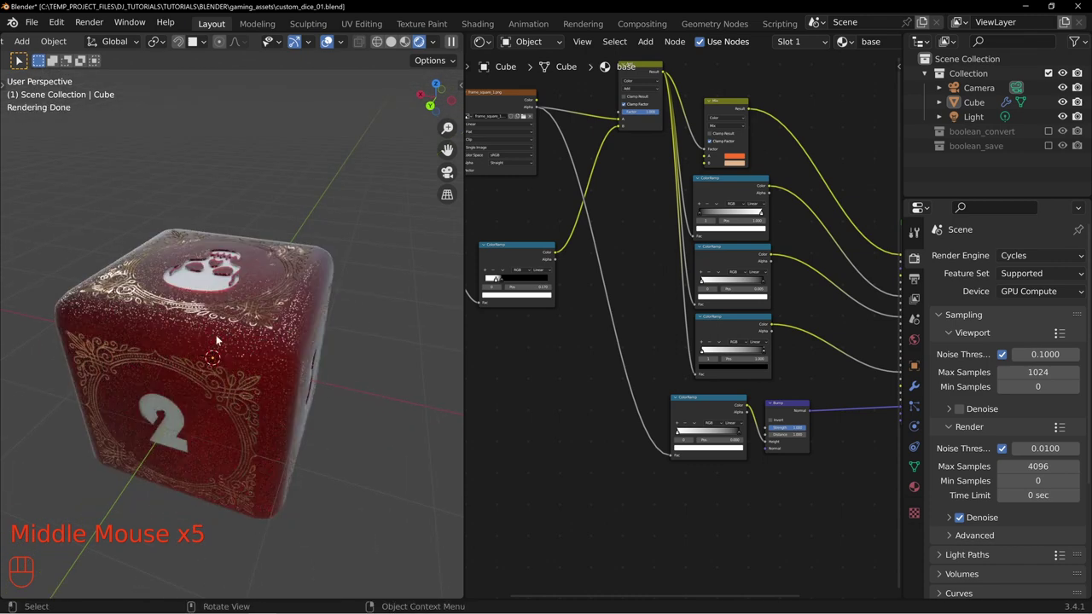
drag(352, 333, 293, 320)
middle_click(225, 273)
middle_click(224, 273)
click(224, 273)
middle_click(227, 331)
scroll(up, 3)
click(566, 168)
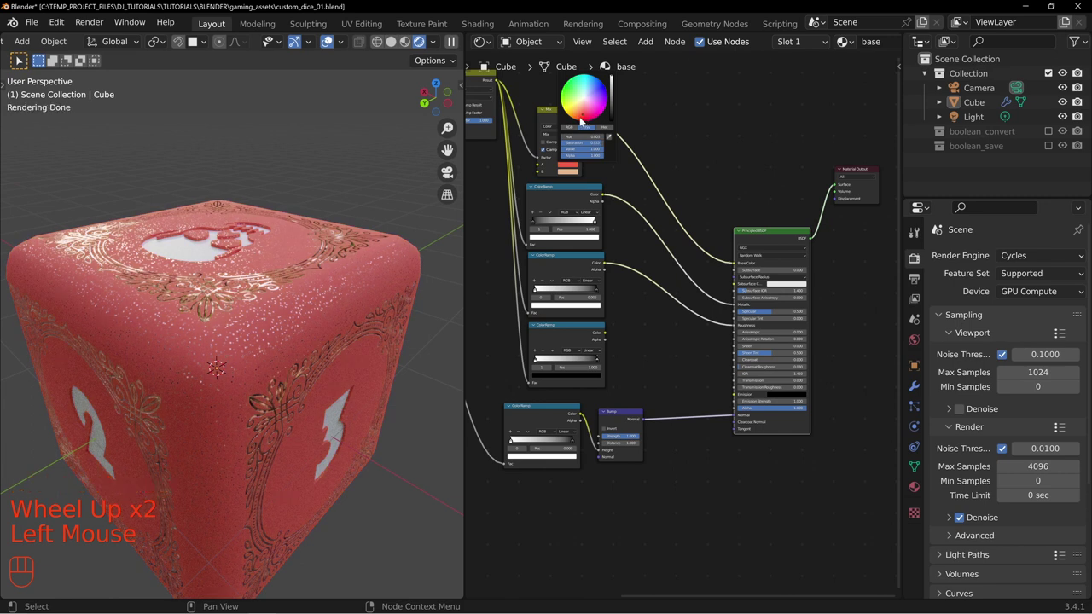
Step: Lighten the die's red body colour to a pinkish red in the colour picker
middle_click(650, 338)
scroll(up, 3)
middle_click(729, 317)
click(583, 294)
drag(186, 227, 361, 330)
key(alt+a)
middle_click(222, 279)
scroll(up, 3)
middle_click(370, 315)
Step: Select the numbers material slot and bring up its Principled BSDF base colour swatch
middle_click(149, 318)
scroll(down, 3)
drag(142, 290, 327, 272)
scroll(up, 3)
middle_click(164, 316)
click(657, 347)
middle_click(678, 304)
scroll(down, 3)
middle_click(695, 372)
click(981, 279)
middle_click(761, 375)
scroll(up, 3)
drag(625, 196, 625, 195)
scroll(up, 3)
click(702, 187)
click(698, 237)
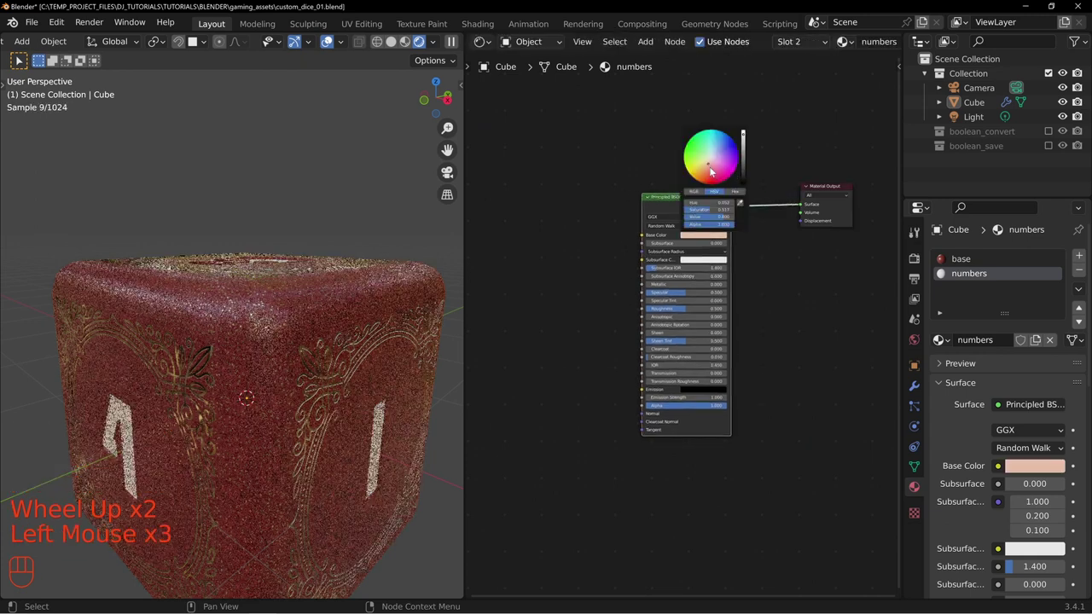
Step: Make the numbers material fully metallic with roughness about 0.2 for a polished look
click(679, 313)
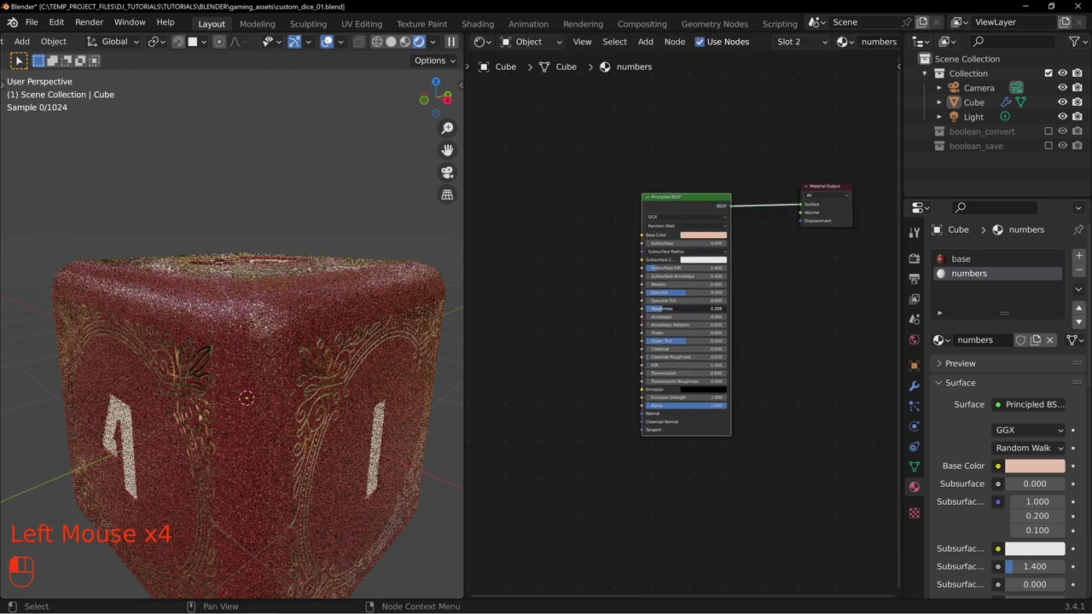
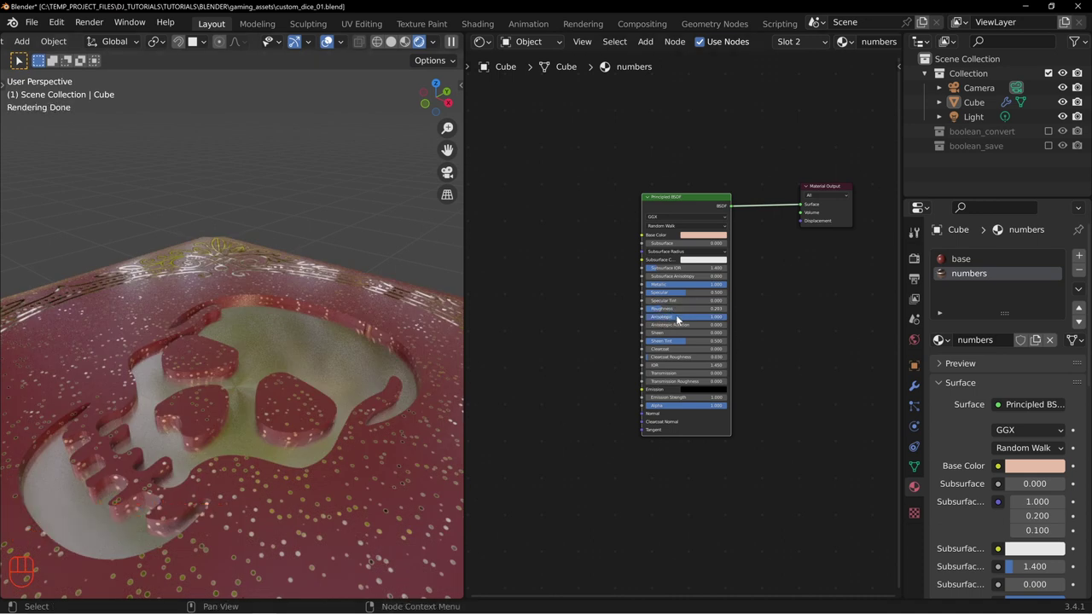
drag(187, 372, 184, 399)
drag(243, 450, 266, 432)
drag(304, 404, 333, 386)
middle_click(345, 336)
drag(341, 376, 322, 357)
middle_click(331, 422)
scroll(down, 3)
scroll(down, 3)
key(alt+a)
Step: Orbit and zoom around the die to inspect the polished engraved numbers, returning to the base material
drag(208, 383, 310, 331)
drag(245, 302, 372, 350)
scroll(up, 3)
drag(204, 298, 271, 385)
drag(168, 334, 318, 270)
drag(202, 381, 289, 304)
drag(218, 263, 286, 440)
scroll(up, 3)
drag(181, 363, 339, 294)
scroll(up, 3)
drag(261, 263, 316, 347)
drag(281, 328, 227, 376)
drag(359, 395, 258, 335)
scroll(up, 3)
drag(272, 286, 265, 345)
scroll(up, 3)
drag(279, 318, 236, 293)
drag(254, 264, 311, 324)
drag(250, 342, 266, 321)
scroll(down, 3)
drag(198, 337, 228, 289)
drag(366, 329, 314, 299)
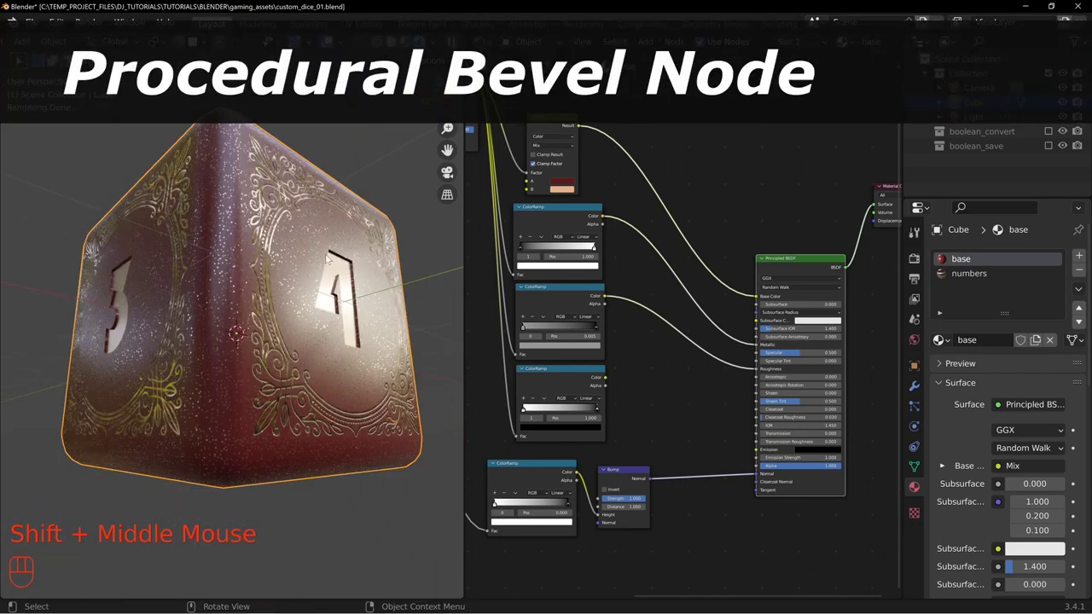
Step: Add a Bevel node with 0.05 radius and preview its rounded edges on the die
drag(344, 228, 310, 309)
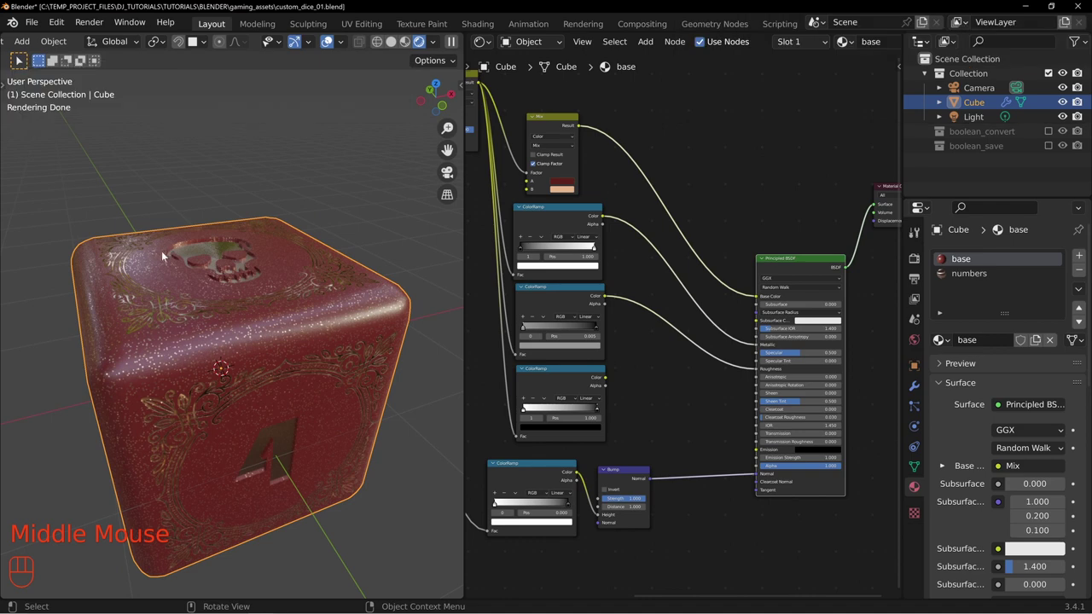
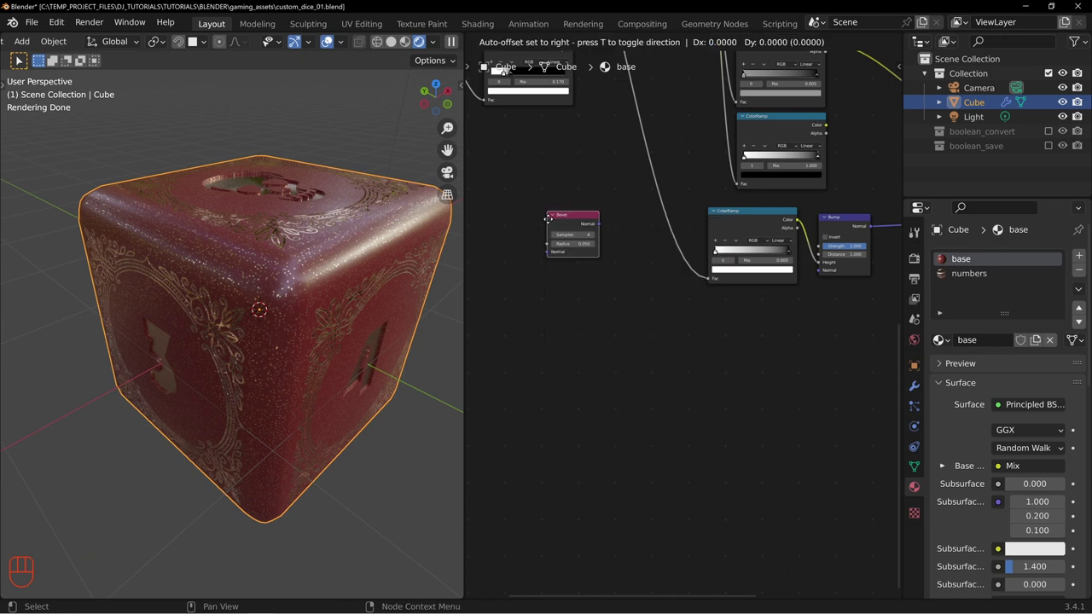
click(626, 311)
scroll(up, 3)
drag(264, 308, 265, 343)
drag(313, 290, 328, 368)
scroll(up, 3)
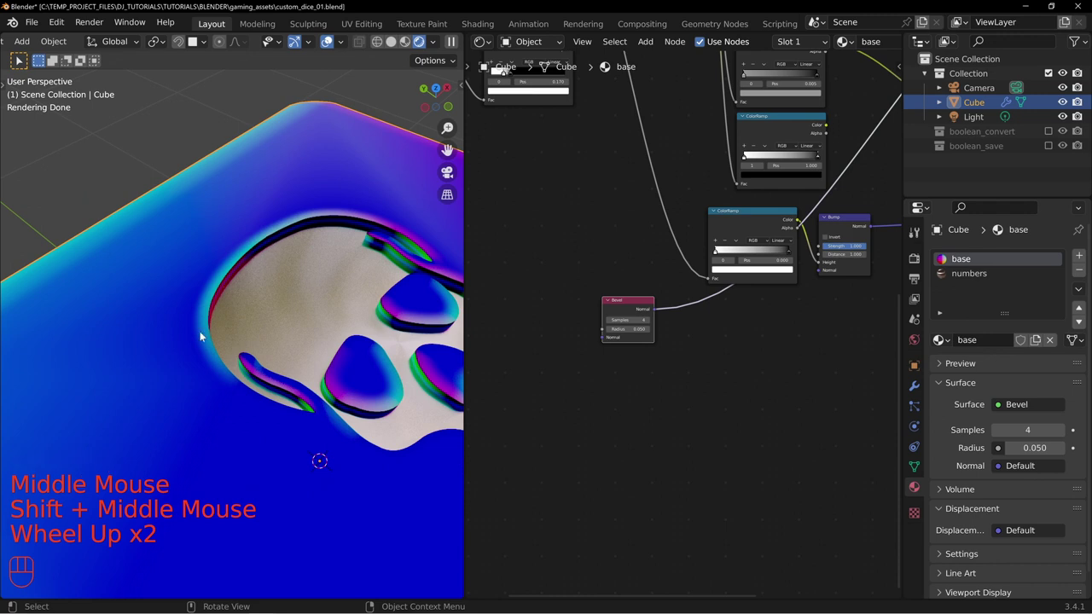
drag(320, 334, 281, 307)
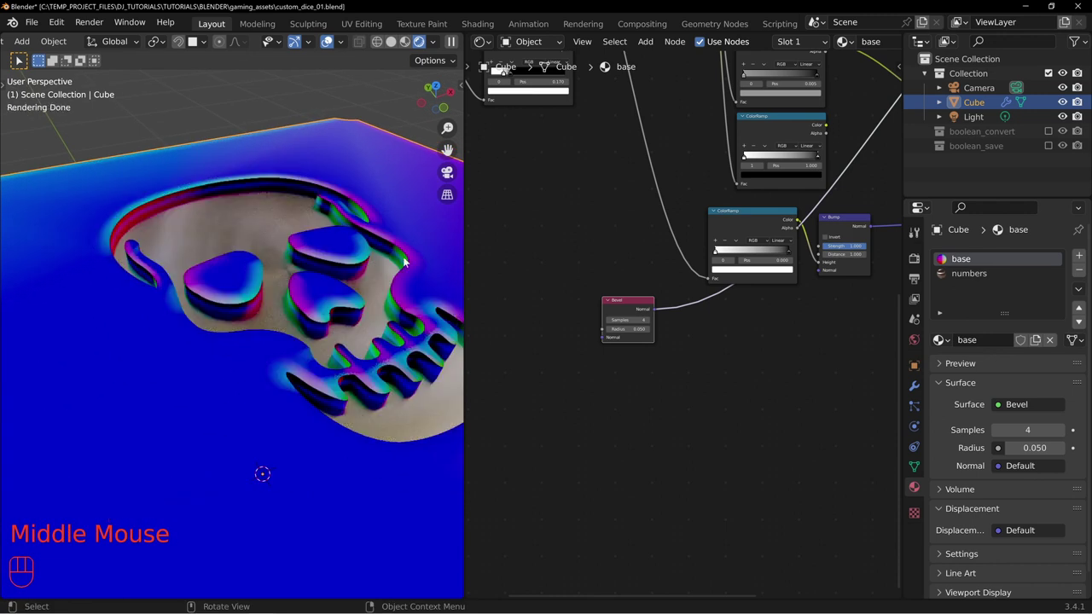
scroll(down, 3)
Step: Feed the Bevel normal into the Bump node's normal and restore the Principled BSDF output
middle_click(295, 397)
middle_click(823, 346)
drag(569, 317, 752, 296)
middle_click(826, 300)
middle_click(264, 273)
drag(217, 312, 245, 284)
drag(303, 367, 280, 323)
middle_click(295, 314)
drag(353, 269, 357, 287)
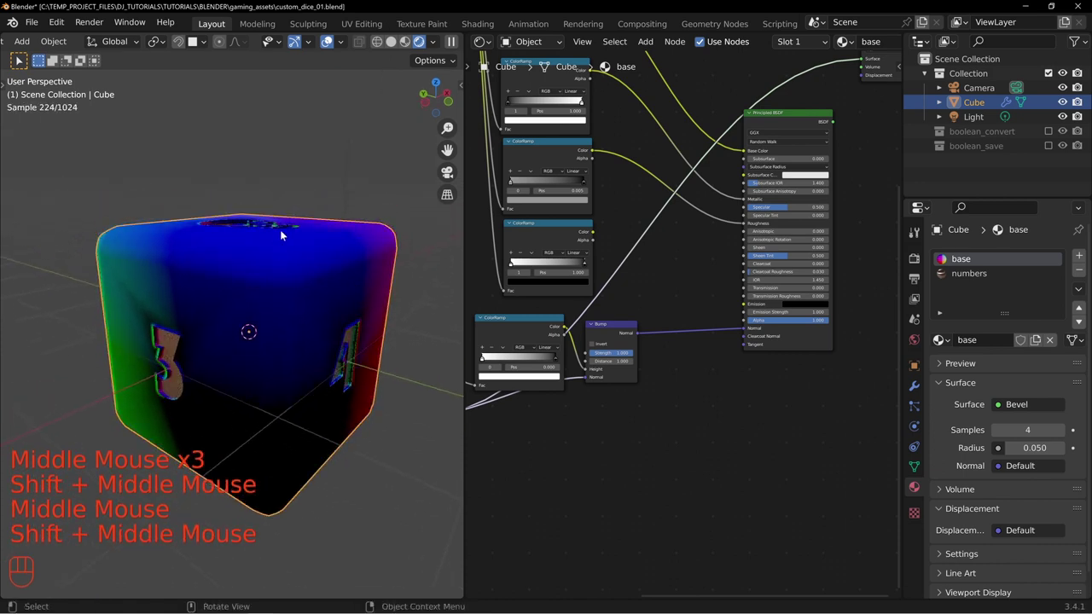
middle_click(232, 259)
middle_click(211, 244)
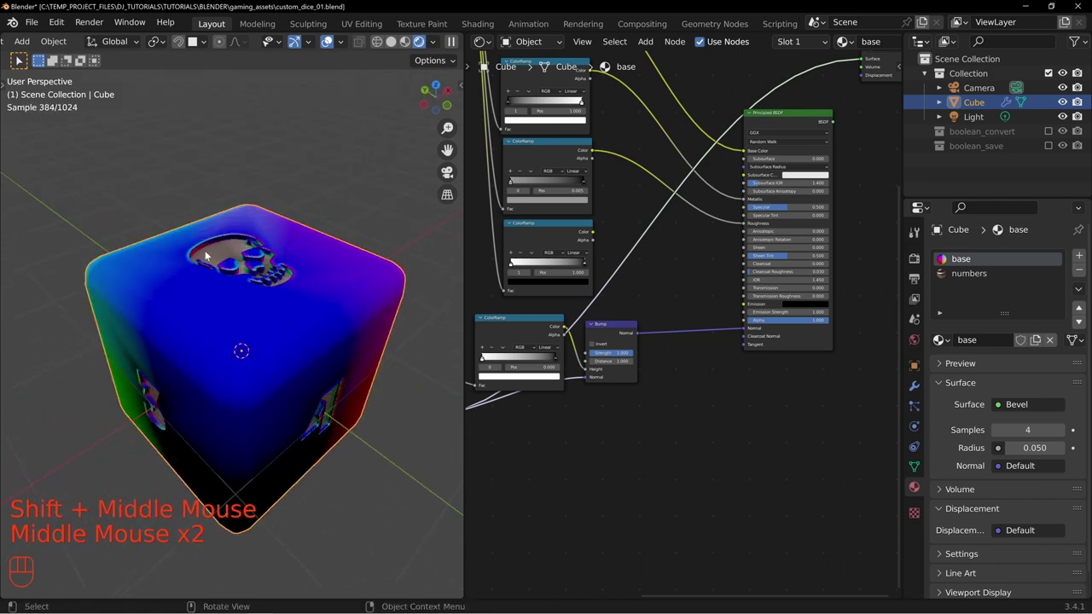
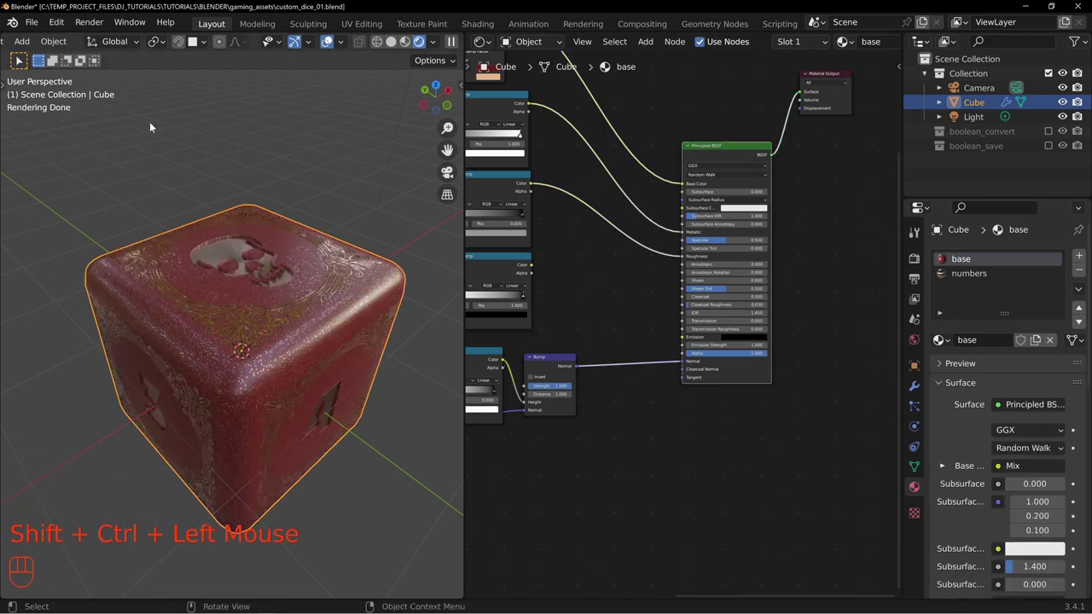
middle_click(264, 257)
scroll(up, 3)
drag(247, 244, 264, 321)
scroll(up, 3)
drag(258, 319, 223, 286)
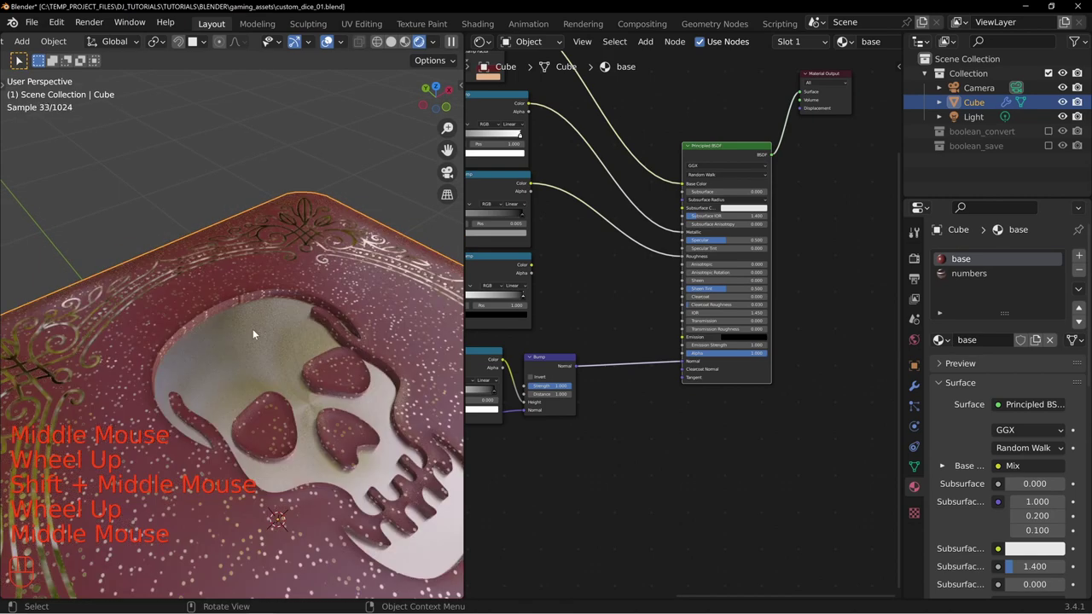